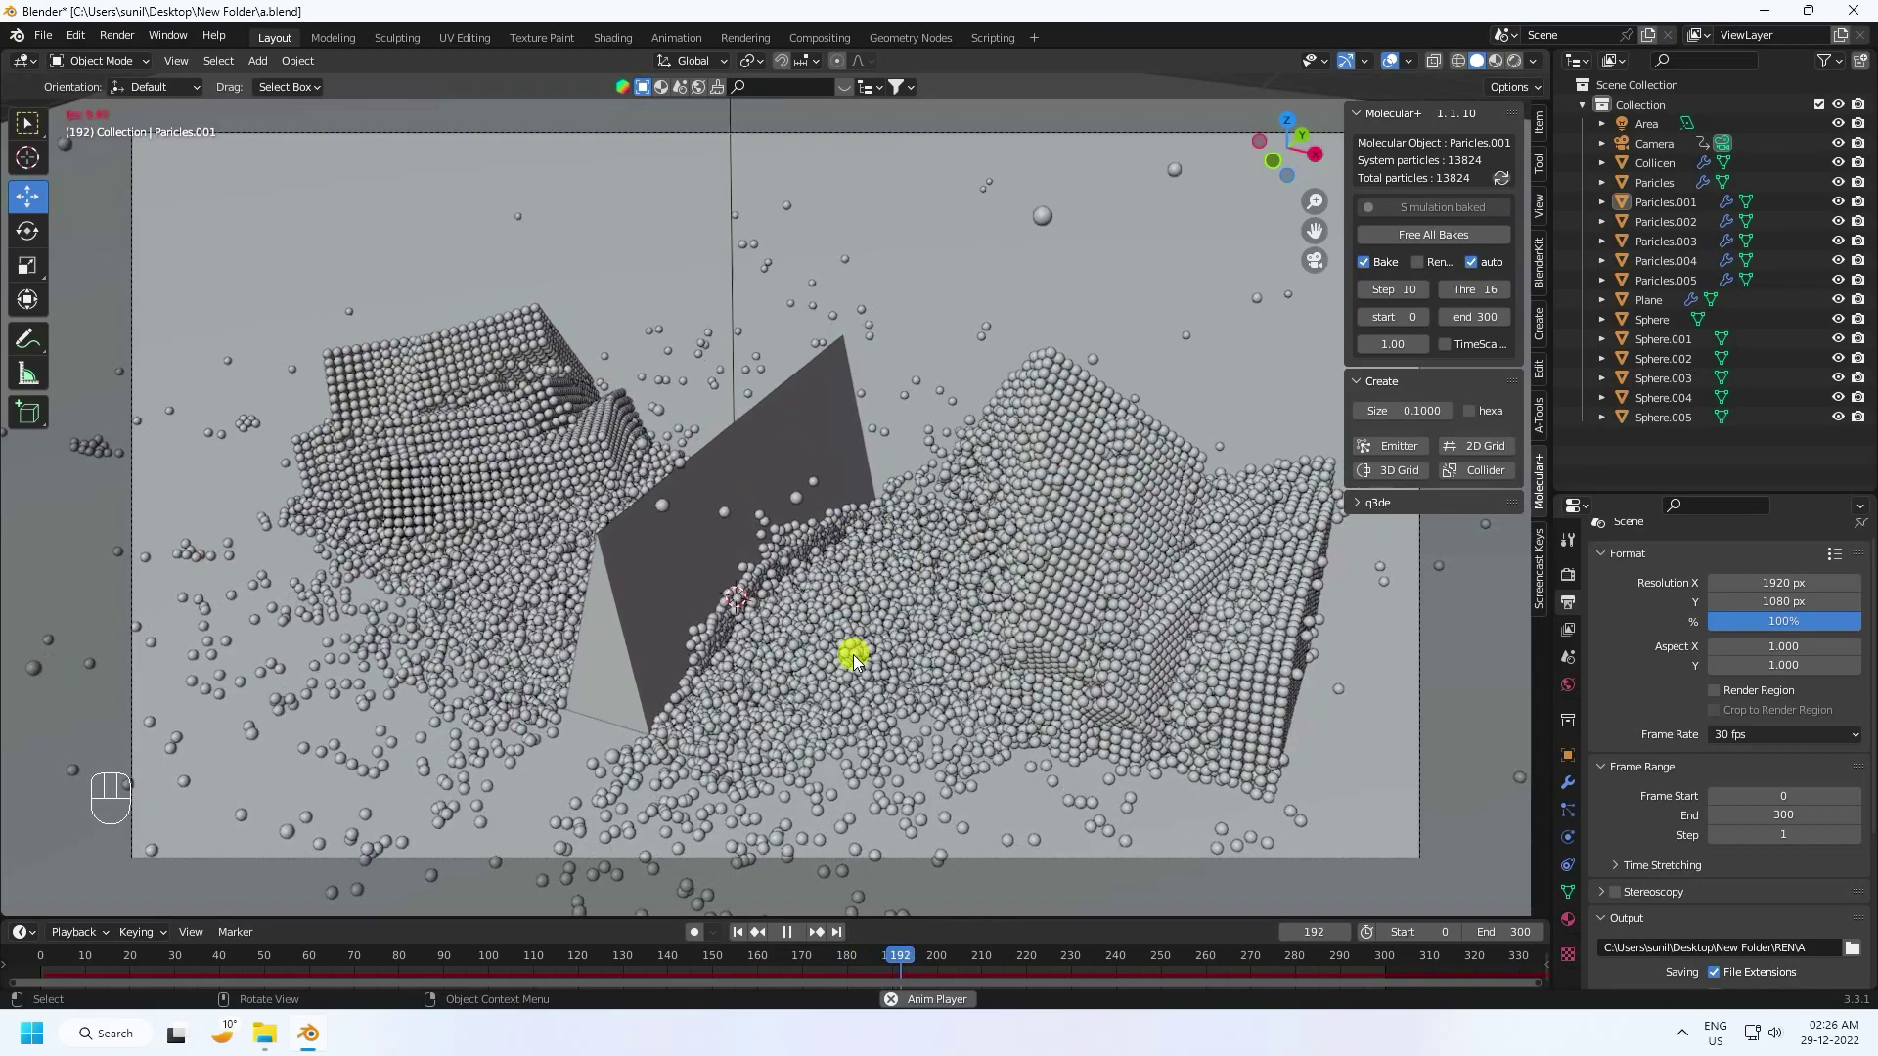
# Step: Pause the collapsing-cube playback and return the timeline to the first frame
pyautogui.click(794, 933)
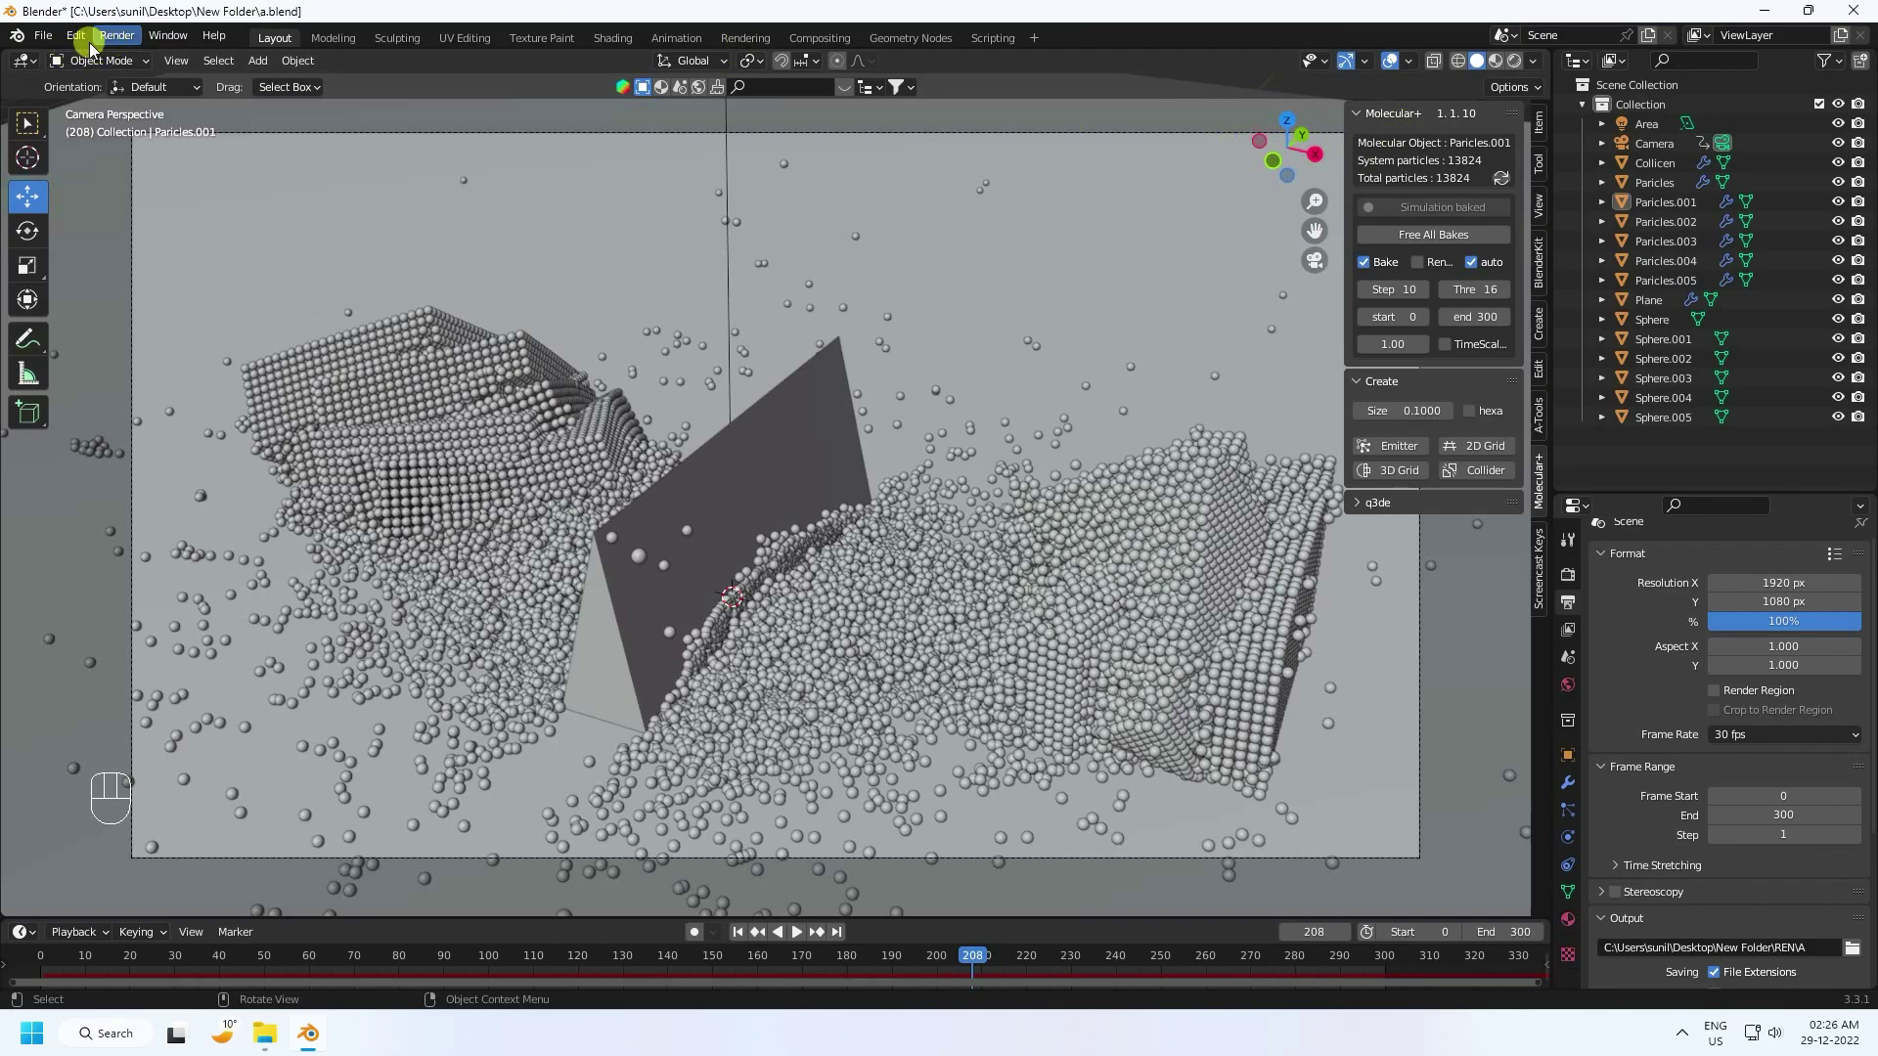
pyautogui.moveTo(78, 35); pyautogui.dragTo(325, 185)
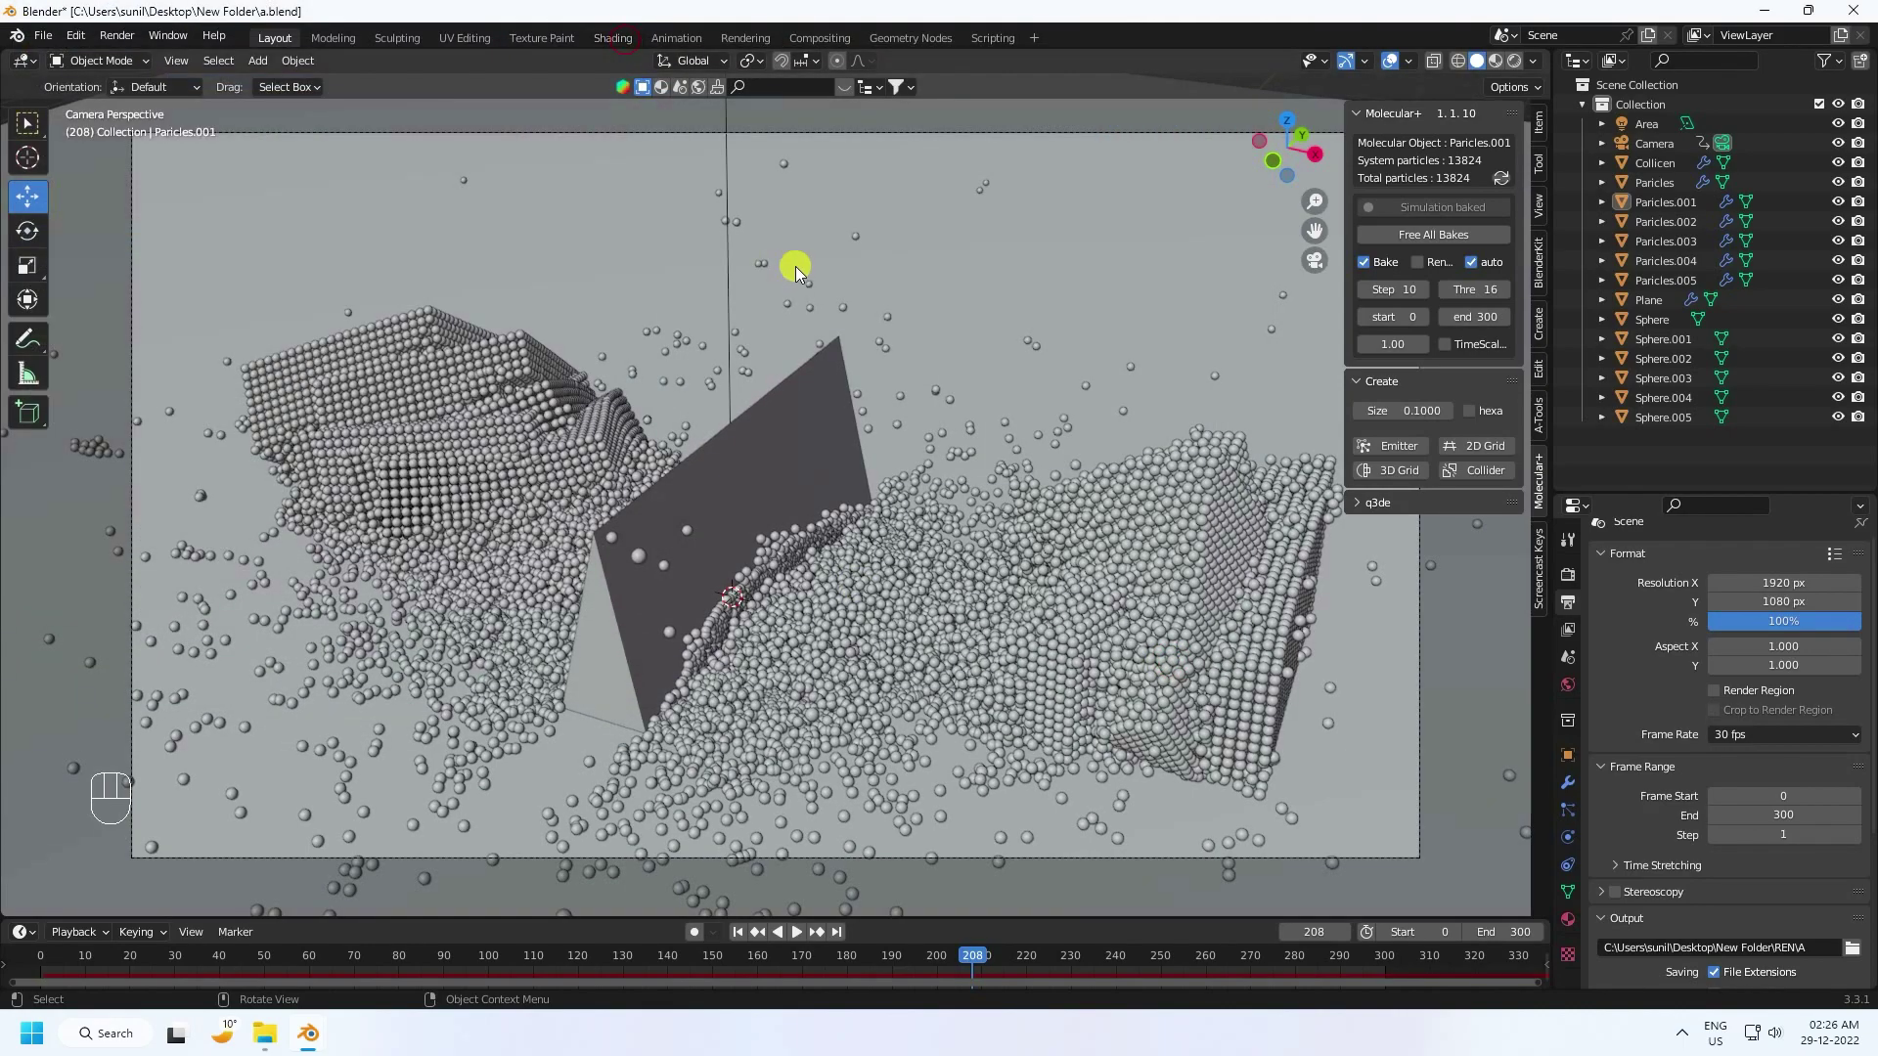
pyautogui.click(745, 941)
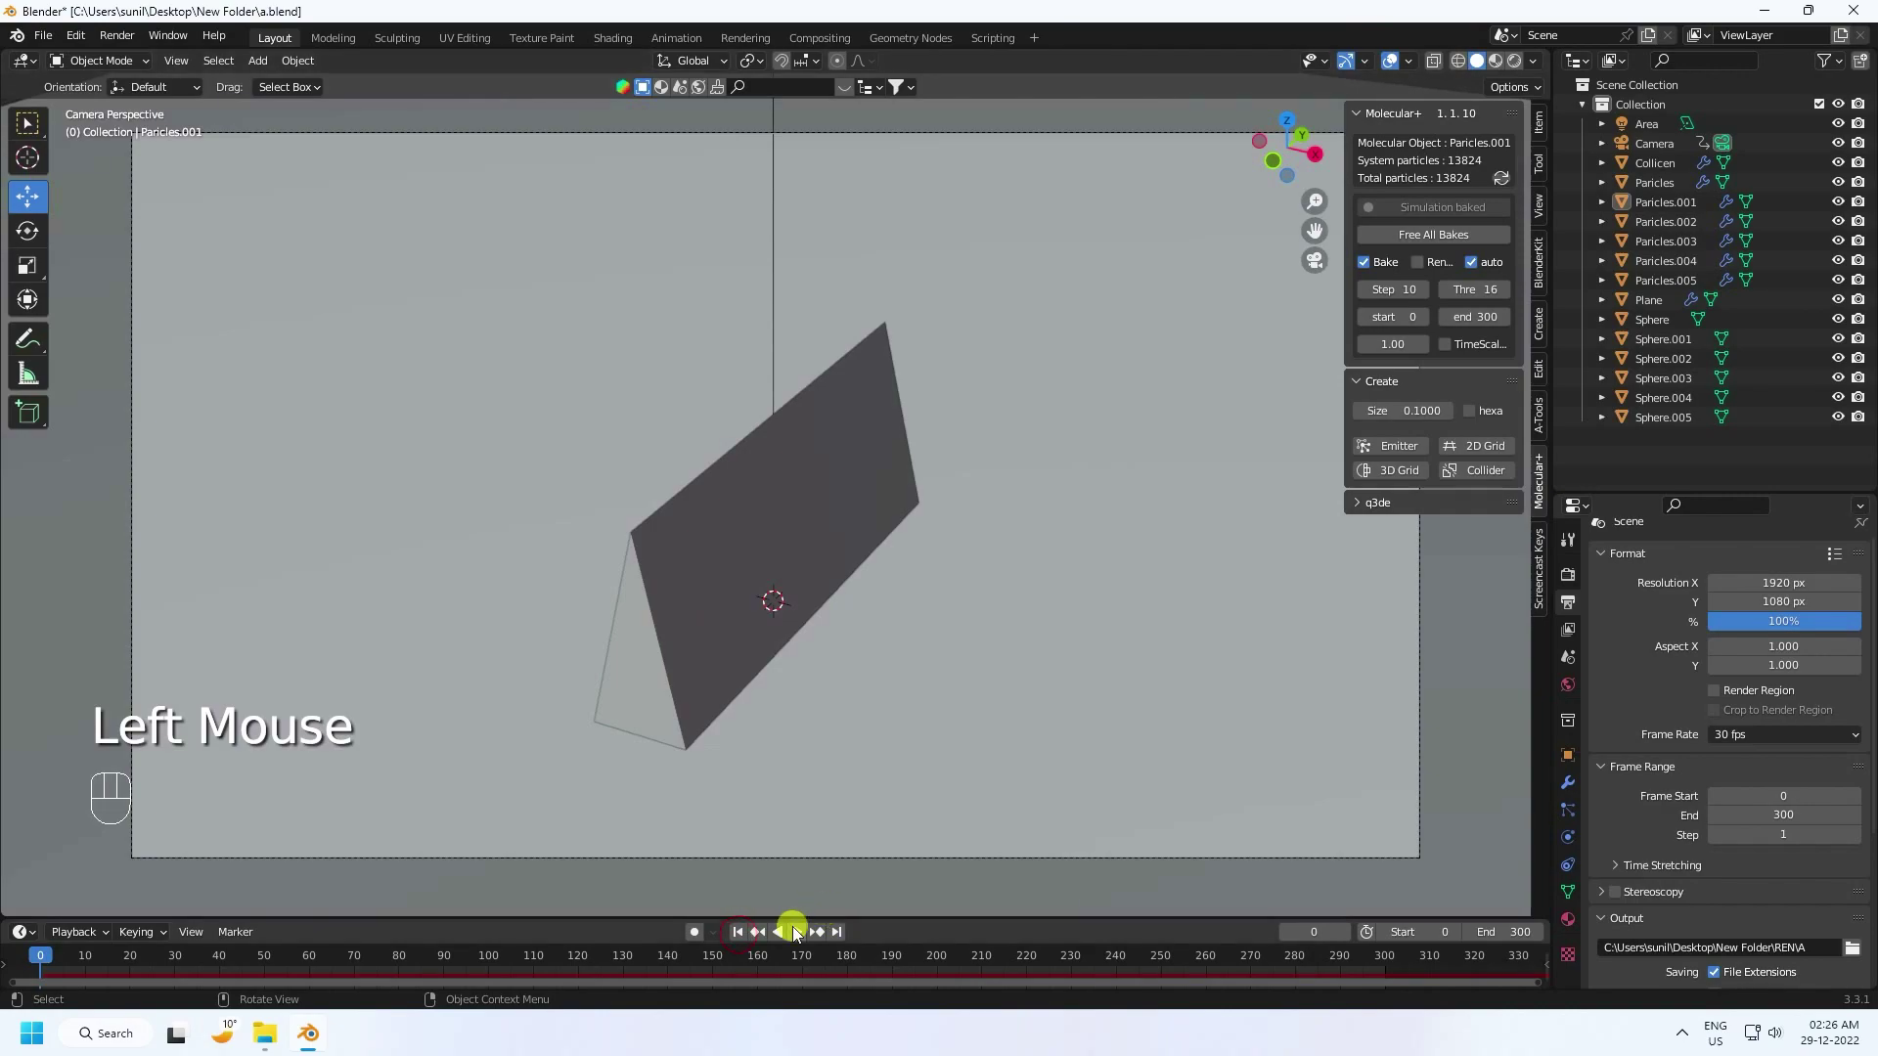
pyautogui.moveTo(801, 935); pyautogui.dragTo(745, 867)
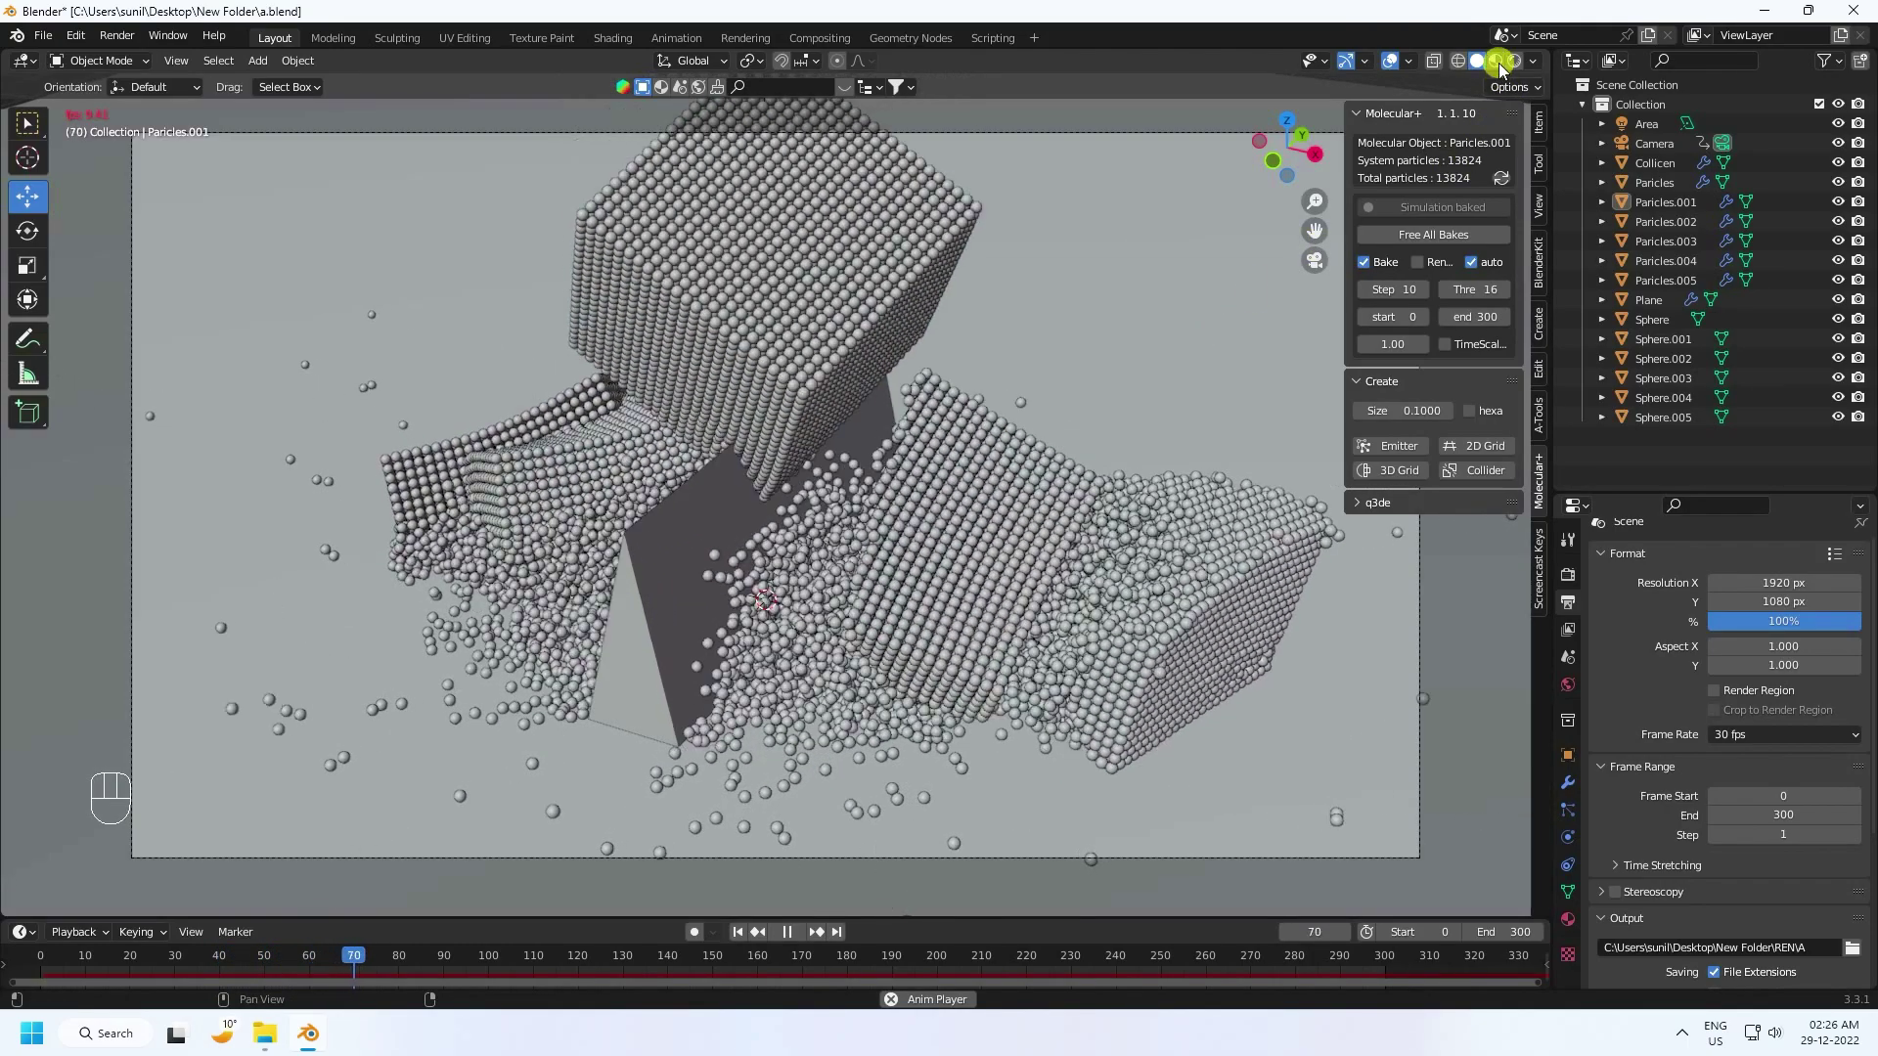
# Step: Check the spheres in Material Preview, return to Solid shading, replay, then start a new file
pyautogui.click(668, 582)
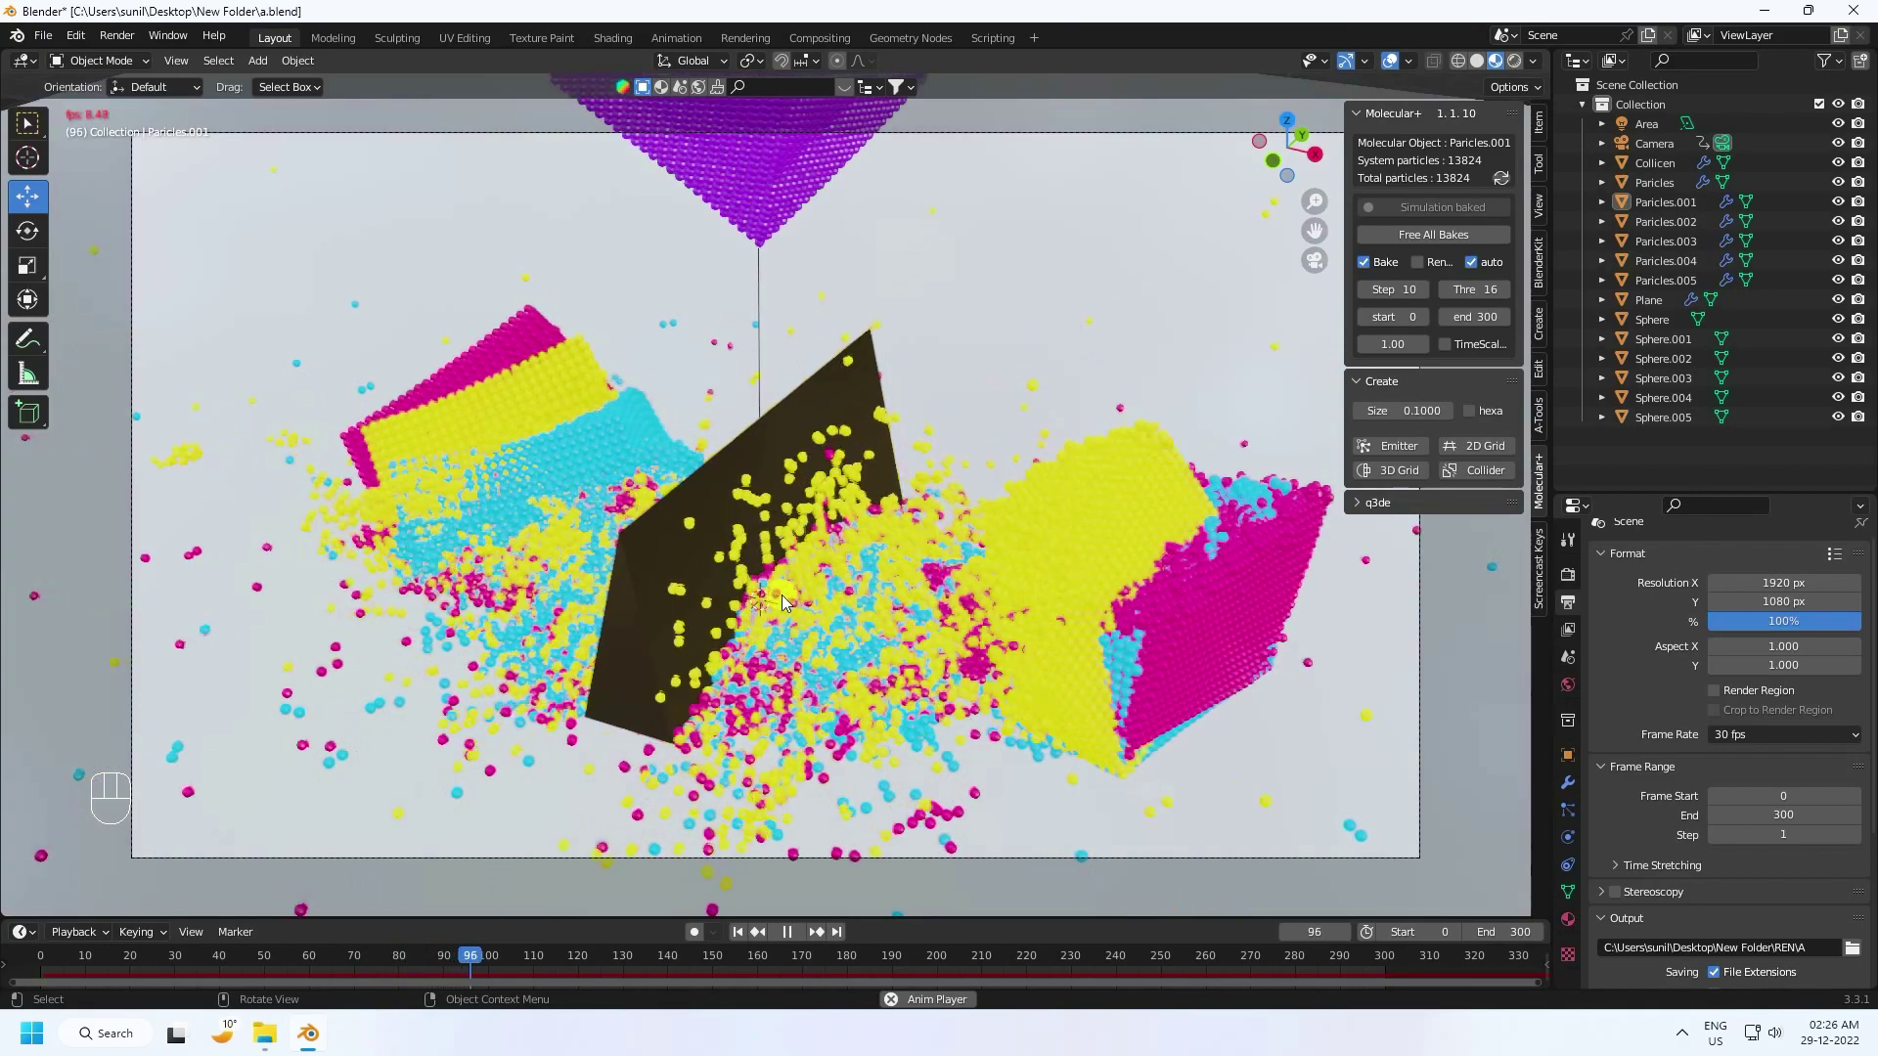
pyautogui.click(1488, 59)
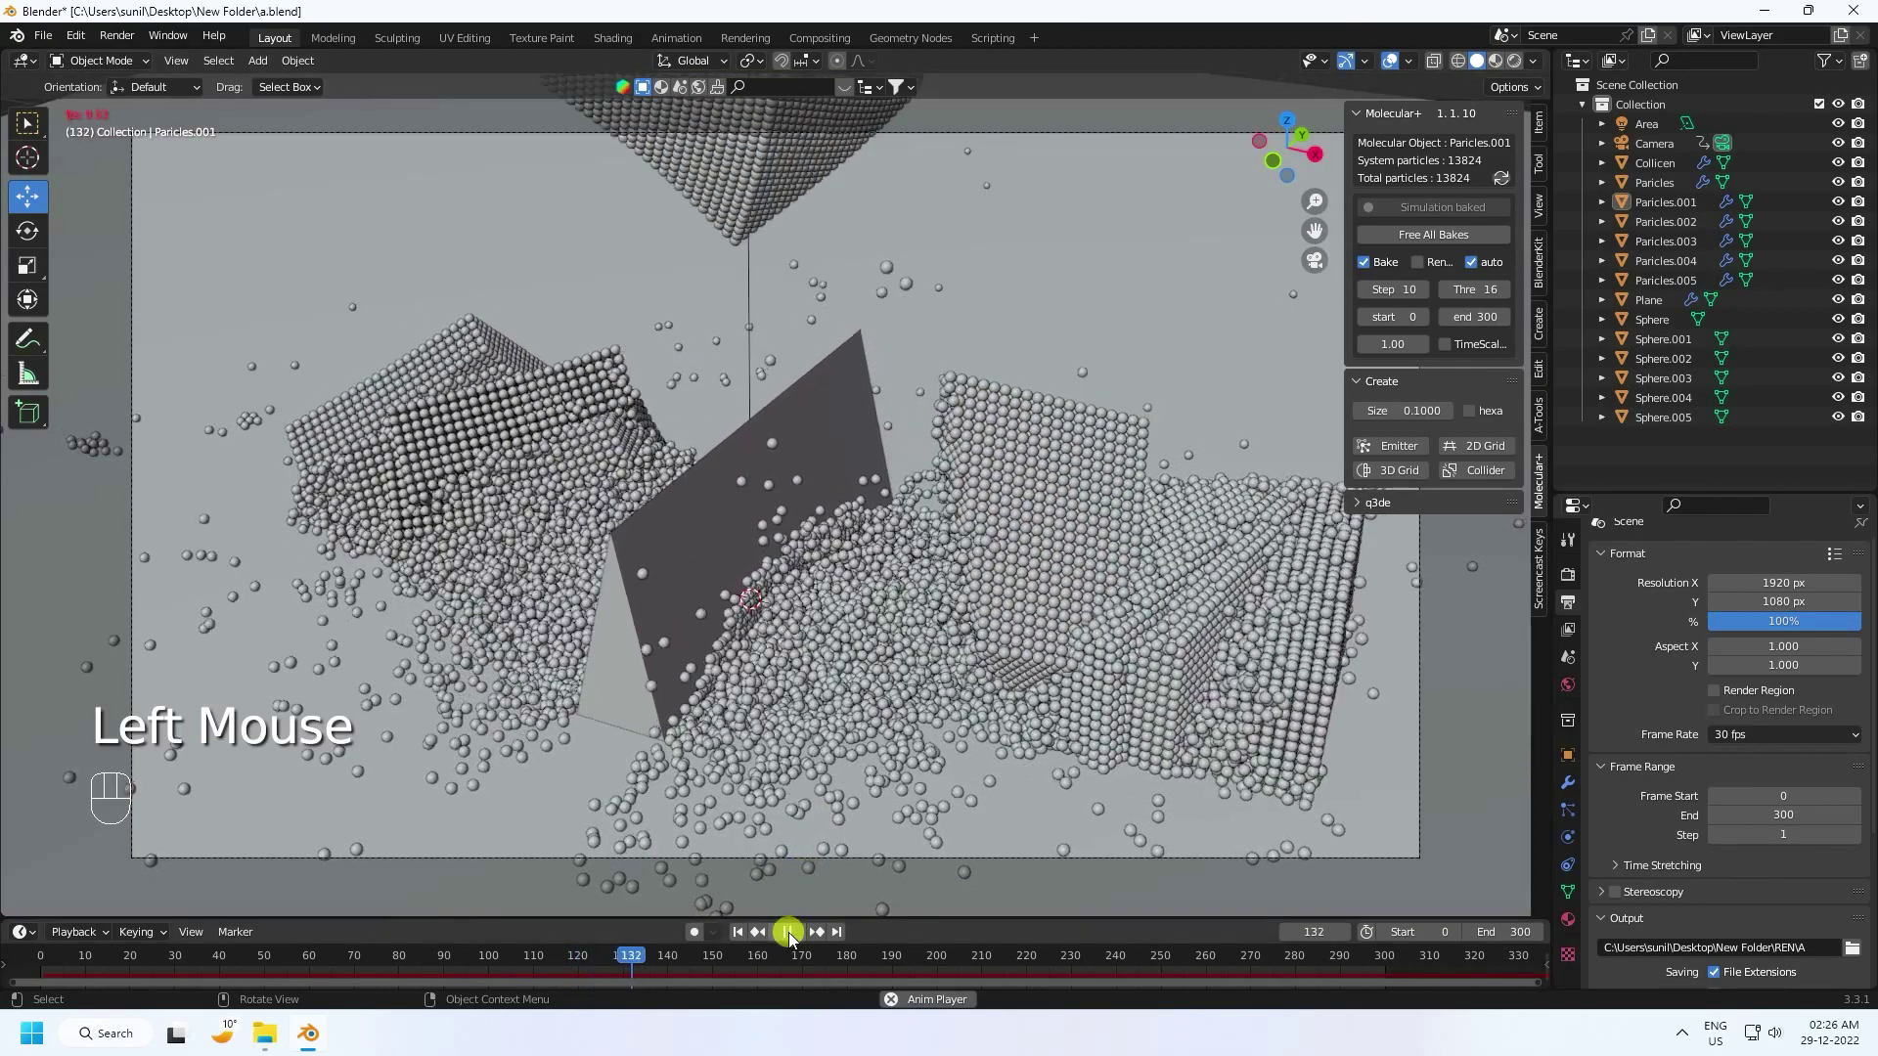
pyautogui.click(796, 935)
pyautogui.moveTo(54, 37); pyautogui.dragTo(44, 30)
pyautogui.click(44, 36)
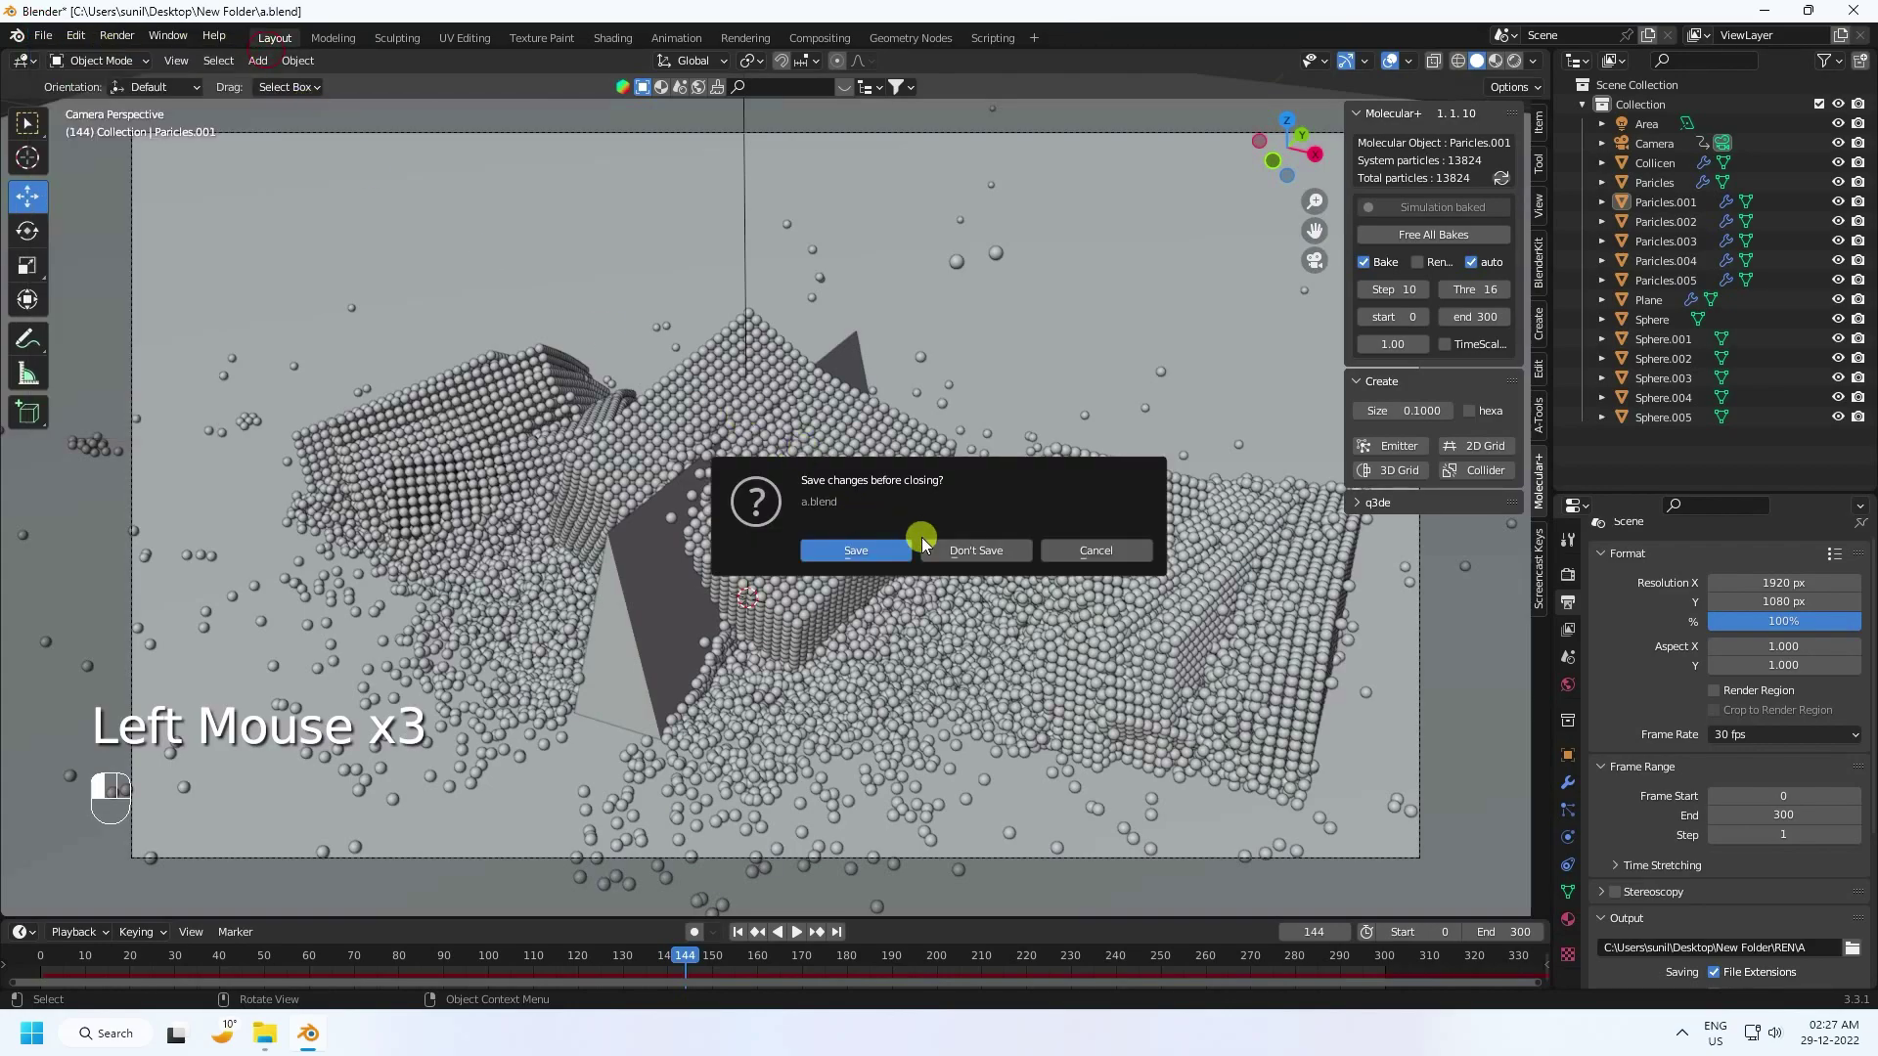
# Step: Discard changes for the new scene and delete the default camera and light
pyautogui.click(287, 274)
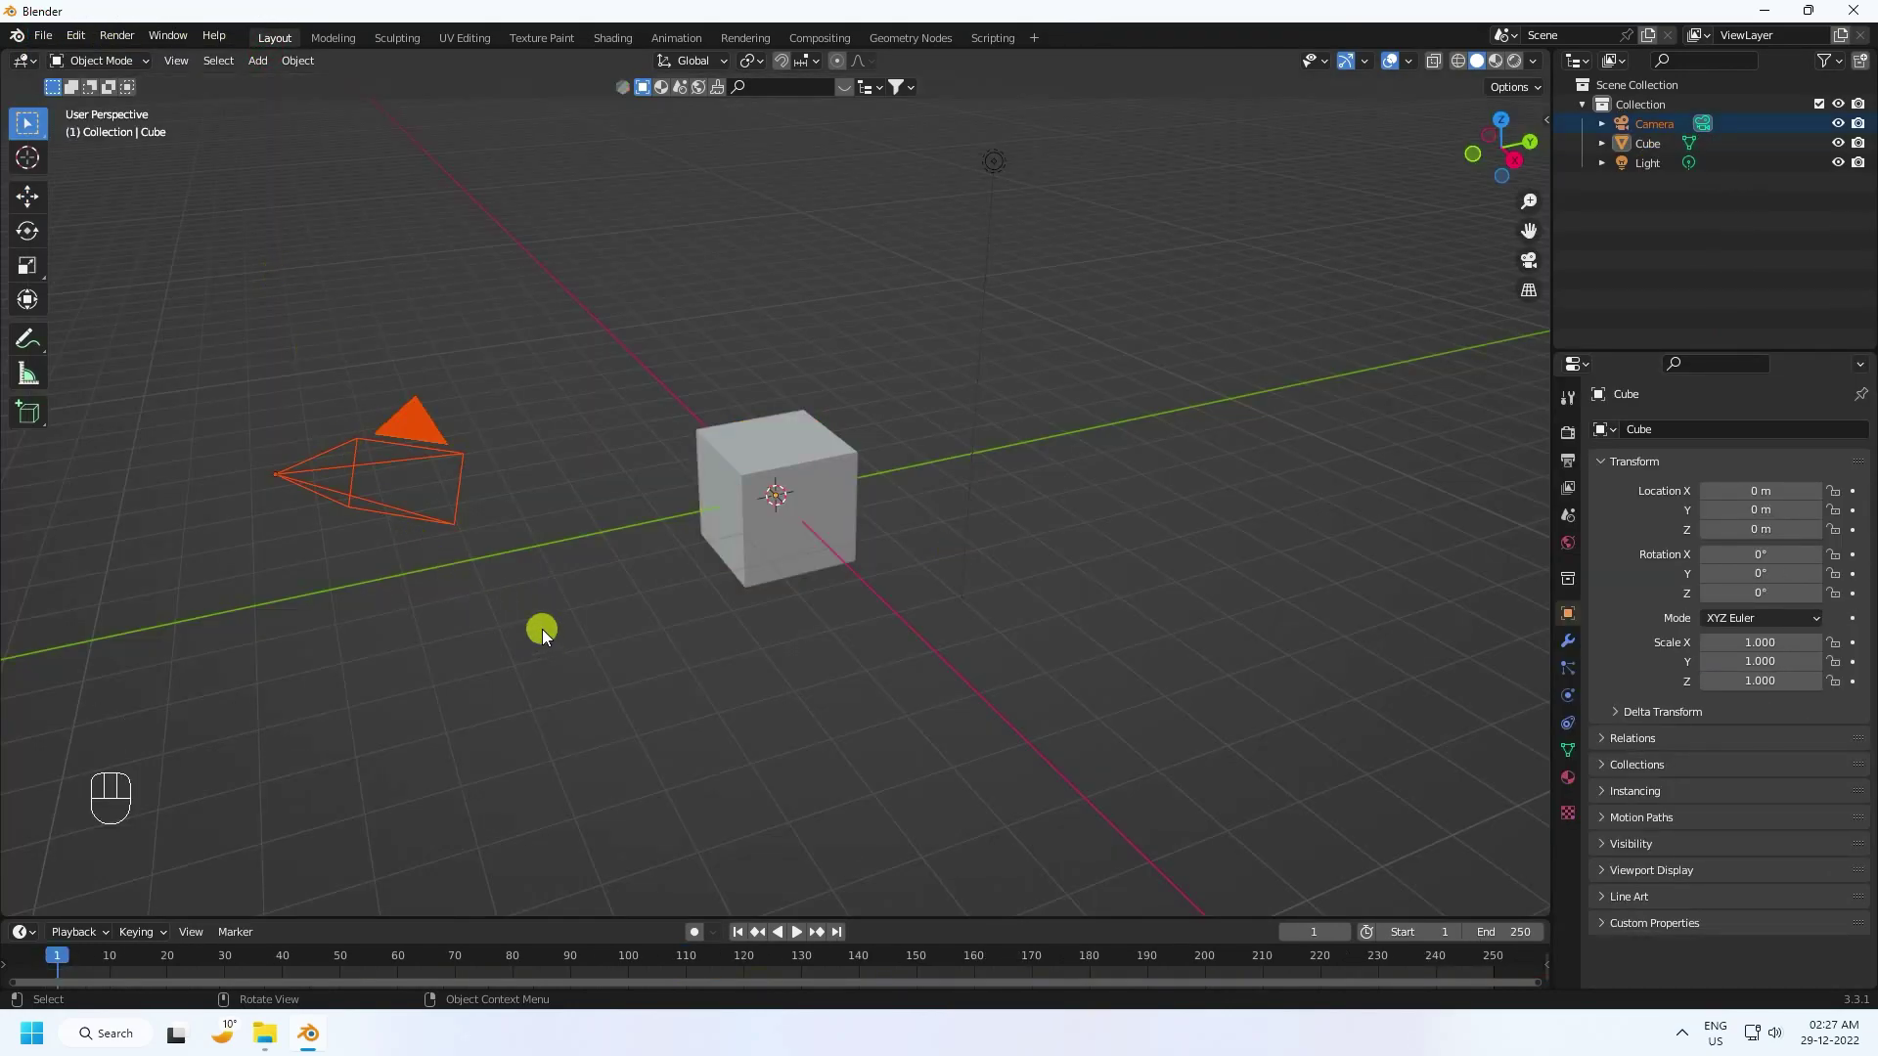
pyautogui.click(250, 303)
pyautogui.press('Delete')
pyautogui.click(773, 236)
pyautogui.press('Delete')
# Step: Add a ground plane and scale it up into a wide floor
pyautogui.moveTo(265, 65); pyautogui.dragTo(497, 95)
pyautogui.press('s')
pyautogui.click(1130, 337)
pyautogui.press('s')
pyautogui.click(988, 393)
pyautogui.click(800, 464)
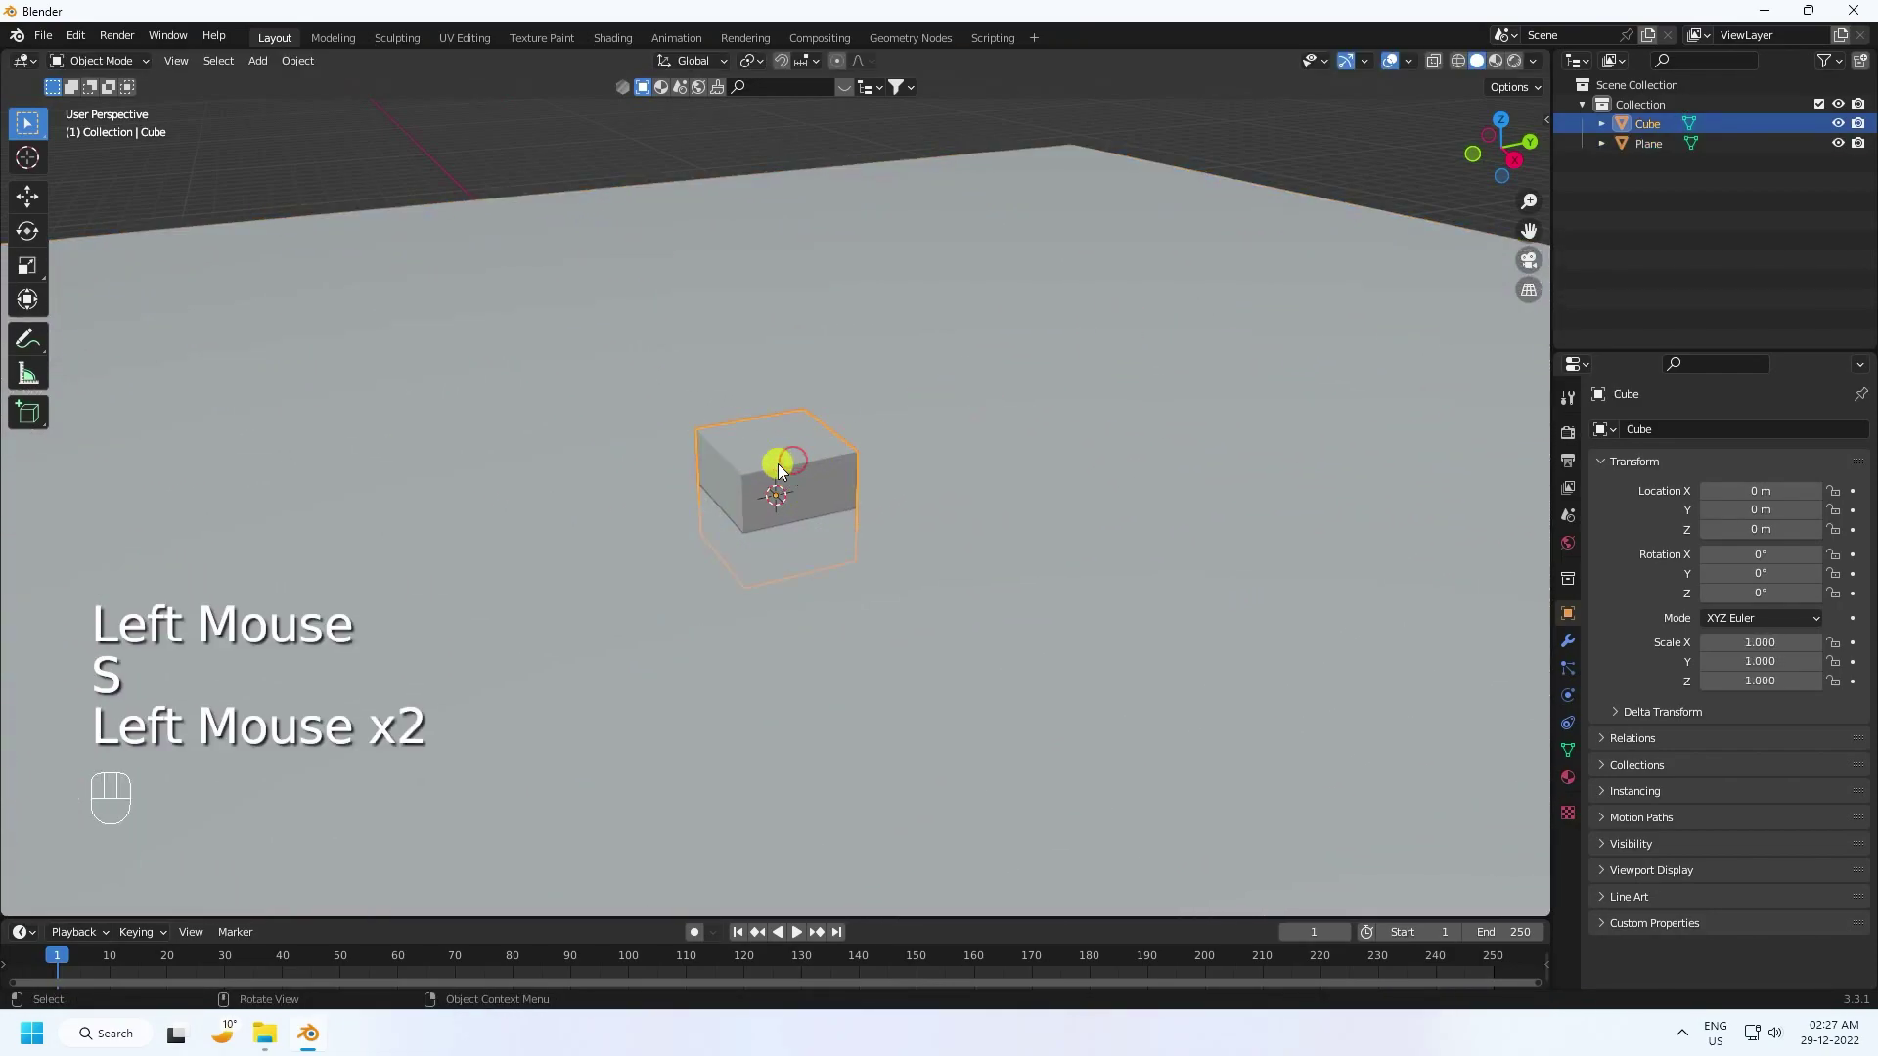
# Step: Lift the default cube 1 m above the plane along Z
pyautogui.click(29, 201)
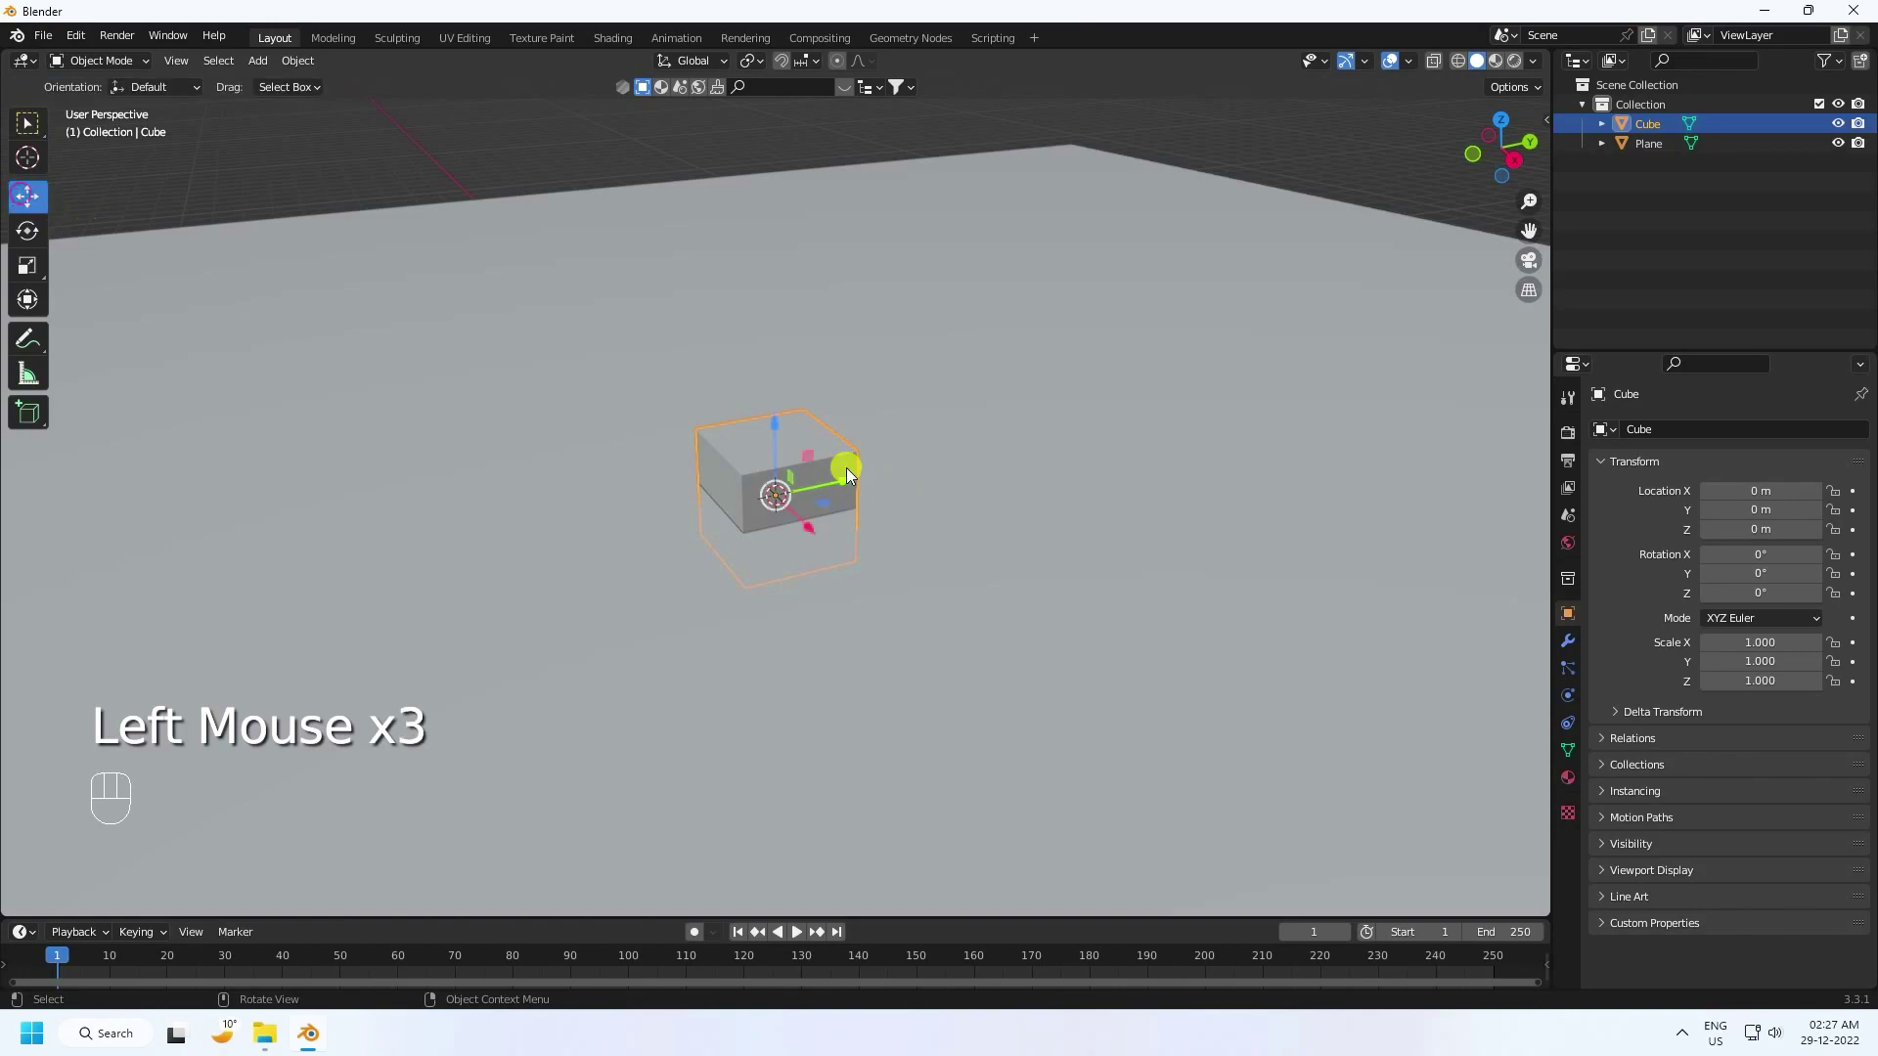
pyautogui.click(782, 432)
pyautogui.moveTo(753, 491); pyautogui.dragTo(904, 465)
pyautogui.scroll(3)
pyautogui.middleClick(813, 365)
pyautogui.moveTo(797, 521); pyautogui.dragTo(764, 548)
pyautogui.scroll(3)
pyautogui.moveTo(759, 543); pyautogui.dragTo(796, 487)
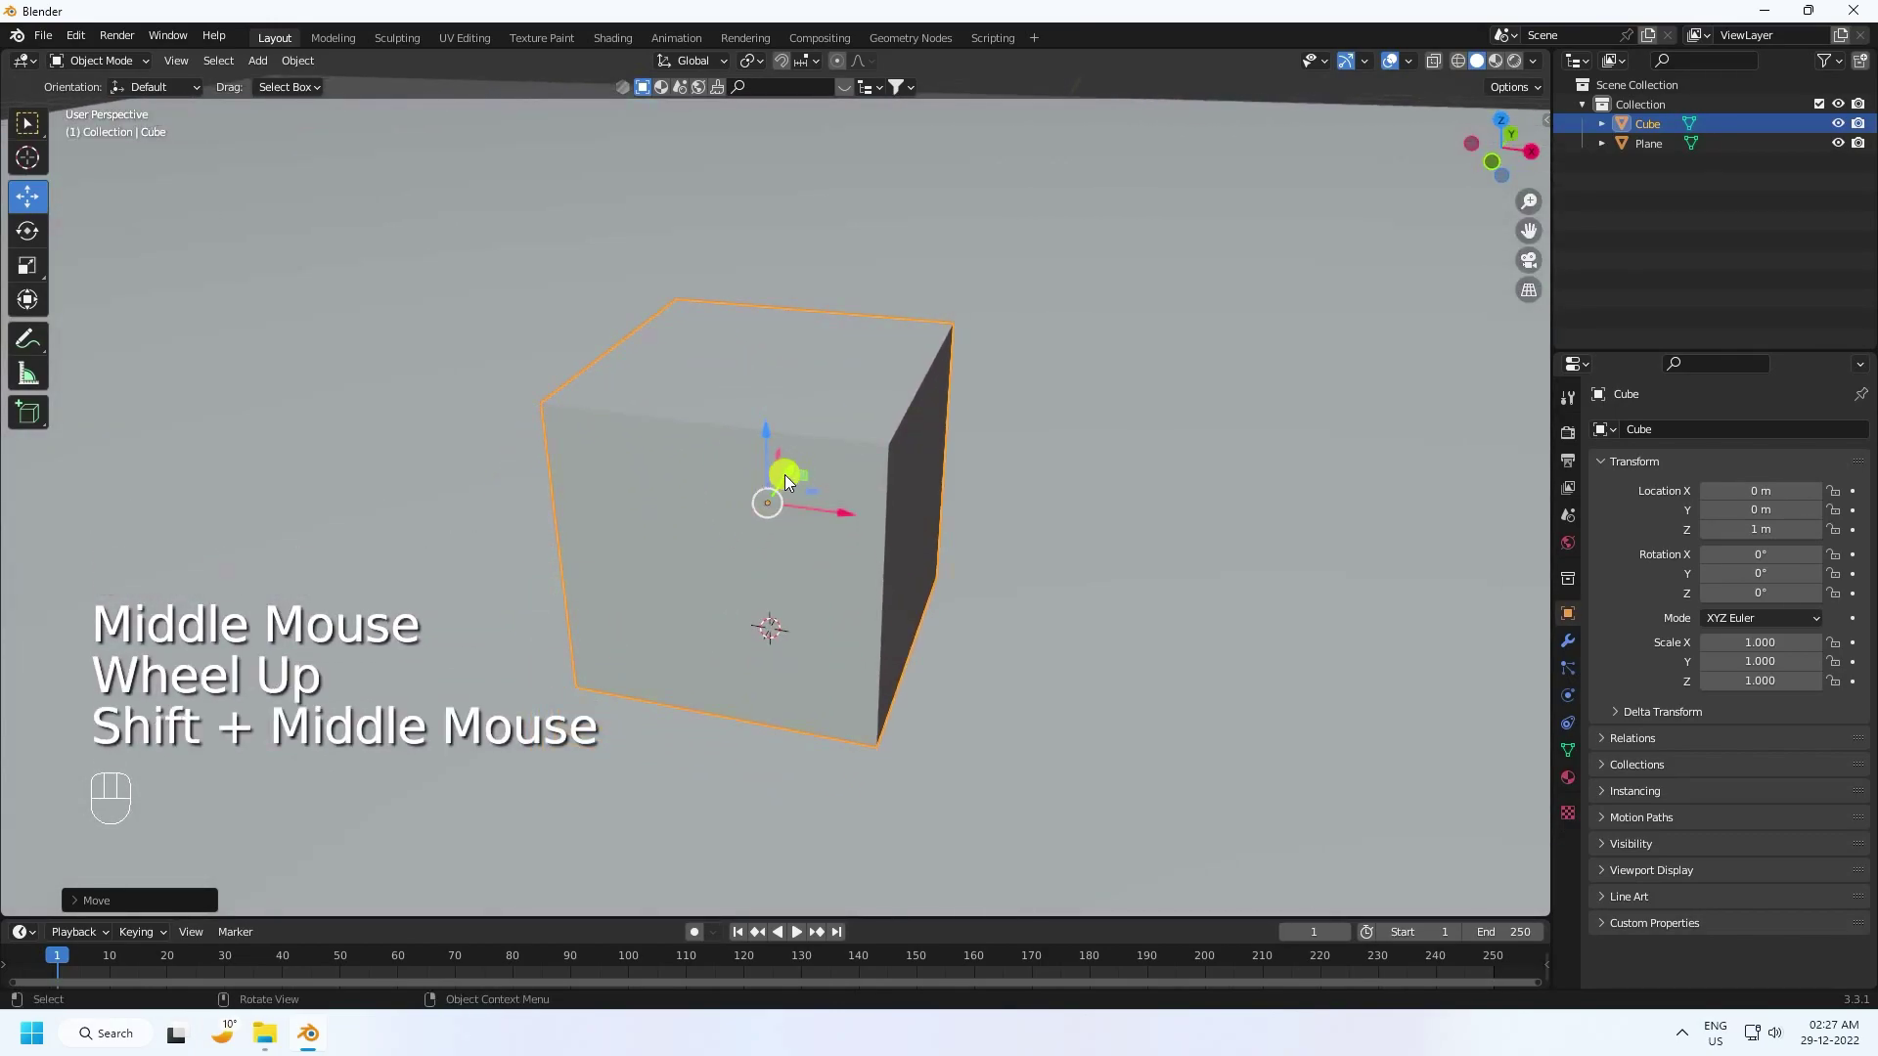
pyautogui.moveTo(99, 69); pyautogui.dragTo(100, 112)
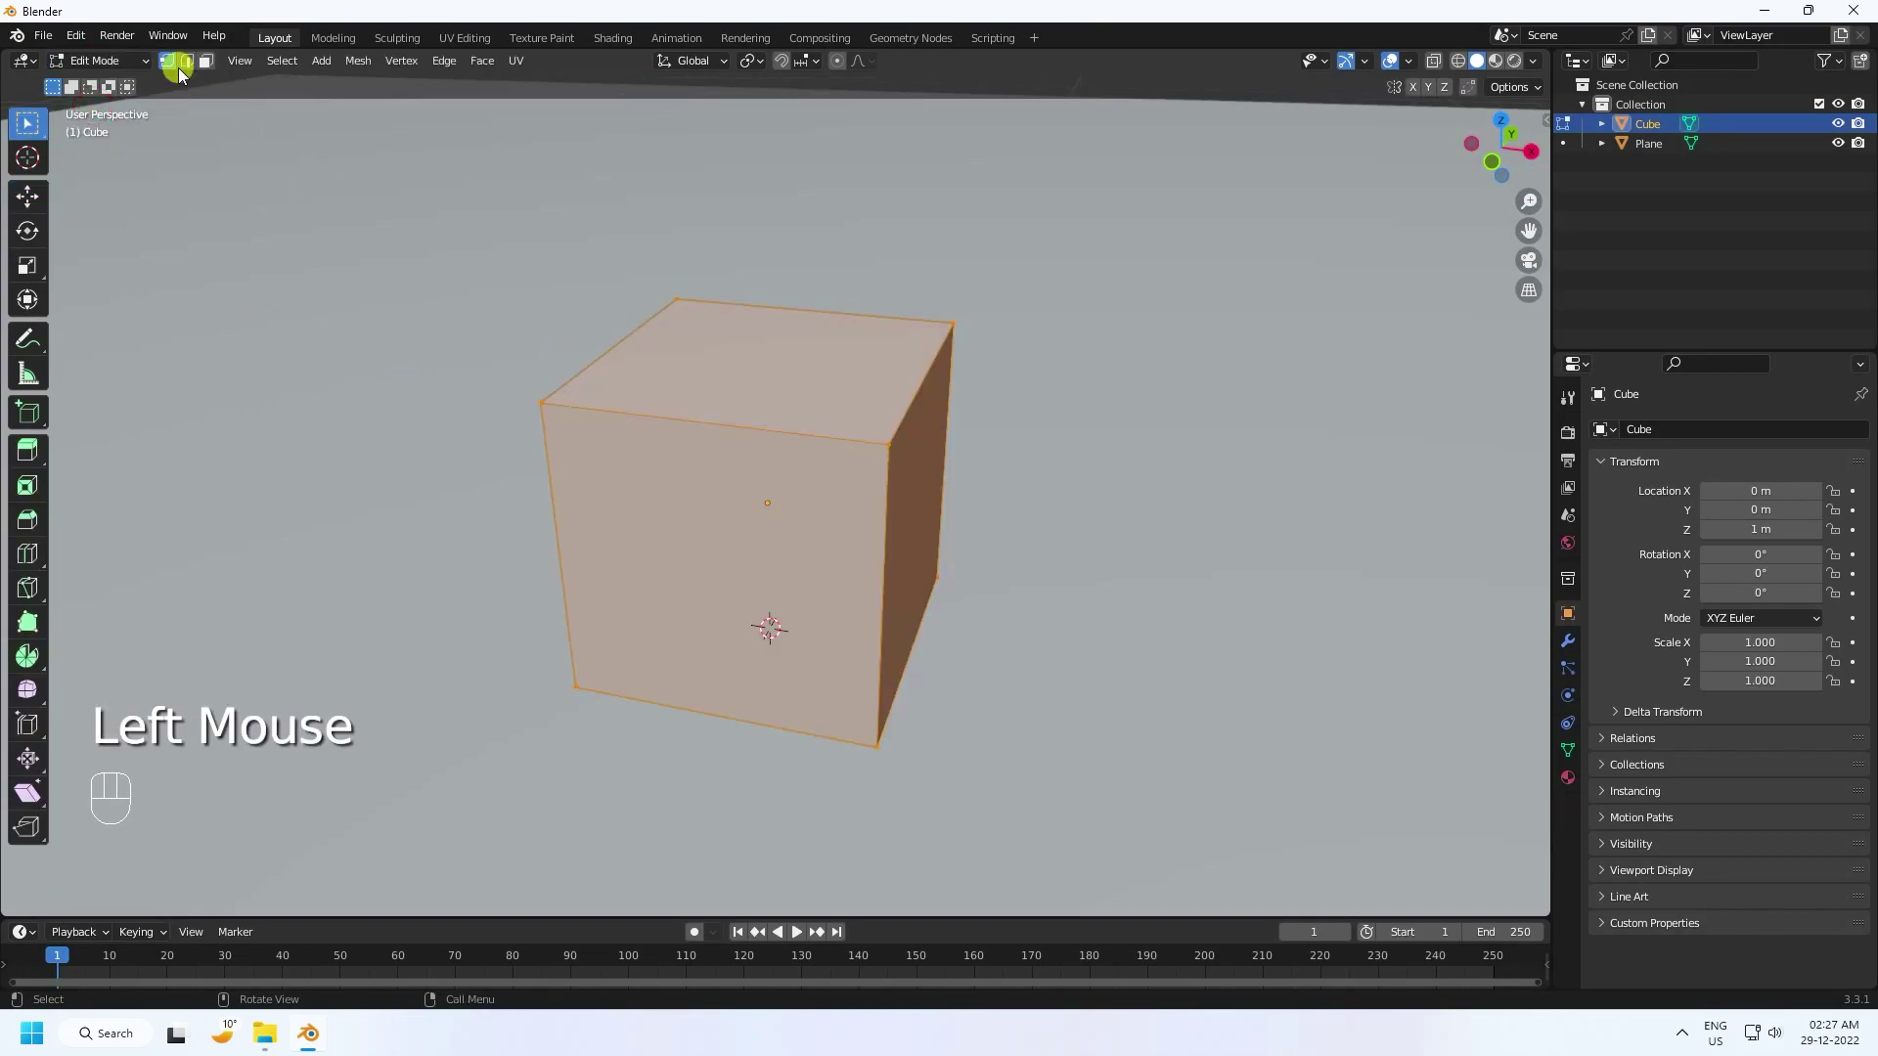
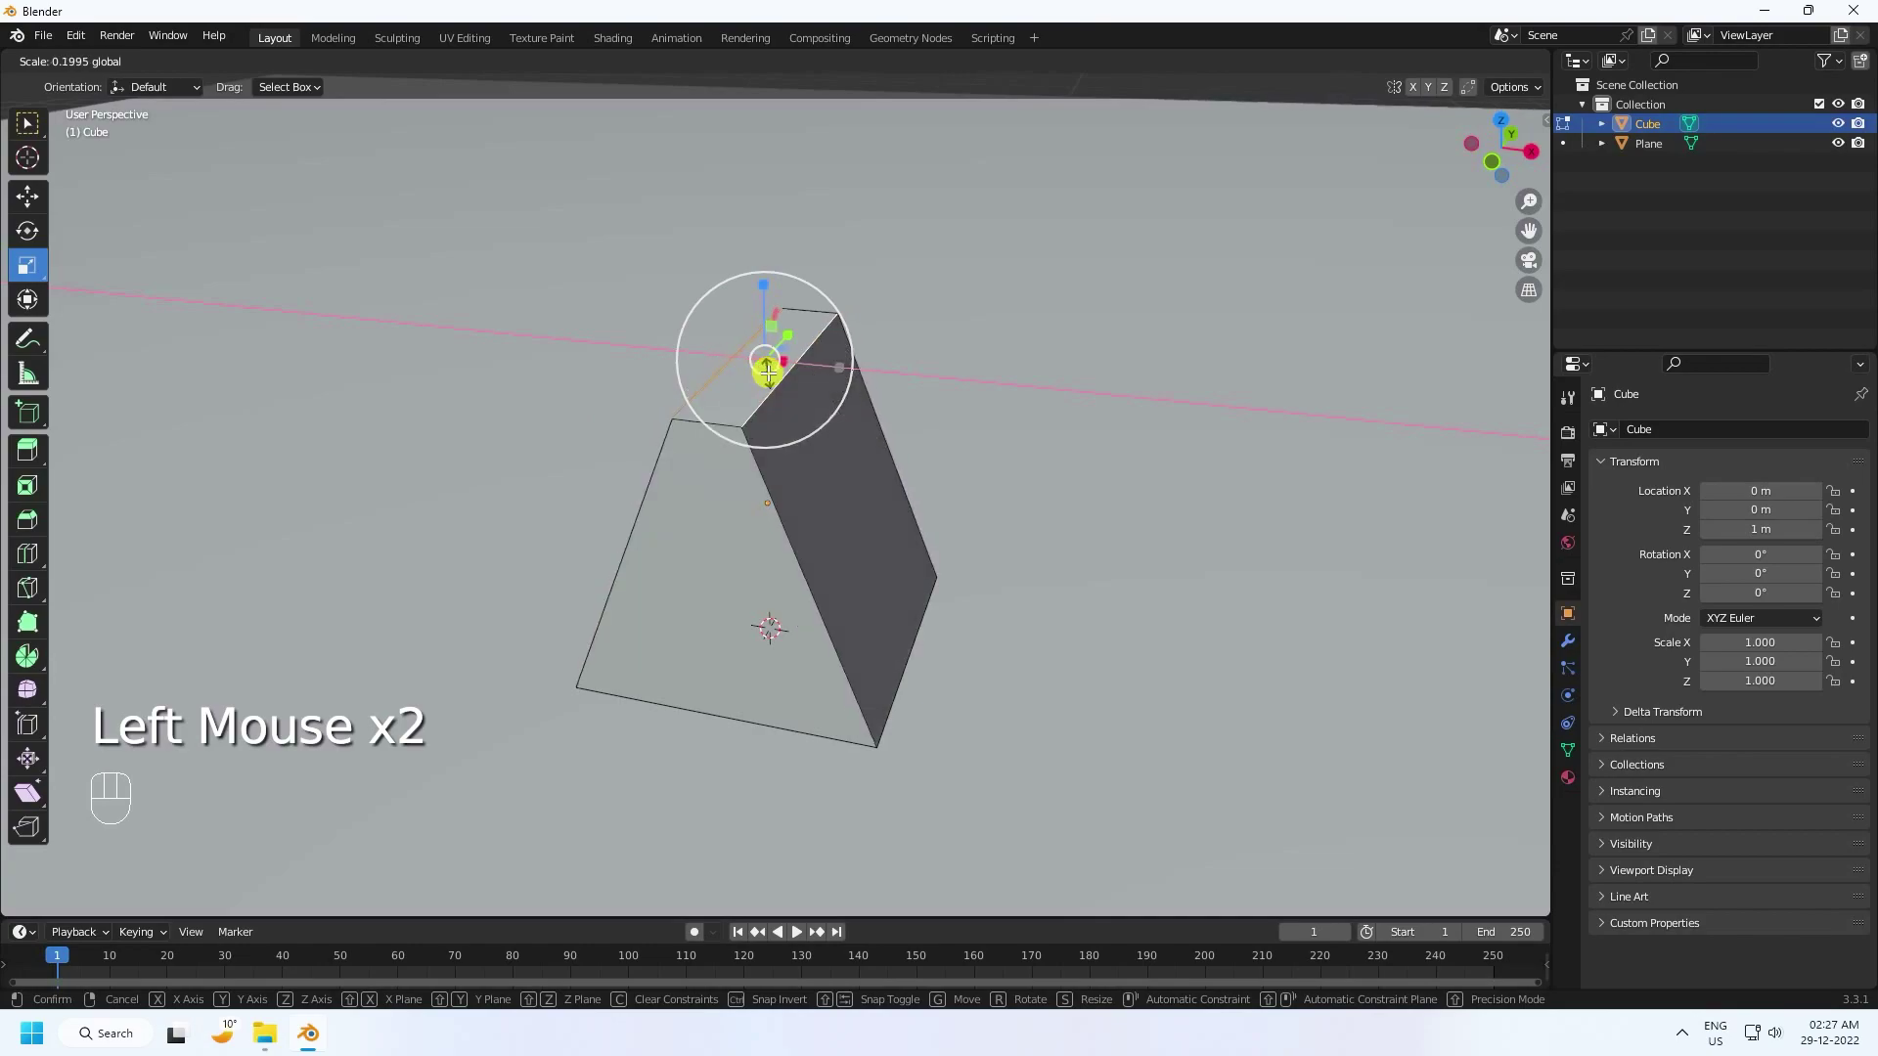
# Step: Scale the cube's top edge to 0 and merge the overlapping vertices by distance into a wedge
pyautogui.click(118, 897)
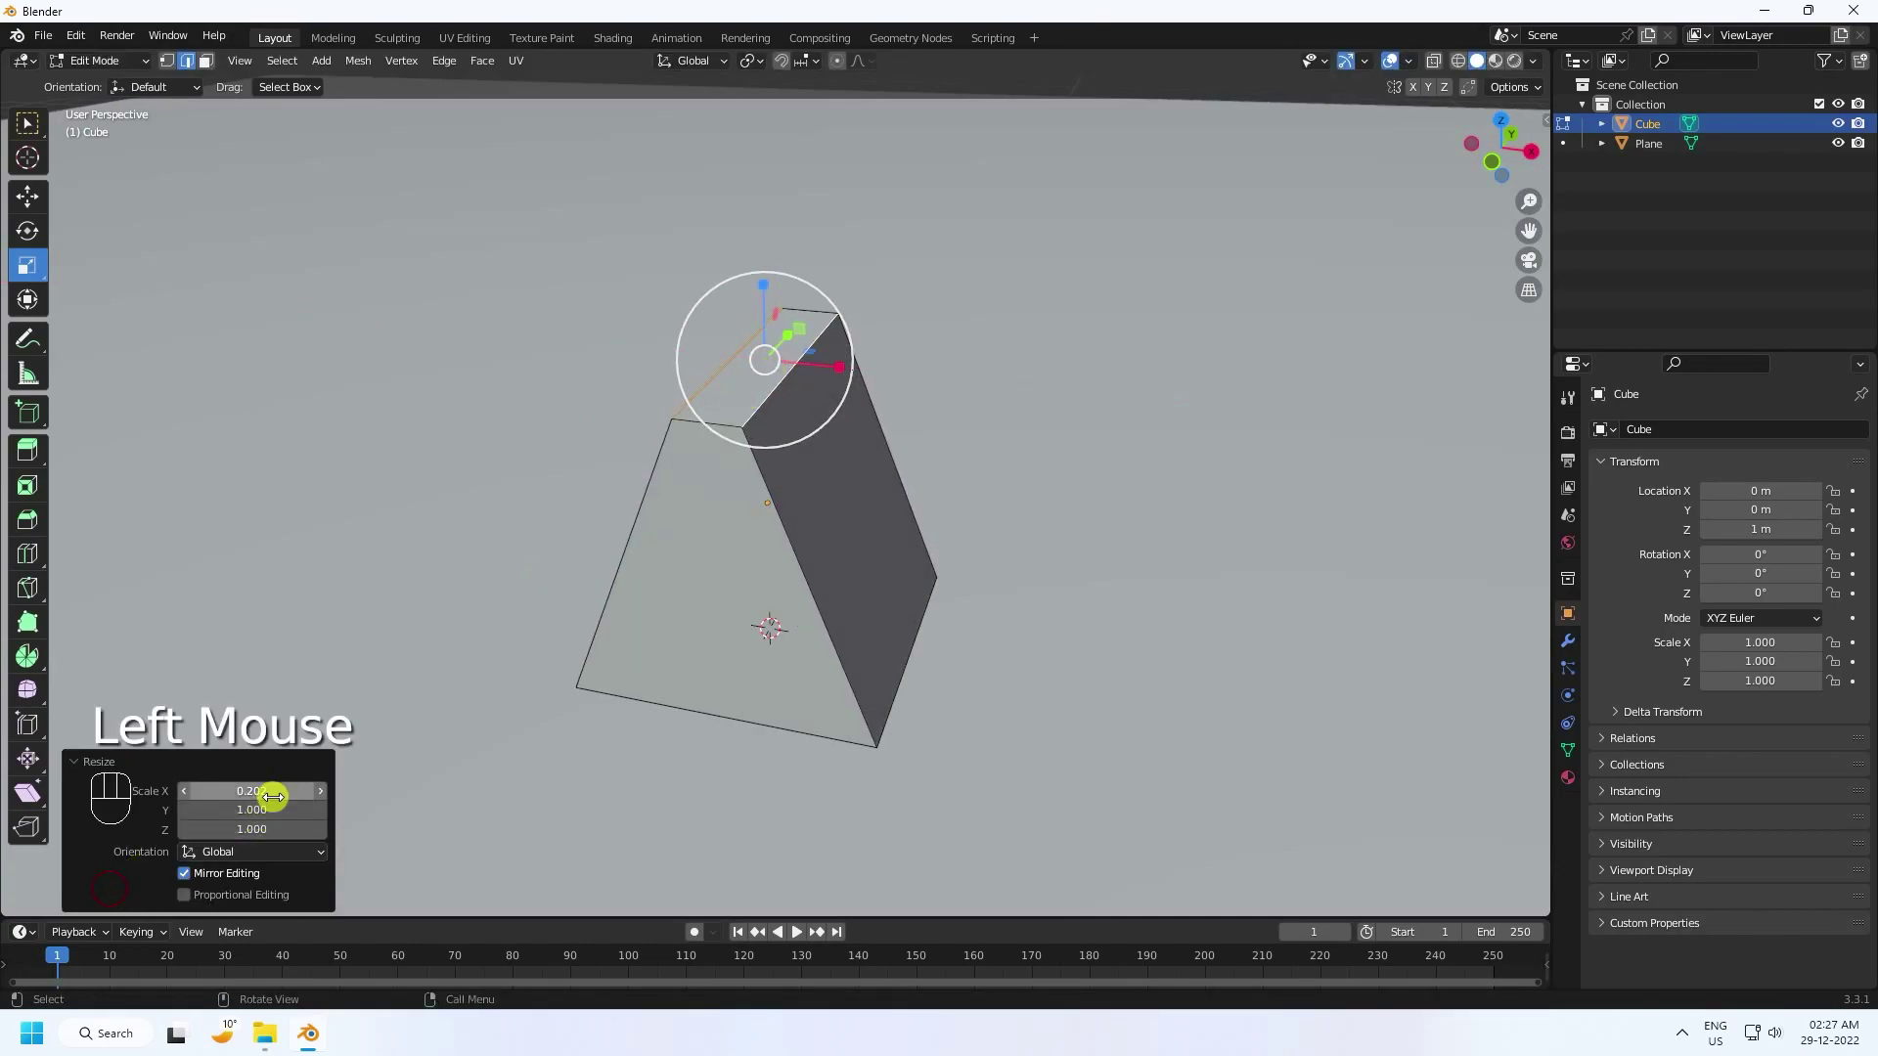
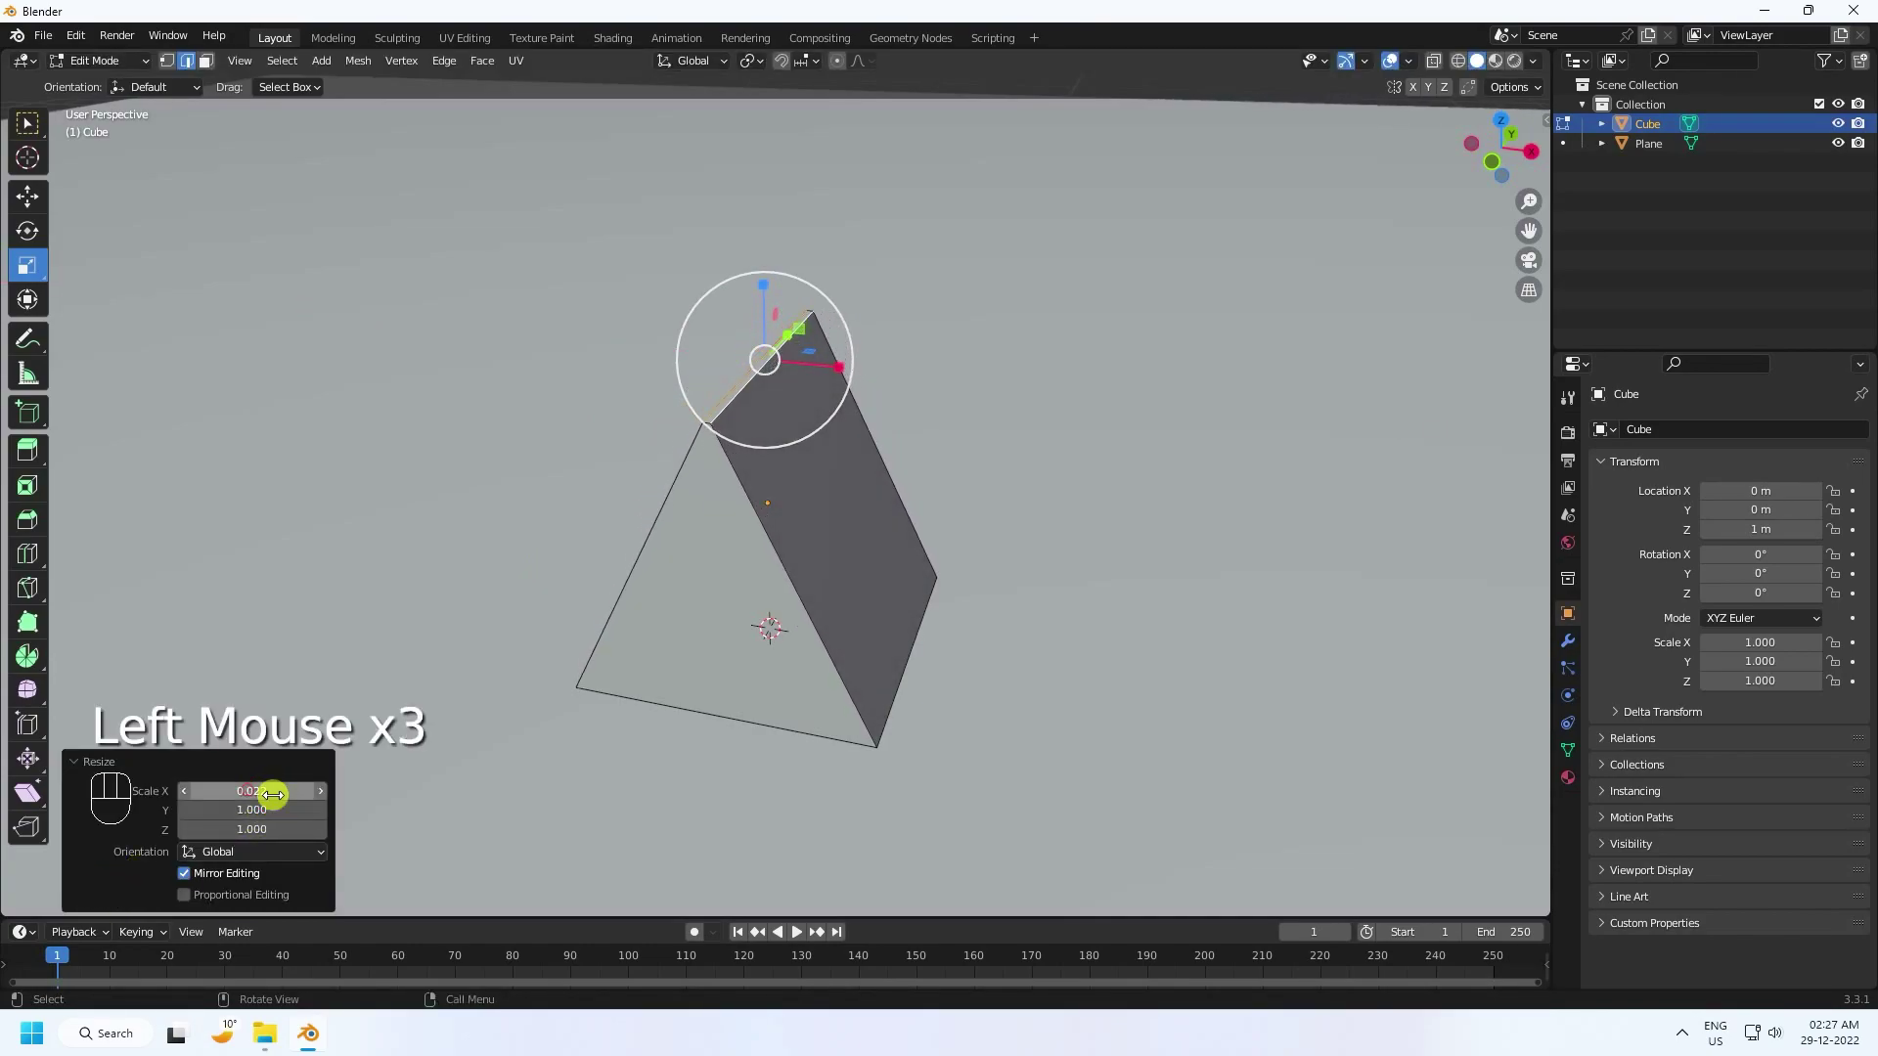
pyautogui.press('KP_0')
pyautogui.press('KP_Enter')
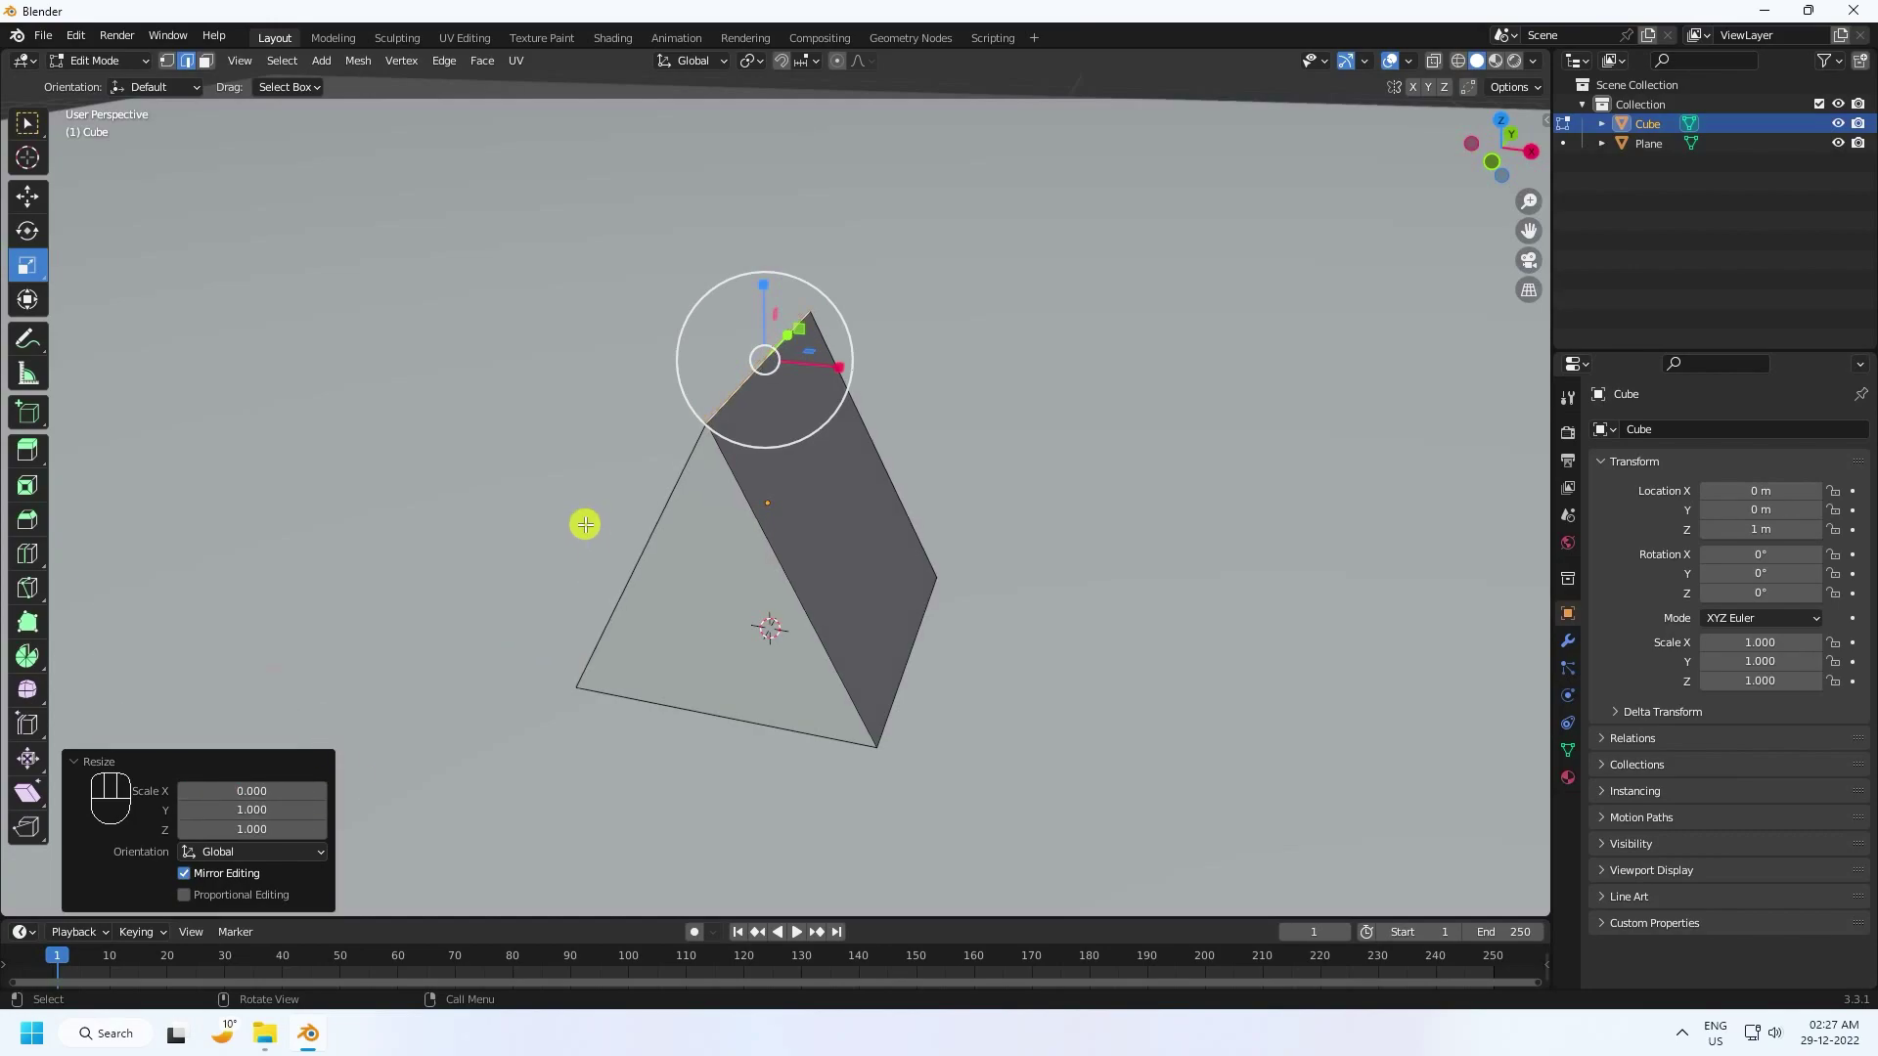
pyautogui.press('a')
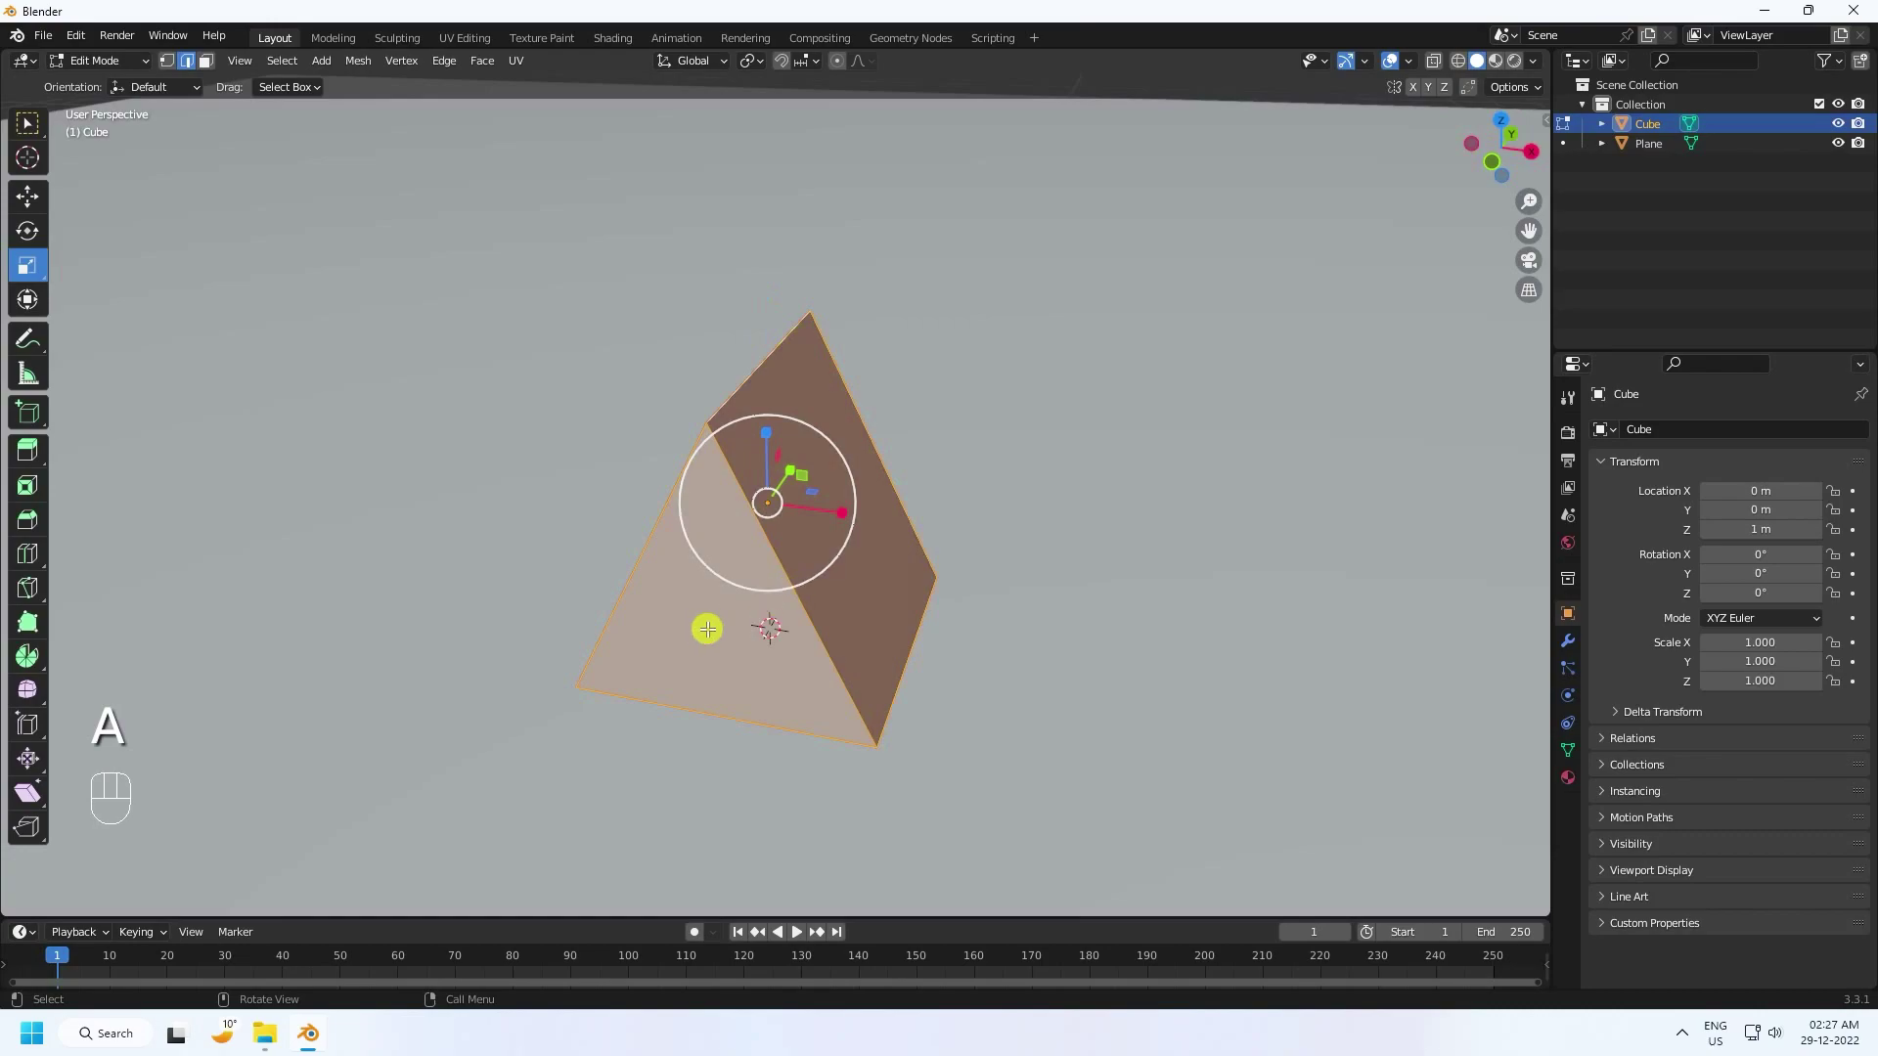
pyautogui.press('m')
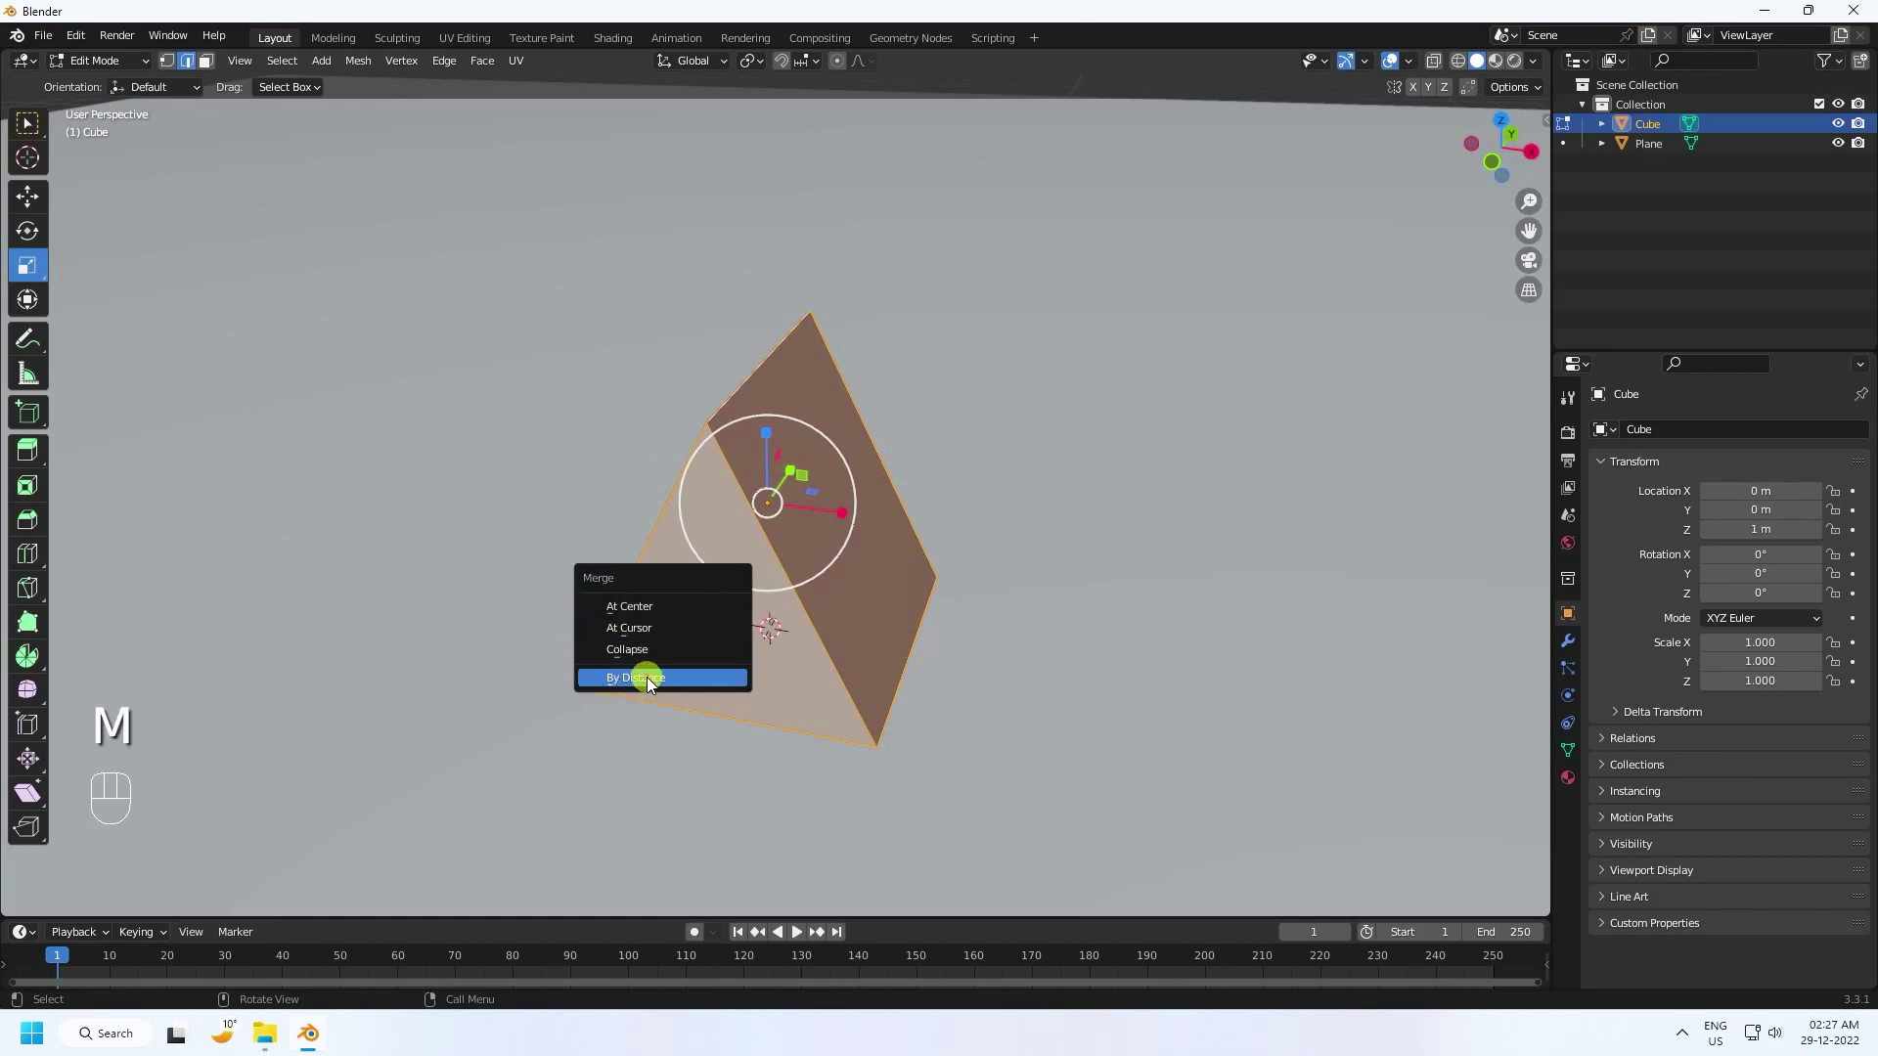
# Step: Return to Object Mode and orbit to look at the resulting ramp
pyautogui.click(28, 205)
pyautogui.moveTo(130, 65); pyautogui.dragTo(129, 94)
pyautogui.scroll(-3)
pyautogui.moveTo(693, 623); pyautogui.dragTo(576, 597)
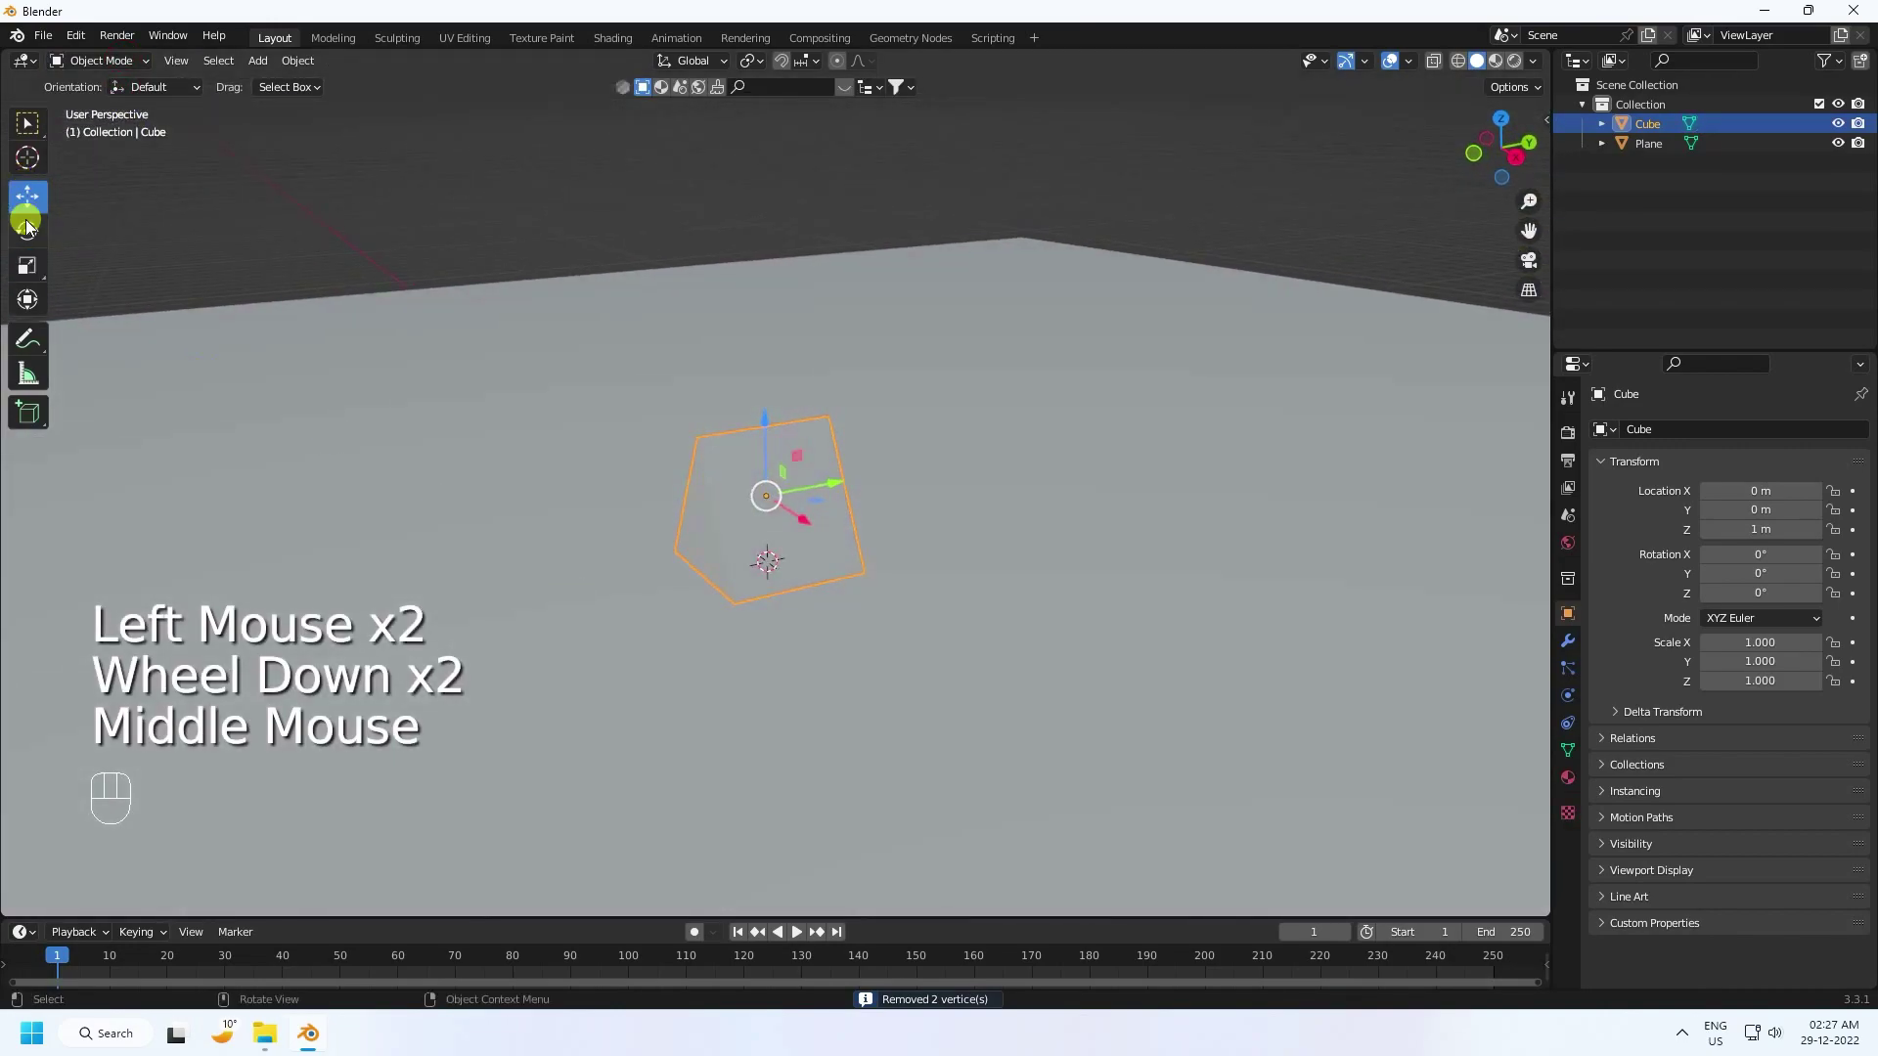
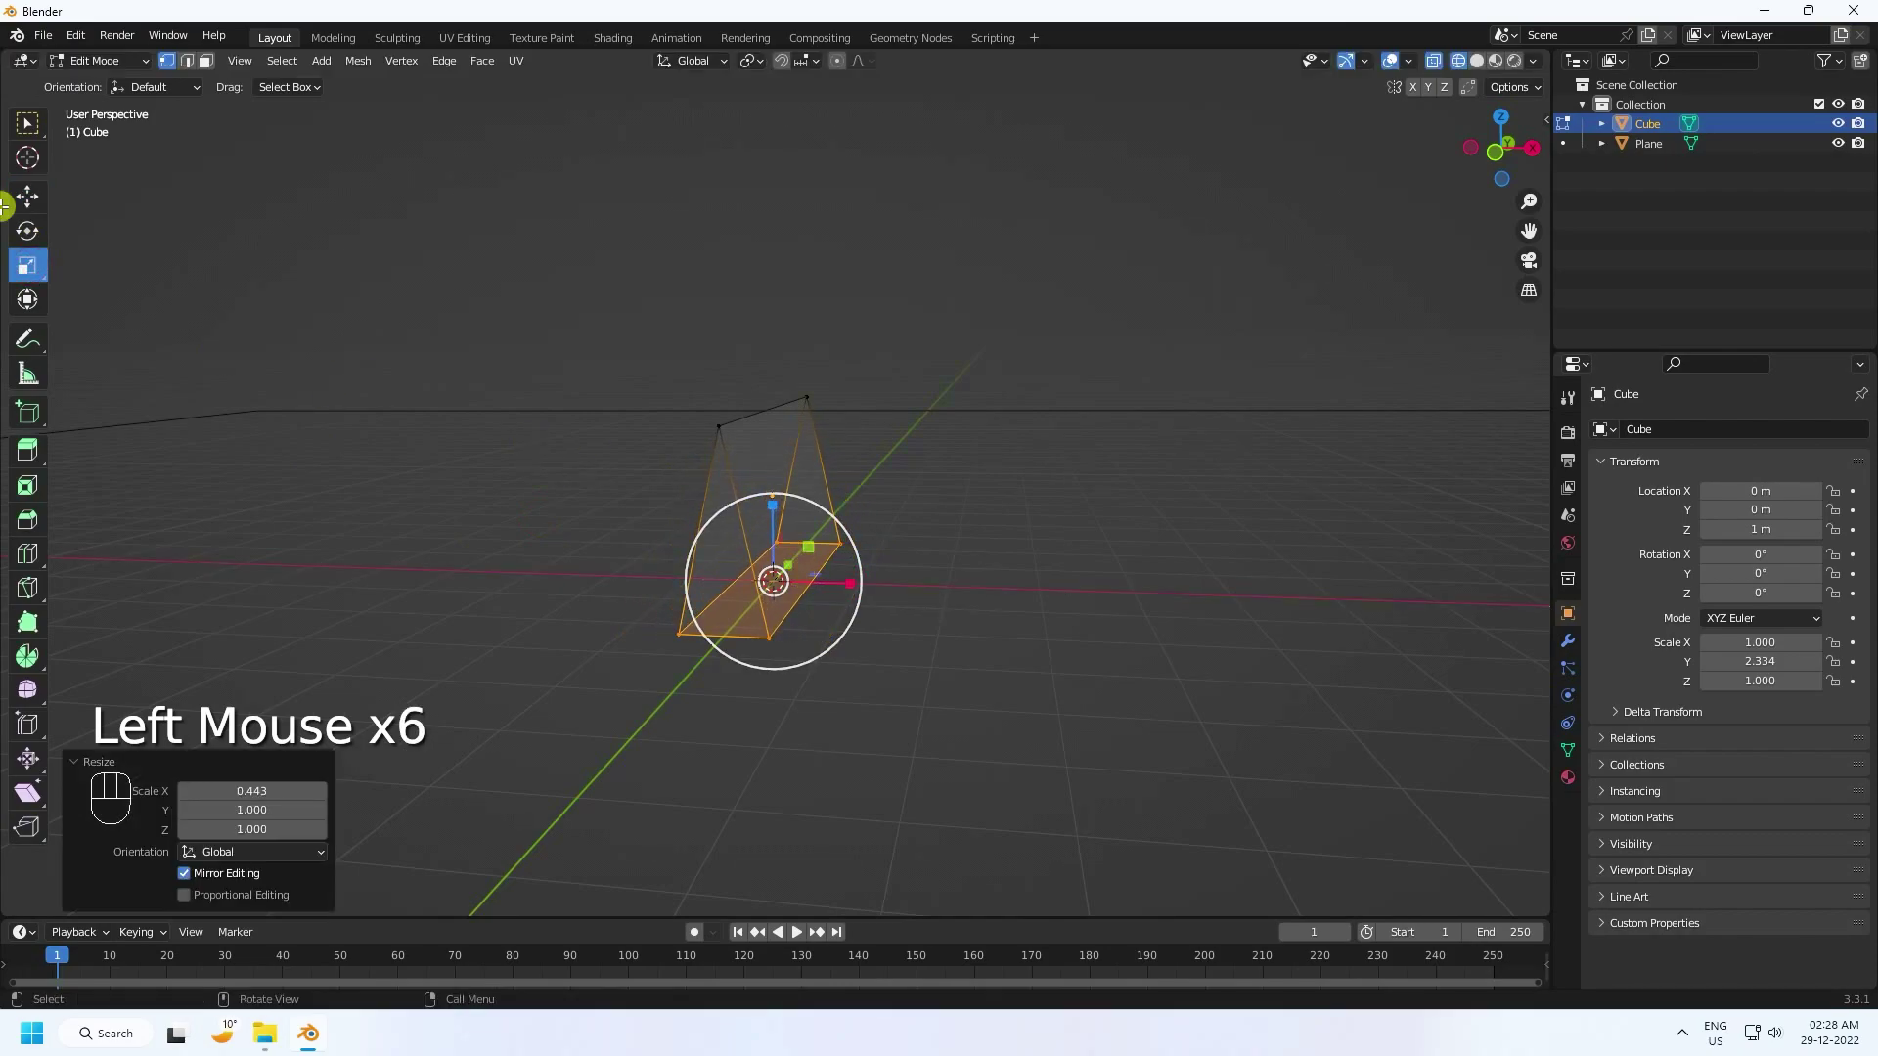
# Step: Scale the ramp along Y to about 2.334 and view it from above
pyautogui.click(25, 206)
pyautogui.moveTo(99, 70); pyautogui.dragTo(100, 101)
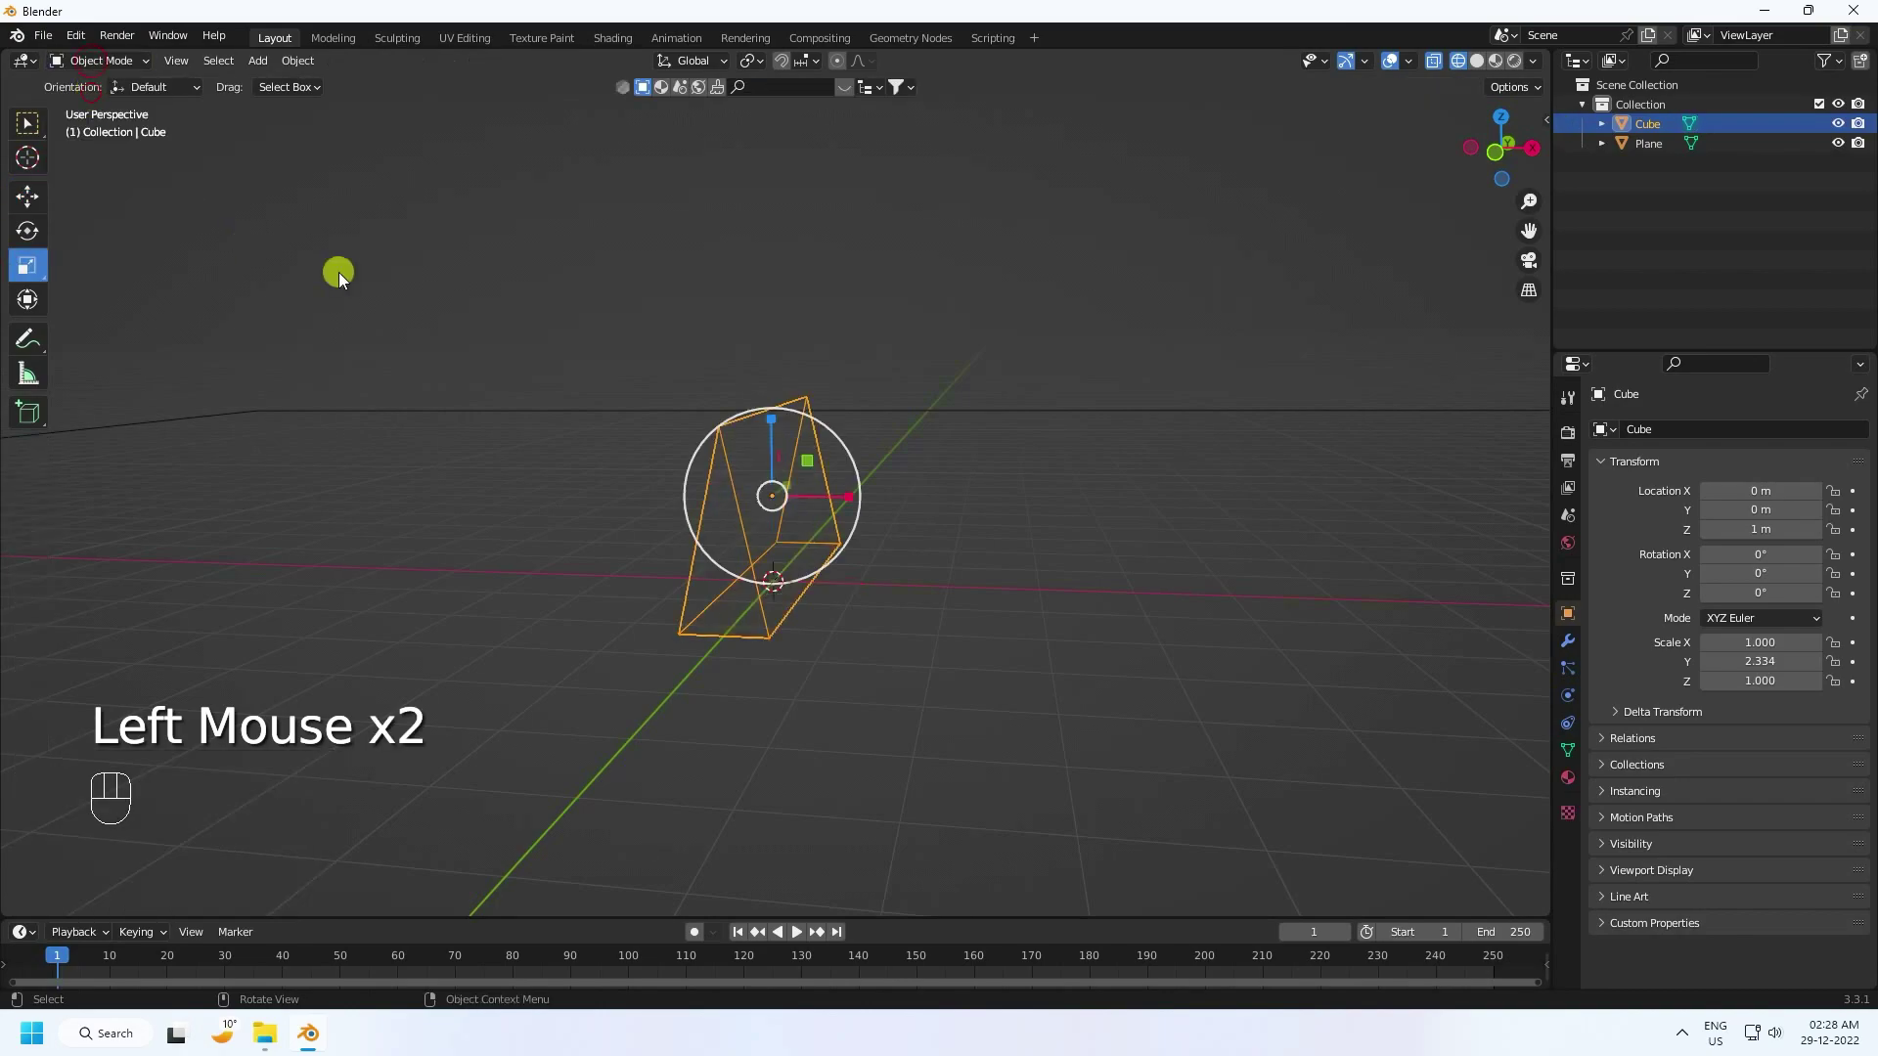
pyautogui.click(1480, 63)
pyautogui.moveTo(902, 570); pyautogui.dragTo(881, 598)
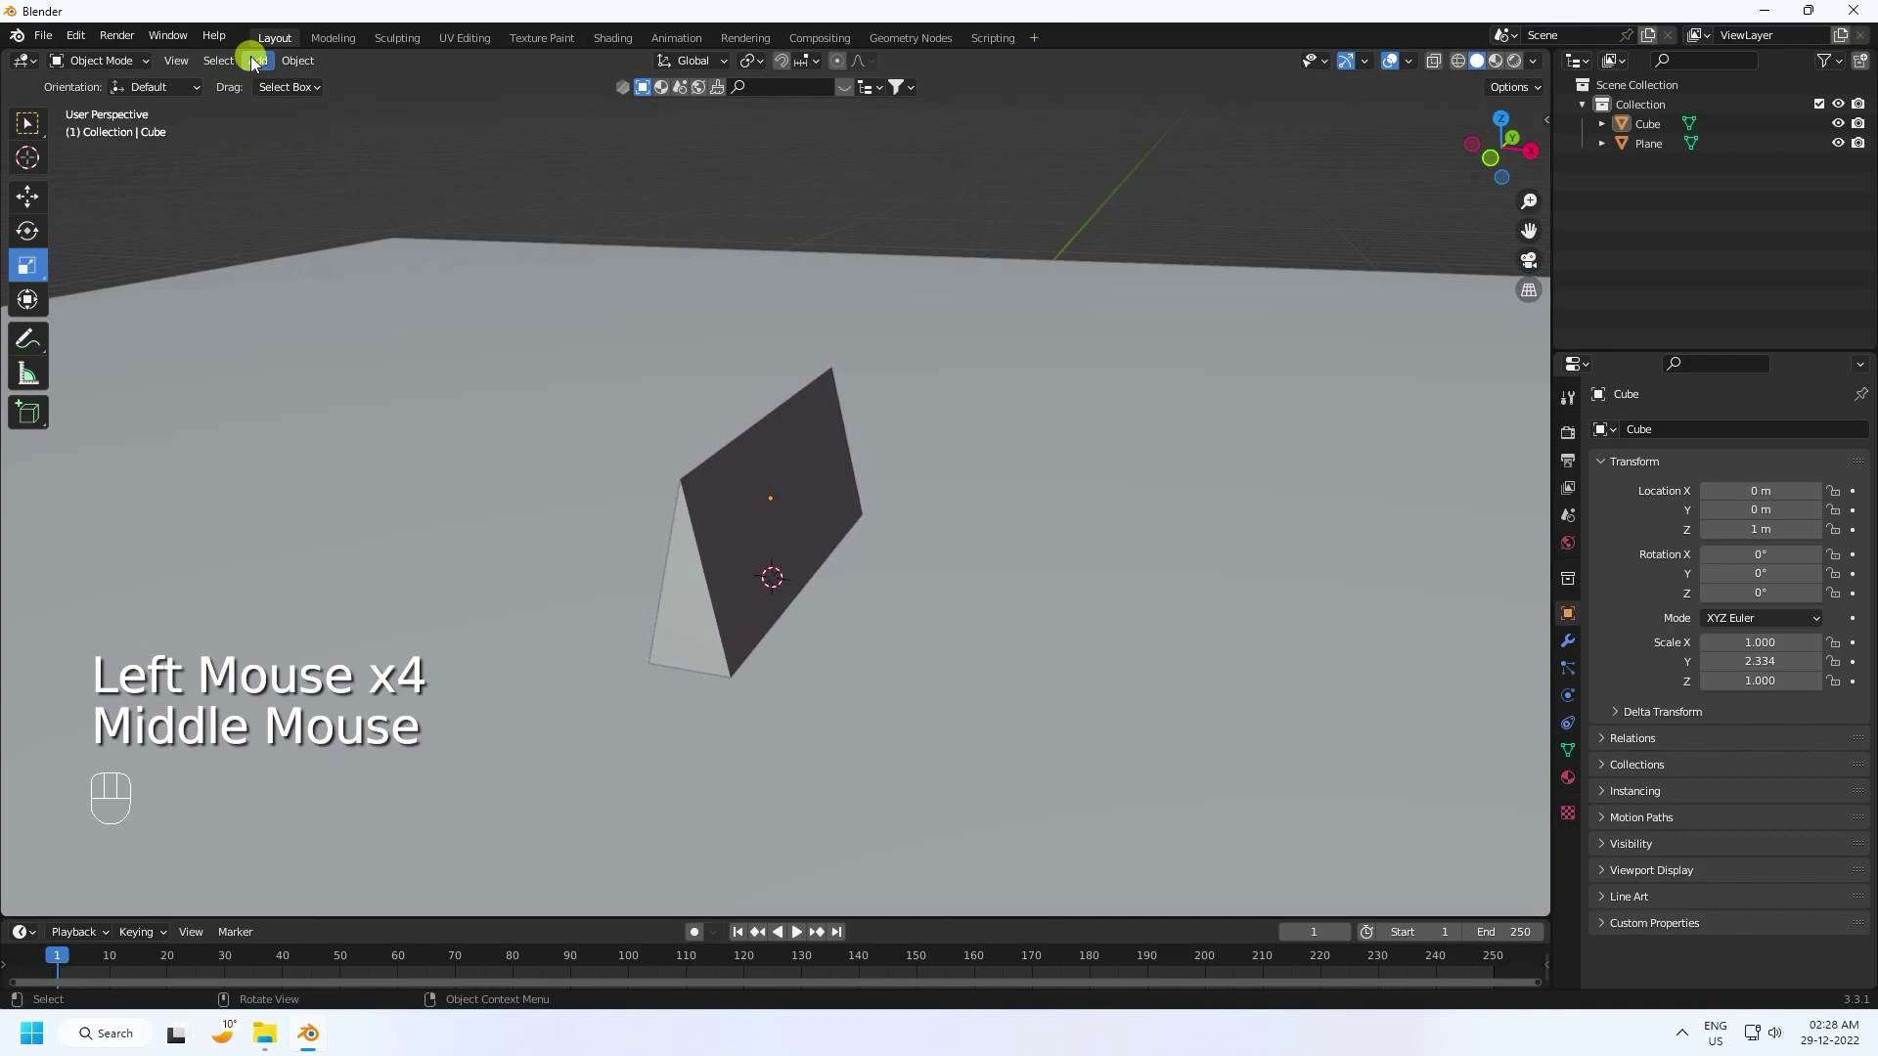
# Step: Add a second cube, Cube.001, to the scene
pyautogui.moveTo(270, 64); pyautogui.dragTo(294, 93)
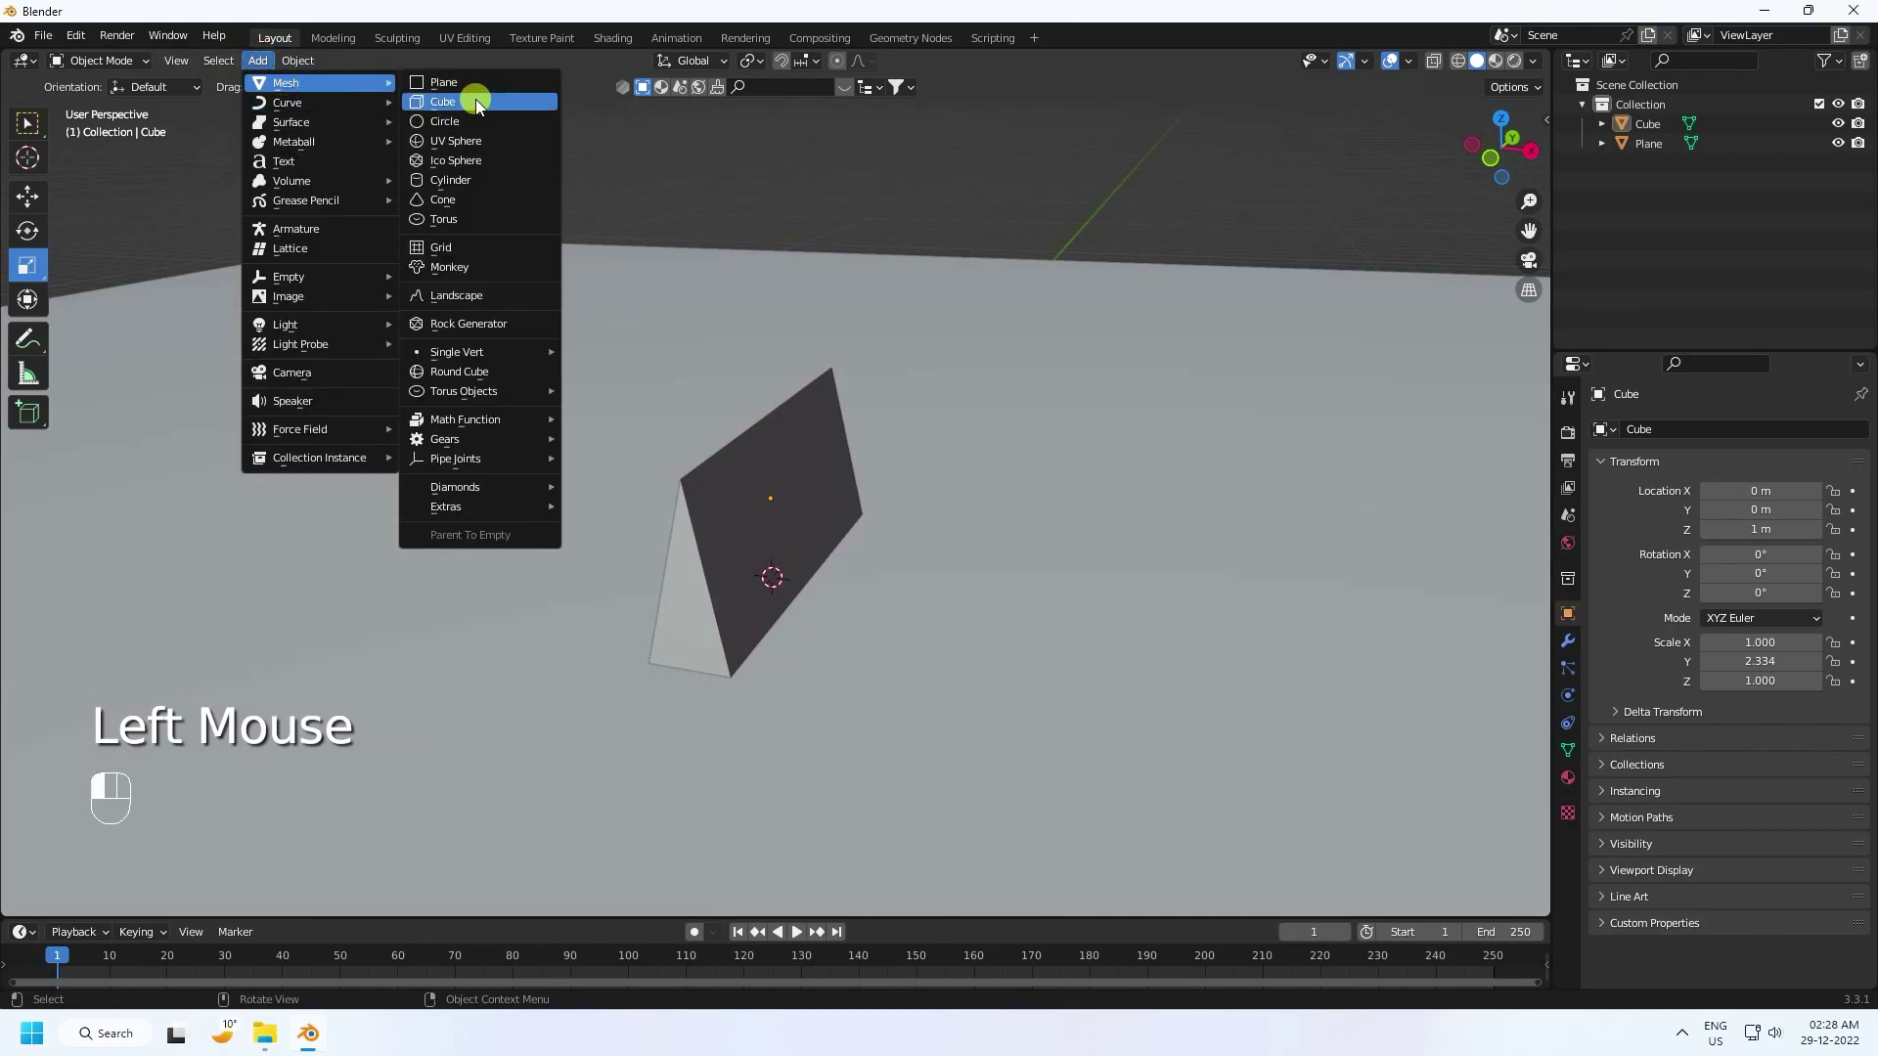
pyautogui.scroll(-3)
pyautogui.moveTo(761, 632); pyautogui.dragTo(720, 624)
pyautogui.click(27, 198)
# Step: Raise Cube.001 about 10.9 m along Z above the ramp
pyautogui.doubleClick(774, 471)
pyautogui.scroll(-3)
pyautogui.moveTo(764, 384); pyautogui.dragTo(763, 434)
pyautogui.click(761, 314)
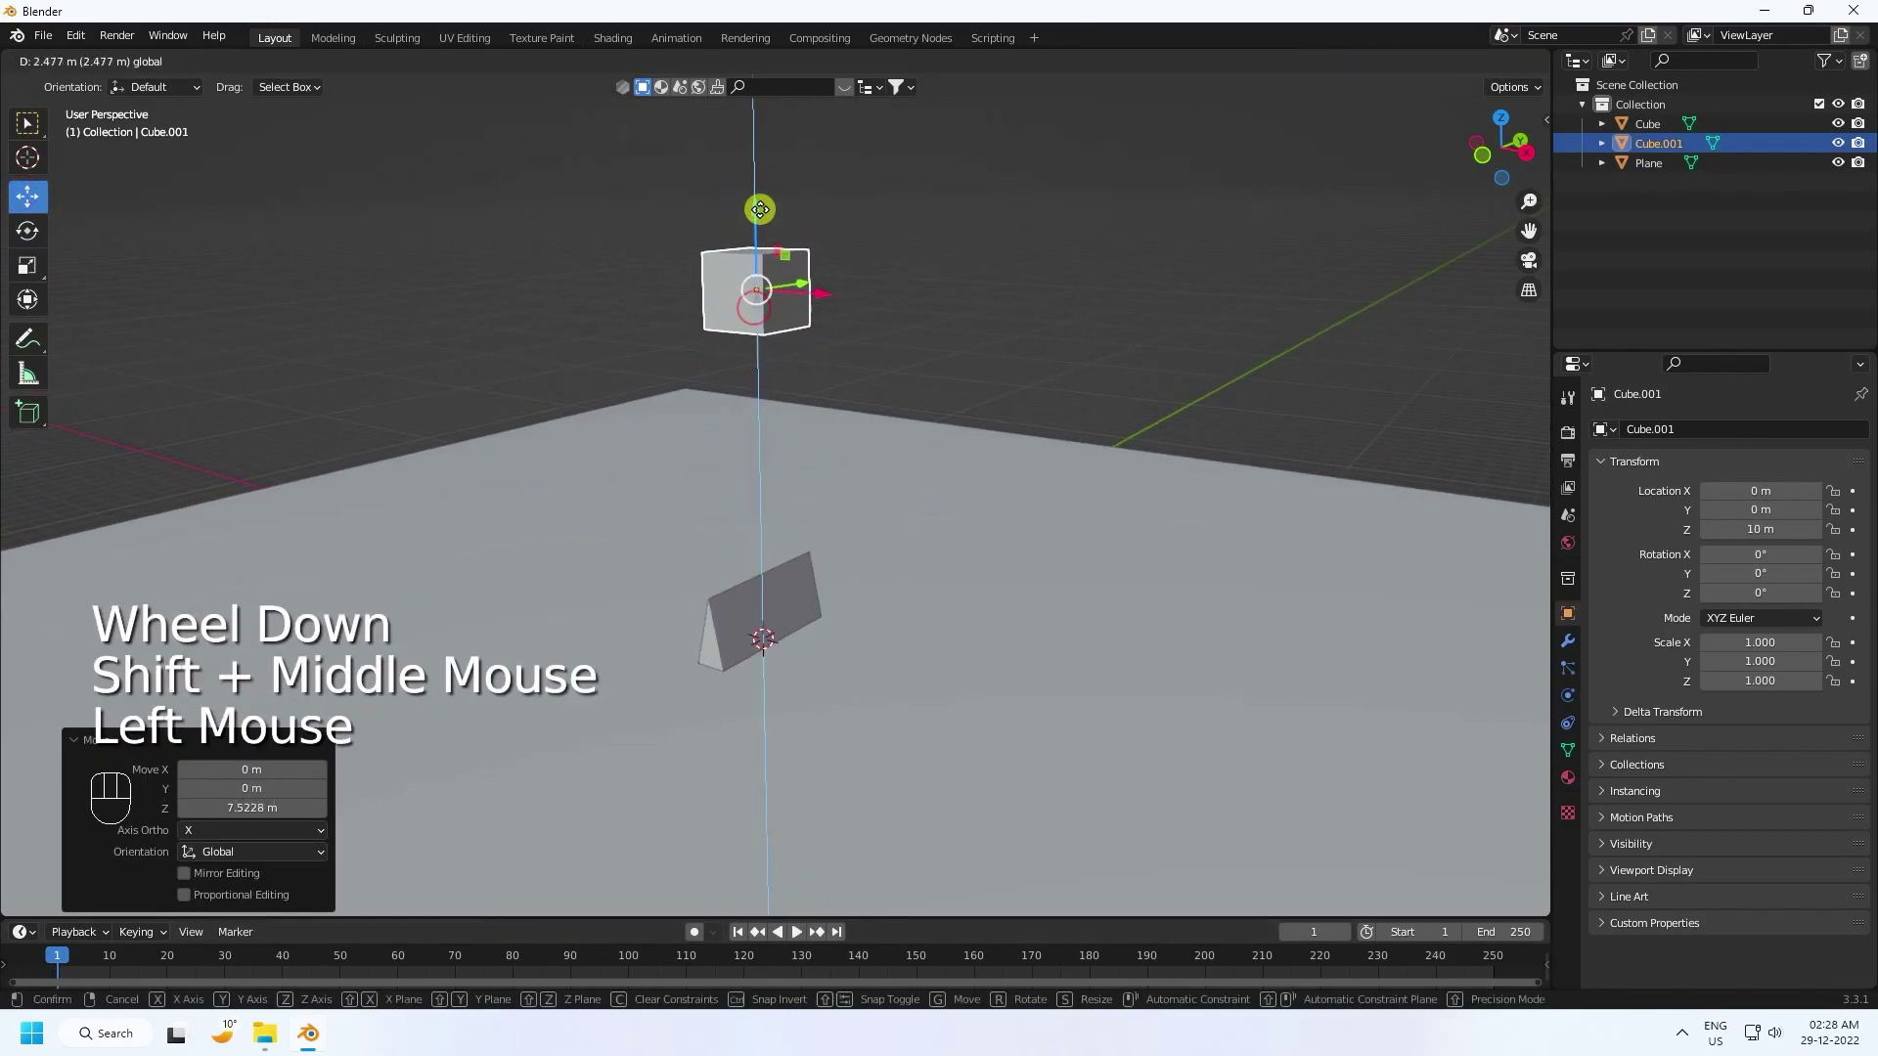
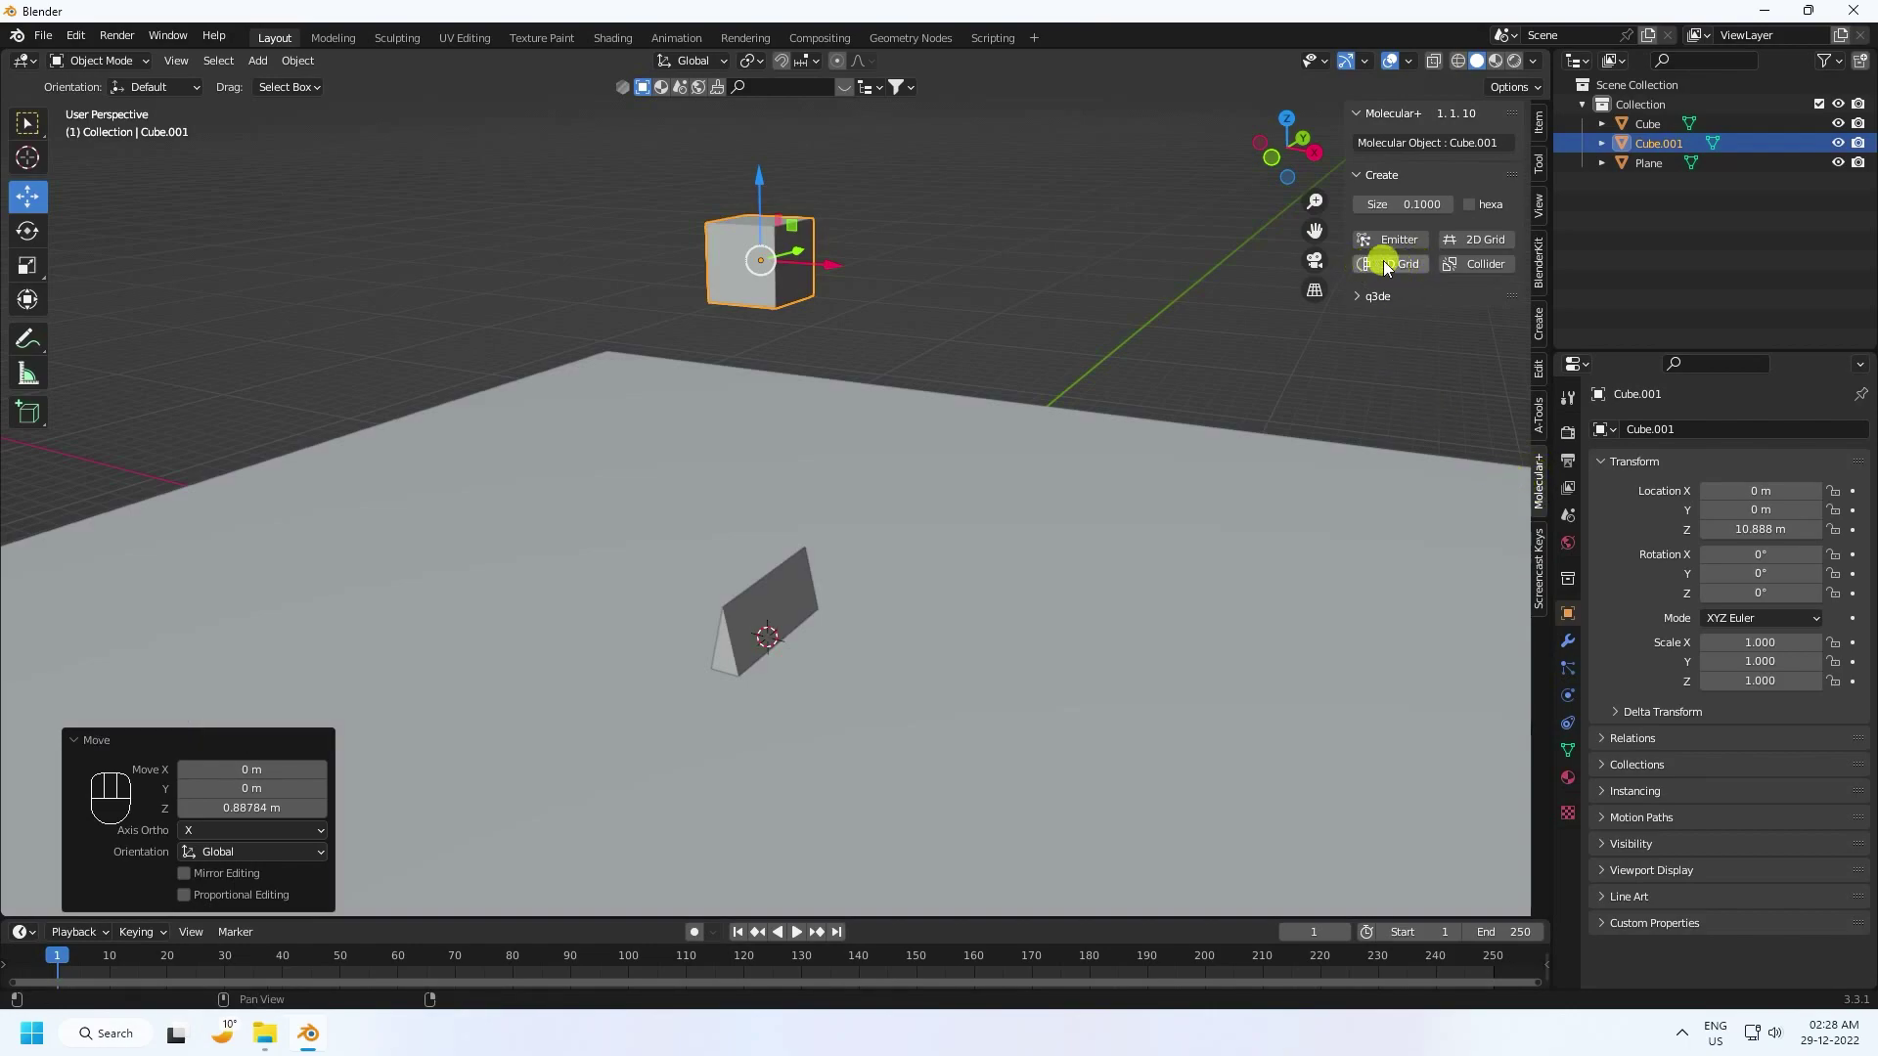
# Step: Fill Cube.001 with a Molecular+ 3D Grid of 6859 particles
pyautogui.click(1405, 269)
pyautogui.scroll(3)
pyautogui.middleClick(861, 241)
pyautogui.moveTo(837, 424); pyautogui.dragTo(832, 432)
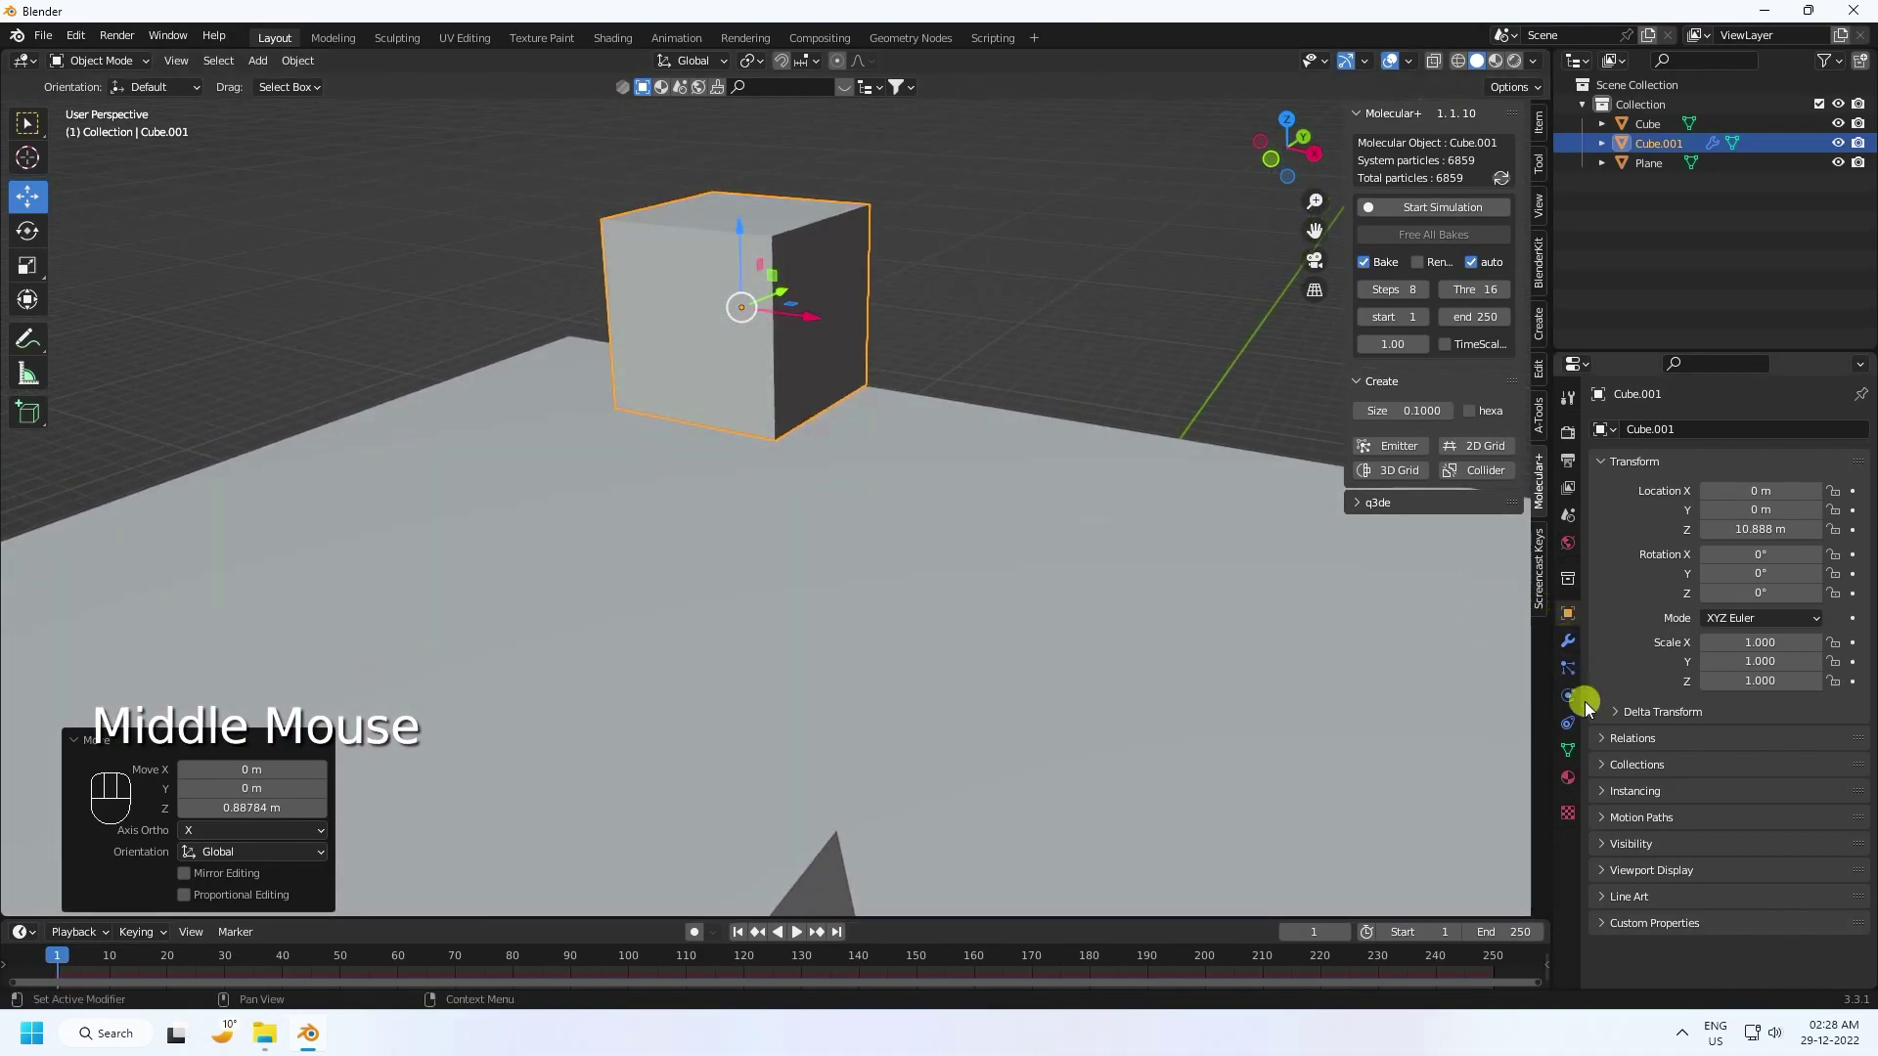
# Step: Display the particle cube as wireframe so the sphere particles are visible
pyautogui.click(1610, 856)
pyautogui.scroll(-3)
pyautogui.click(1609, 785)
pyautogui.click(1608, 872)
pyautogui.scroll(-3)
pyautogui.moveTo(1746, 899); pyautogui.dragTo(1738, 852)
pyautogui.scroll(3)
# Step: Orbit around the particle cube and select the ground plane
pyautogui.moveTo(741, 335); pyautogui.dragTo(753, 334)
pyautogui.moveTo(759, 319); pyautogui.dragTo(790, 525)
pyautogui.moveTo(790, 527); pyautogui.dragTo(762, 463)
pyautogui.scroll(3)
pyautogui.moveTo(638, 304); pyautogui.dragTo(712, 461)
pyautogui.moveTo(680, 417); pyautogui.dragTo(675, 398)
pyautogui.scroll(-3)
pyautogui.scroll(3)
pyautogui.scroll(-3)
pyautogui.moveTo(876, 497); pyautogui.dragTo(860, 332)
pyautogui.click(949, 613)
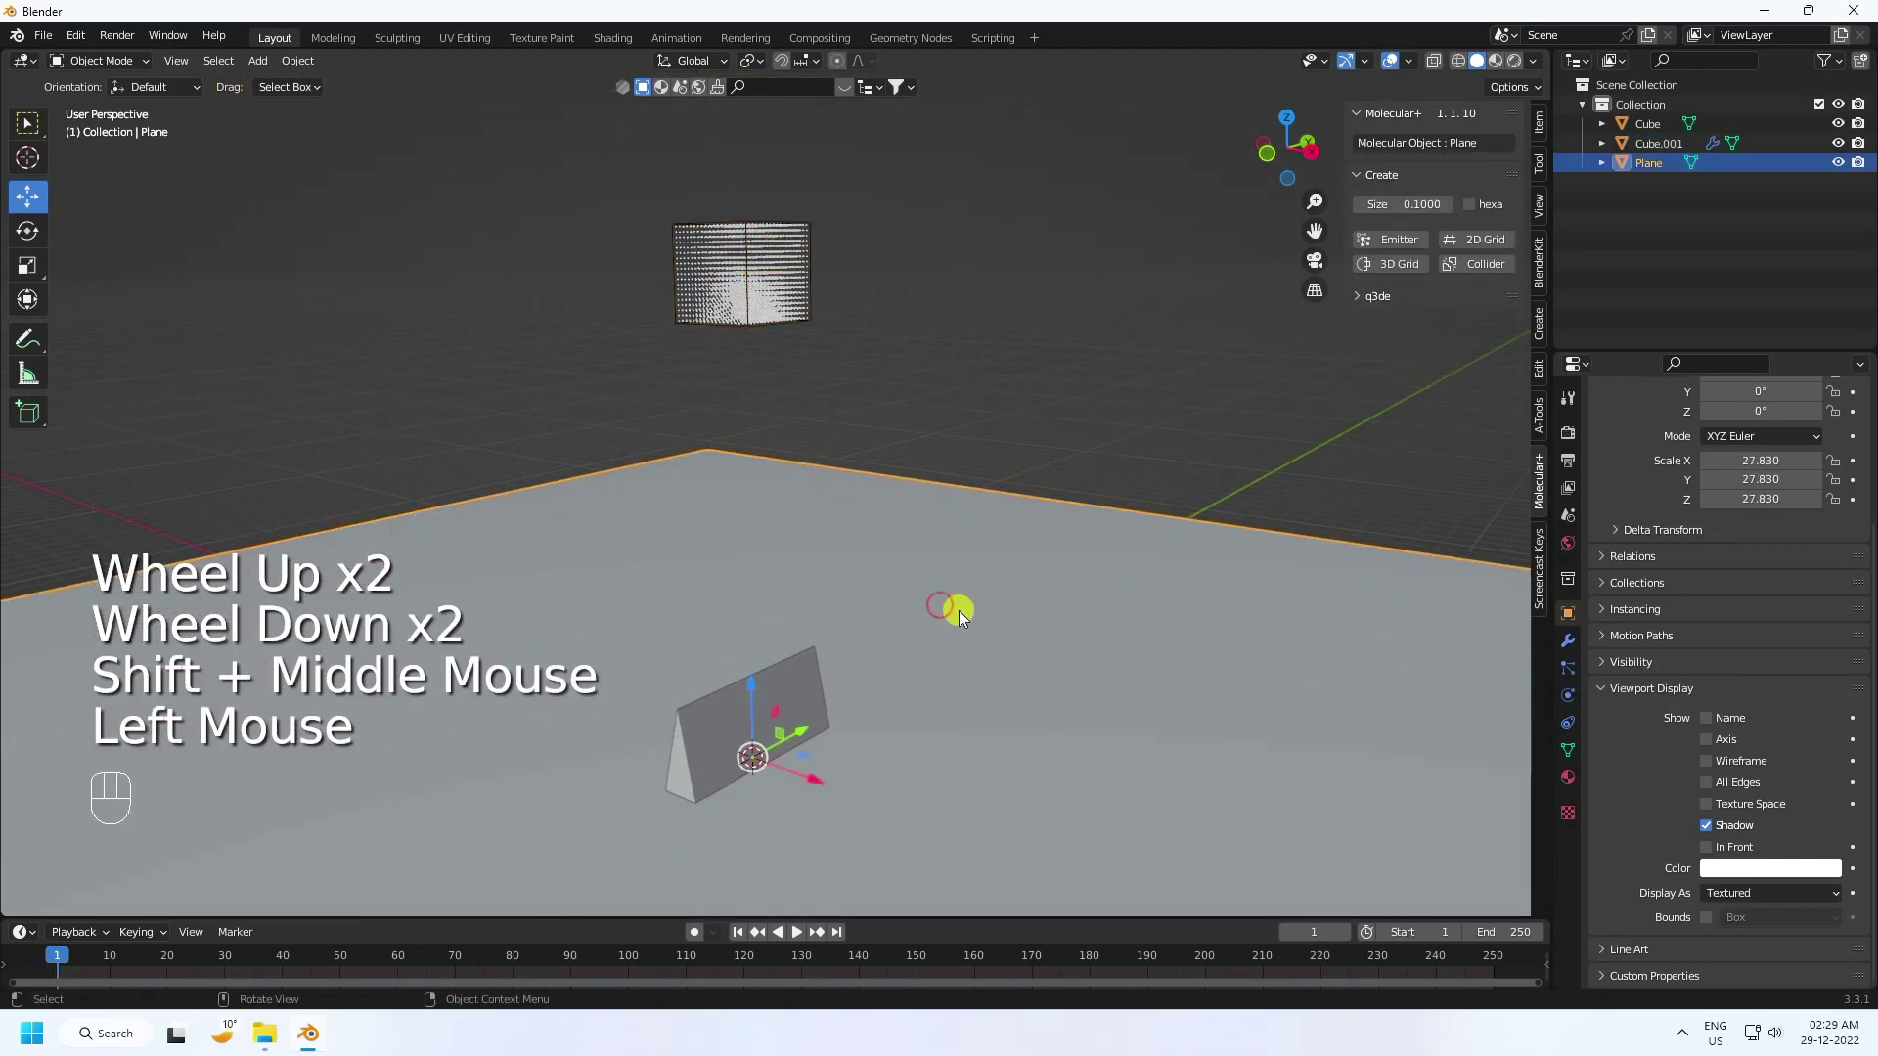
# Step: Make the ramp a Molecular+ collider with damping 0.2 and friction 0.3
pyautogui.click(1472, 272)
pyautogui.click(794, 688)
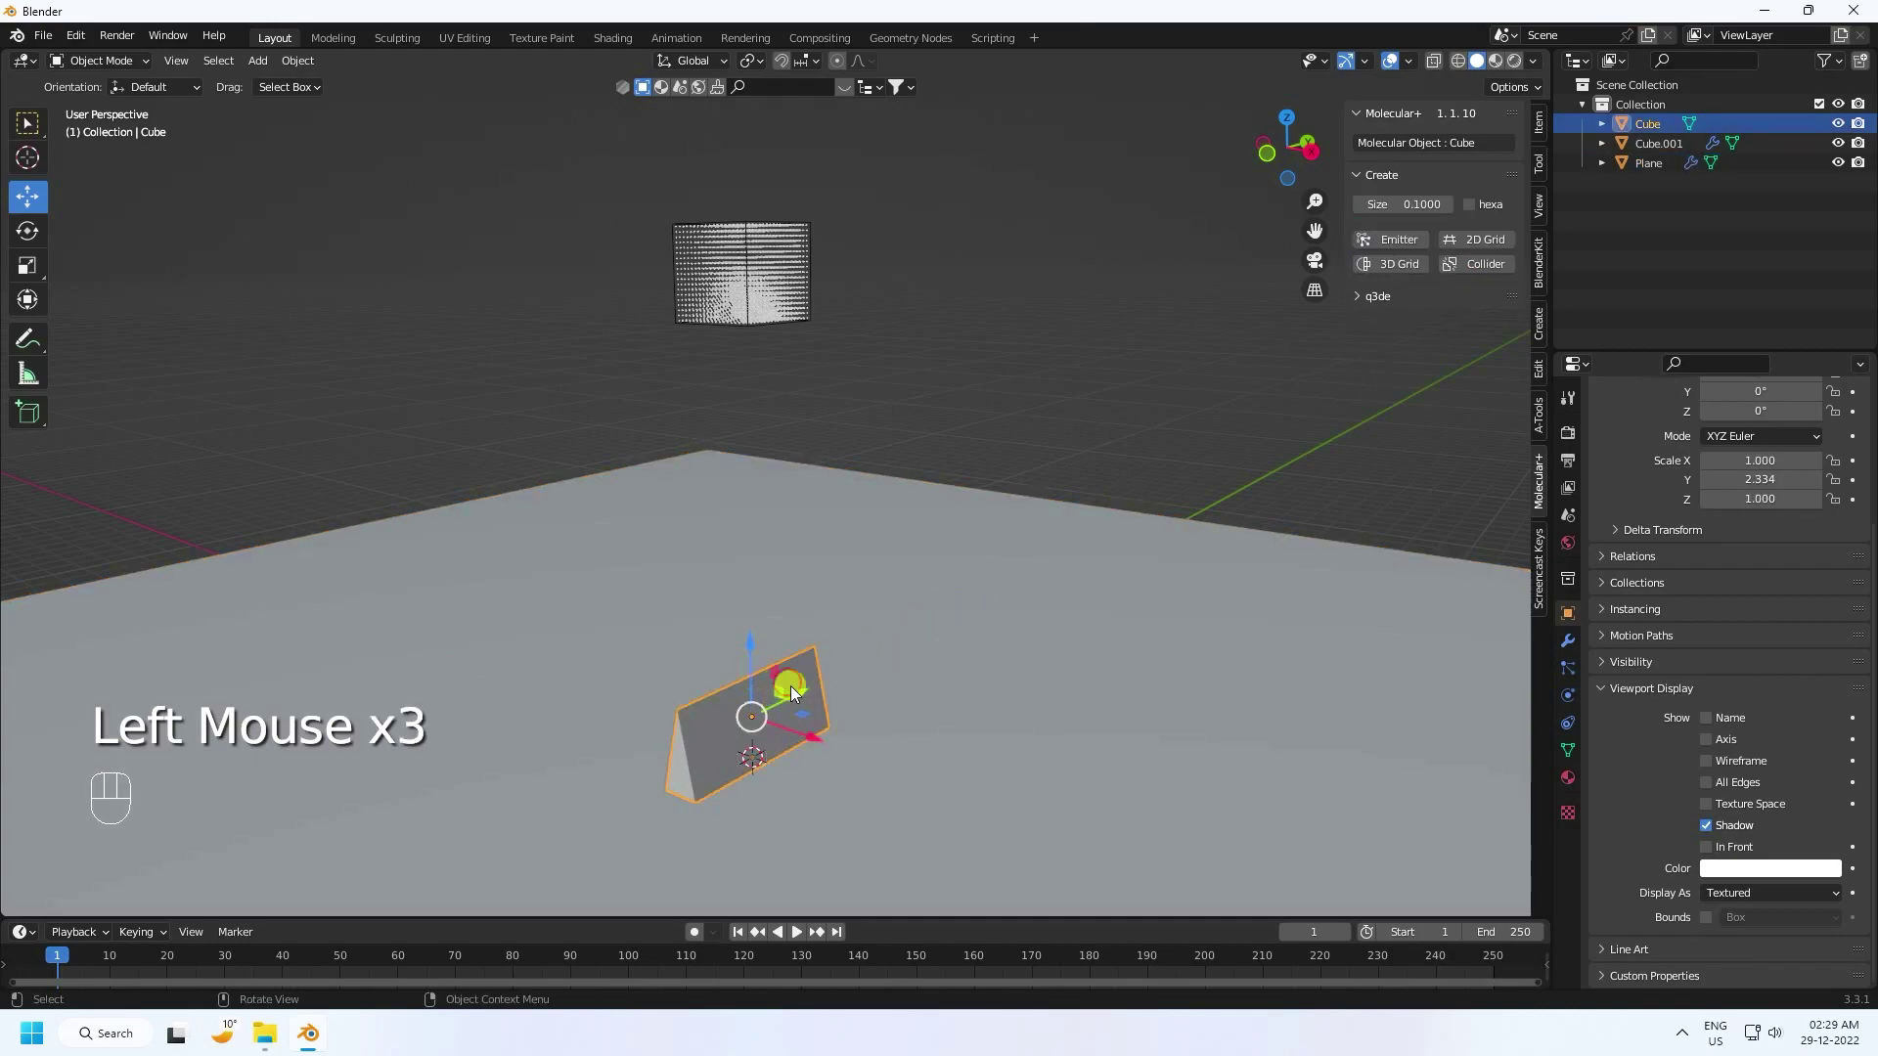
pyautogui.click(1471, 270)
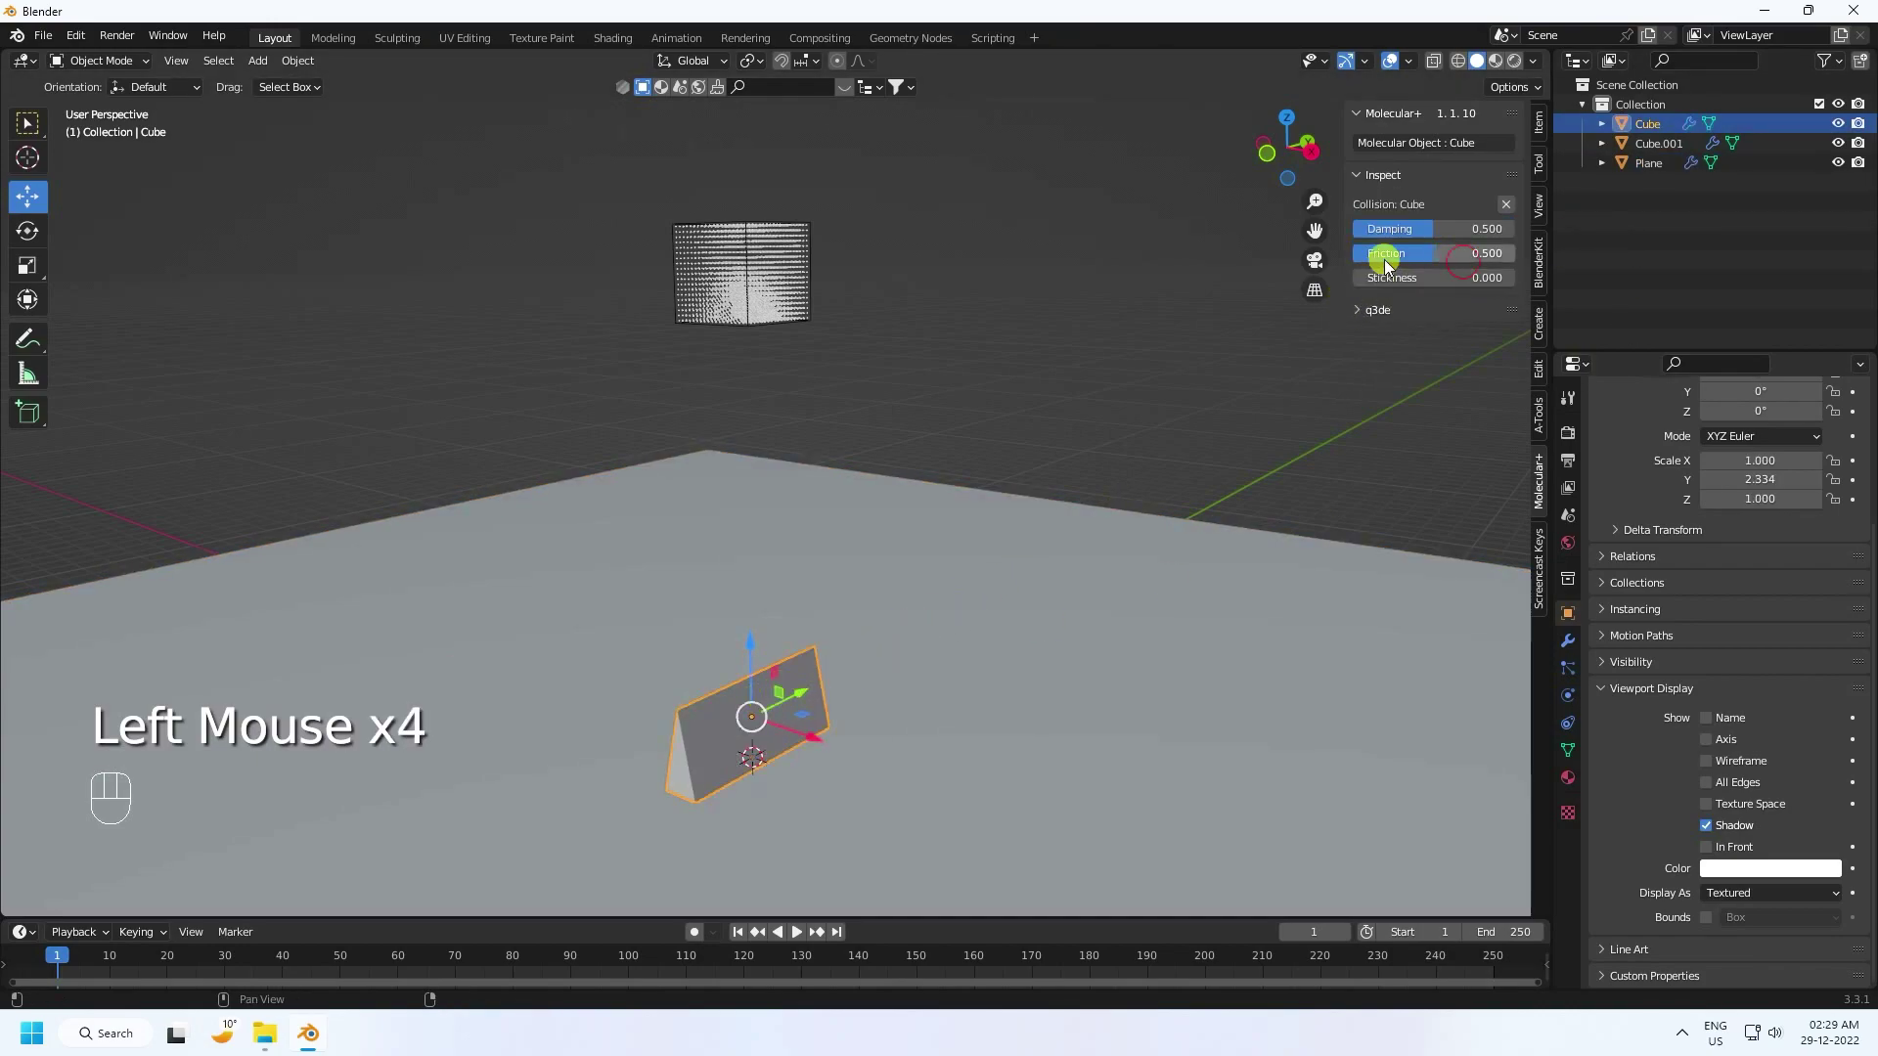
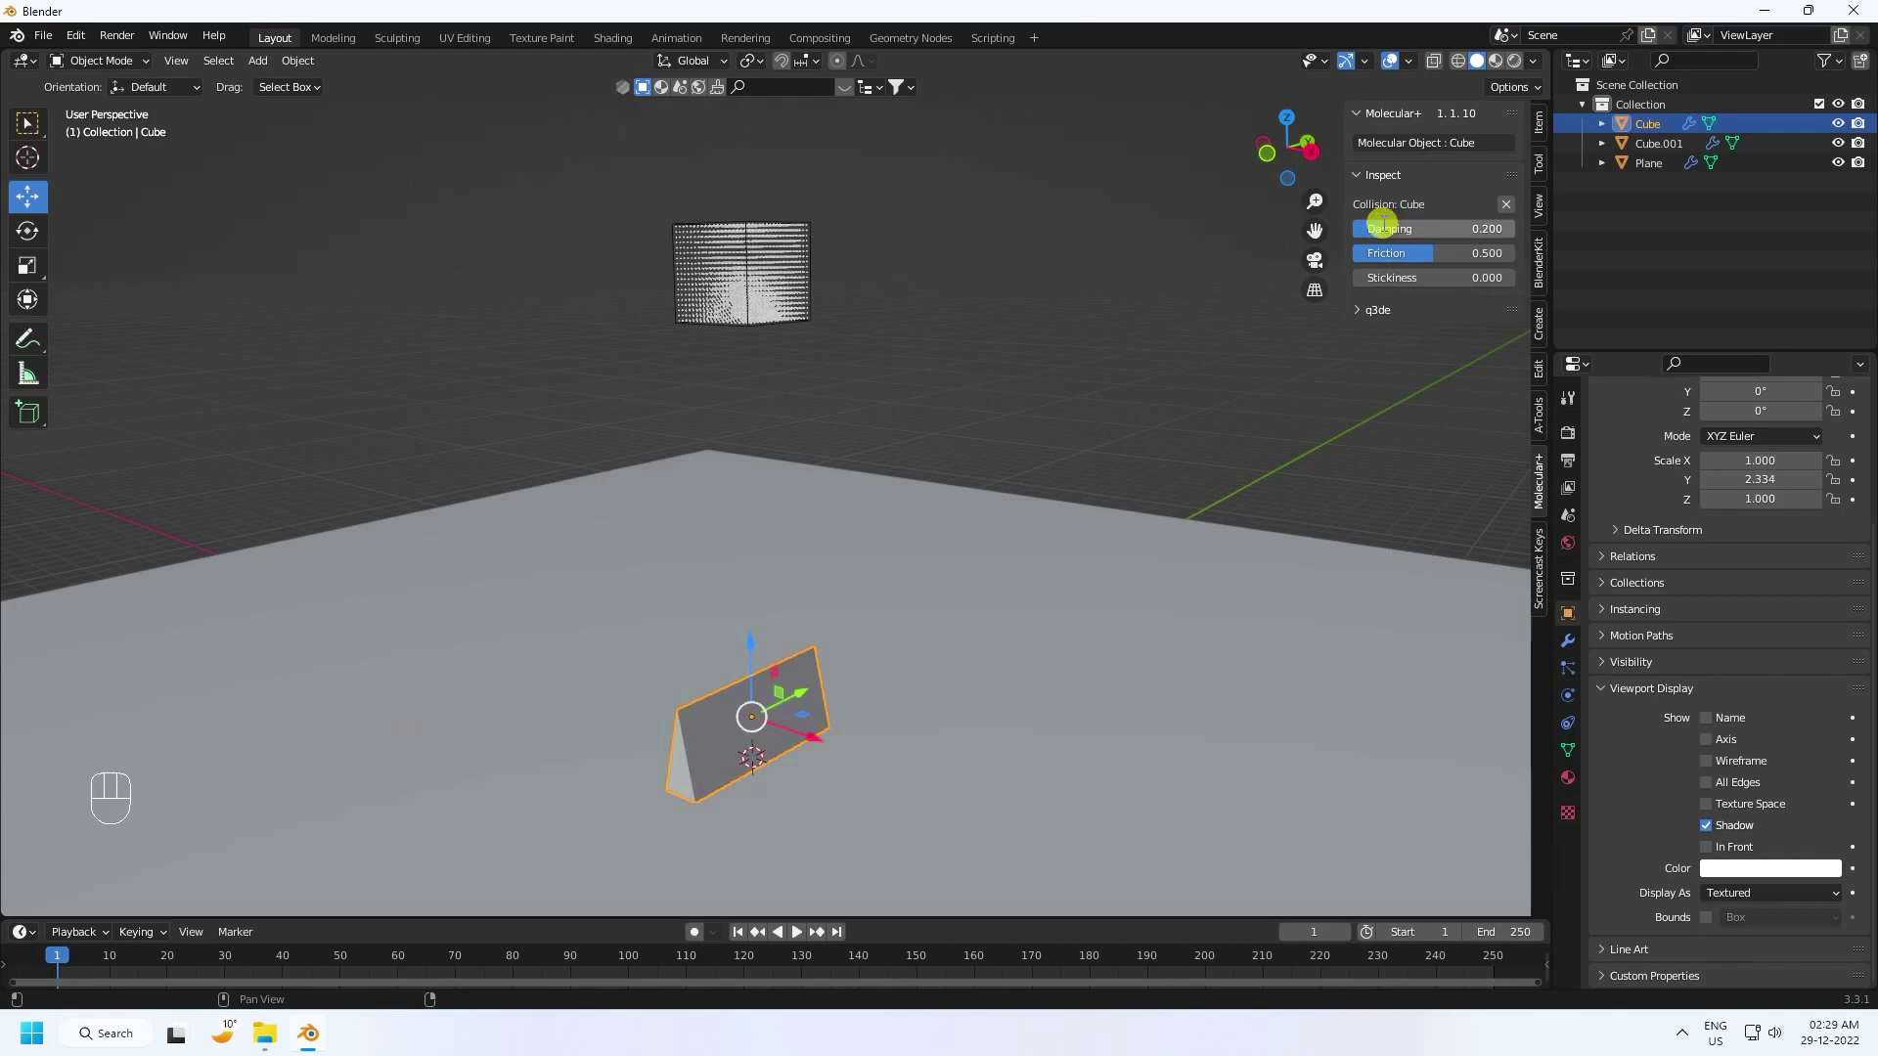
pyautogui.click(1409, 259)
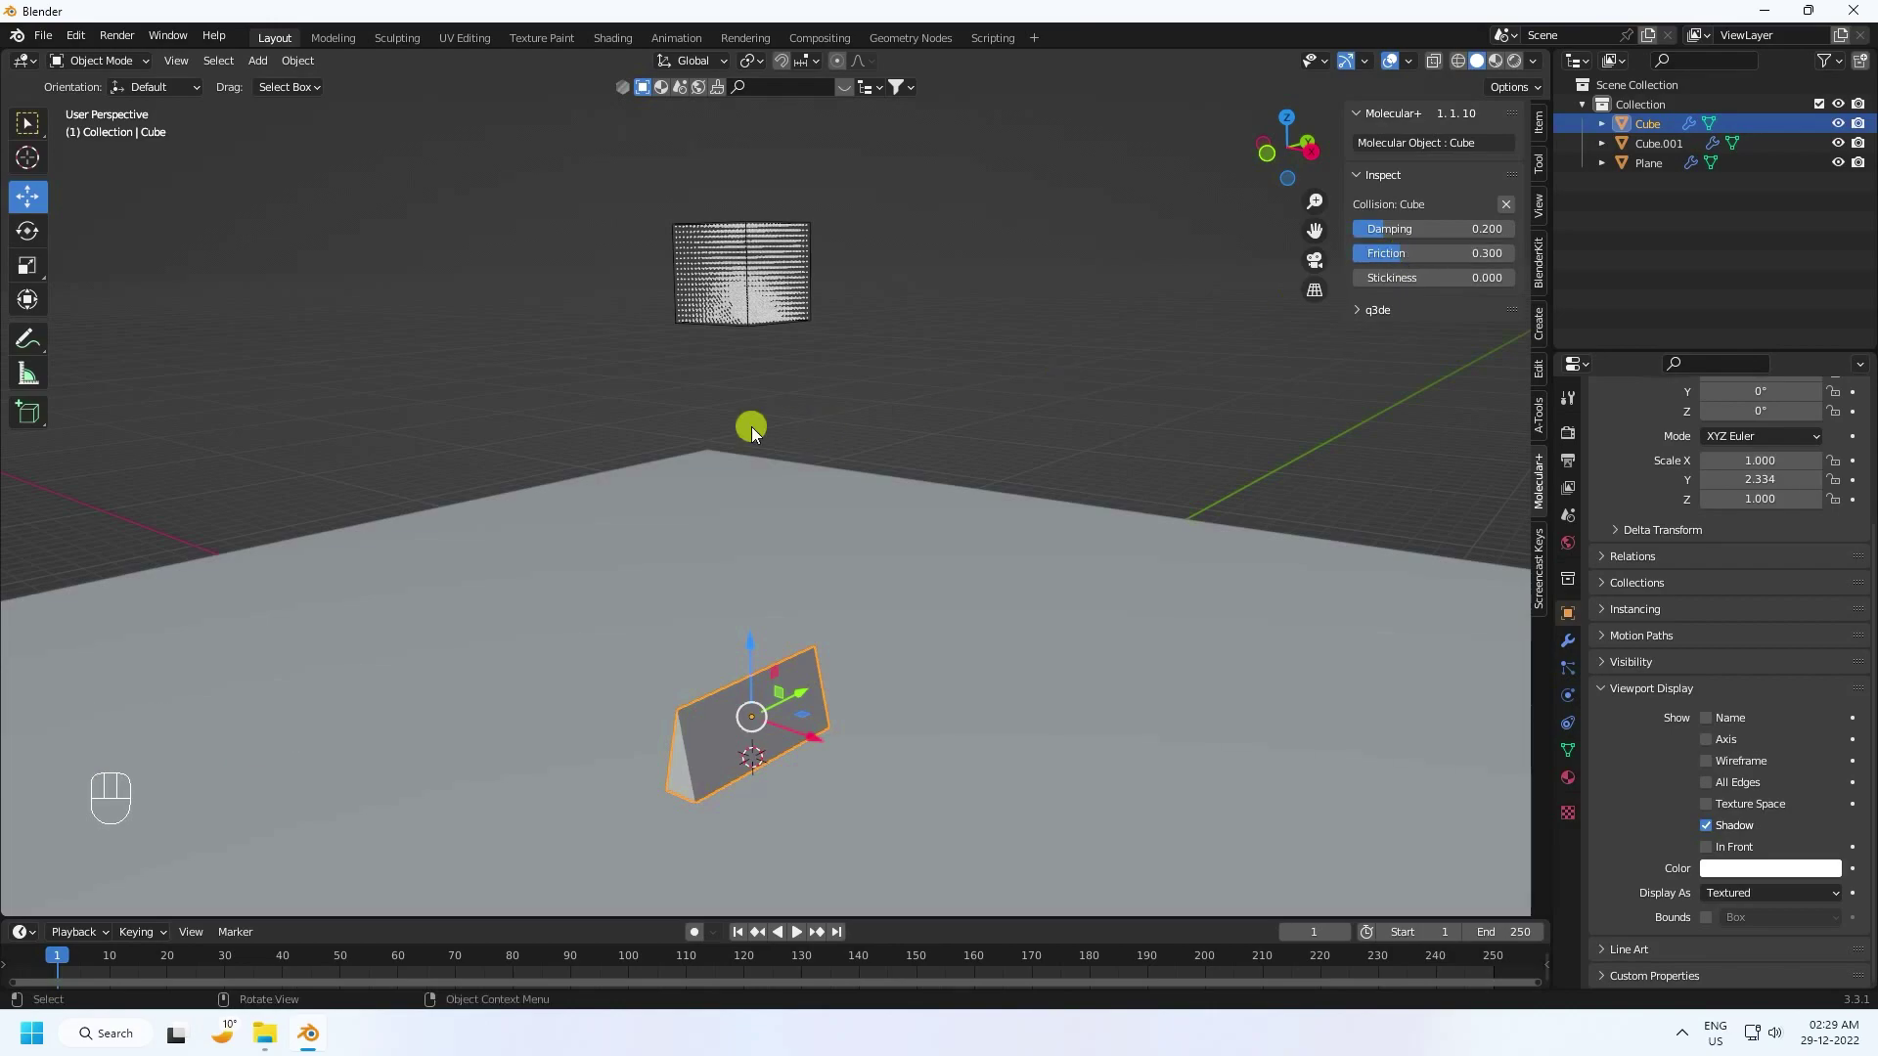
pyautogui.scroll(-3)
pyautogui.scroll(3)
pyautogui.moveTo(852, 479); pyautogui.dragTo(864, 418)
# Step: Run test playbacks of particles sliding off the ramp and return to frame 1
pyautogui.click(746, 936)
pyautogui.click(801, 939)
pyautogui.click(969, 256)
pyautogui.scroll(3)
pyautogui.click(794, 933)
pyautogui.scroll(3)
pyautogui.moveTo(769, 686); pyautogui.dragTo(745, 573)
pyautogui.moveTo(763, 593); pyautogui.dragTo(798, 594)
pyautogui.click(742, 944)
pyautogui.click(803, 935)
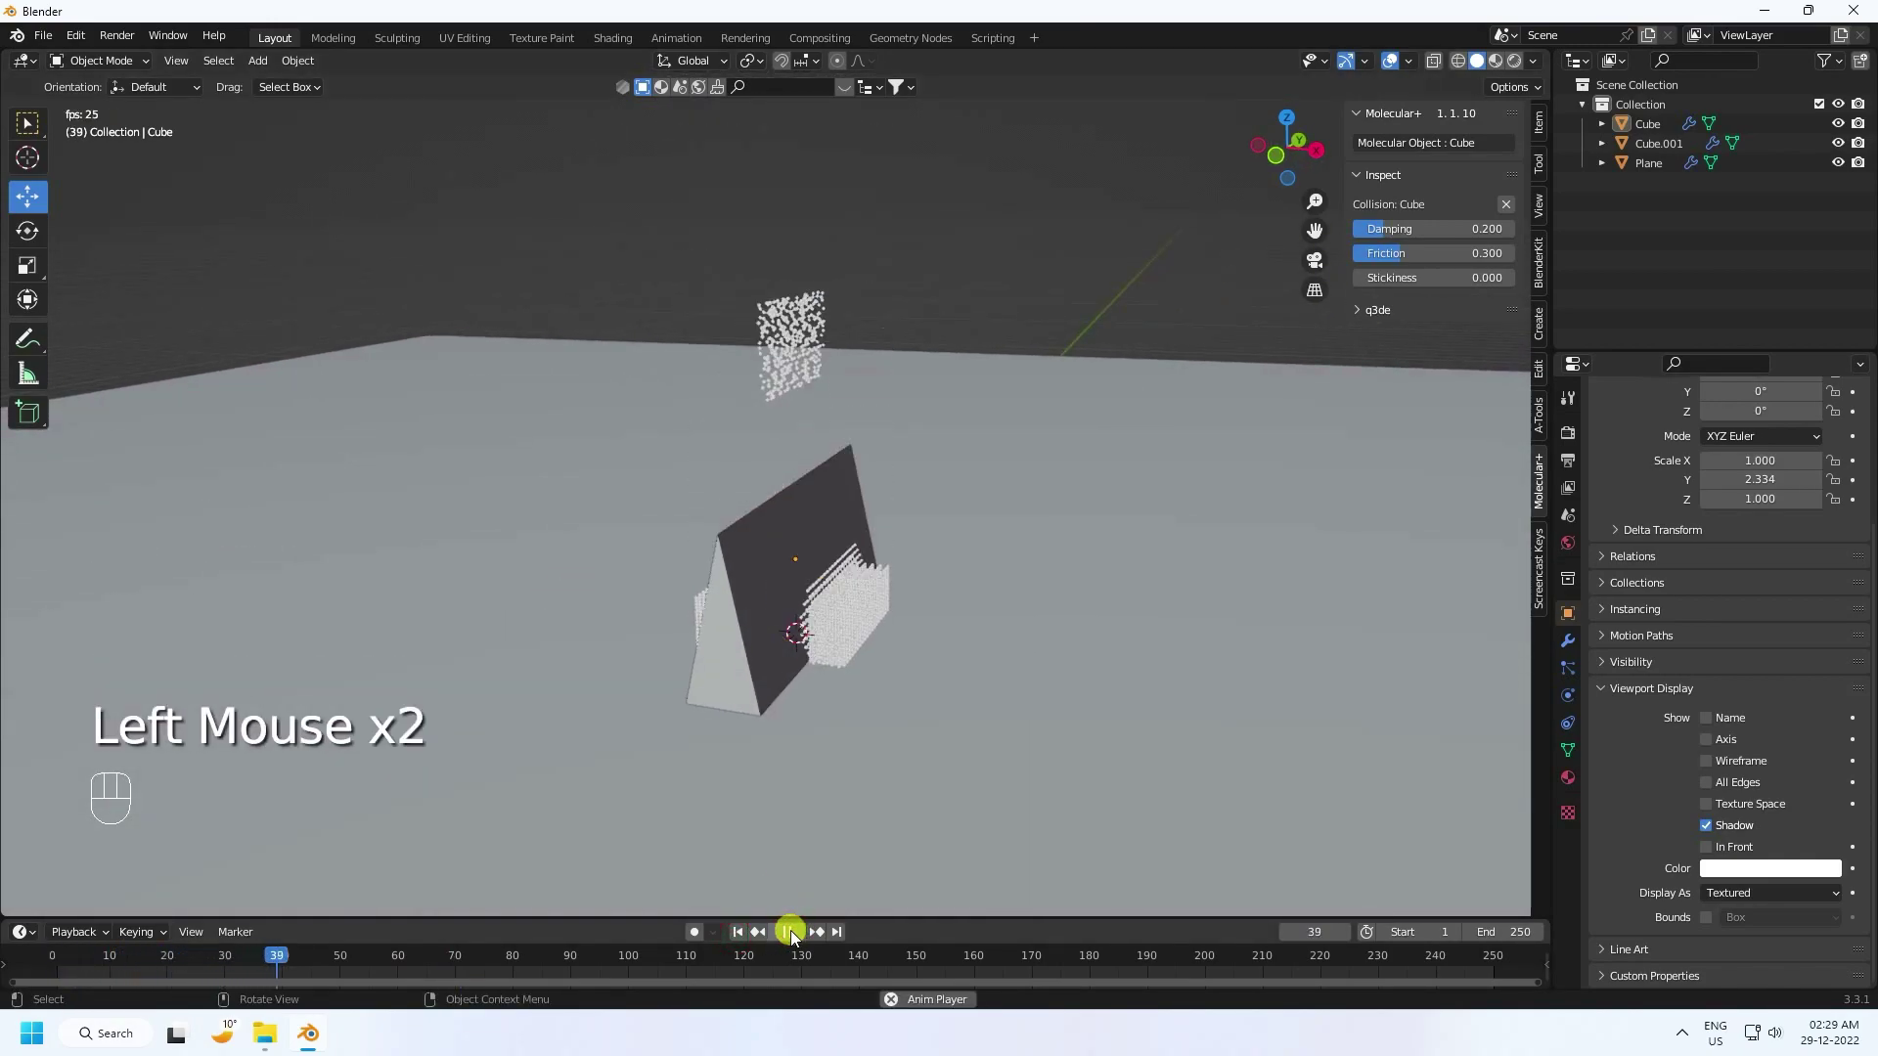
pyautogui.scroll(3)
pyautogui.click(796, 932)
pyautogui.click(744, 935)
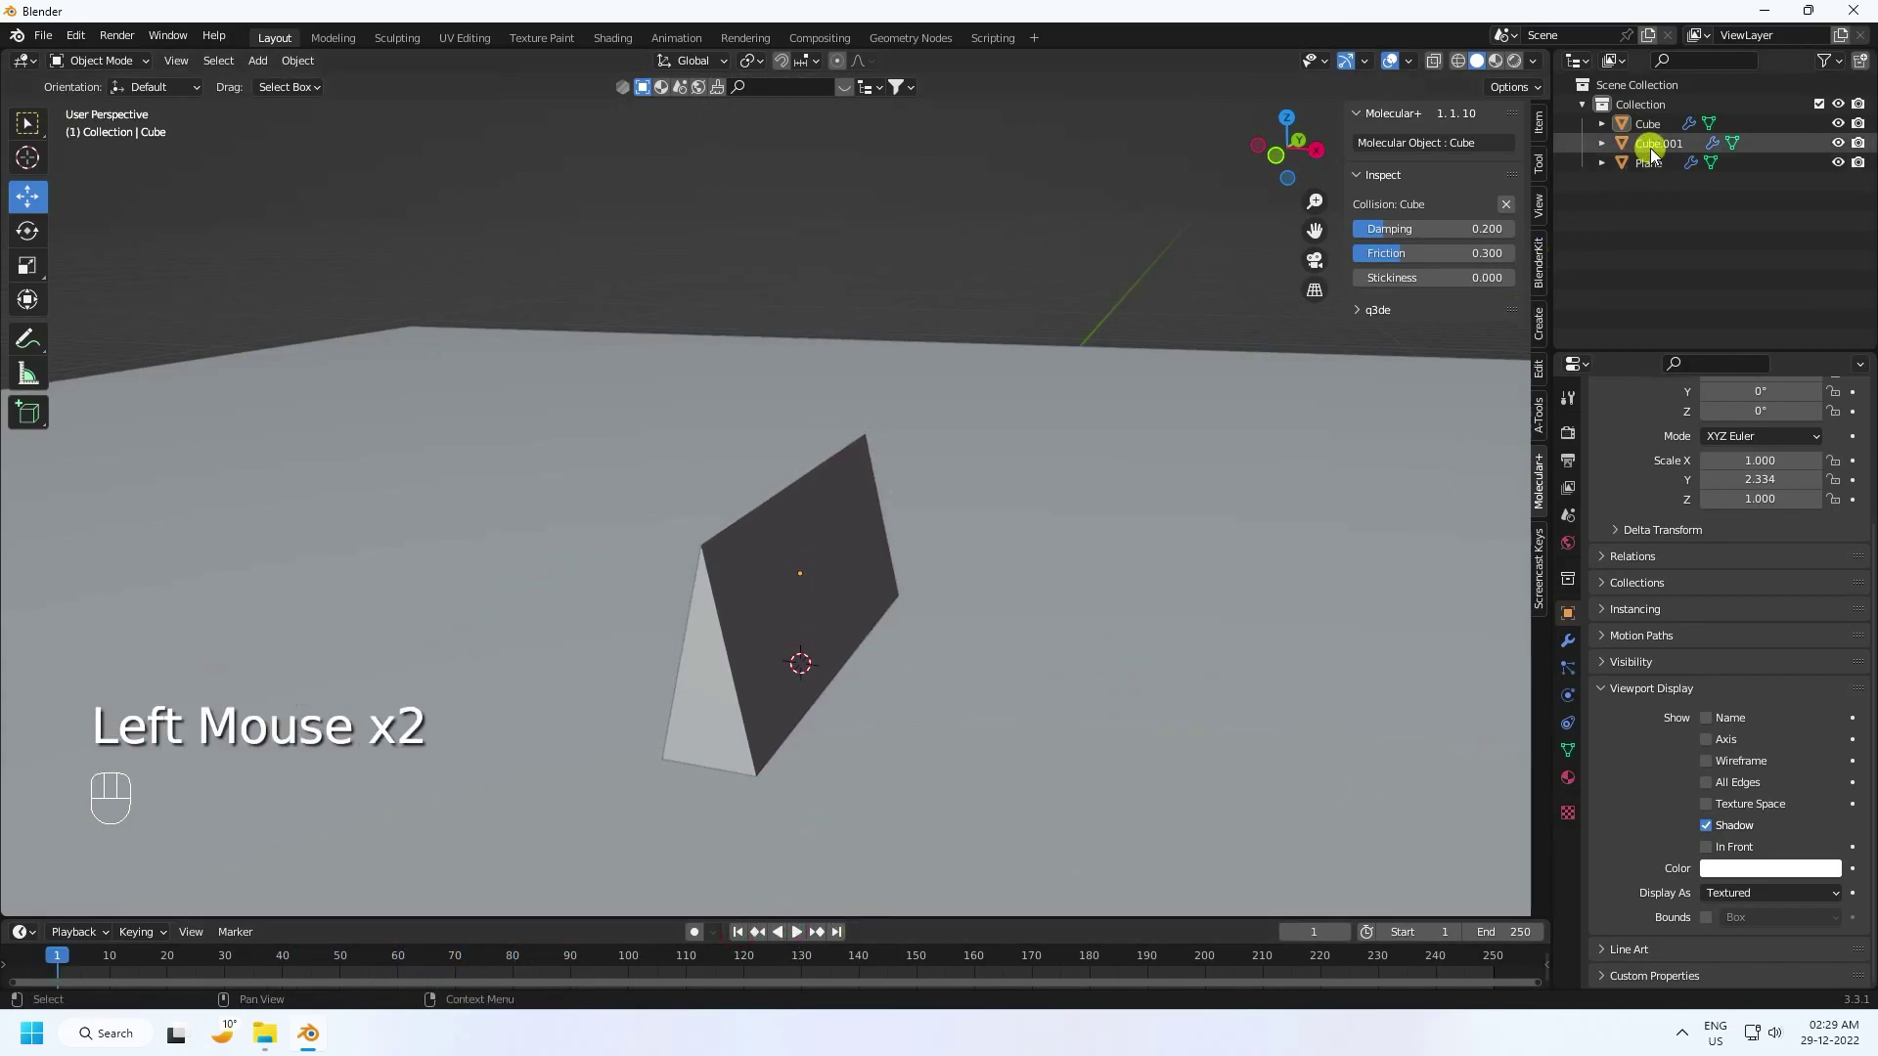
# Step: Rename Cube.001 to Particles in the Outliner and reselect it
pyautogui.click(1657, 156)
pyautogui.scroll(-3)
pyautogui.middleClick(913, 369)
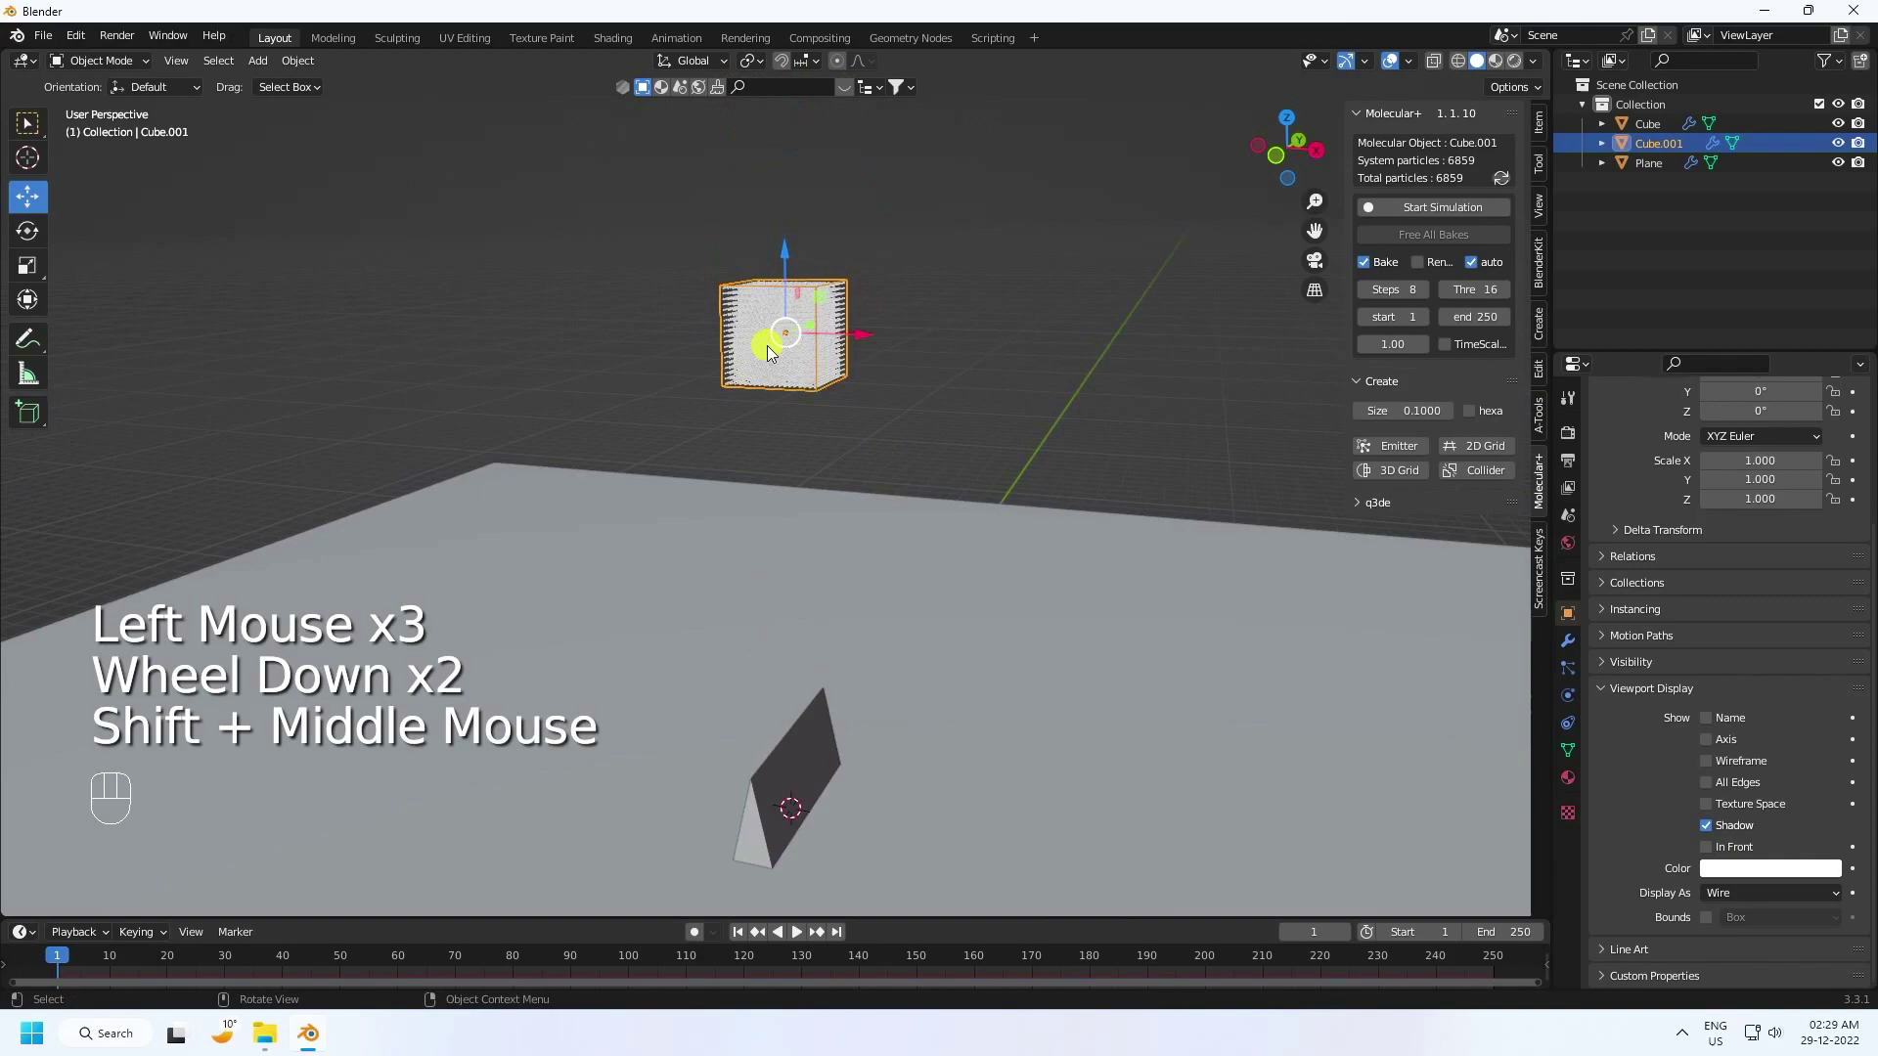
pyautogui.doubleClick(1663, 144)
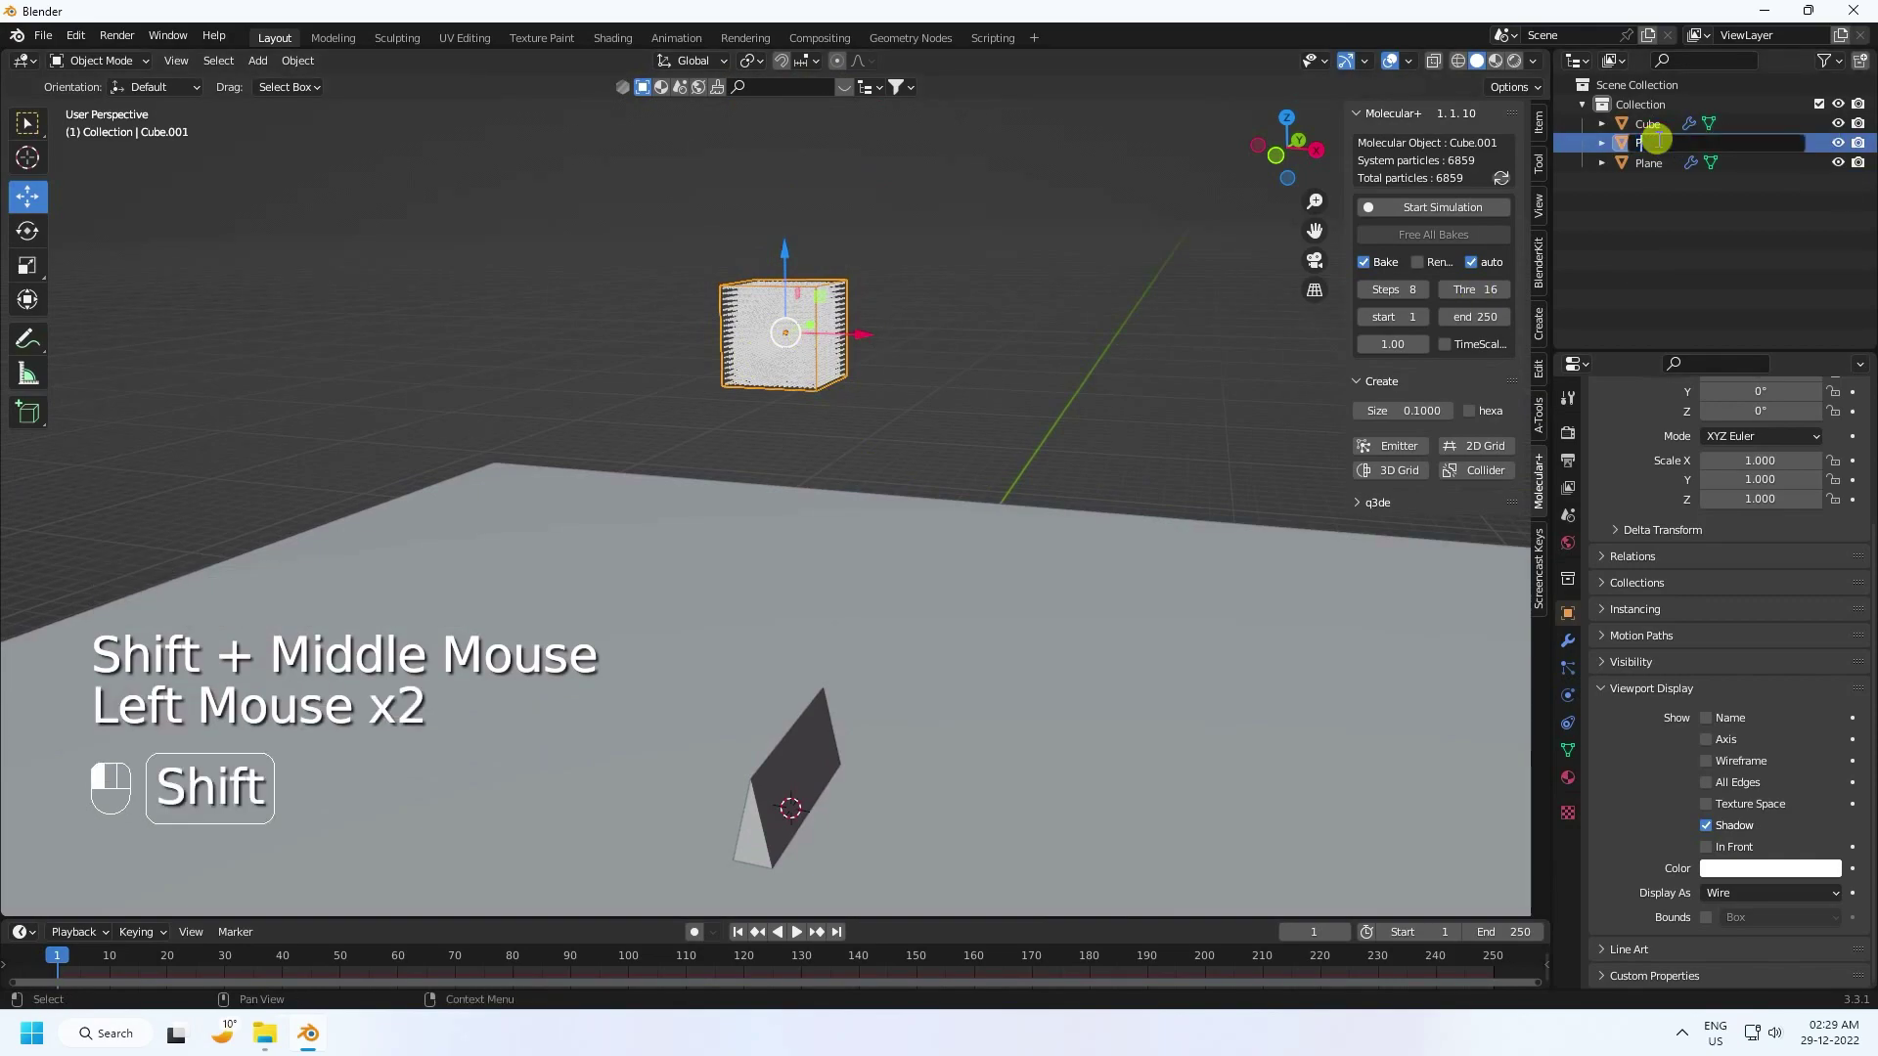
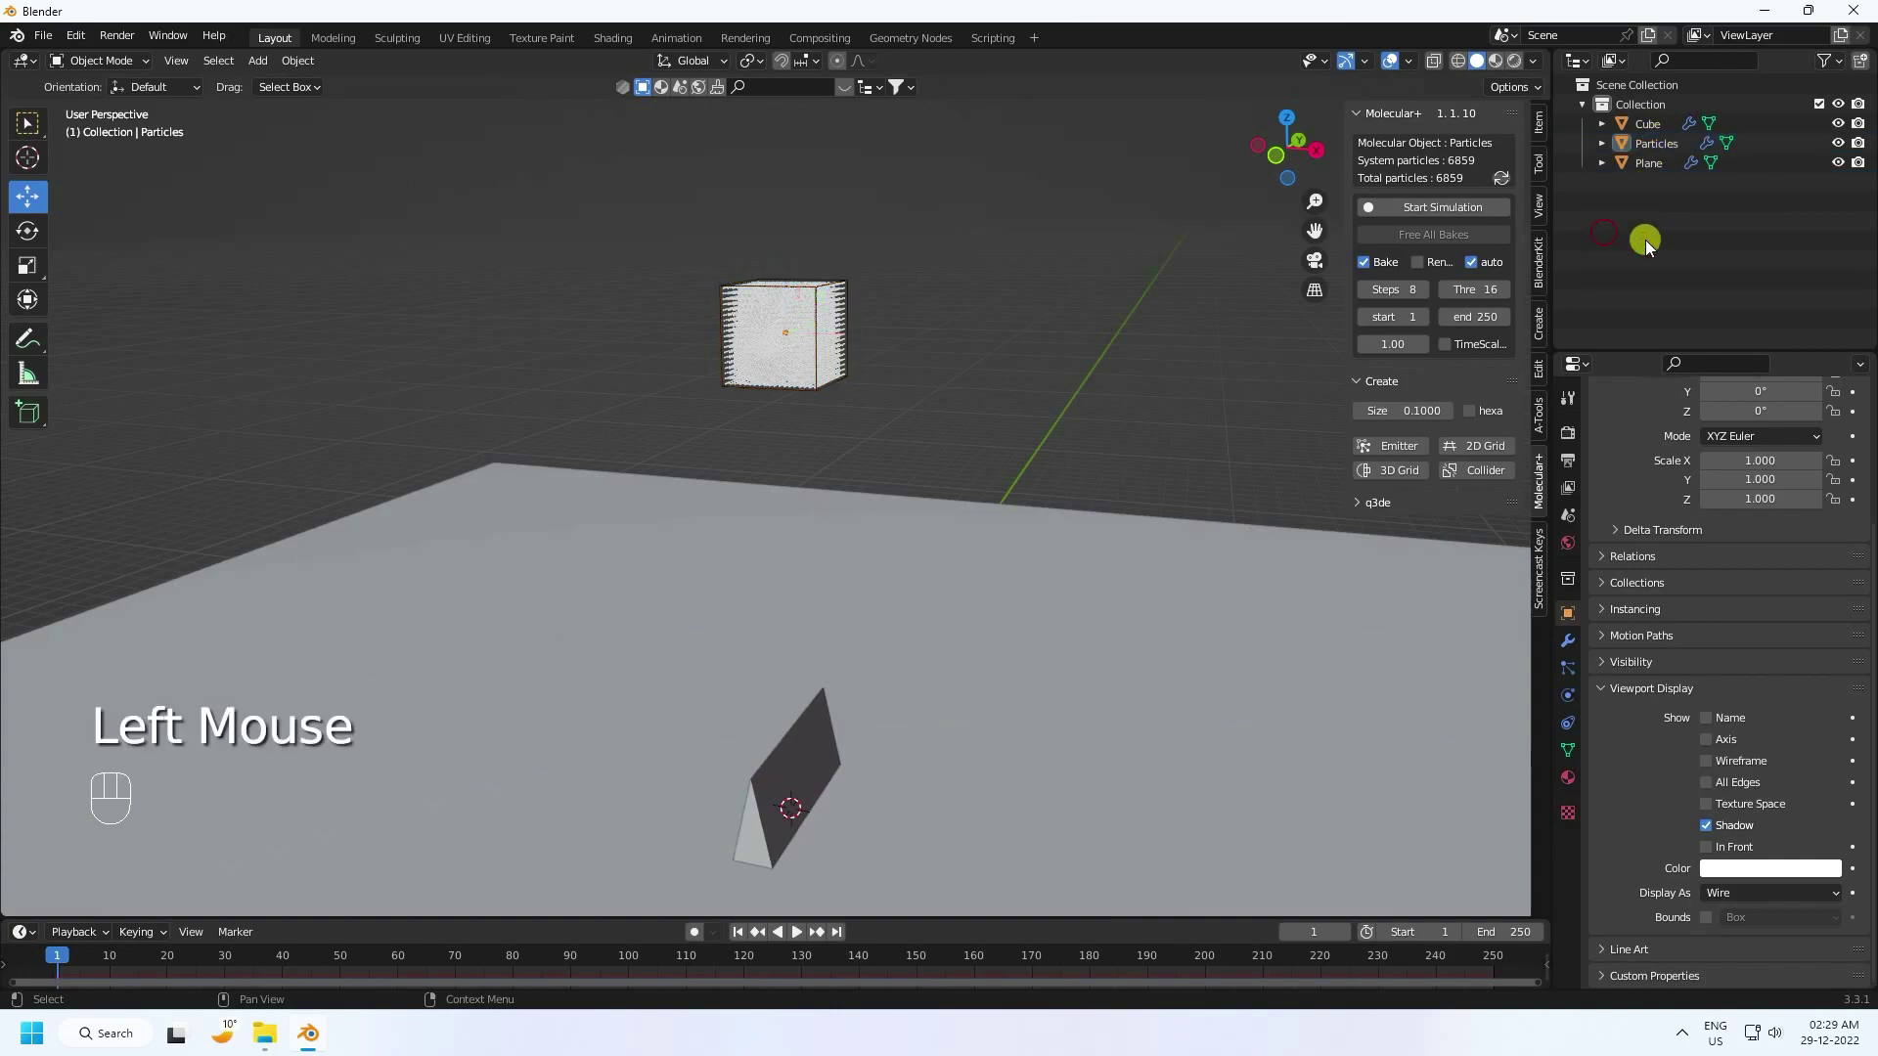
pyautogui.click(1661, 147)
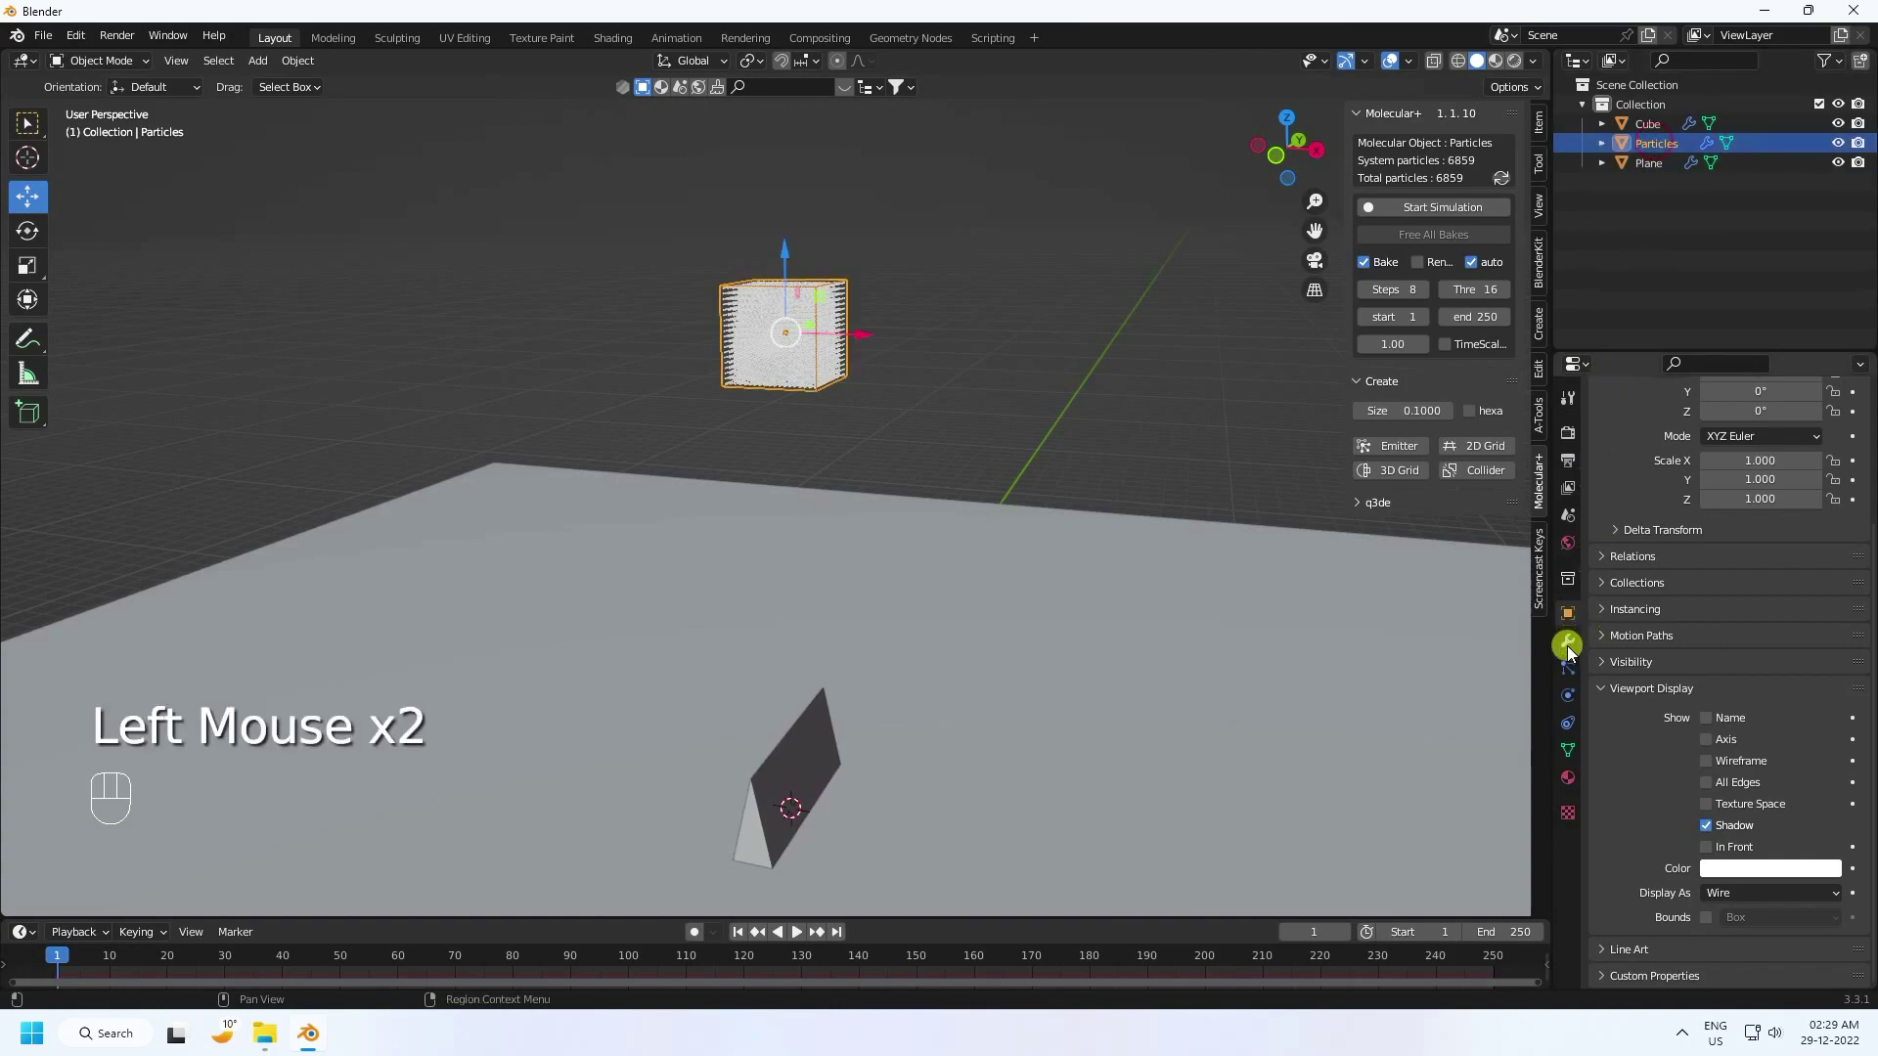
# Step: Enable Link at Birth in Particles' Molecular physics with a breaking threshold of 0.11
pyautogui.click(1575, 667)
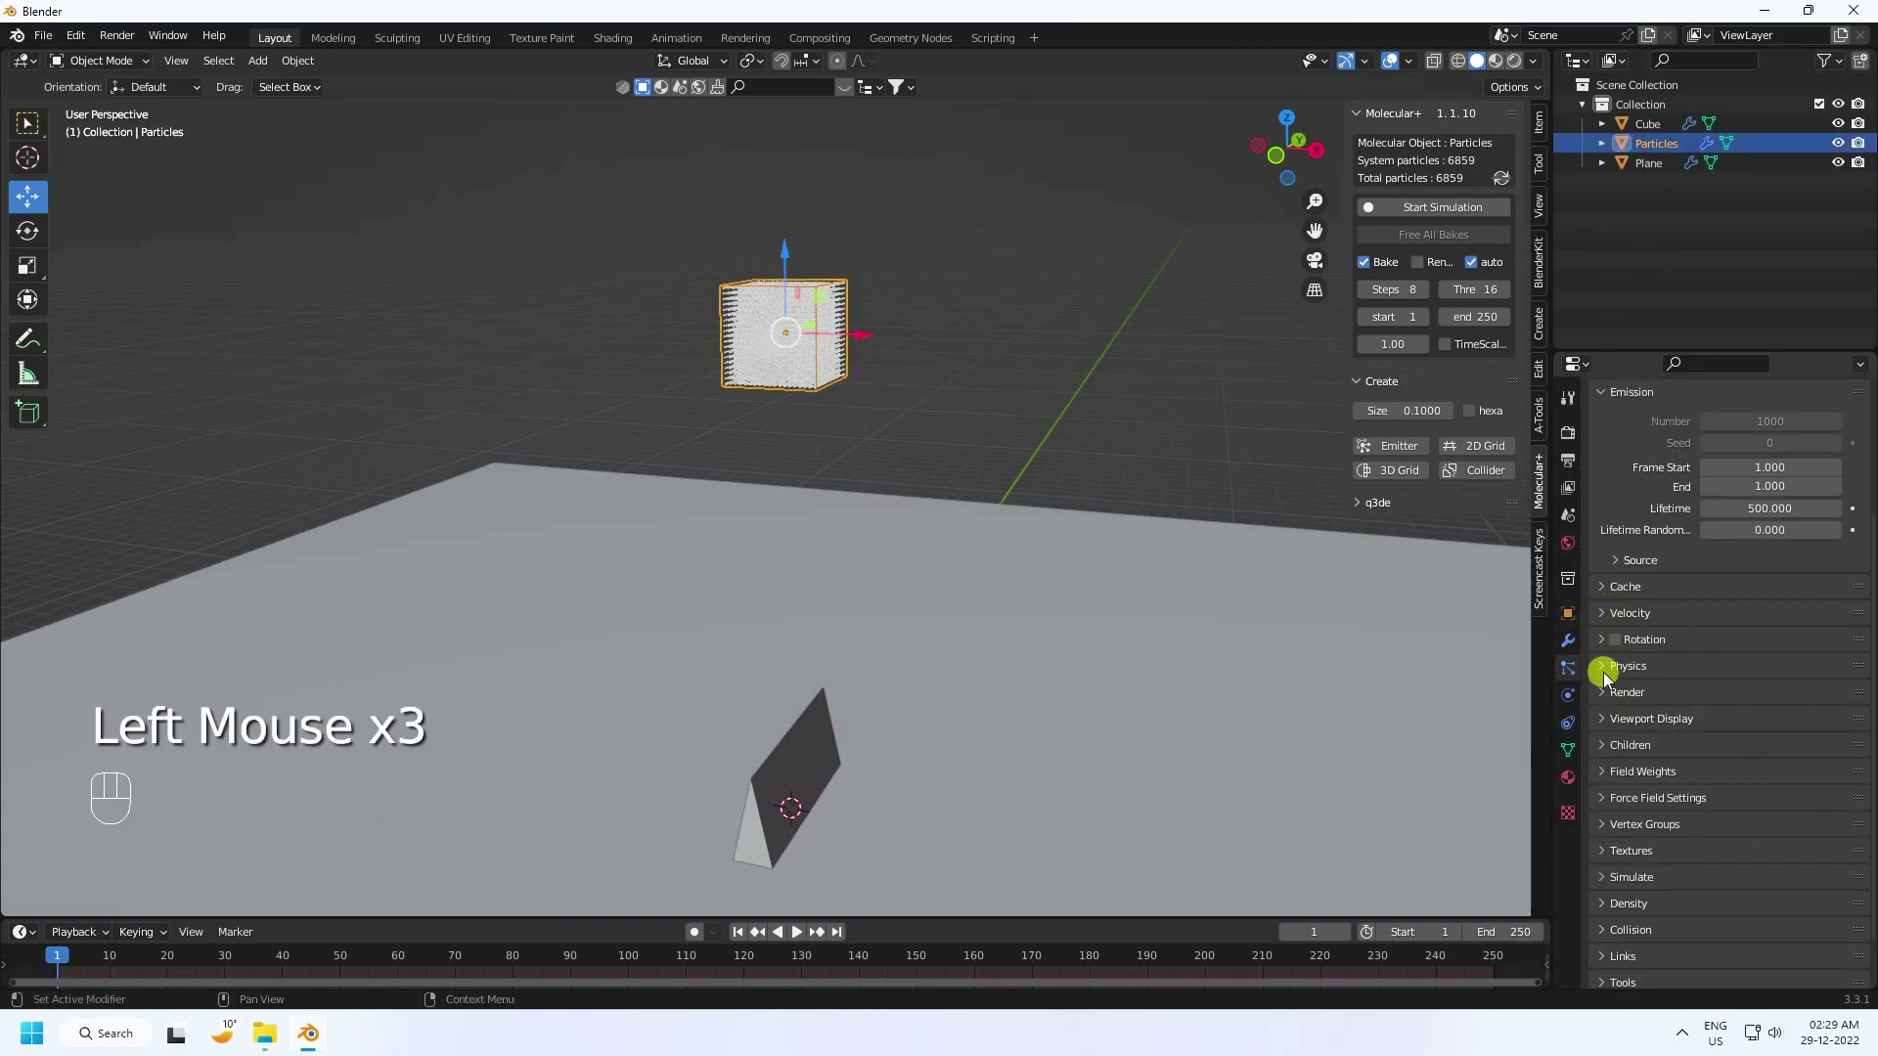
pyautogui.click(1577, 705)
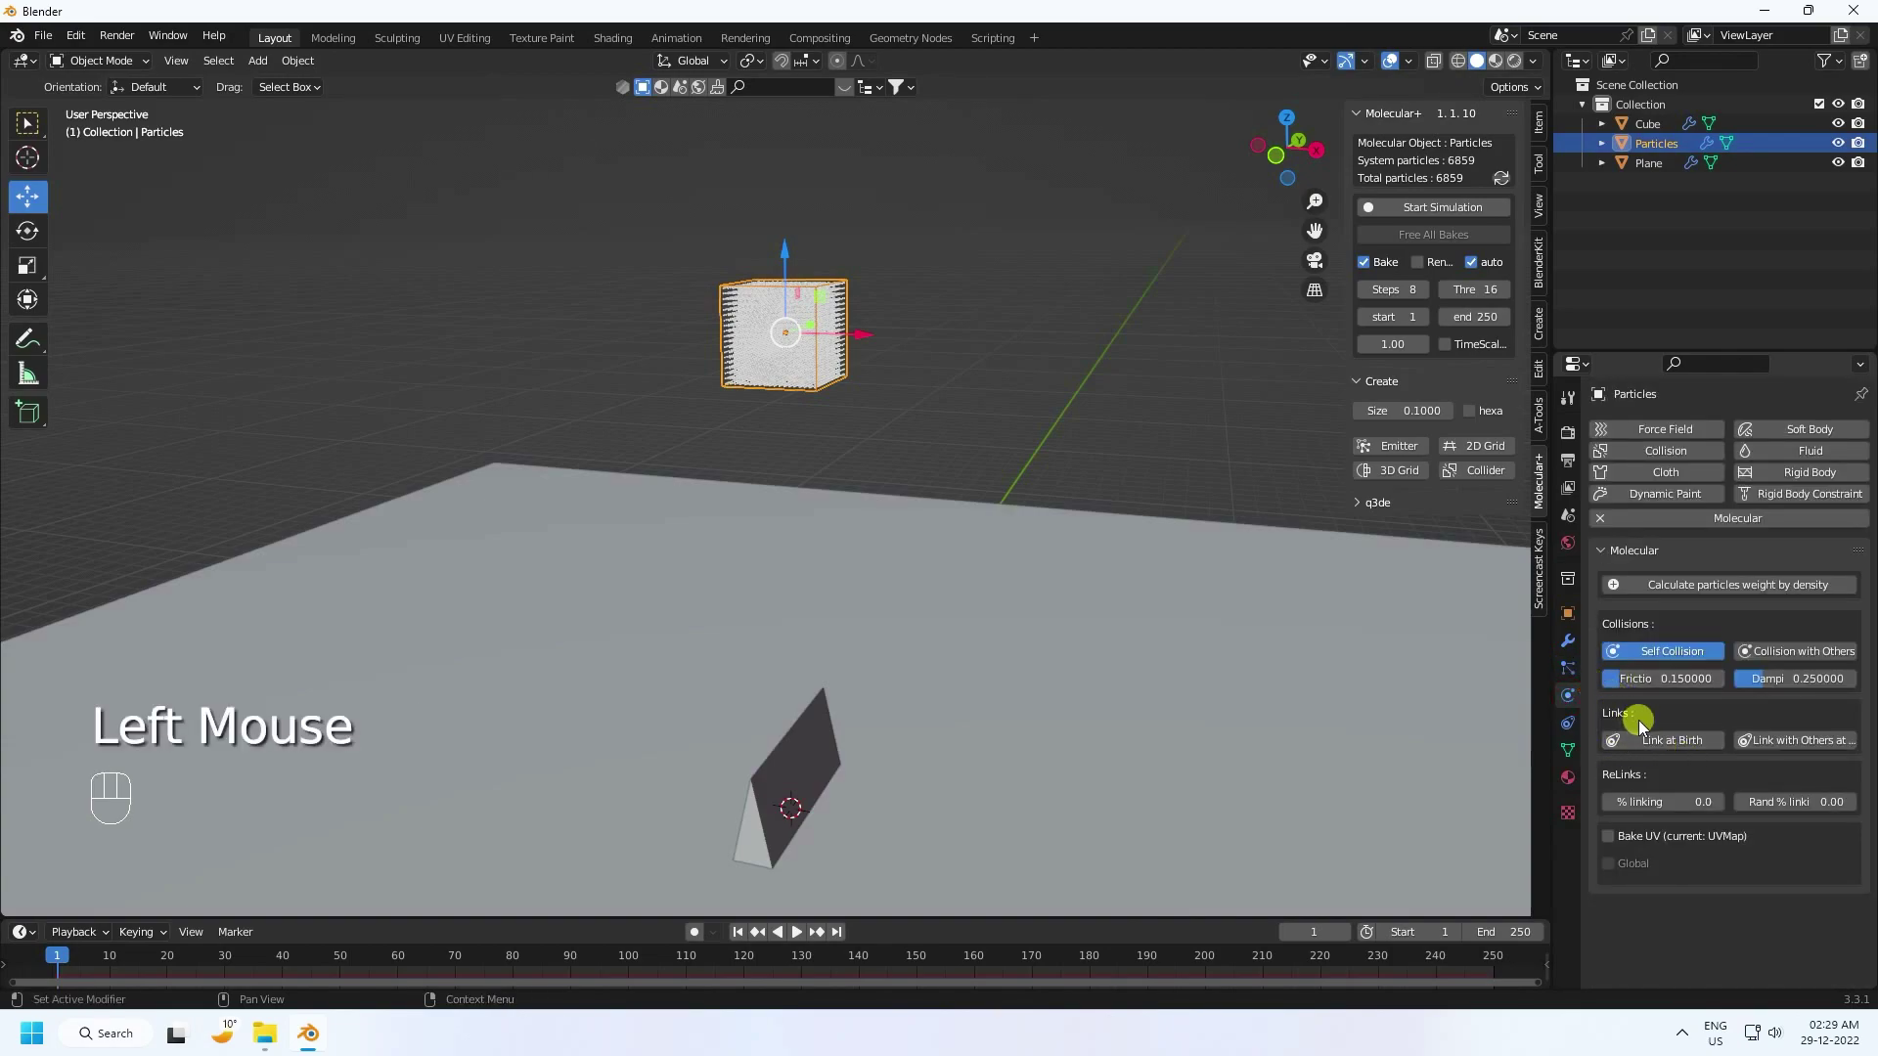
pyautogui.click(1658, 748)
pyautogui.scroll(-3)
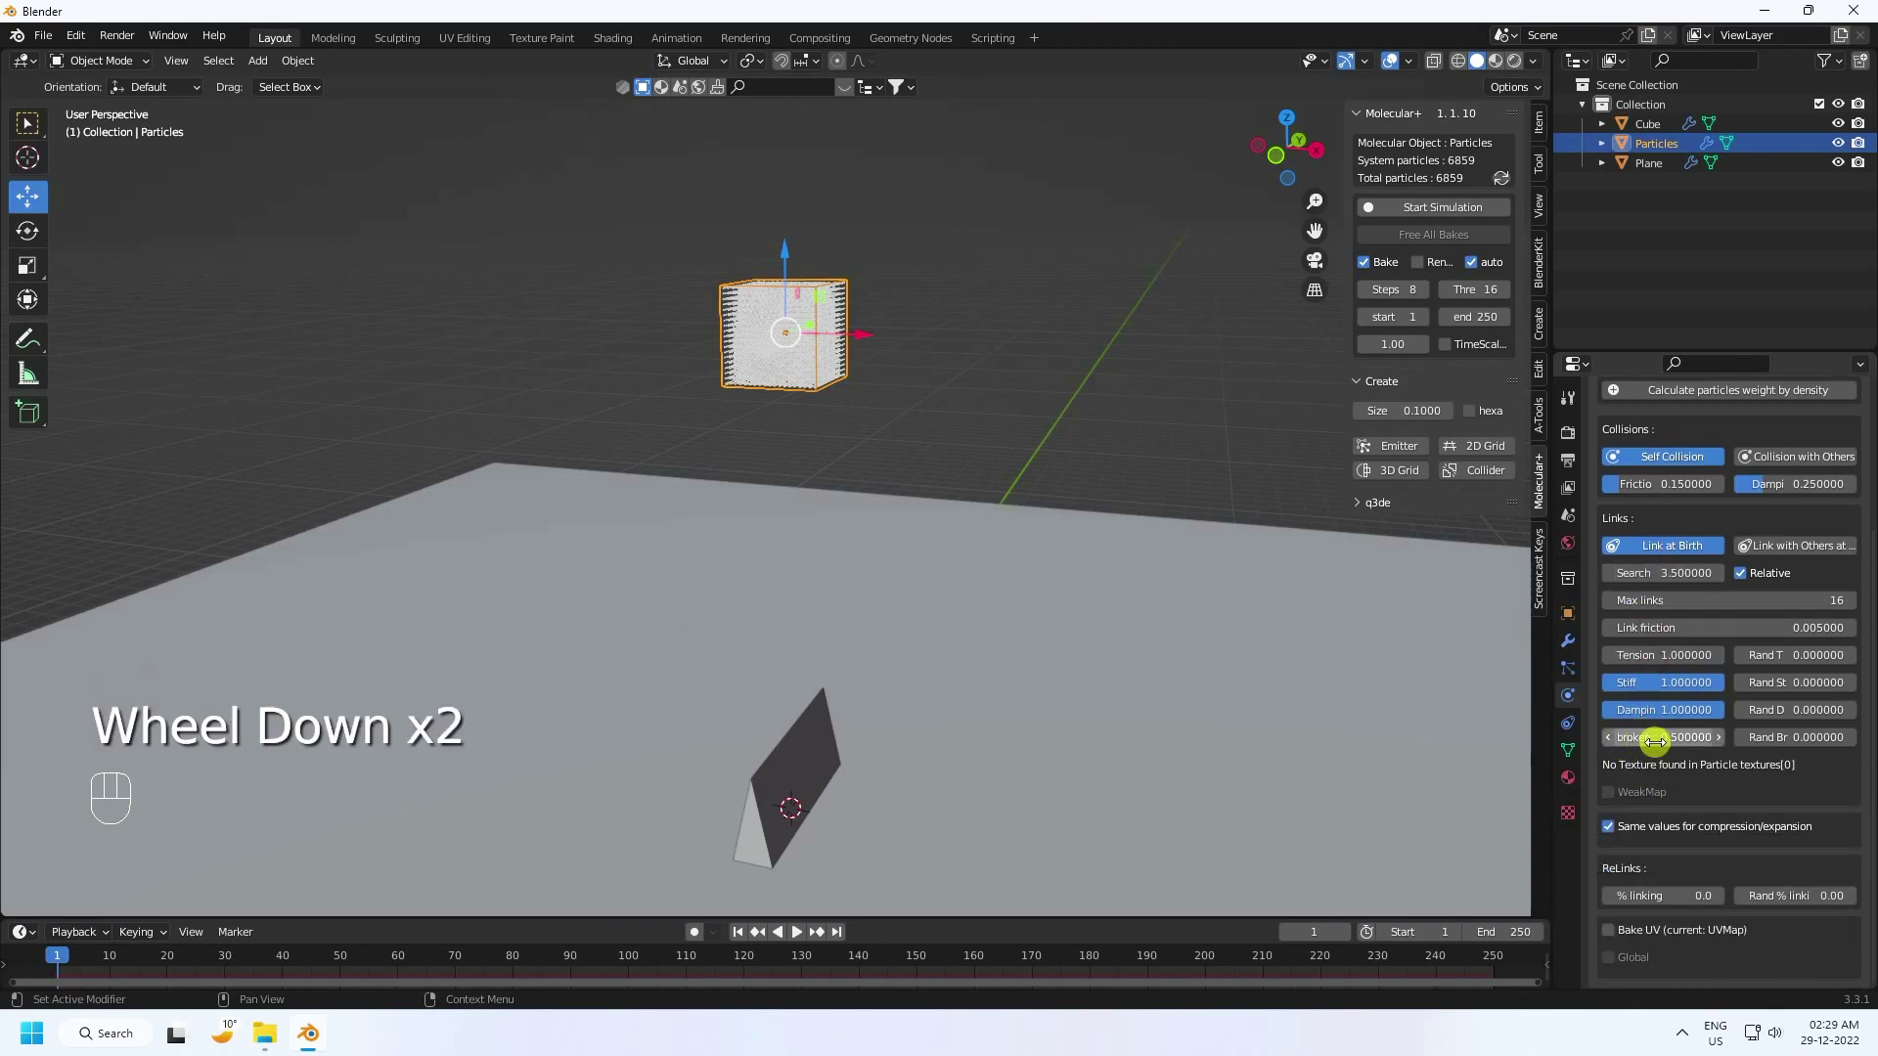
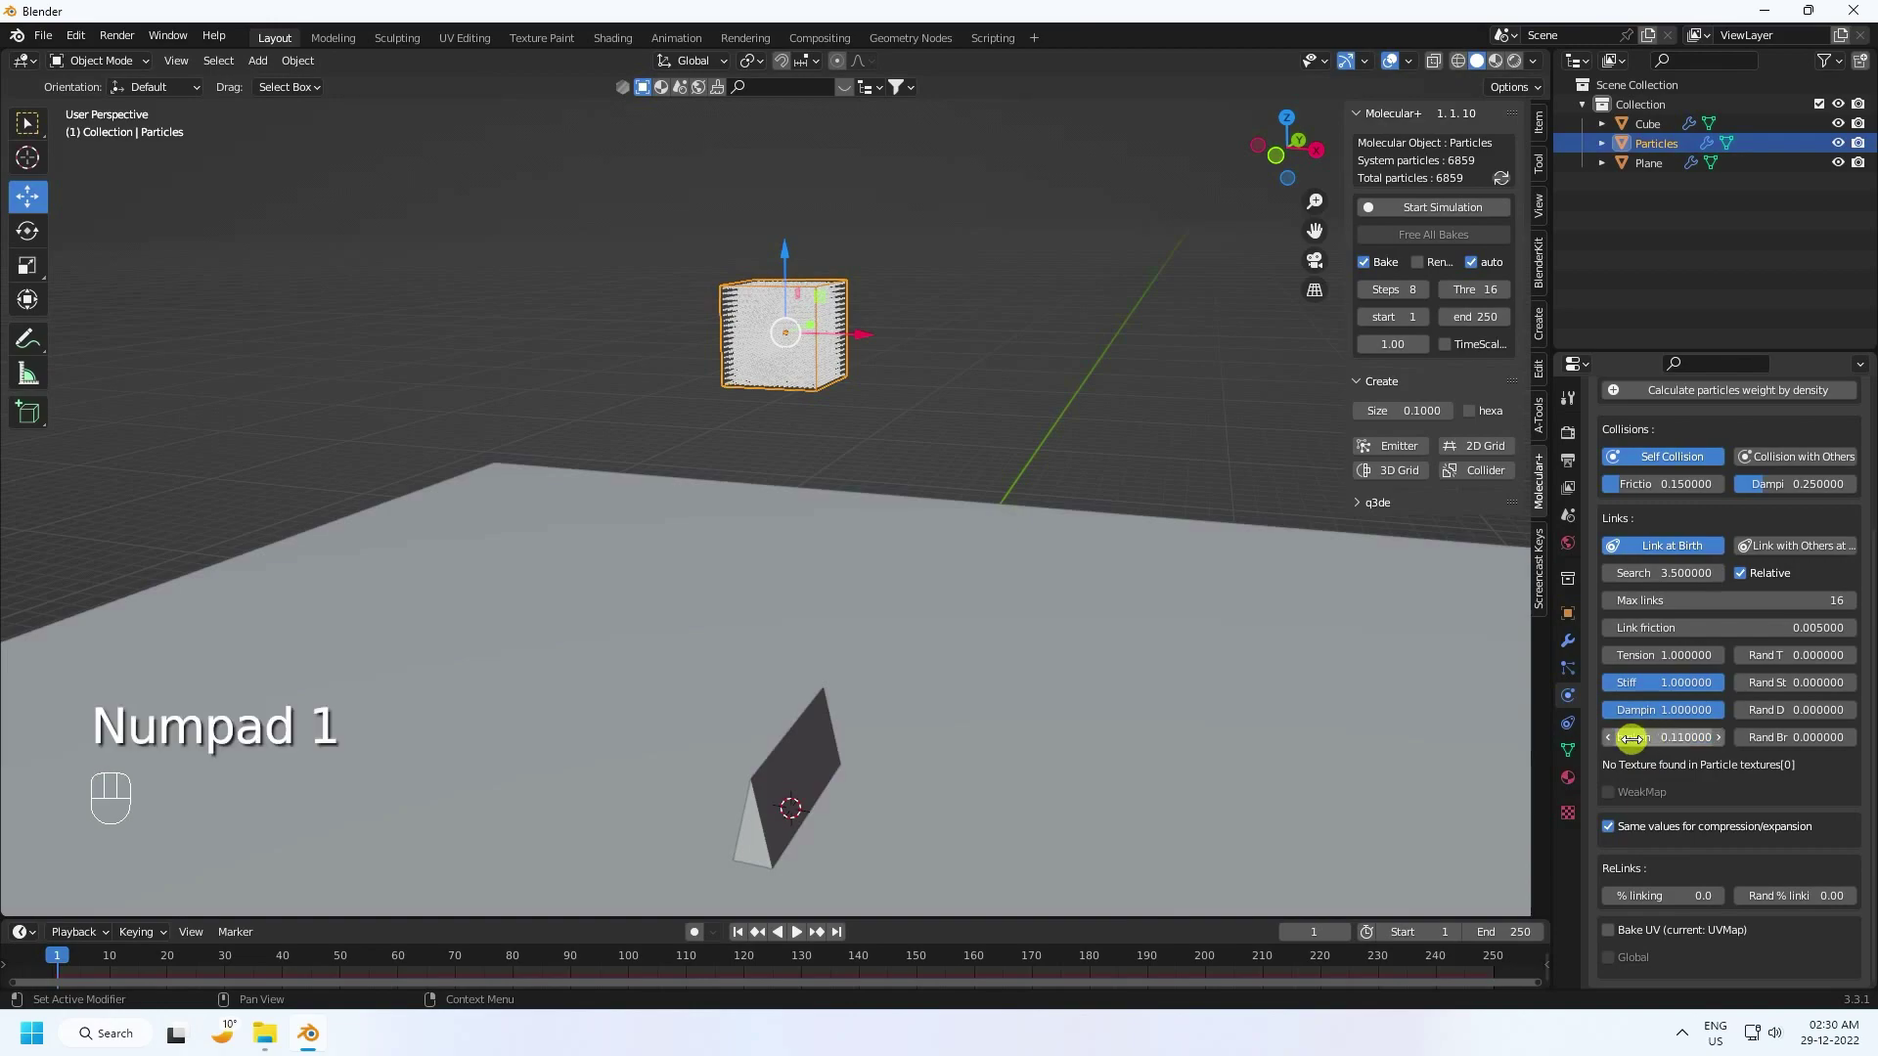
# Step: Play a quick preview of the fall and return to frame 1
pyautogui.click(745, 941)
pyautogui.click(806, 940)
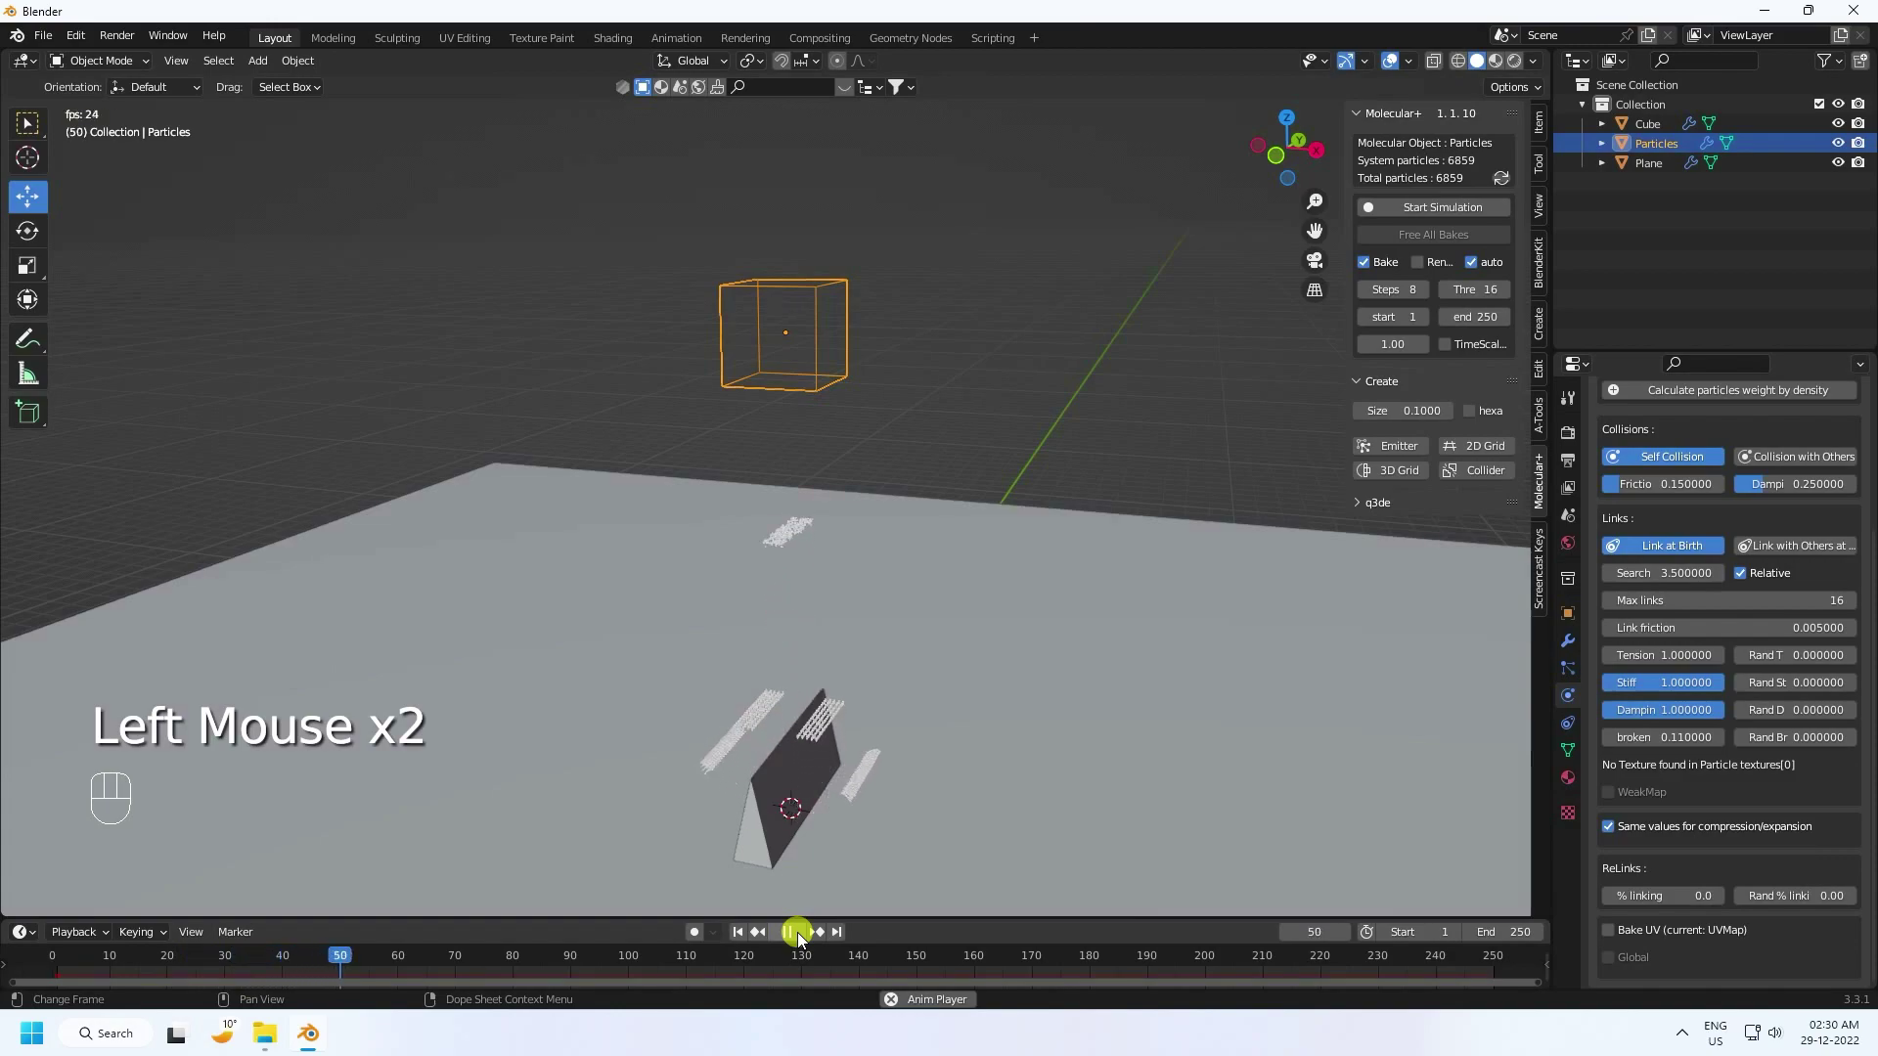
pyautogui.click(806, 940)
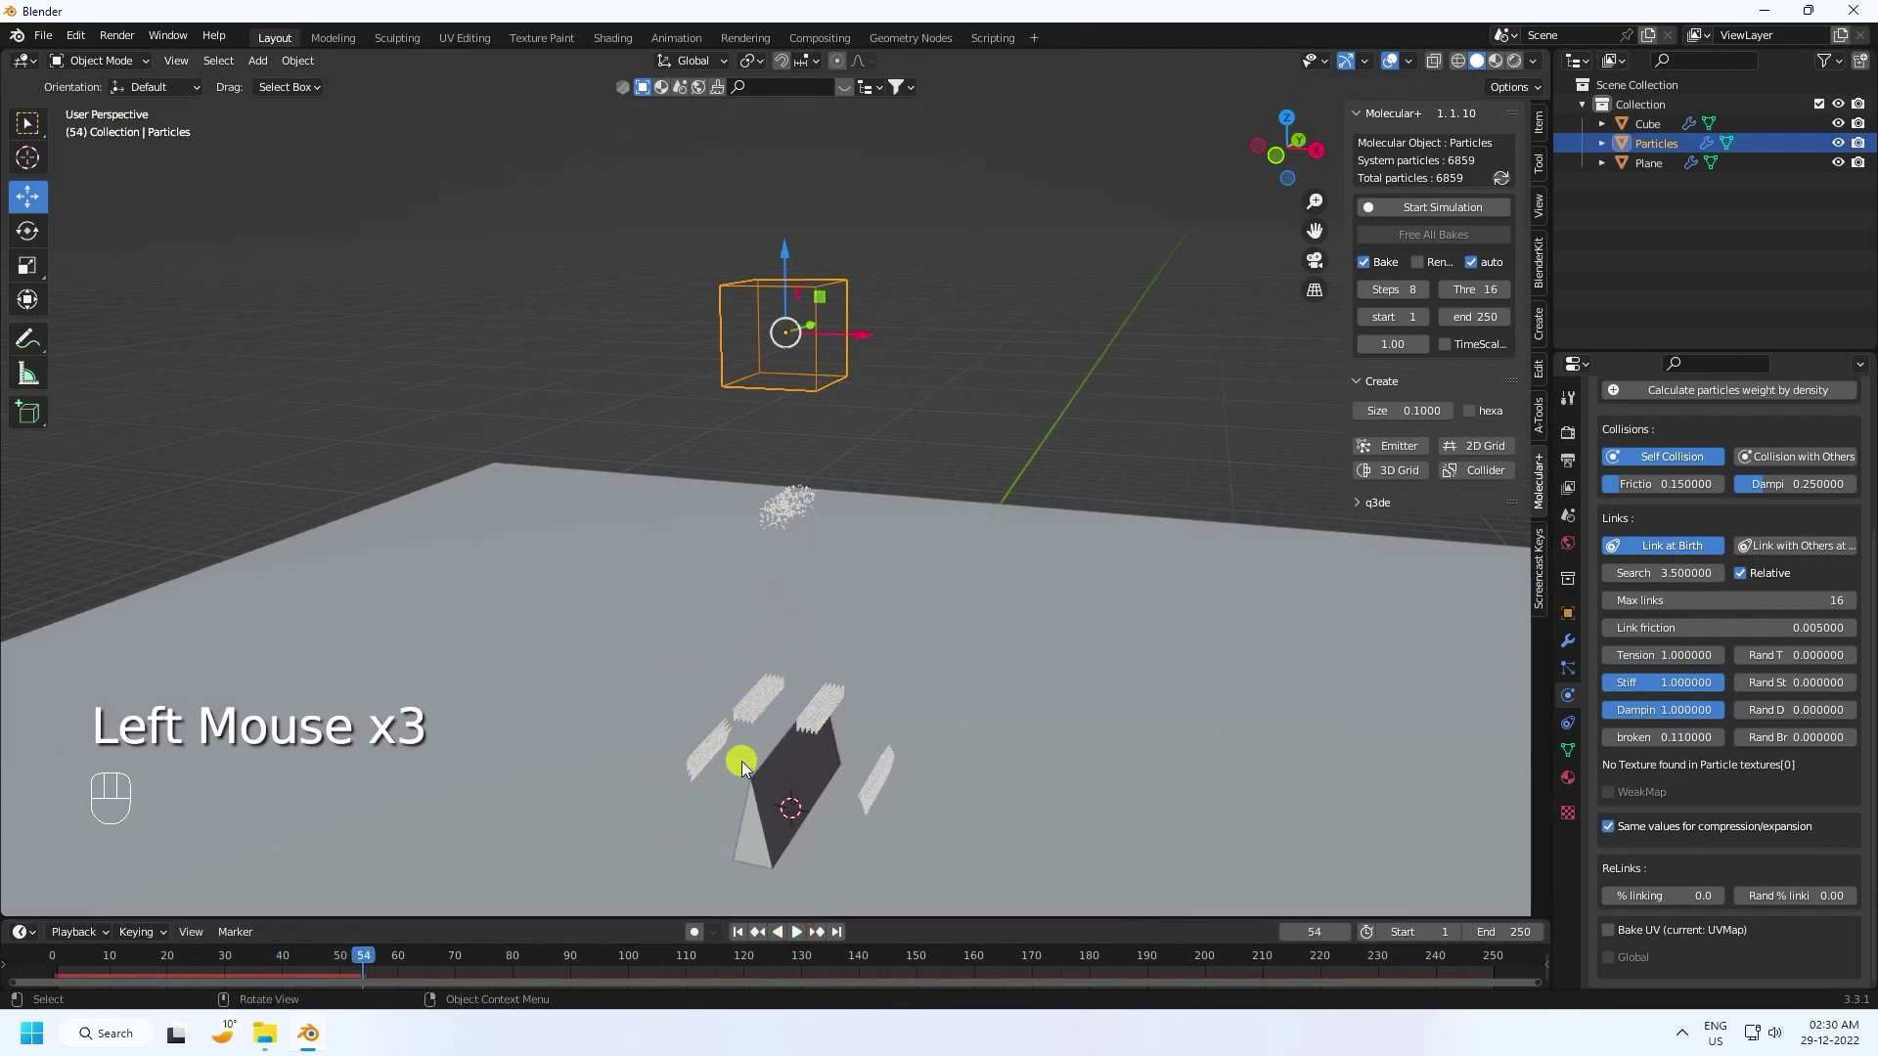
pyautogui.click(743, 928)
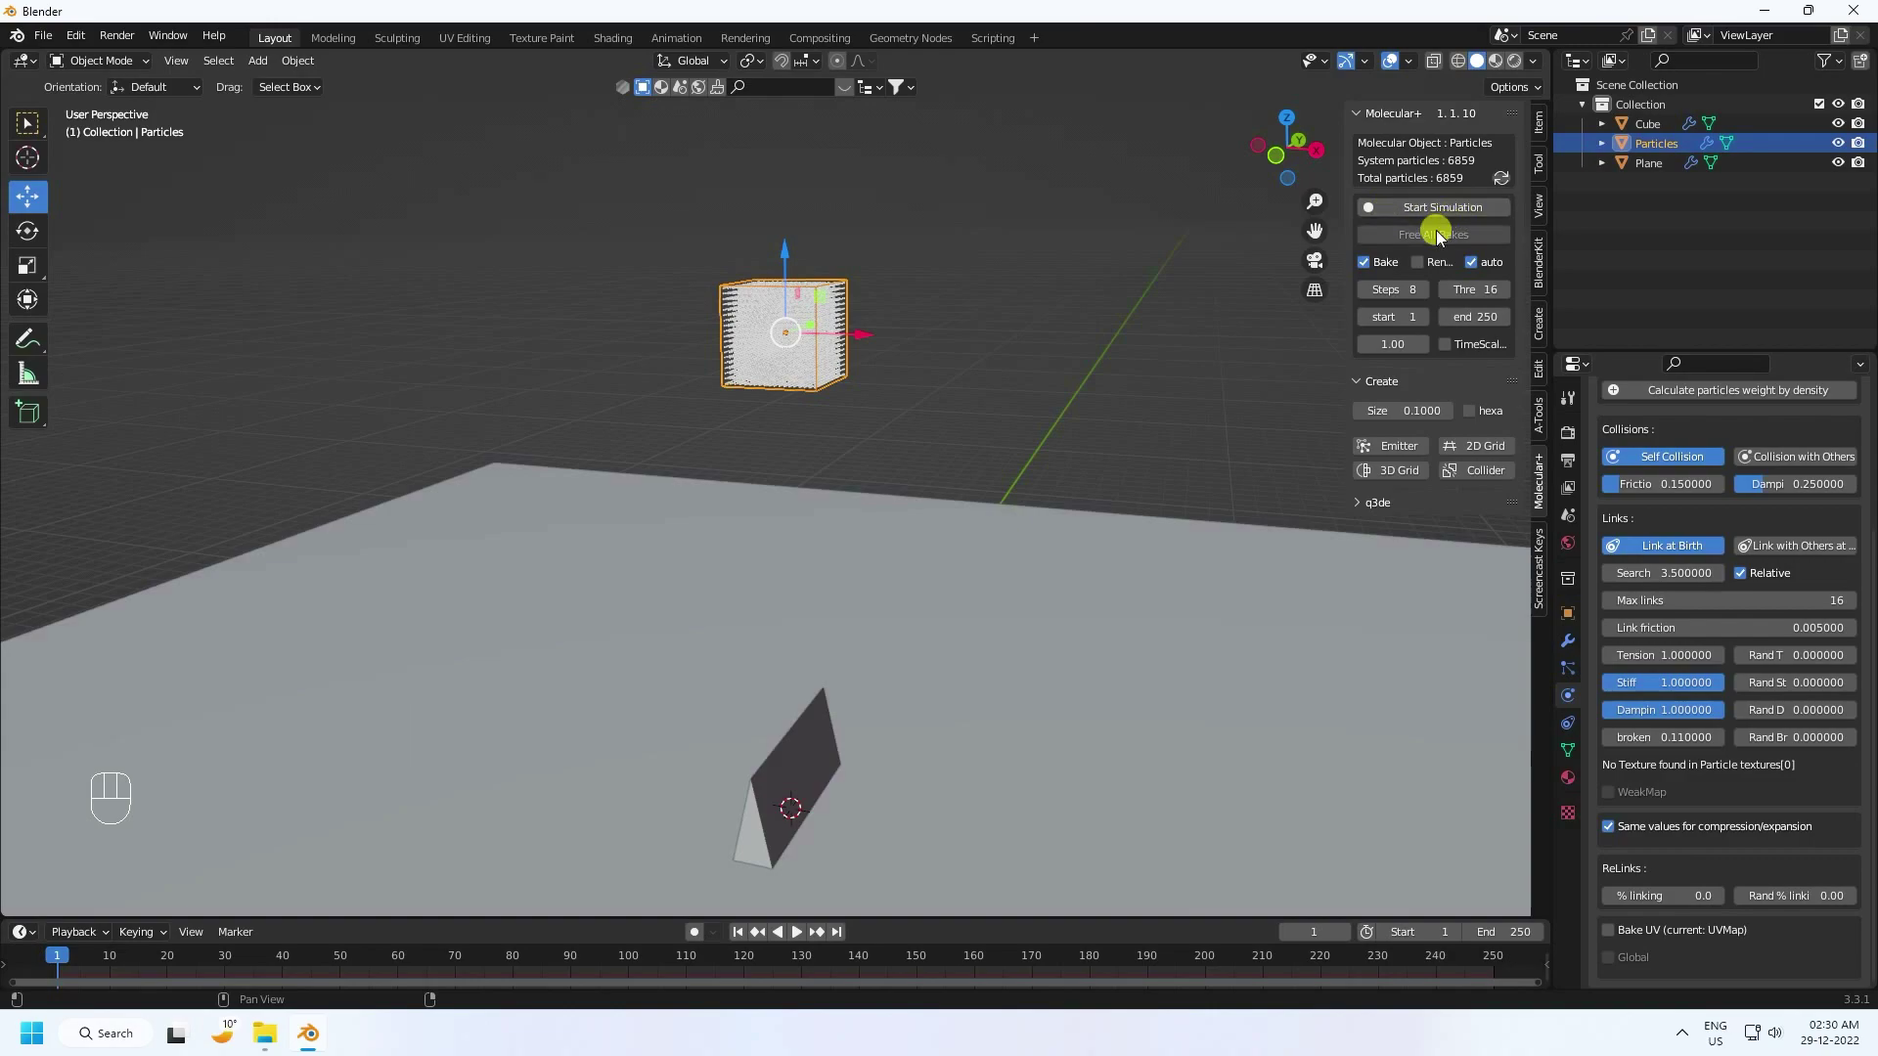
# Step: Bake the Molecular+ simulation while framing the falling particles in view
pyautogui.click(1429, 212)
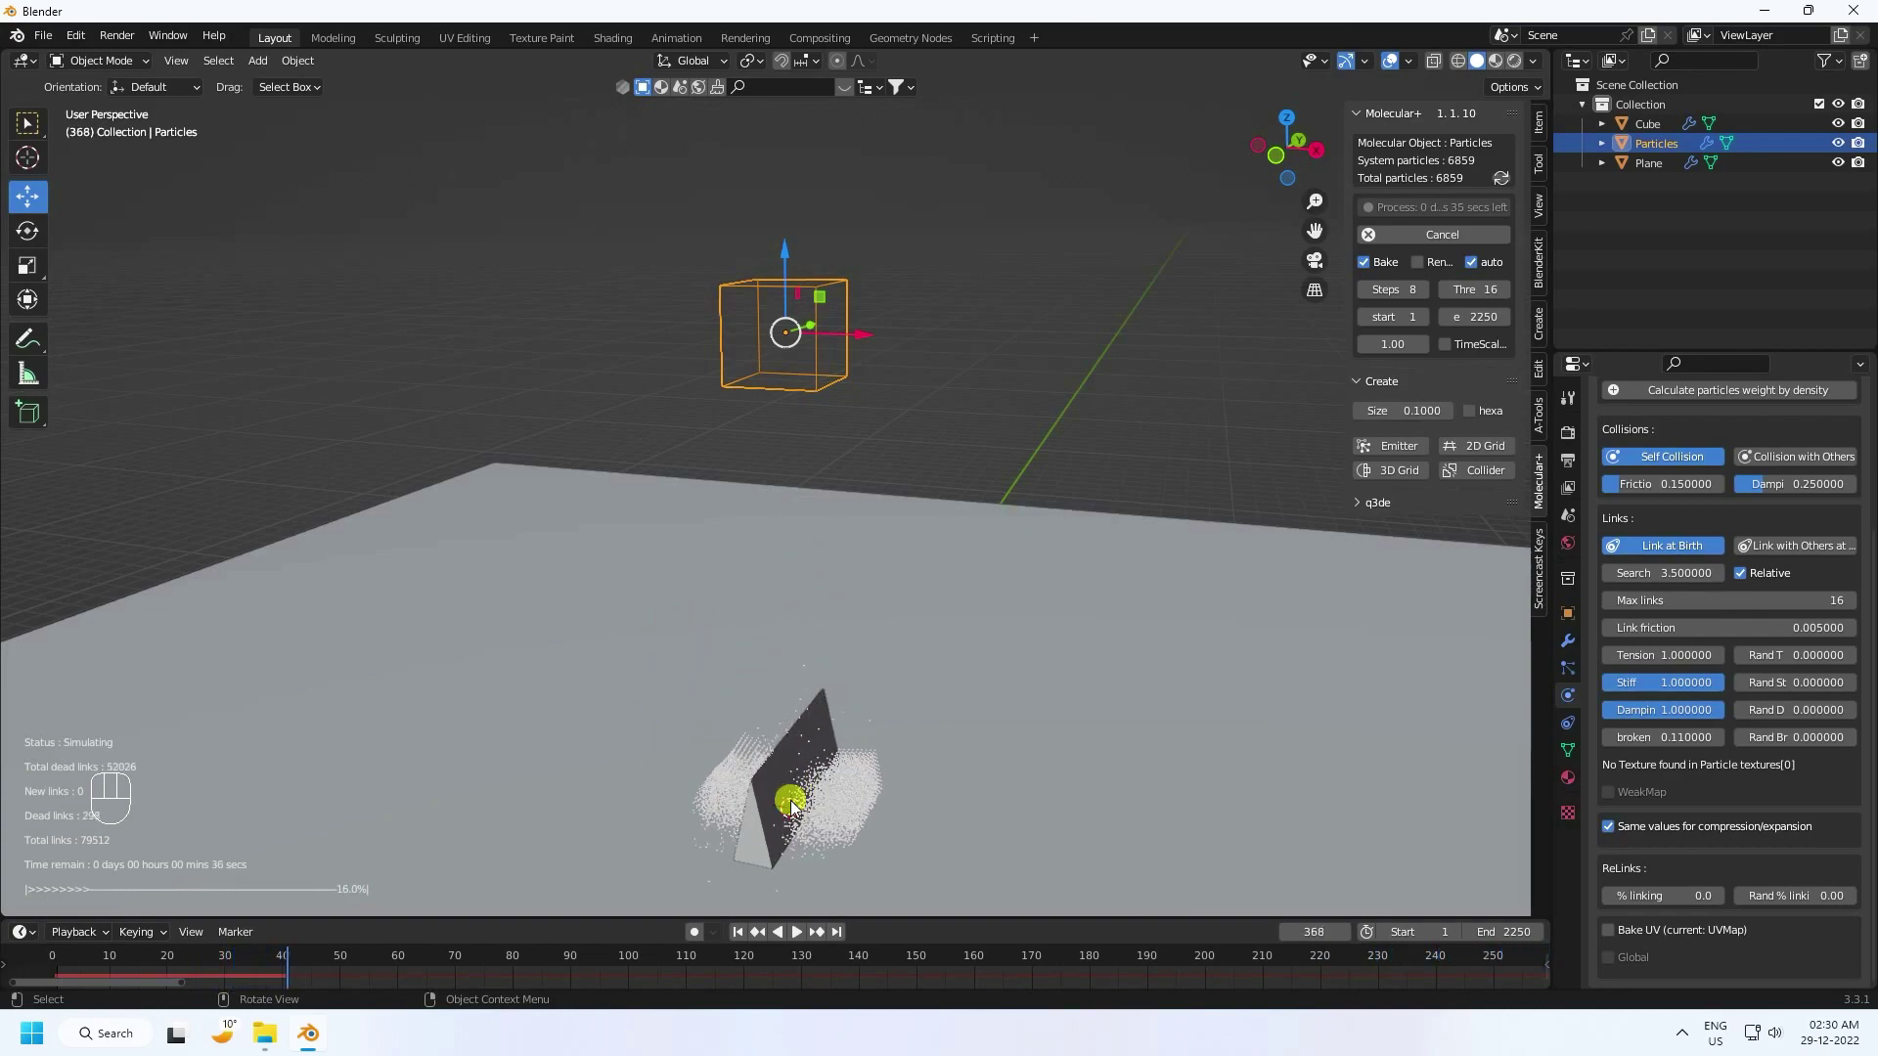
pyautogui.moveTo(806, 728); pyautogui.dragTo(782, 581)
pyautogui.scroll(3)
pyautogui.moveTo(840, 664); pyautogui.dragTo(820, 533)
pyautogui.middleClick(825, 566)
pyautogui.scroll(3)
pyautogui.middleClick(753, 598)
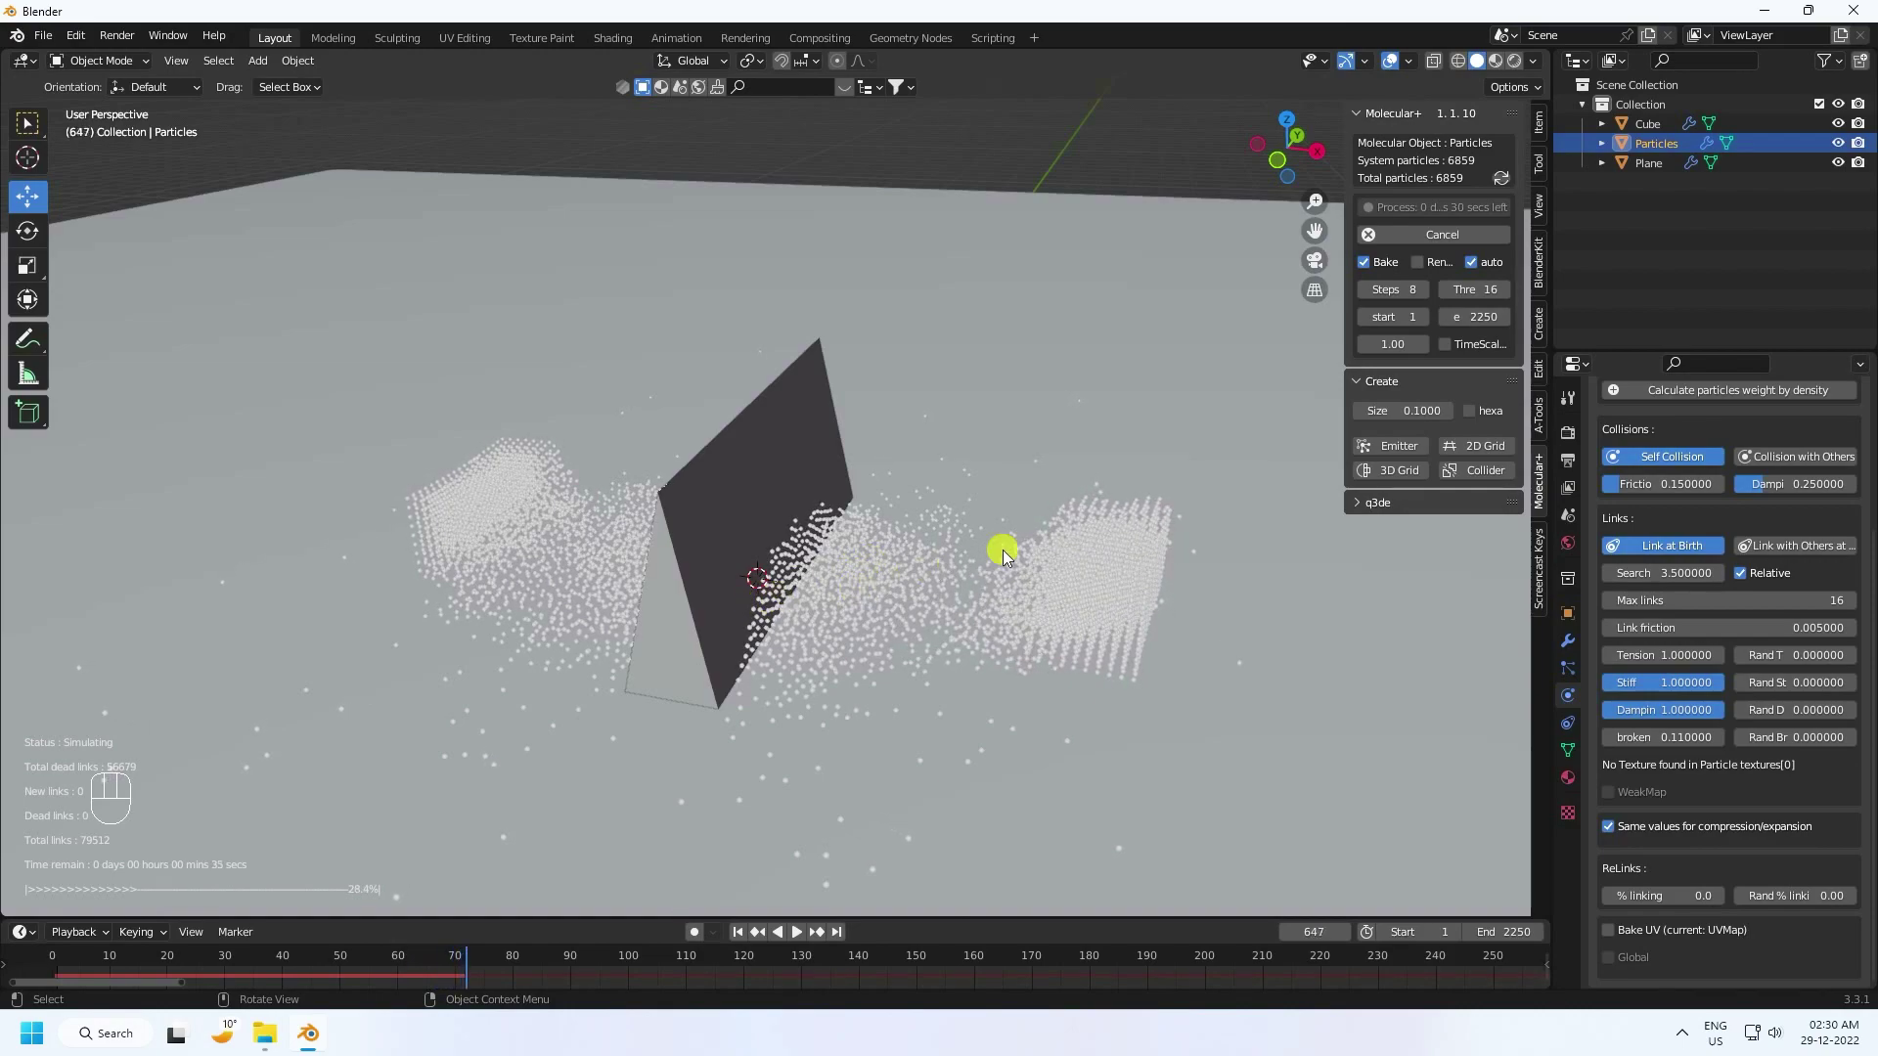
pyautogui.click(1431, 244)
# Step: Play back the baked simulation of the cube breaking apart over the ramp
pyautogui.click(808, 941)
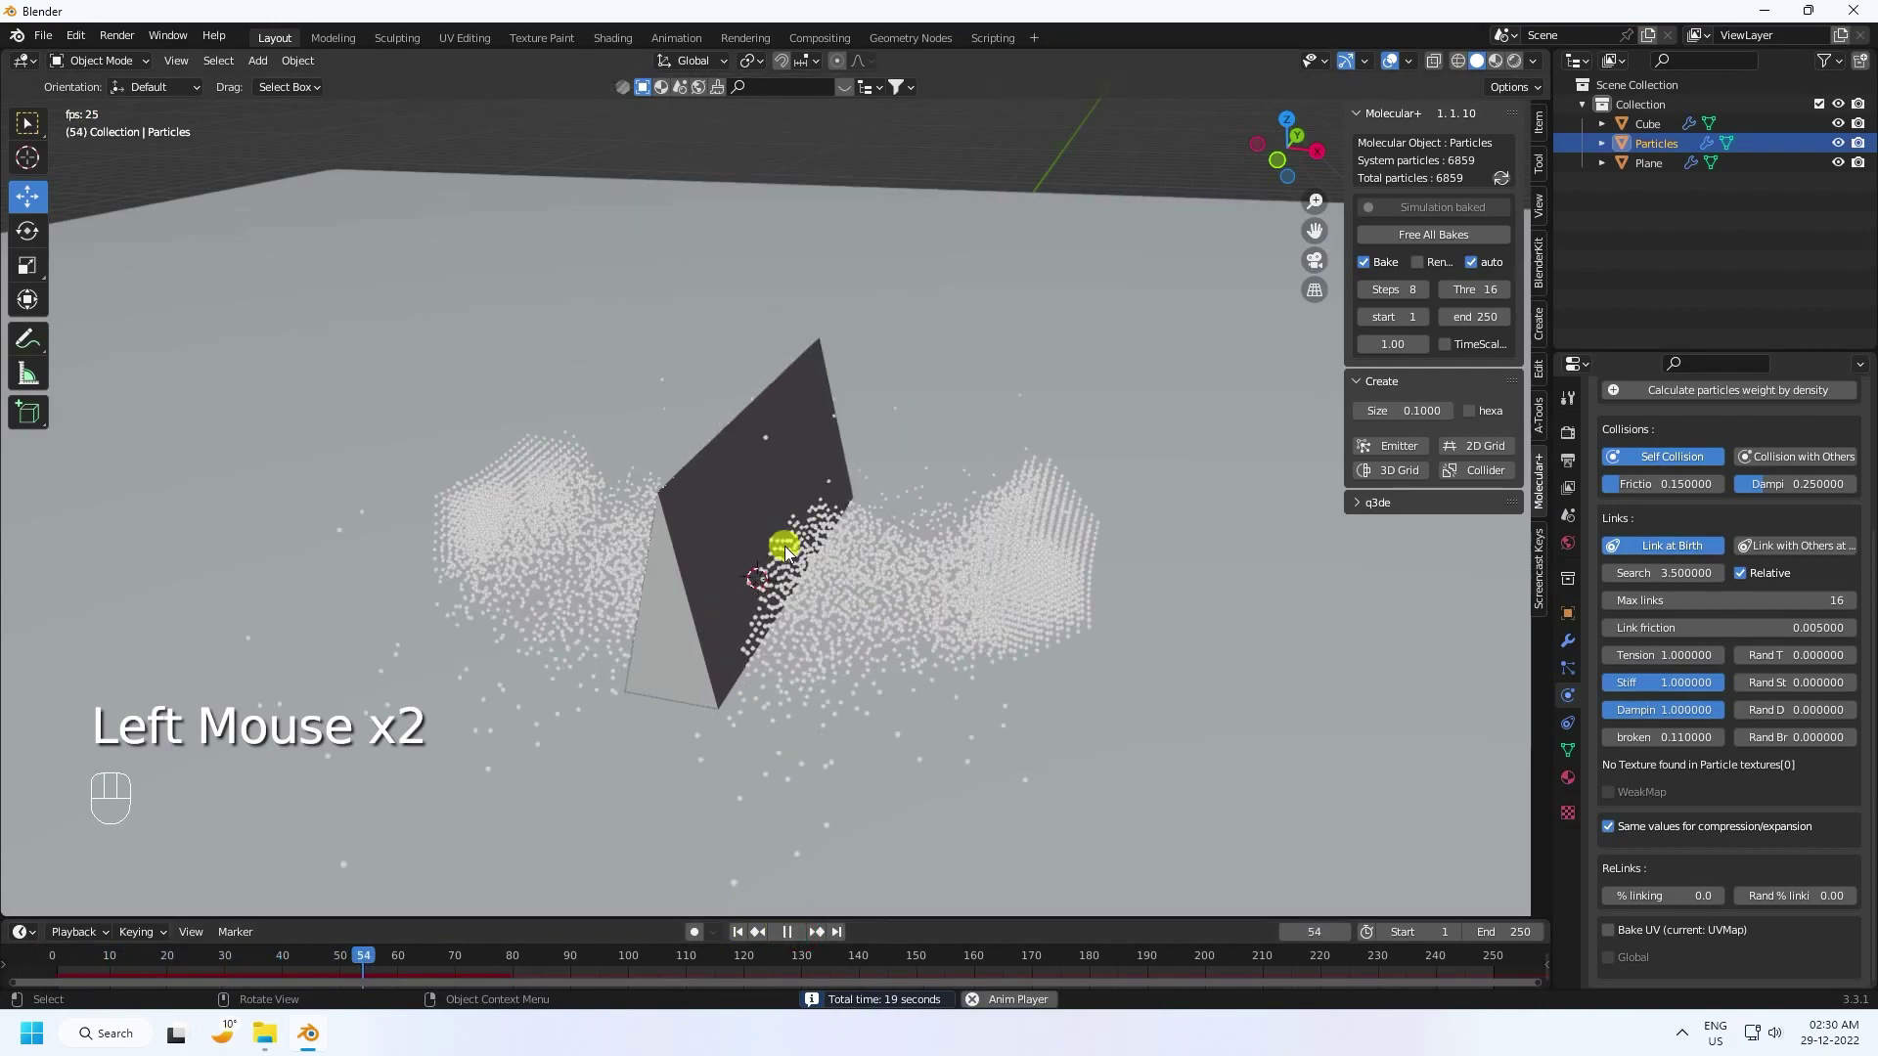
pyautogui.scroll(3)
pyautogui.click(797, 935)
pyautogui.click(743, 939)
pyautogui.click(799, 936)
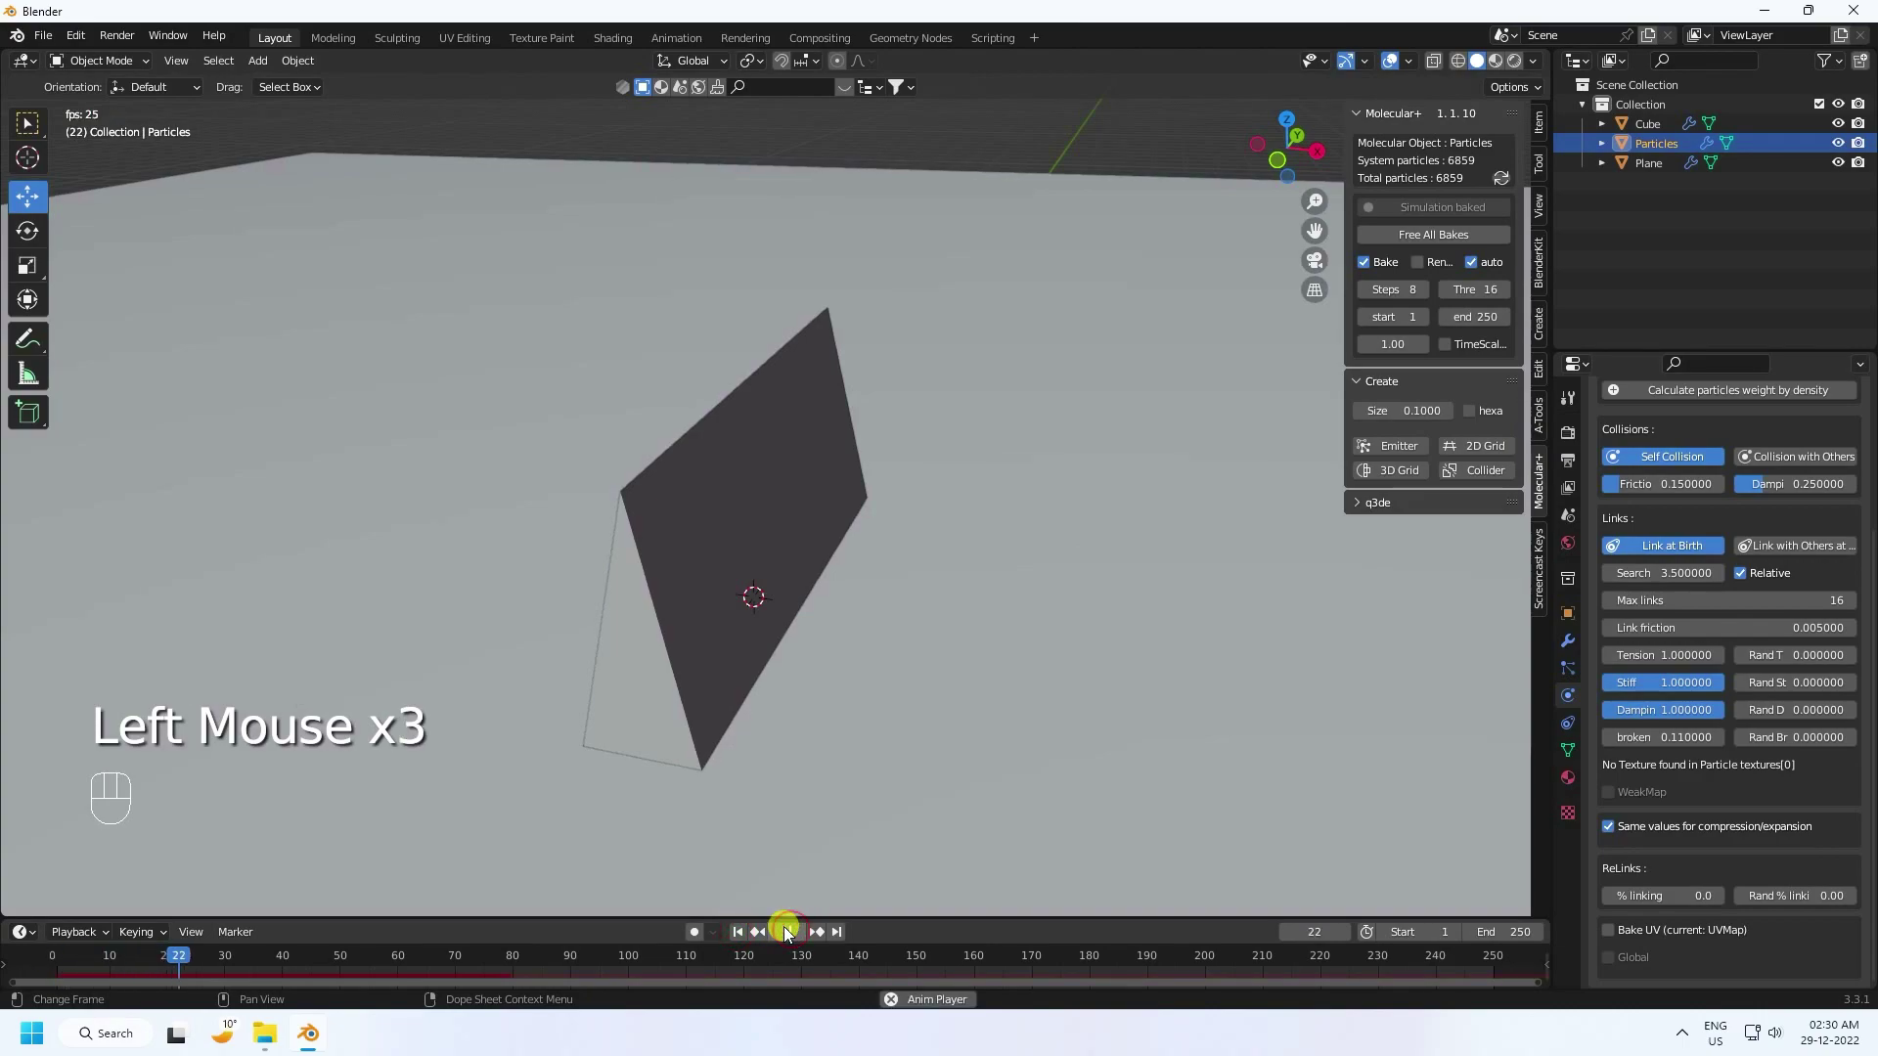
pyautogui.click(790, 933)
pyautogui.scroll(3)
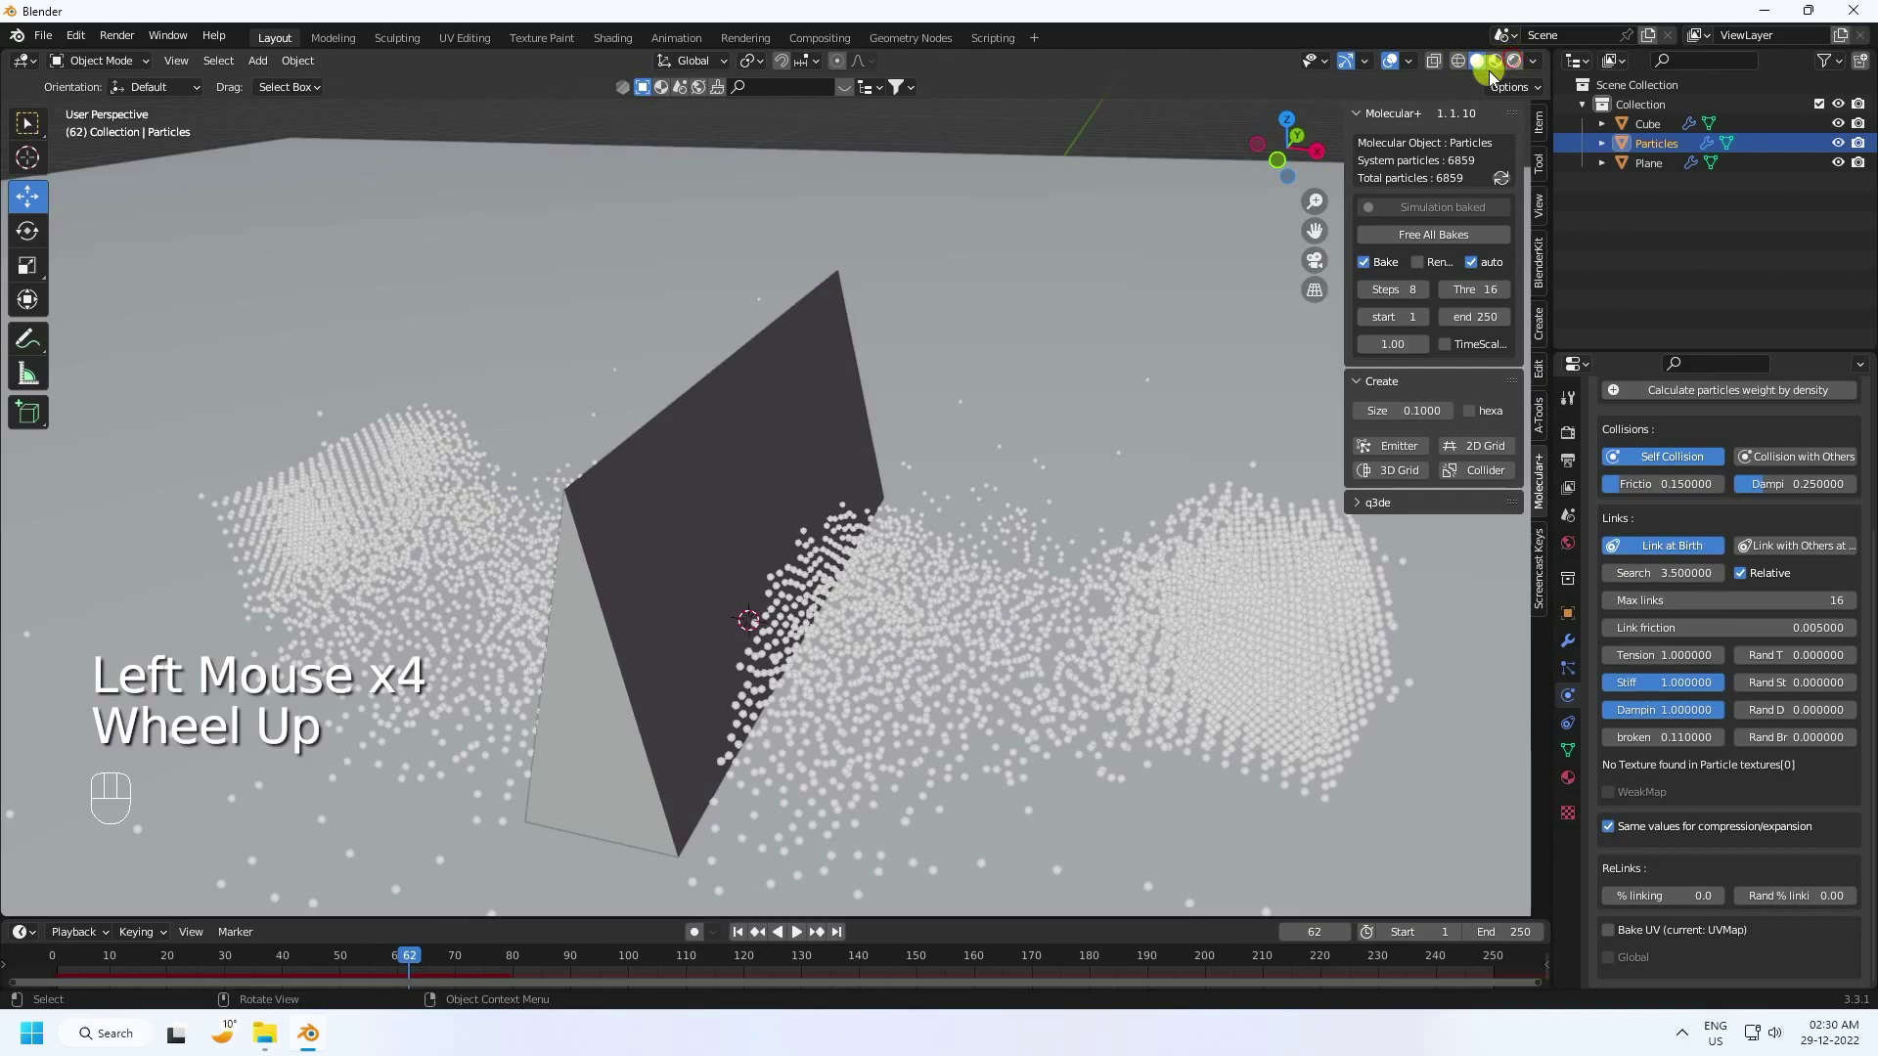
# Step: Compare the broken particles in different viewport shading modes
pyautogui.click(899, 555)
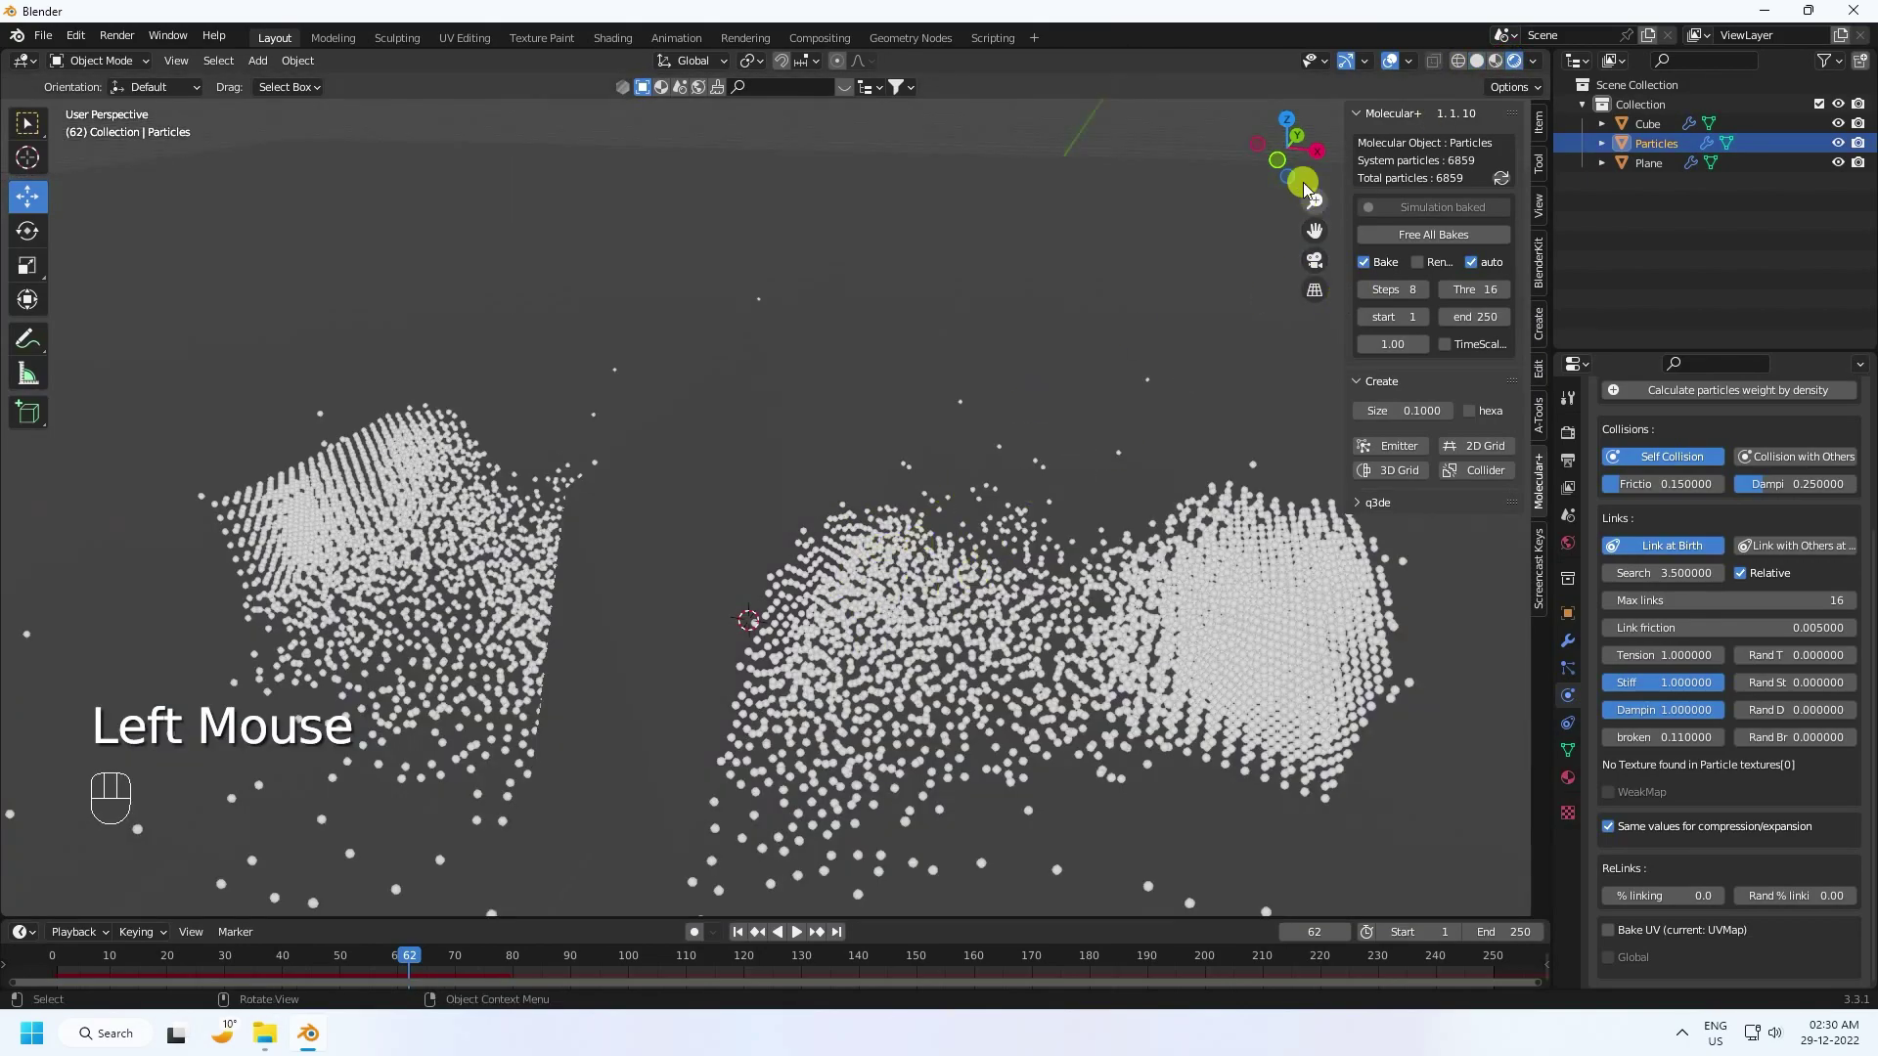
pyautogui.click(1504, 64)
pyautogui.scroll(-3)
pyautogui.scroll(-3)
# Step: Add a UV Sphere and move it with the gizmo out past the plane's edge
pyautogui.moveTo(708, 629); pyautogui.dragTo(692, 625)
pyautogui.moveTo(265, 67); pyautogui.dragTo(279, 88)
pyautogui.click(461, 147)
pyautogui.scroll(-3)
pyautogui.scroll(-3)
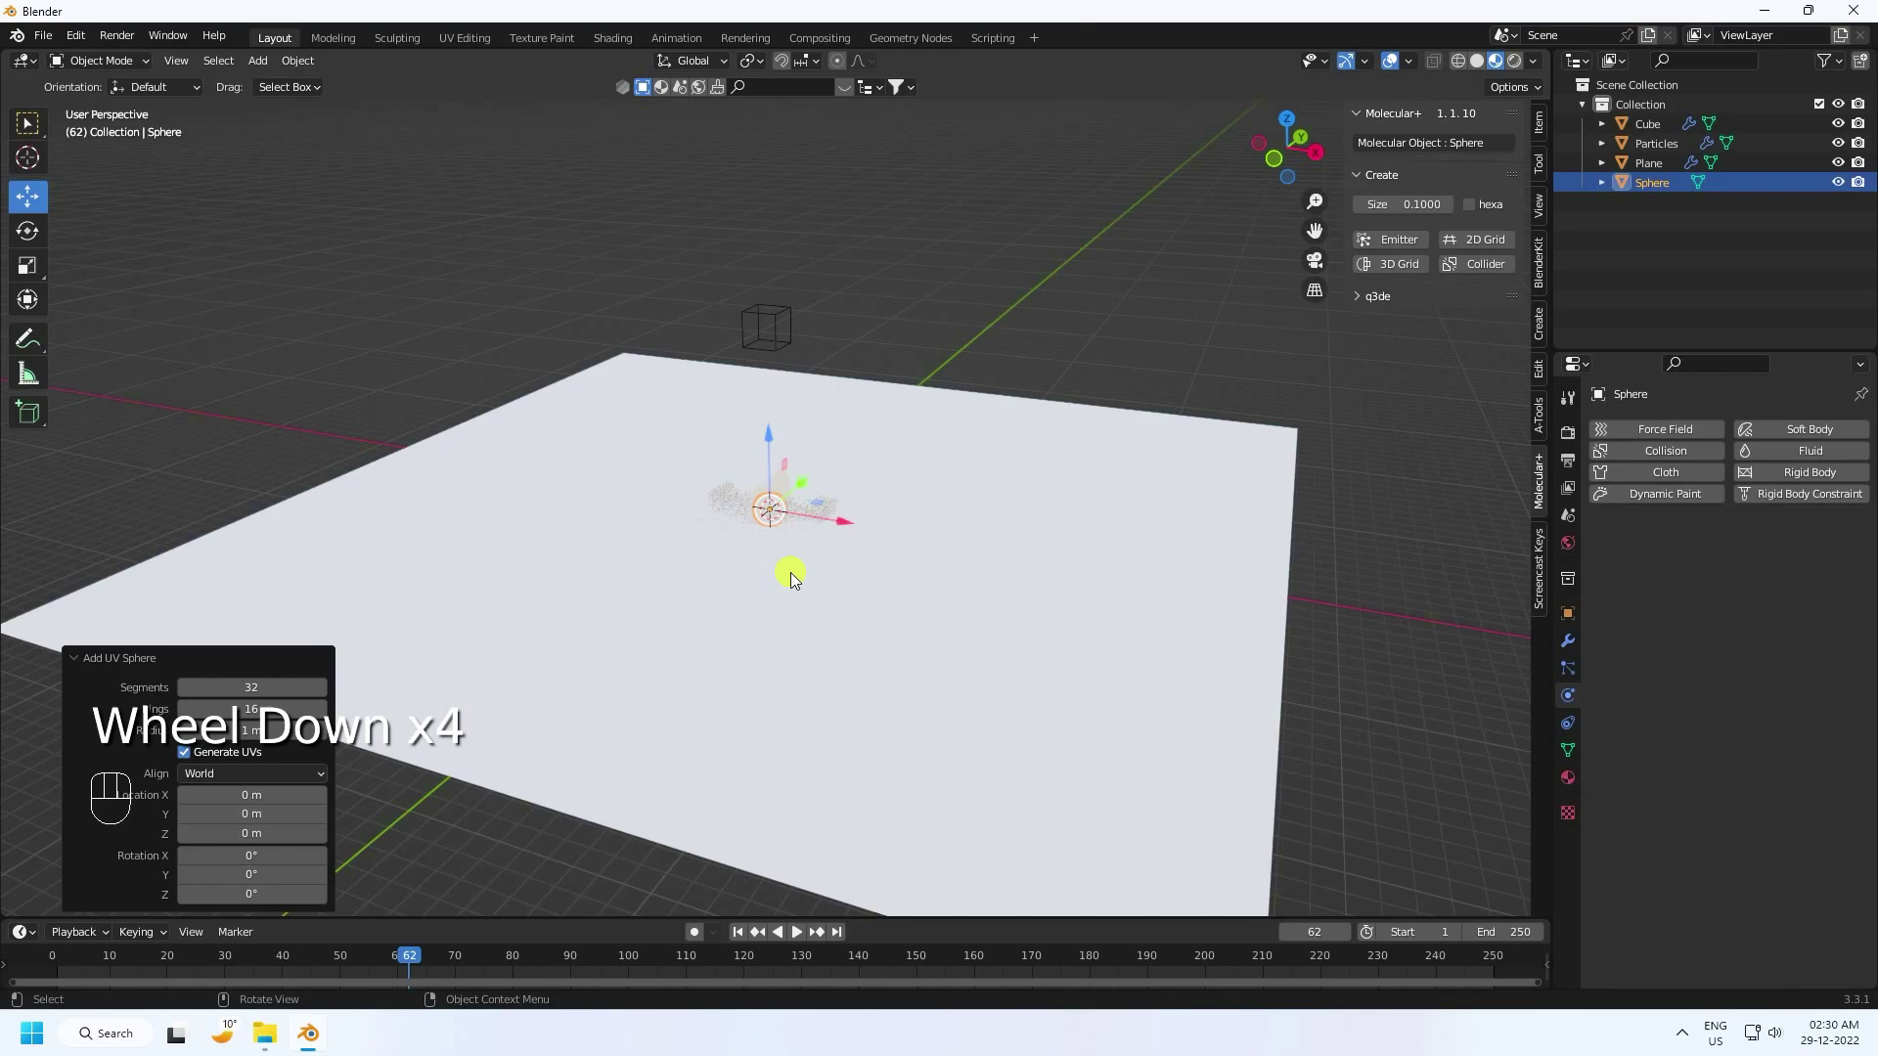
pyautogui.moveTo(728, 554); pyautogui.dragTo(636, 509)
pyautogui.click(633, 480)
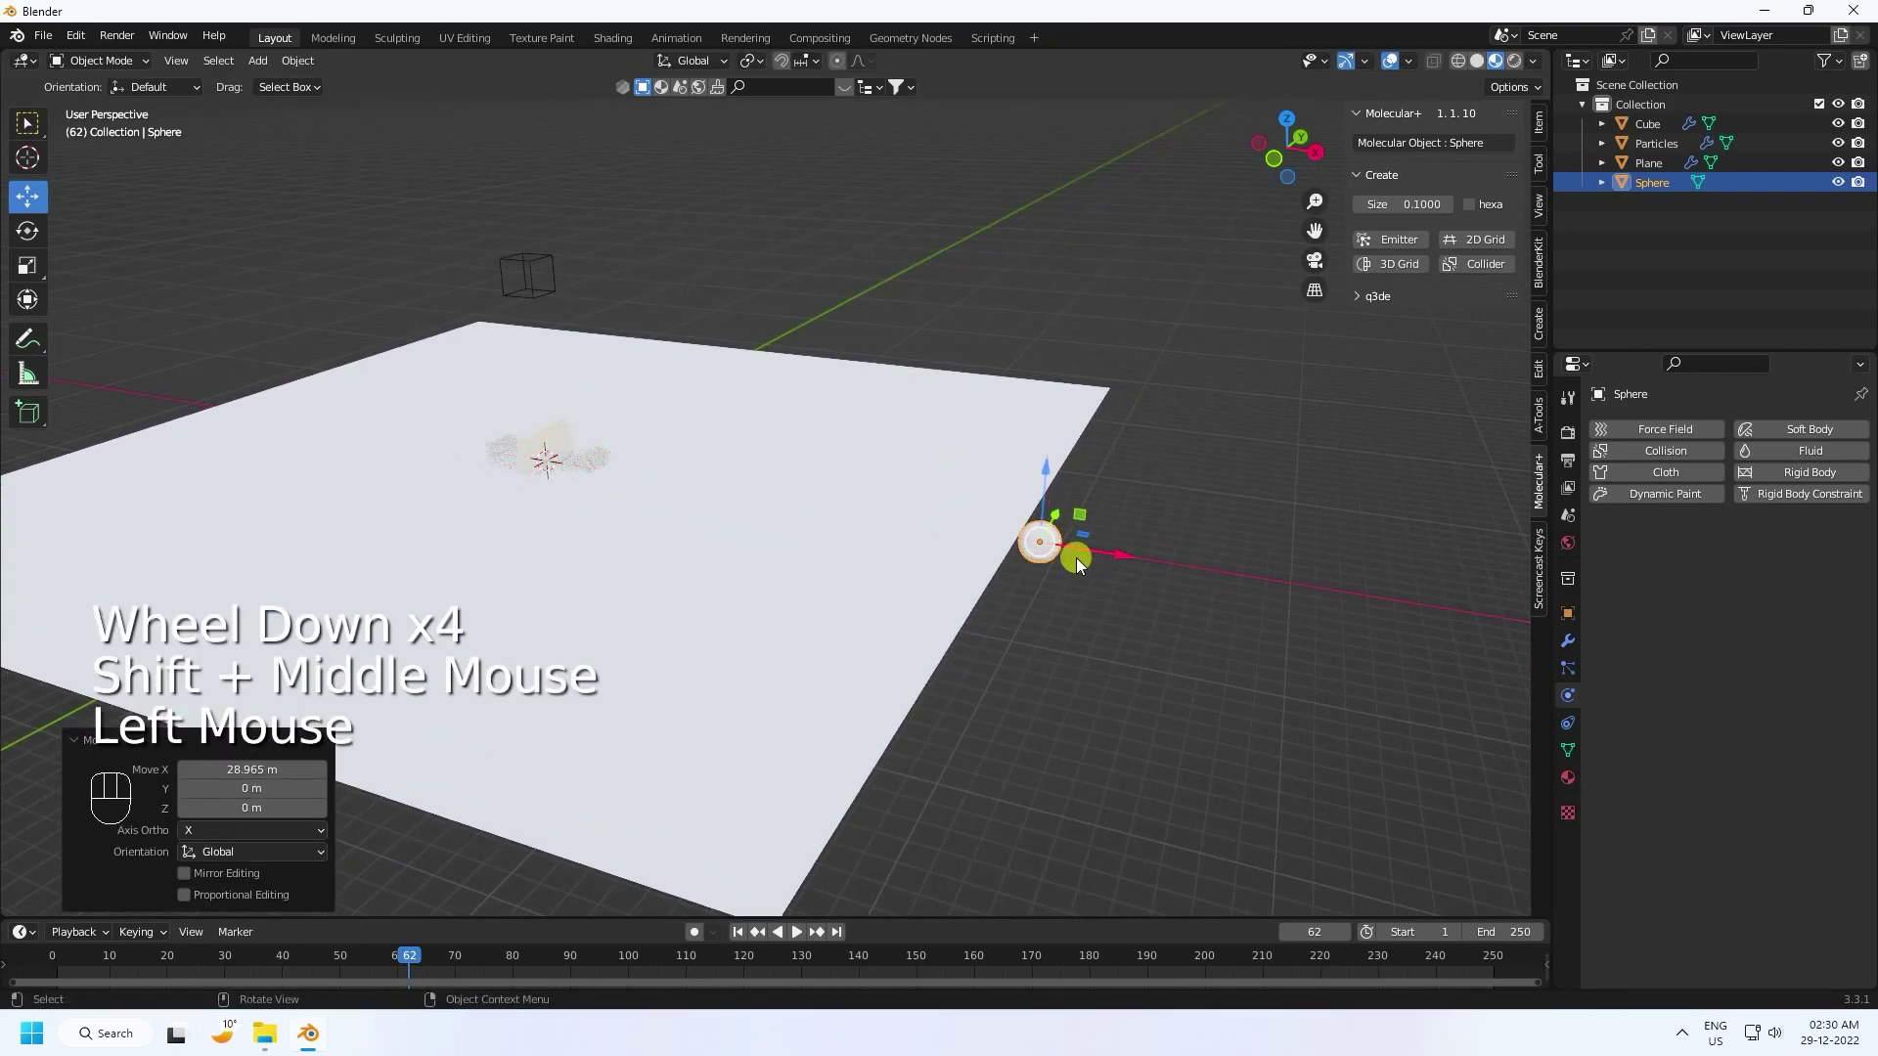
pyautogui.moveTo(1056, 563); pyautogui.dragTo(1019, 562)
pyautogui.scroll(3)
pyautogui.click(1468, 619)
pyautogui.moveTo(1468, 619); pyautogui.dragTo(1431, 621)
pyautogui.scroll(-3)
pyautogui.middleClick(622, 432)
# Step: Rewind the timeline to frame 1 and reselect the Particles object
pyautogui.click(745, 935)
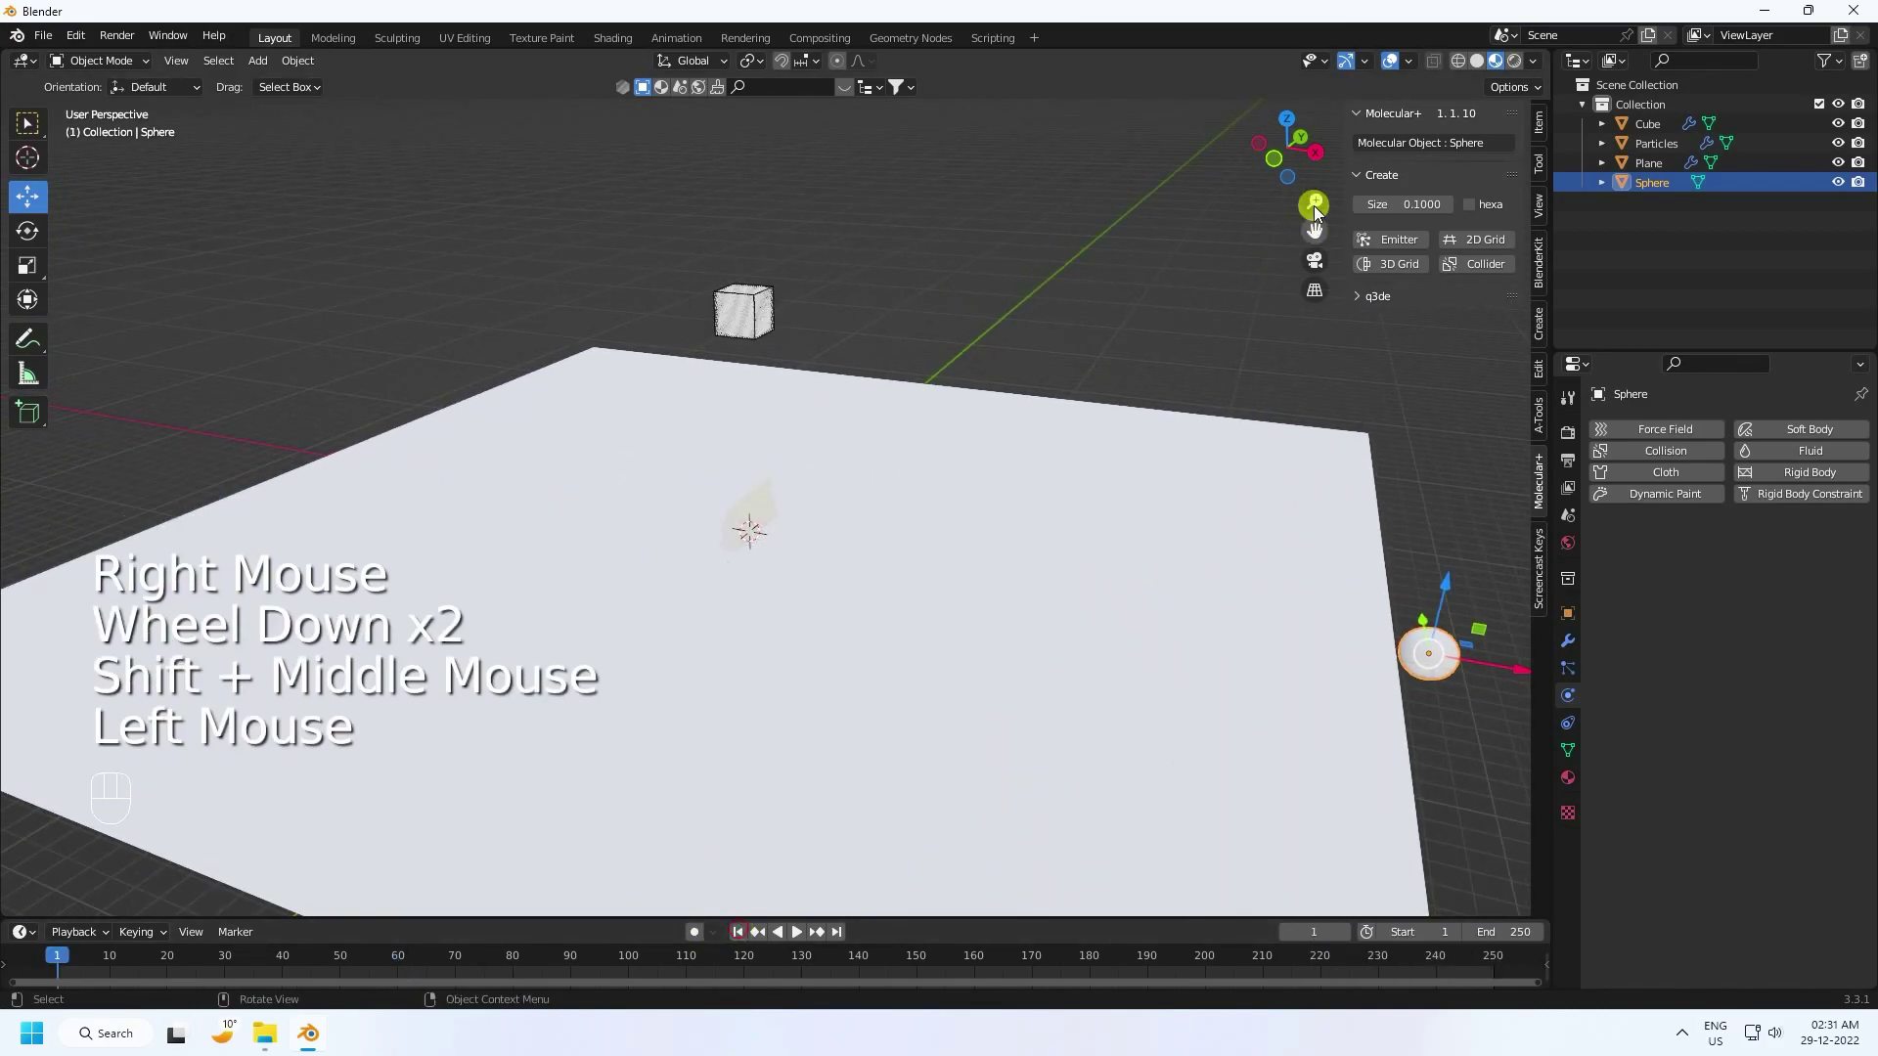
pyautogui.click(1665, 152)
pyautogui.click(1421, 243)
pyautogui.scroll(3)
pyautogui.moveTo(799, 382); pyautogui.dragTo(815, 429)
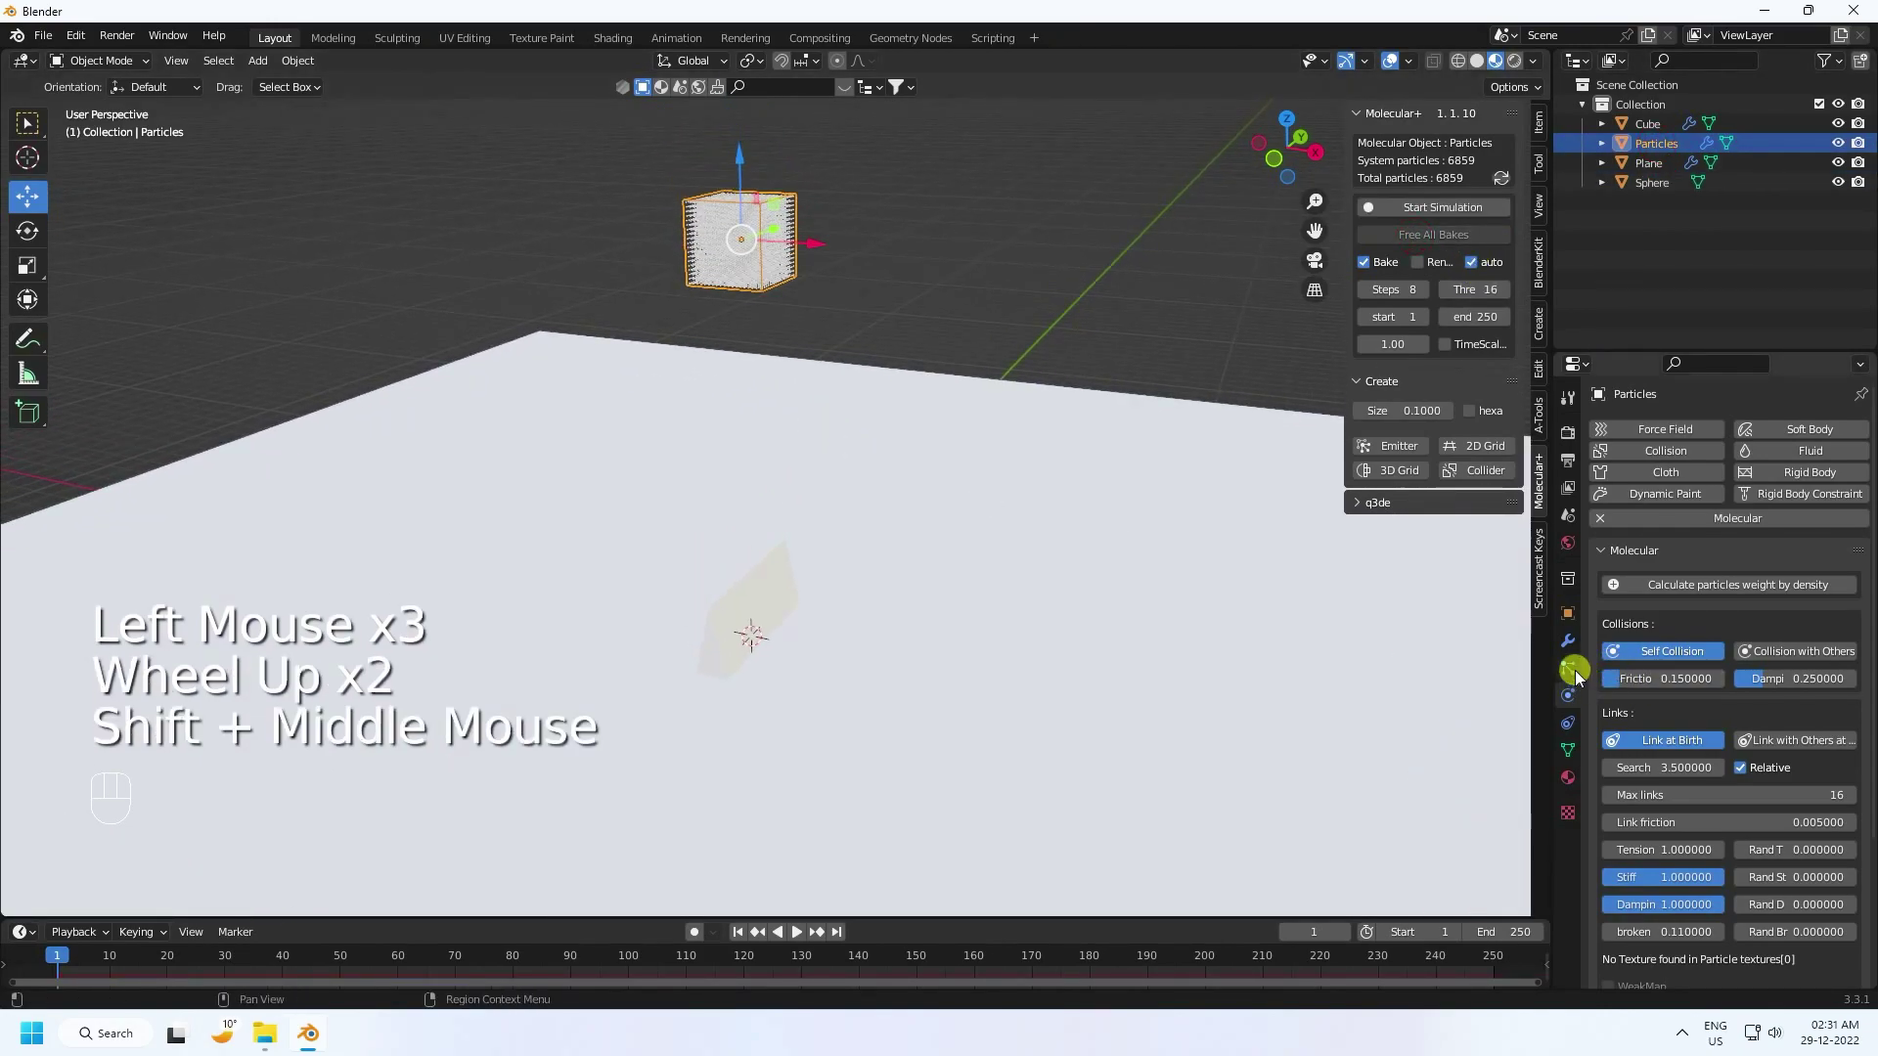
# Step: In Particle Properties > Render set Render As to Object with Sphere as the Instance Object
pyautogui.click(1579, 675)
pyautogui.scroll(-3)
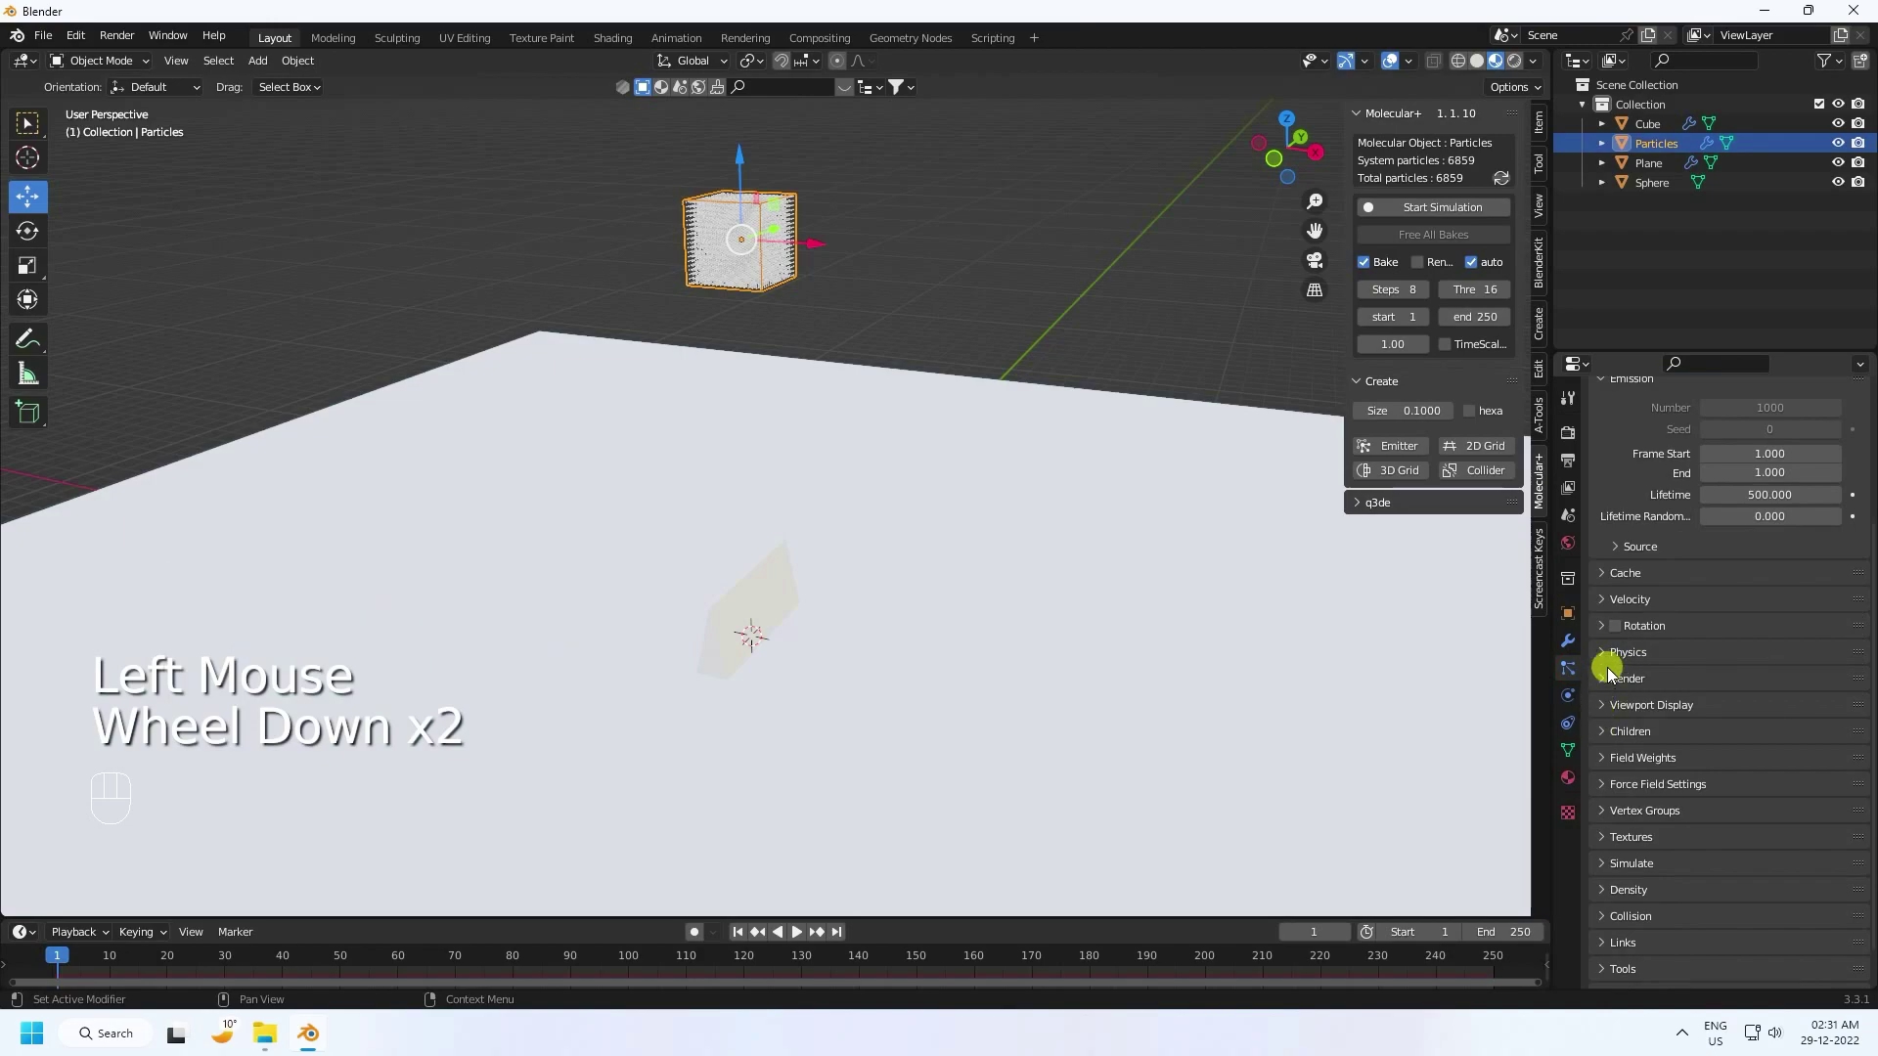
pyautogui.click(1612, 684)
pyautogui.scroll(-3)
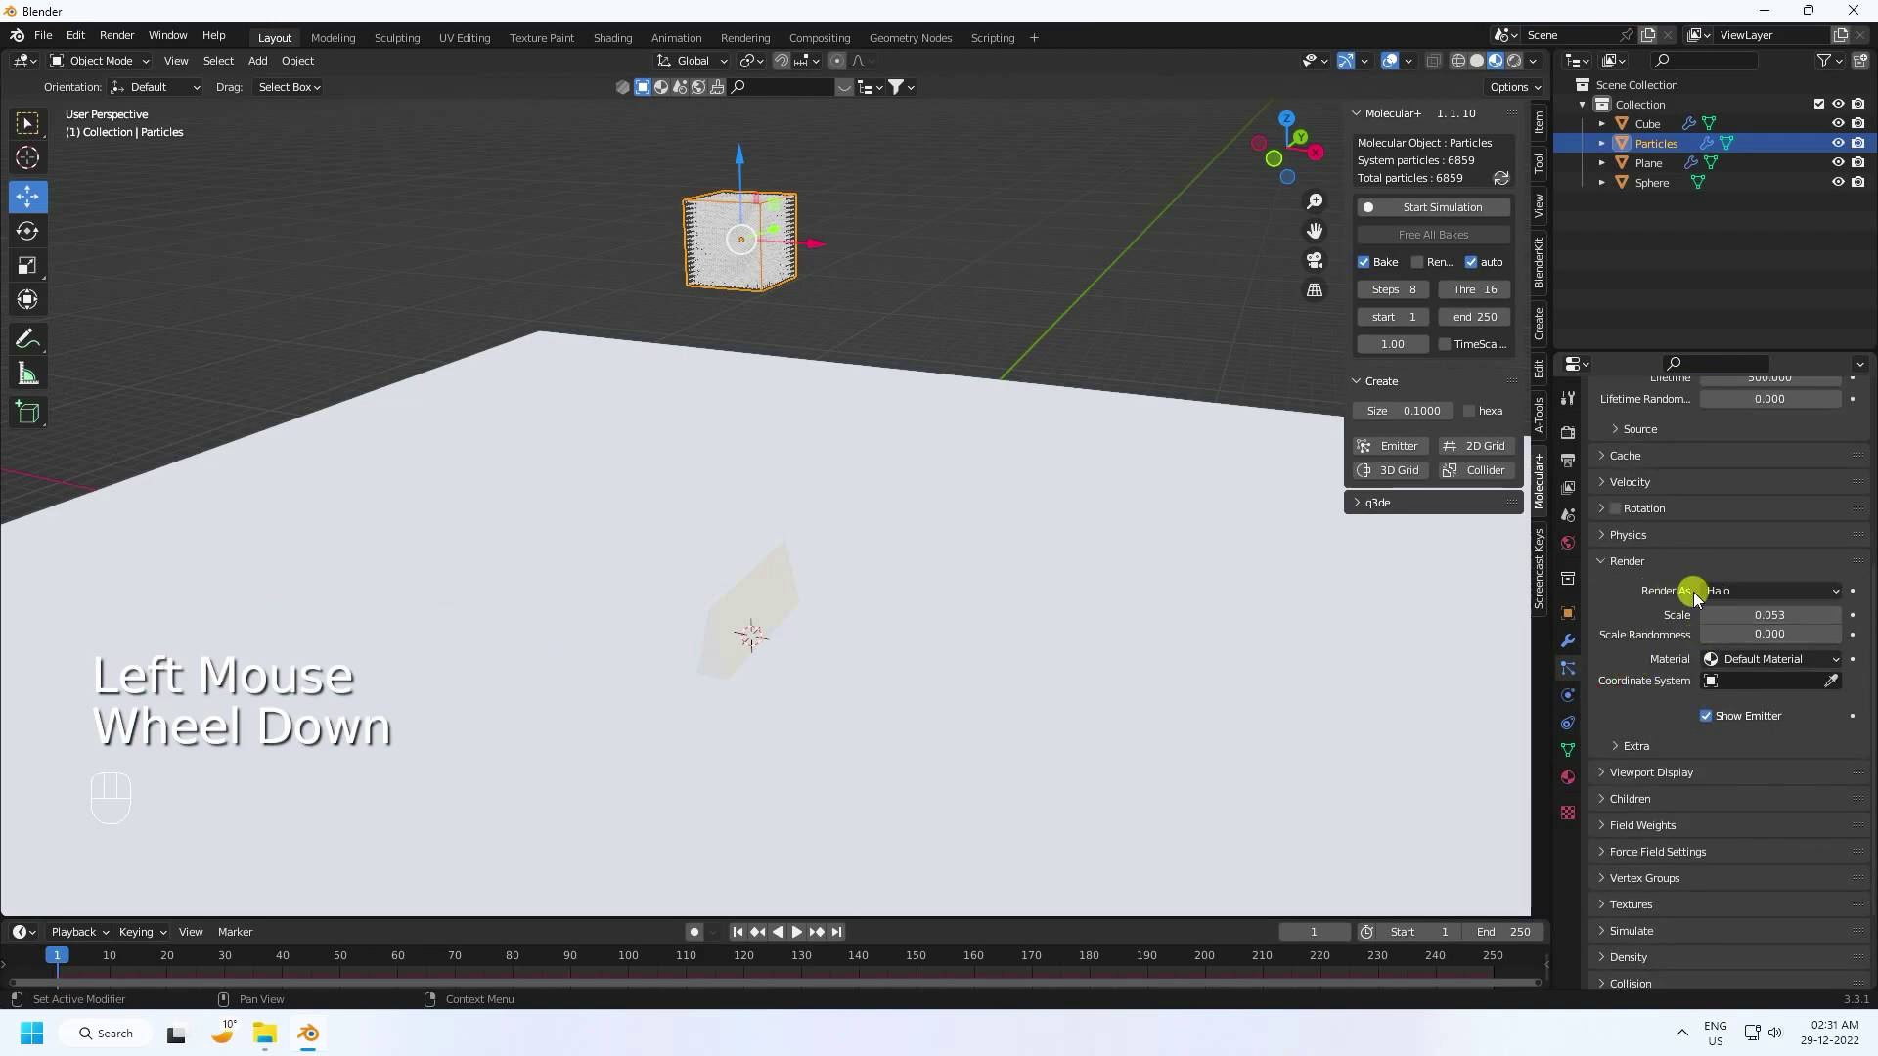
pyautogui.moveTo(1738, 597); pyautogui.dragTo(1730, 703)
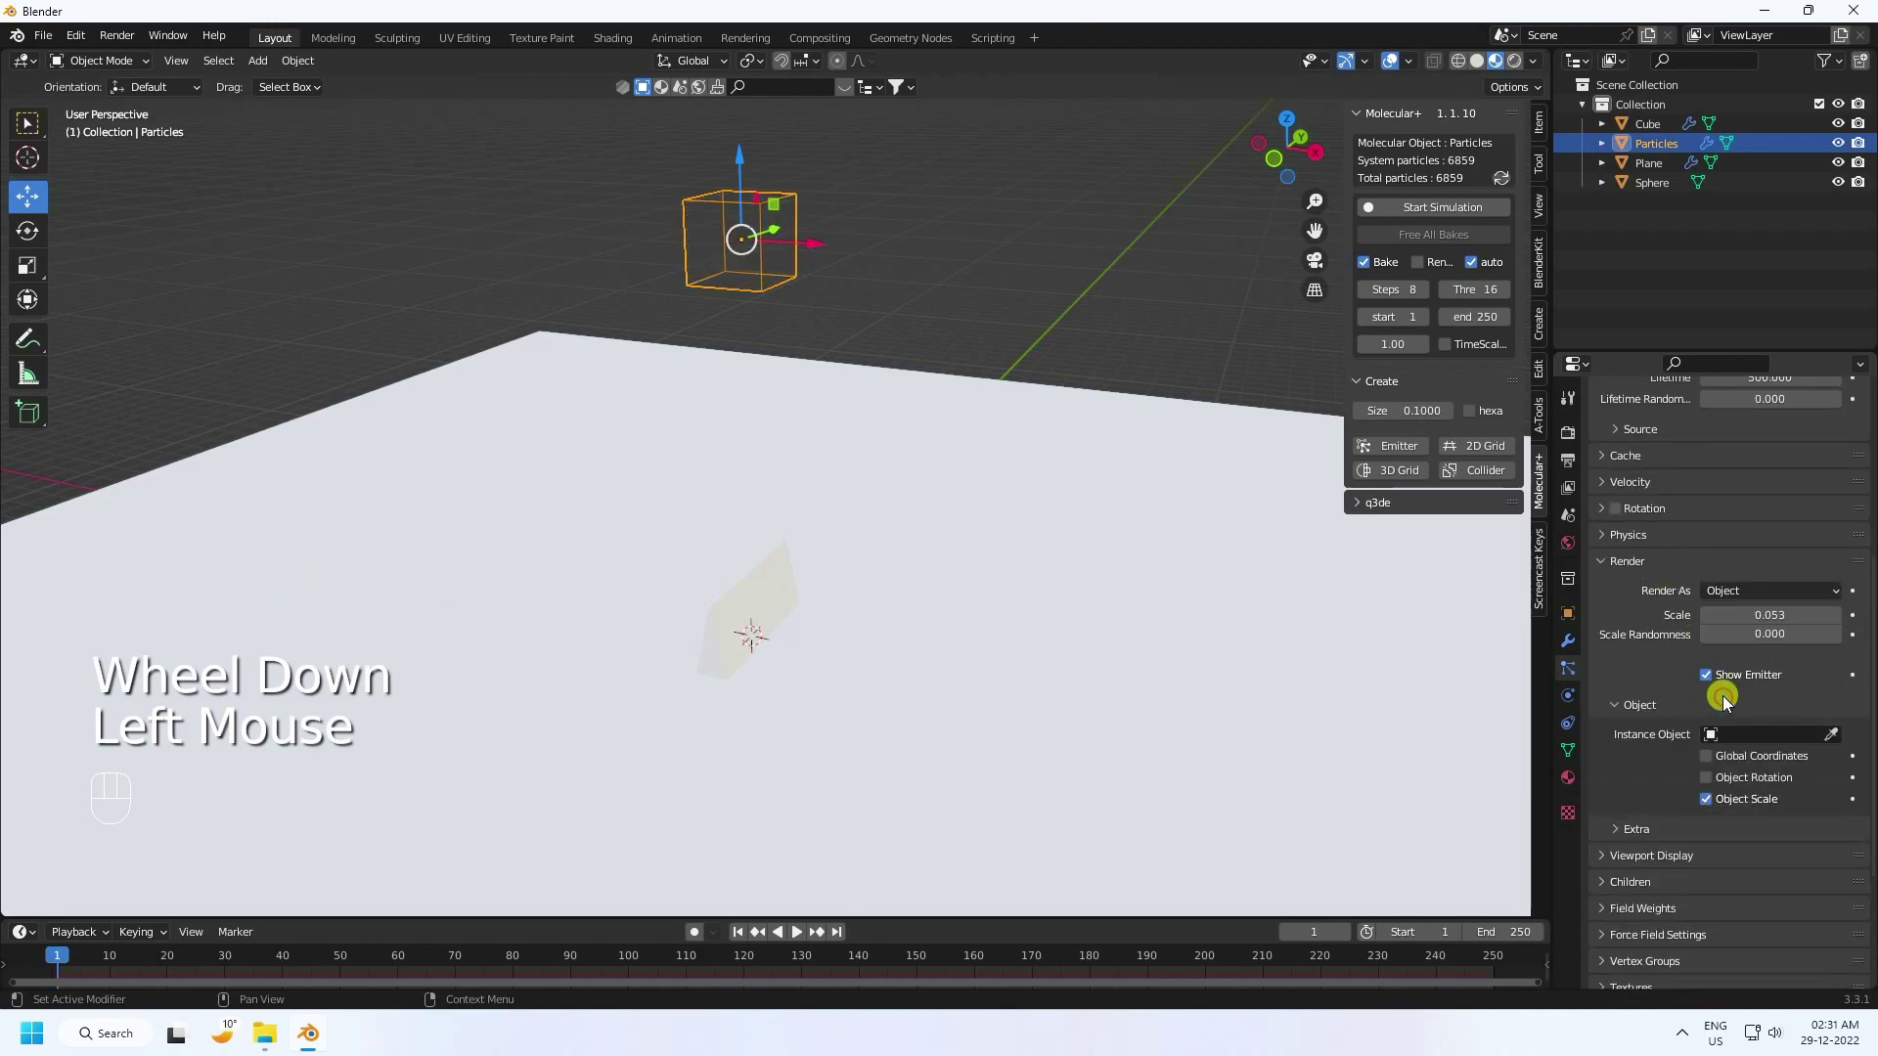
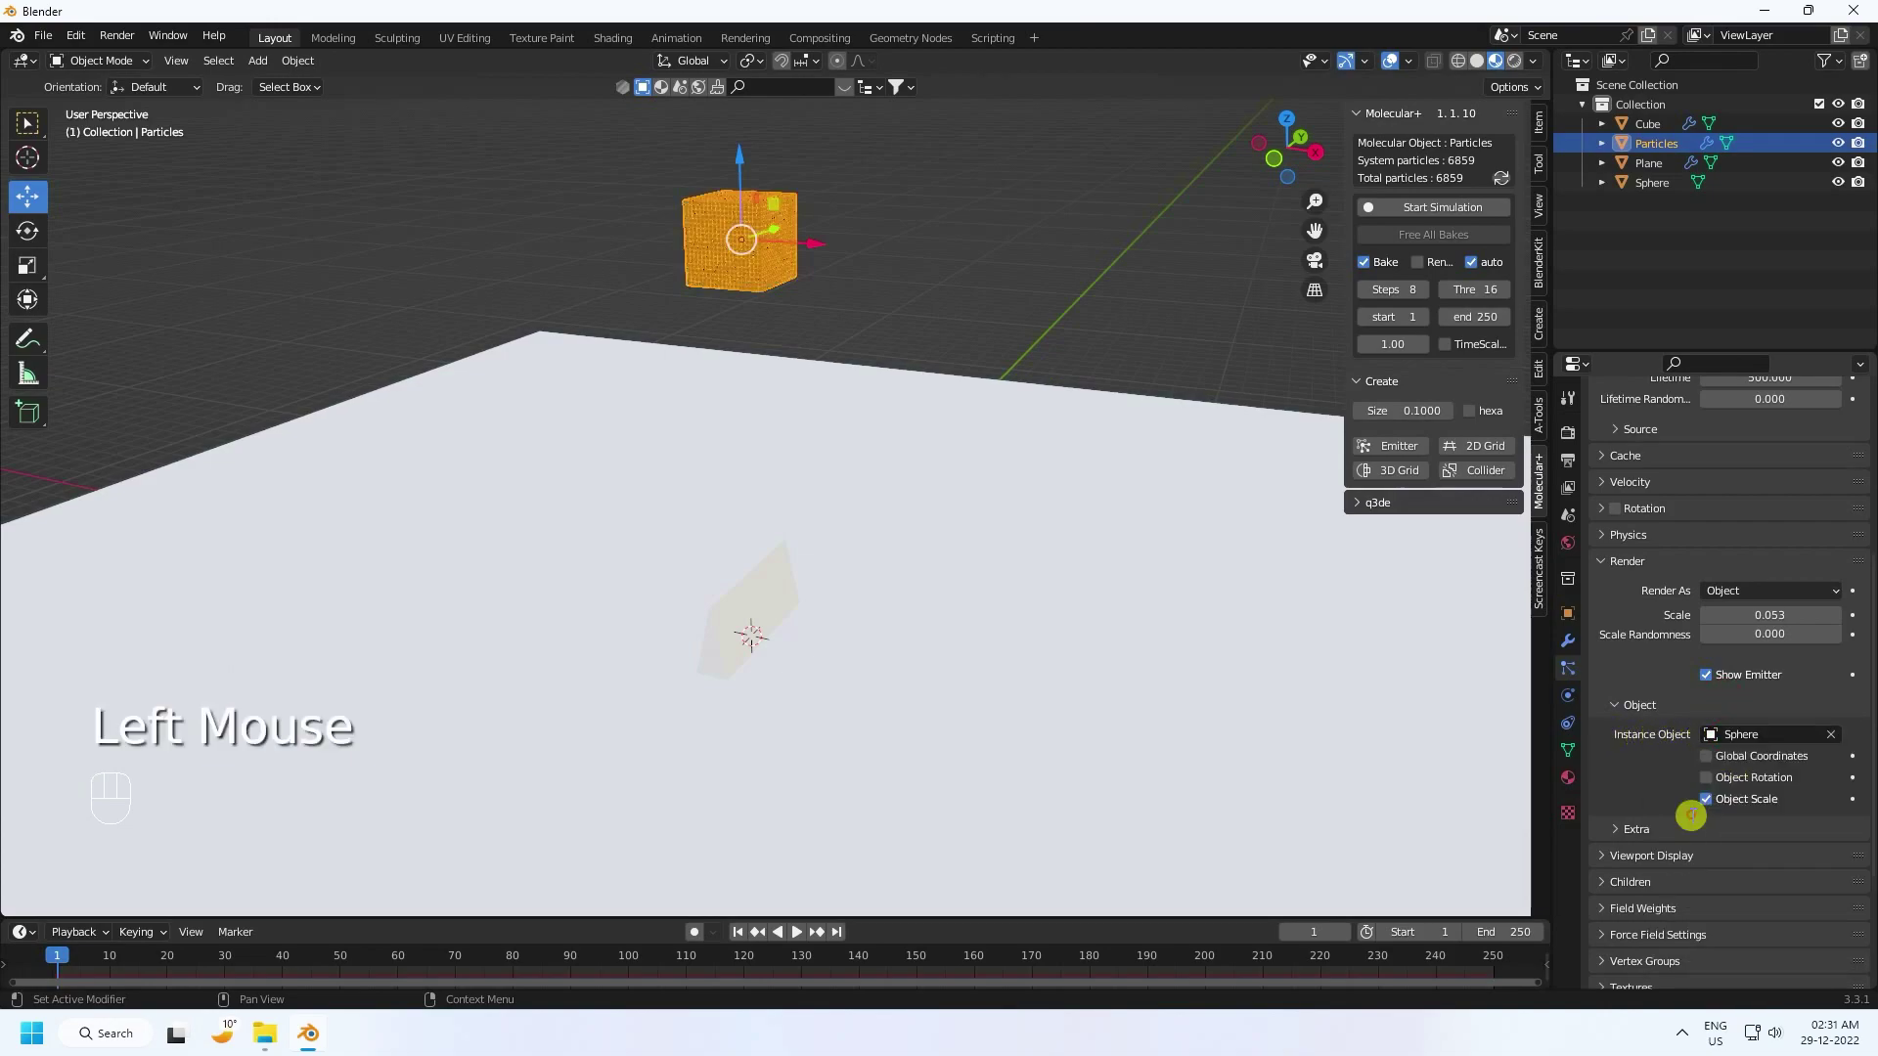
pyautogui.scroll(3)
# Step: Orbit in close to inspect the sphere-filled particle cube, then back out to the whole scene
pyautogui.middleClick(882, 305)
pyautogui.scroll(3)
pyautogui.click(1078, 260)
pyautogui.moveTo(780, 240); pyautogui.dragTo(772, 416)
pyautogui.scroll(3)
pyautogui.moveTo(723, 470); pyautogui.dragTo(744, 459)
pyautogui.click(1414, 63)
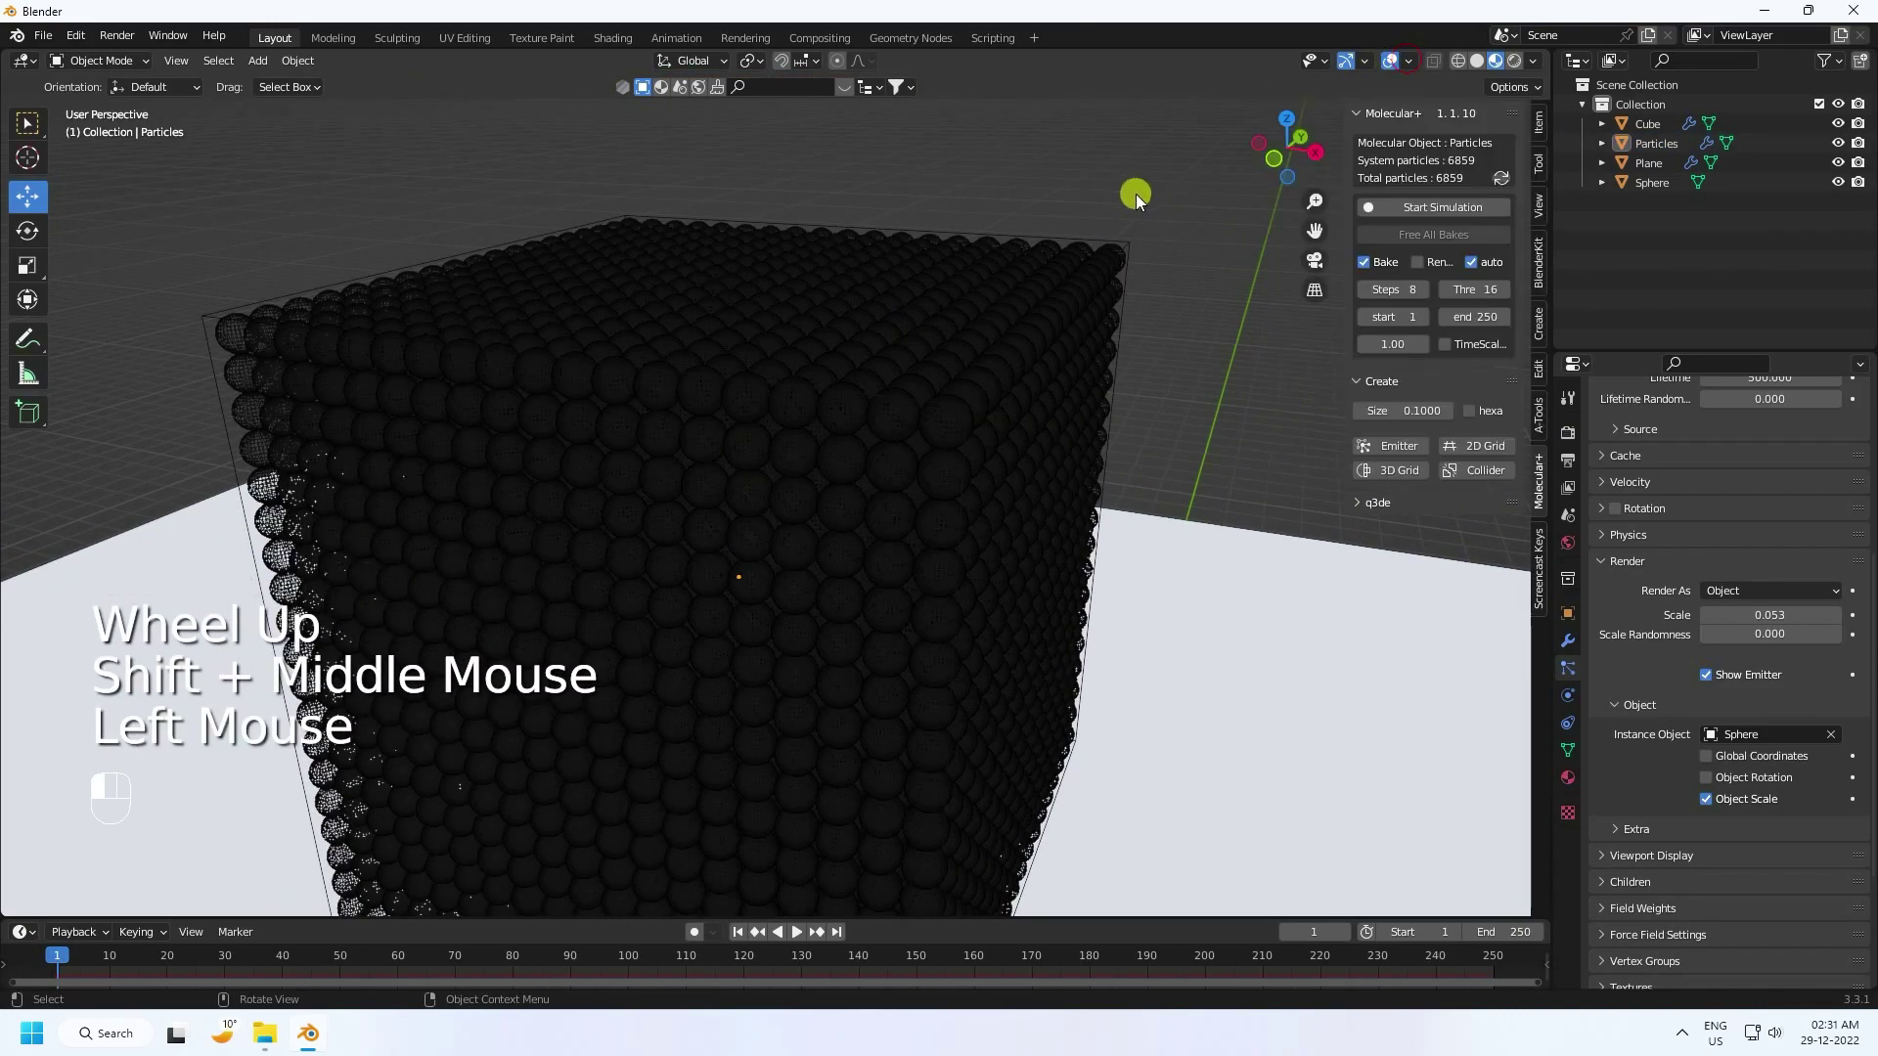
pyautogui.scroll(3)
pyautogui.scroll(-3)
pyautogui.middleClick(747, 552)
pyautogui.moveTo(807, 513); pyautogui.dragTo(796, 303)
pyautogui.middleClick(796, 358)
pyautogui.moveTo(793, 426); pyautogui.dragTo(798, 361)
pyautogui.scroll(-3)
pyautogui.click(1487, 64)
pyautogui.click(934, 268)
pyautogui.moveTo(968, 419); pyautogui.dragTo(954, 345)
pyautogui.scroll(-3)
# Step: Play the particle animation to preview the spheres scattering
pyautogui.click(738, 934)
pyautogui.click(800, 933)
pyautogui.click(966, 223)
pyautogui.scroll(3)
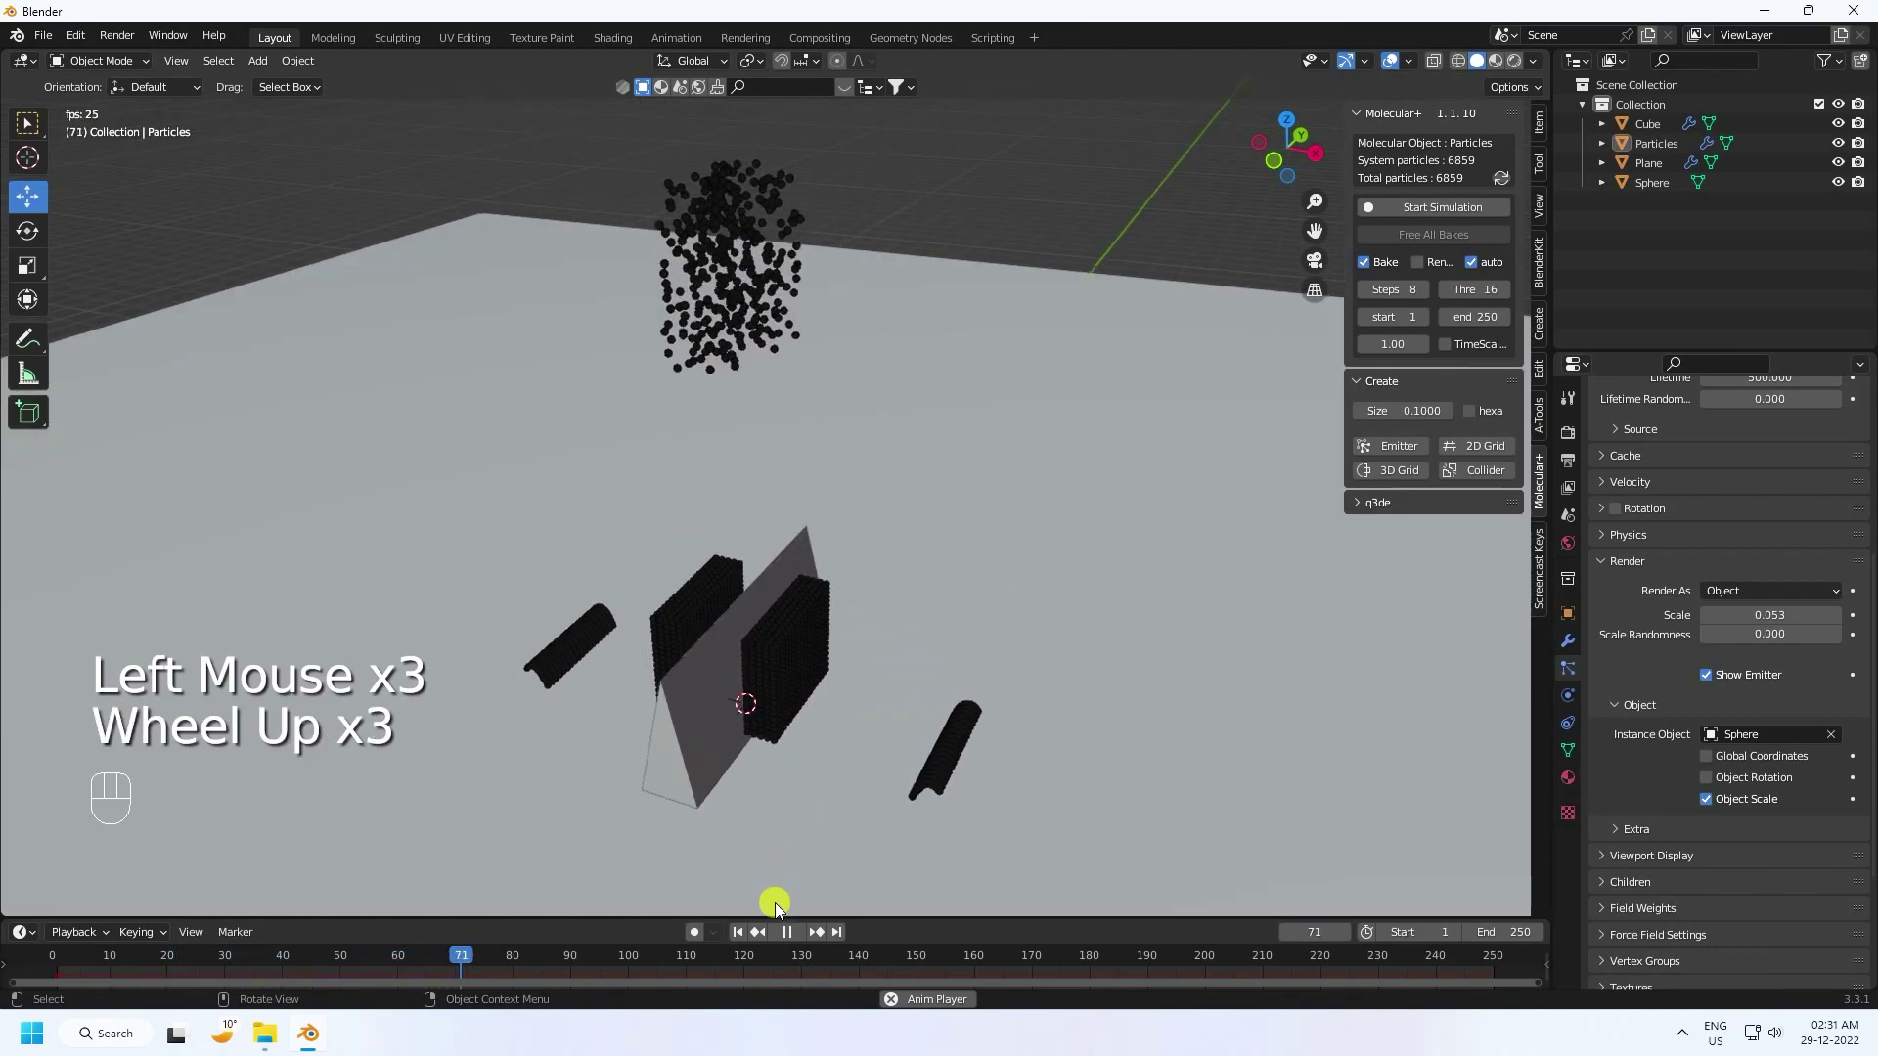
# Step: Stop playback, rewind to frame 1 and start the Molecular+ simulation bake
pyautogui.click(795, 934)
pyautogui.click(745, 935)
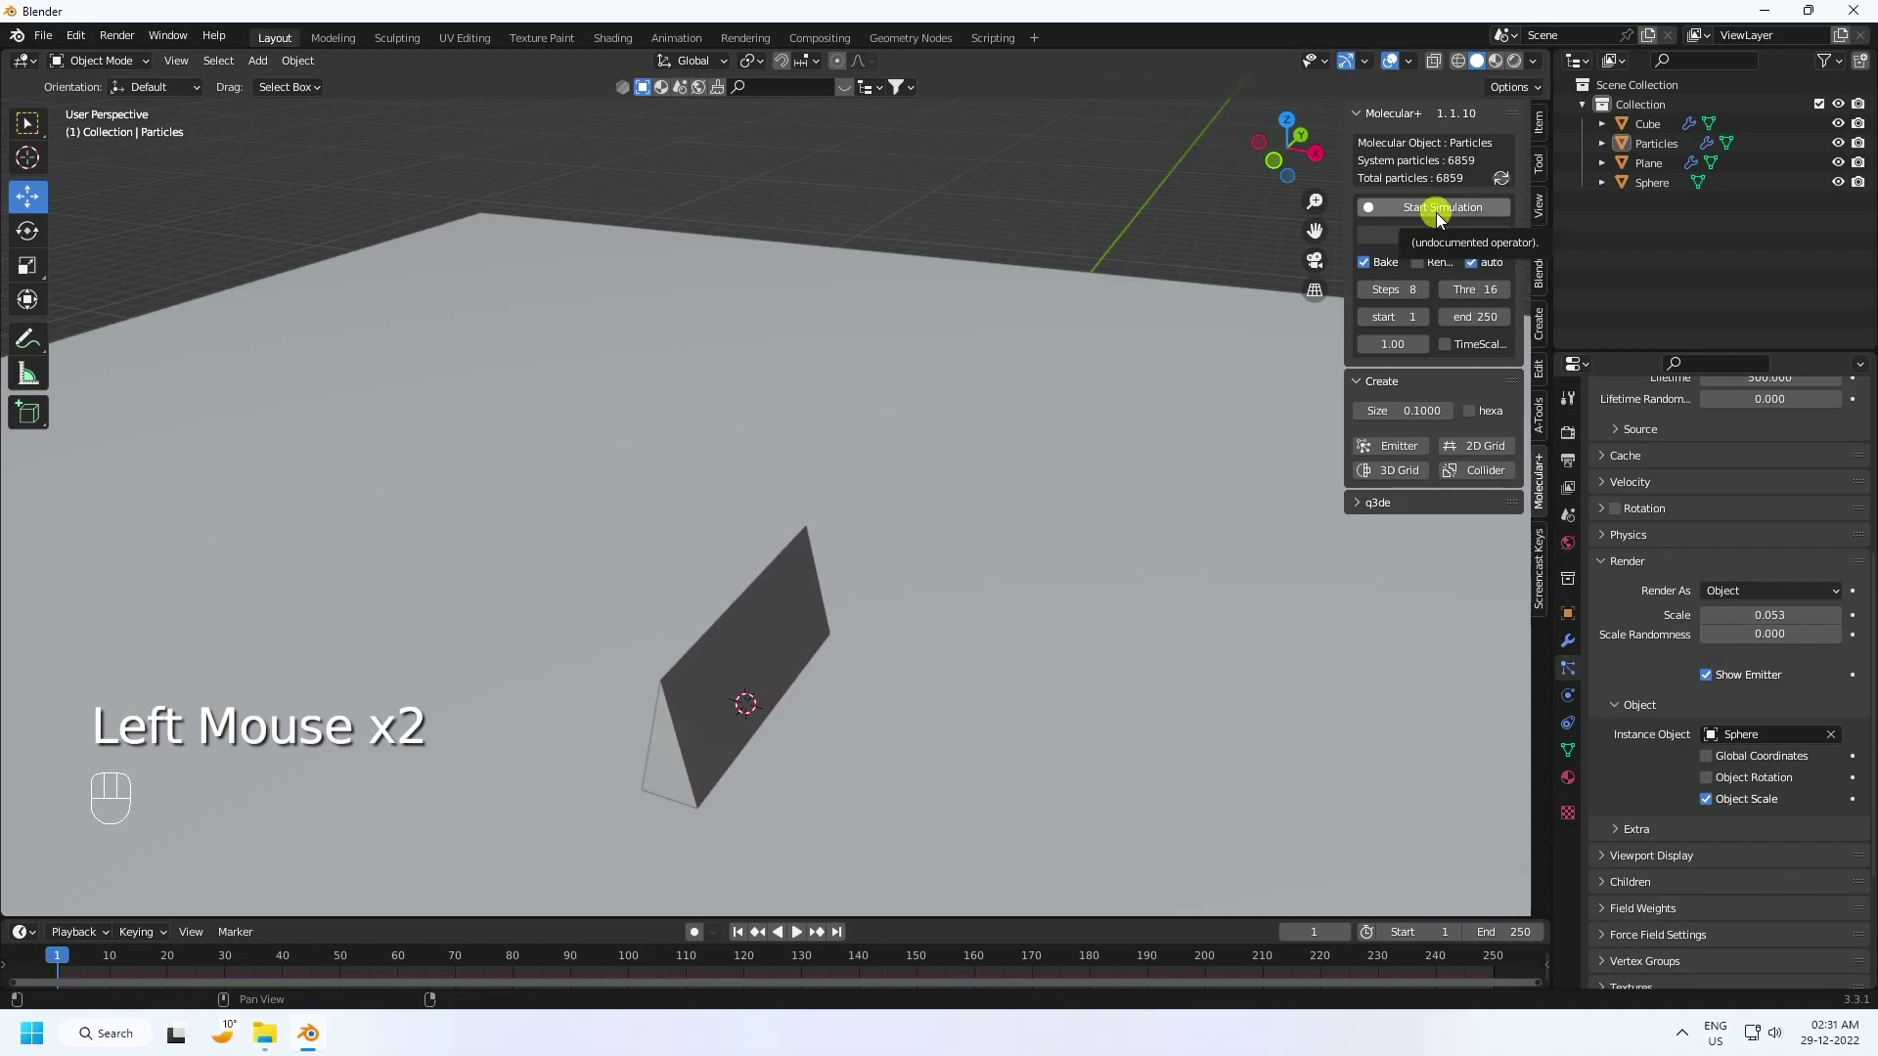
pyautogui.moveTo(1440, 214); pyautogui.dragTo(1444, 187)
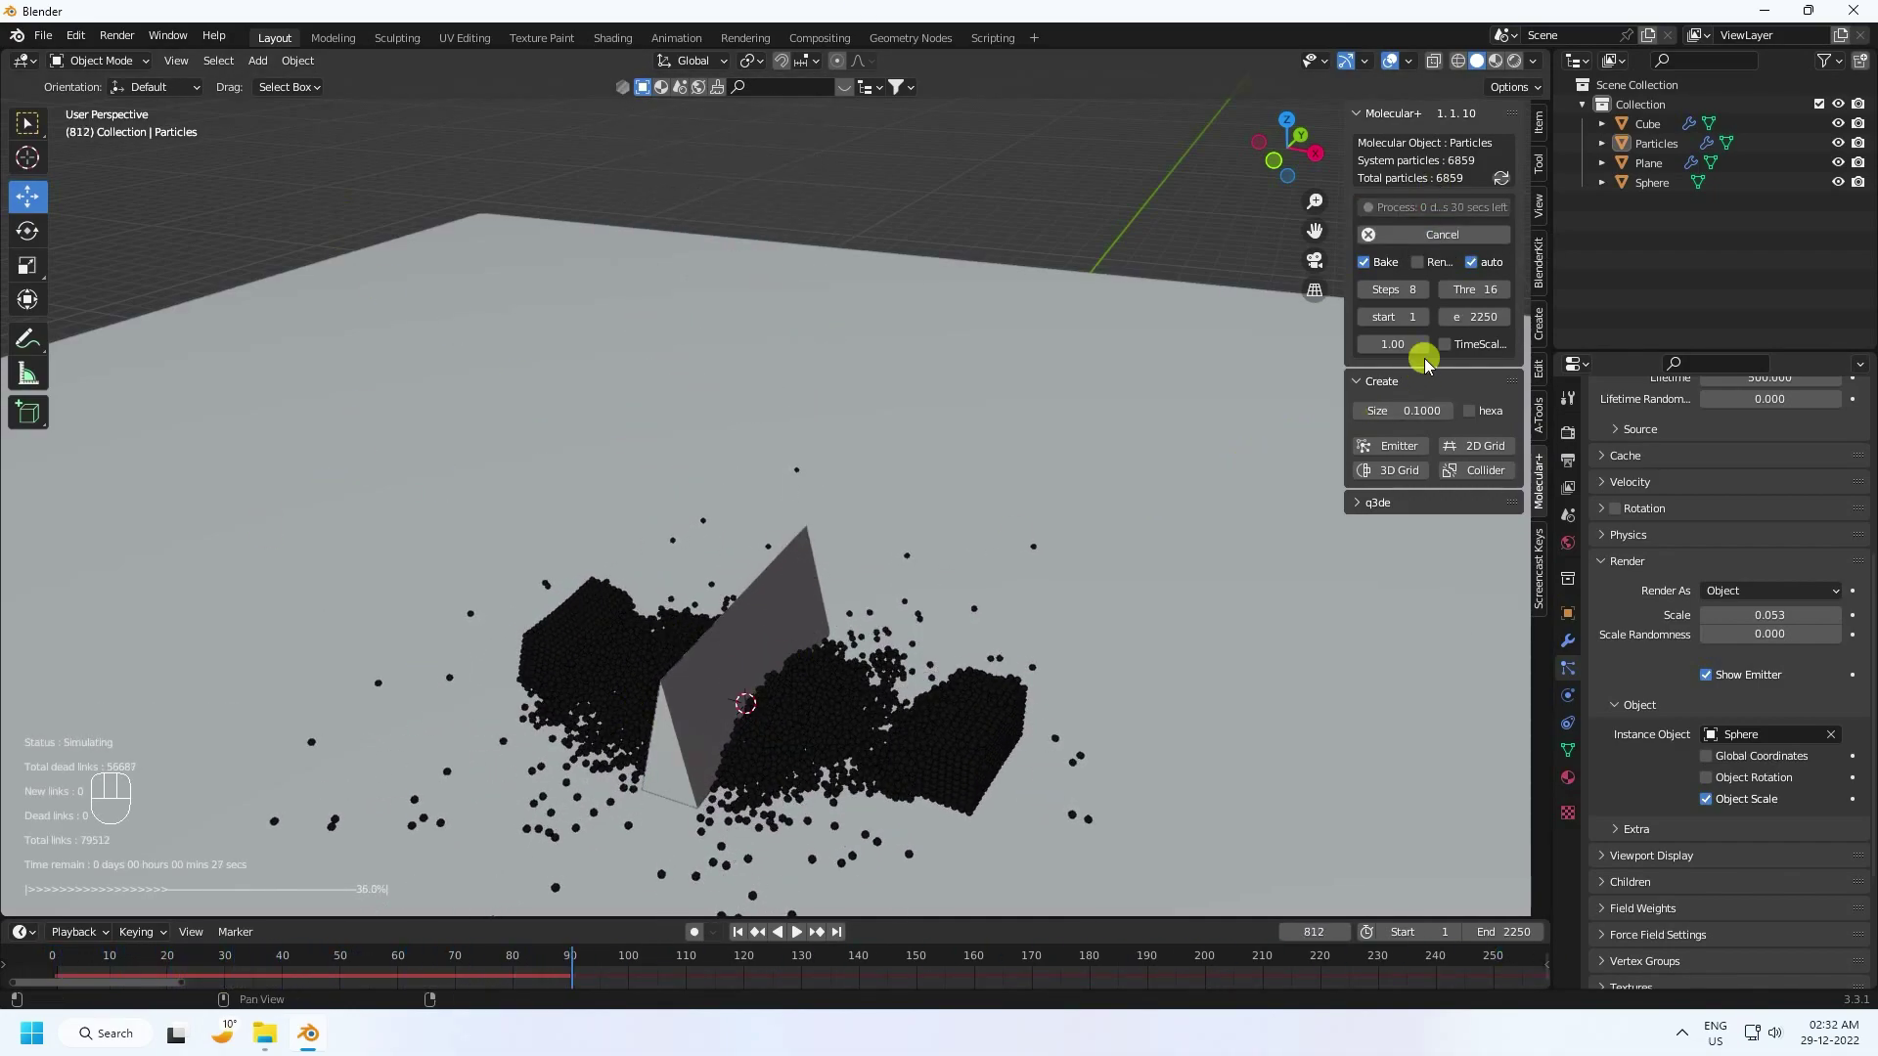
pyautogui.click(1436, 241)
pyautogui.moveTo(646, 738); pyautogui.dragTo(627, 557)
pyautogui.scroll(3)
pyautogui.moveTo(703, 509); pyautogui.dragTo(738, 512)
# Step: Play back the baked simulation of spheres pouring over the ramp
pyautogui.click(743, 938)
pyautogui.click(803, 933)
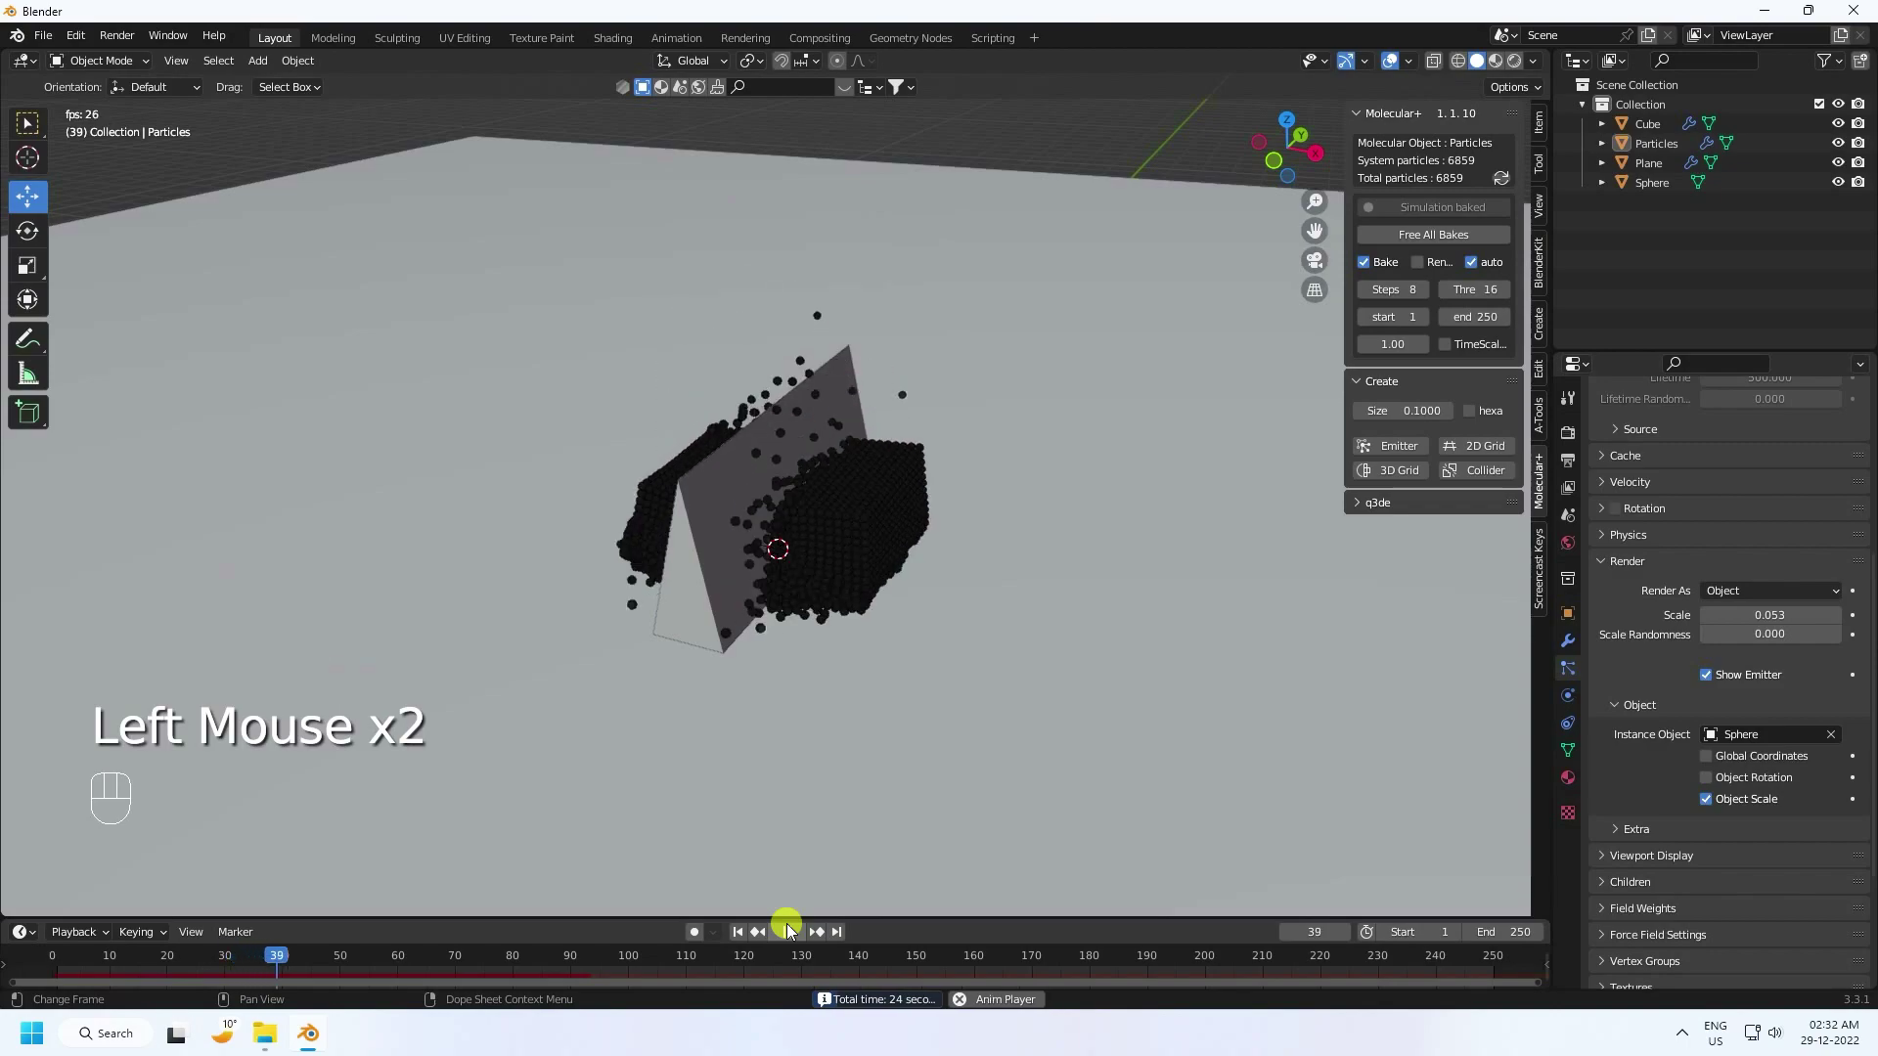
pyautogui.click(794, 929)
pyautogui.scroll(3)
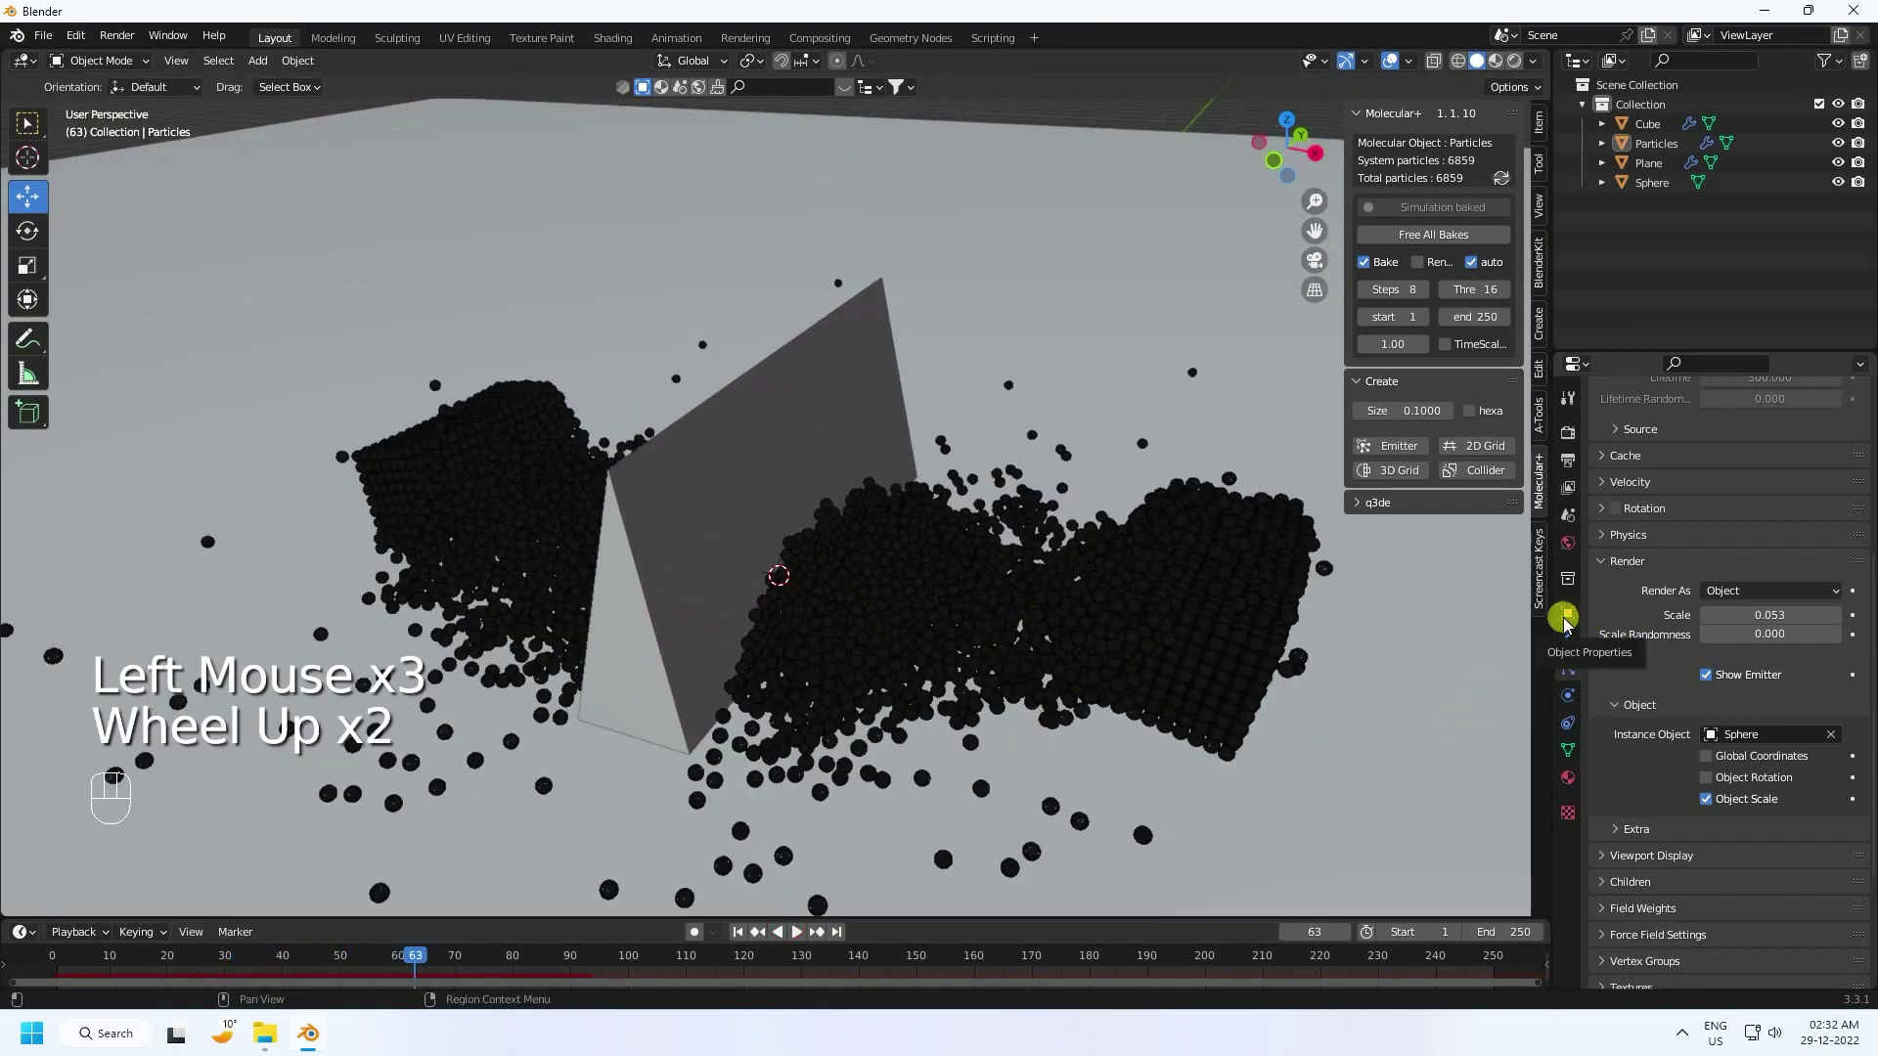
# Step: In Object Properties switch the Particles display from wire to solid and rewind to the start
pyautogui.click(1570, 621)
pyautogui.scroll(-3)
pyautogui.moveTo(1727, 894); pyautogui.dragTo(1740, 830)
pyautogui.scroll(3)
pyautogui.click(743, 935)
# Step: Replay the baked particle fall while orbiting the ramp, then stop and return to frame 1
pyautogui.click(802, 935)
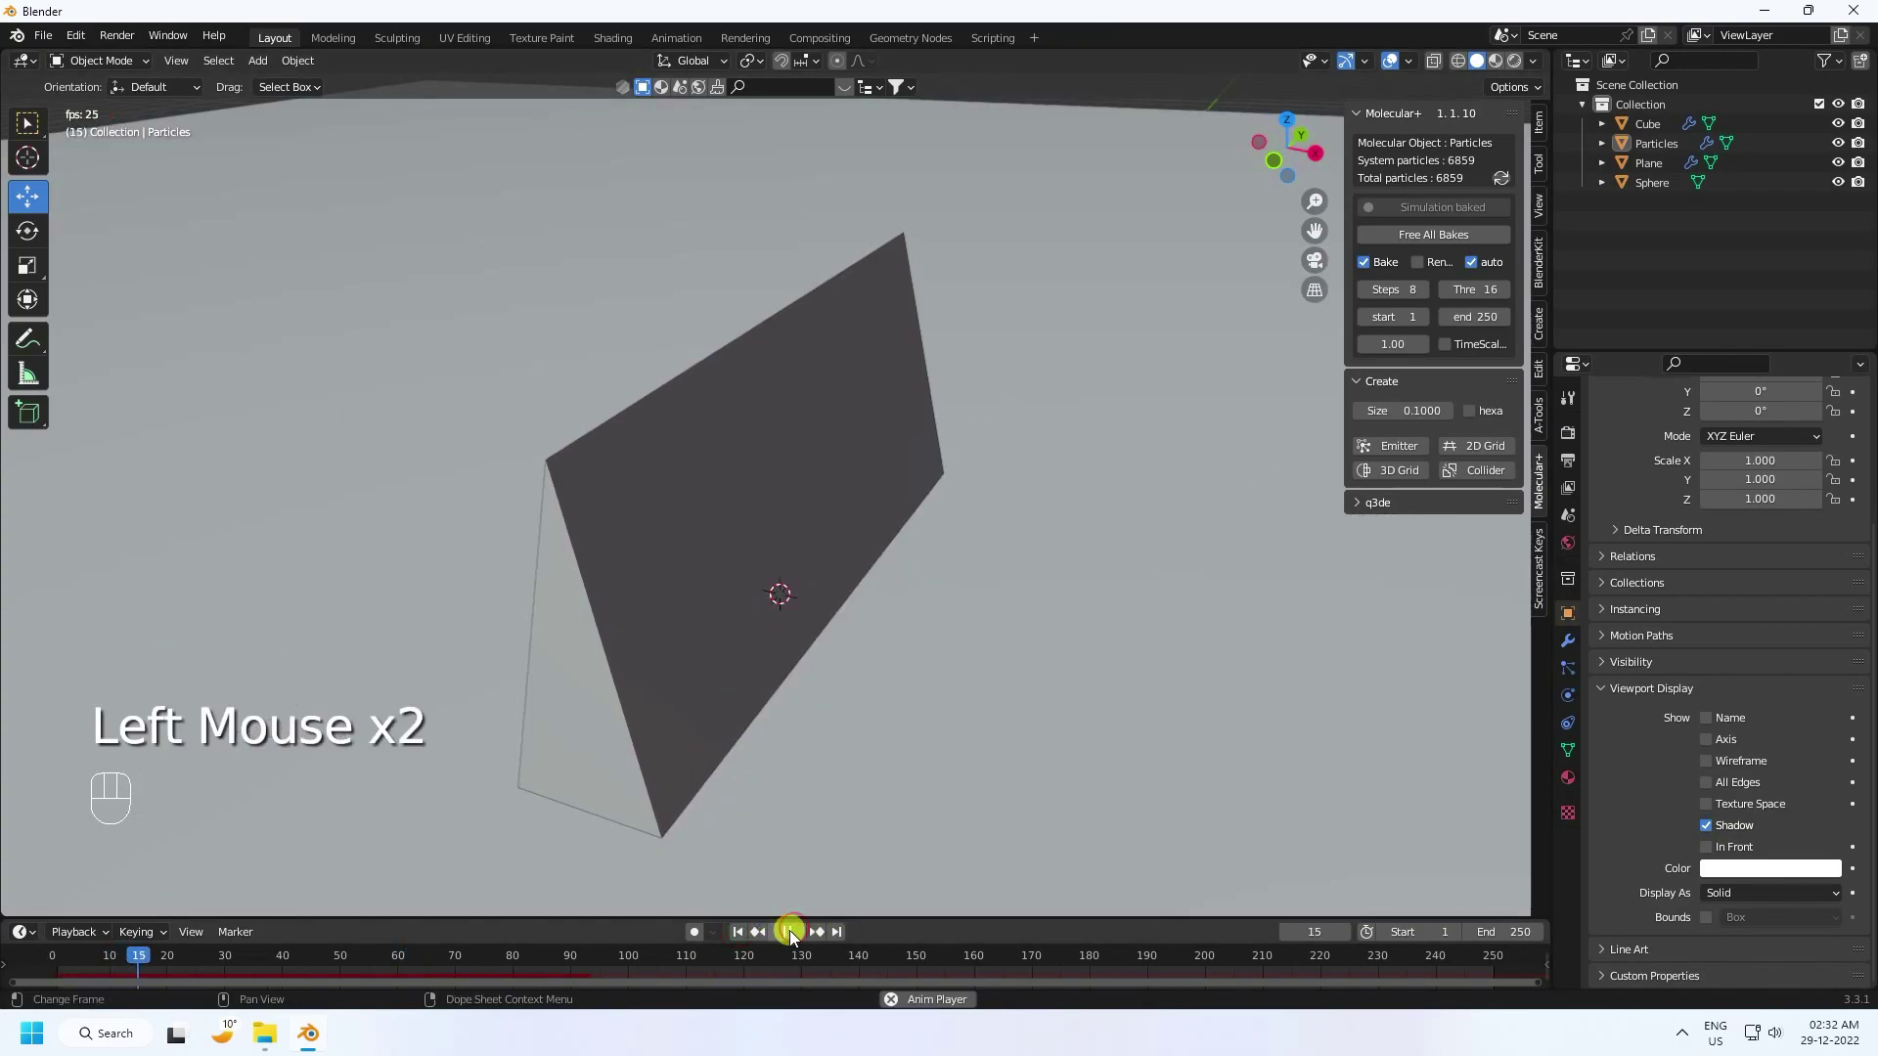
pyautogui.doubleClick(794, 936)
pyautogui.doubleClick(794, 936)
pyautogui.moveTo(899, 597); pyautogui.dragTo(810, 583)
pyautogui.scroll(-3)
pyautogui.moveTo(797, 581); pyautogui.dragTo(815, 587)
pyautogui.click(746, 932)
pyautogui.click(804, 935)
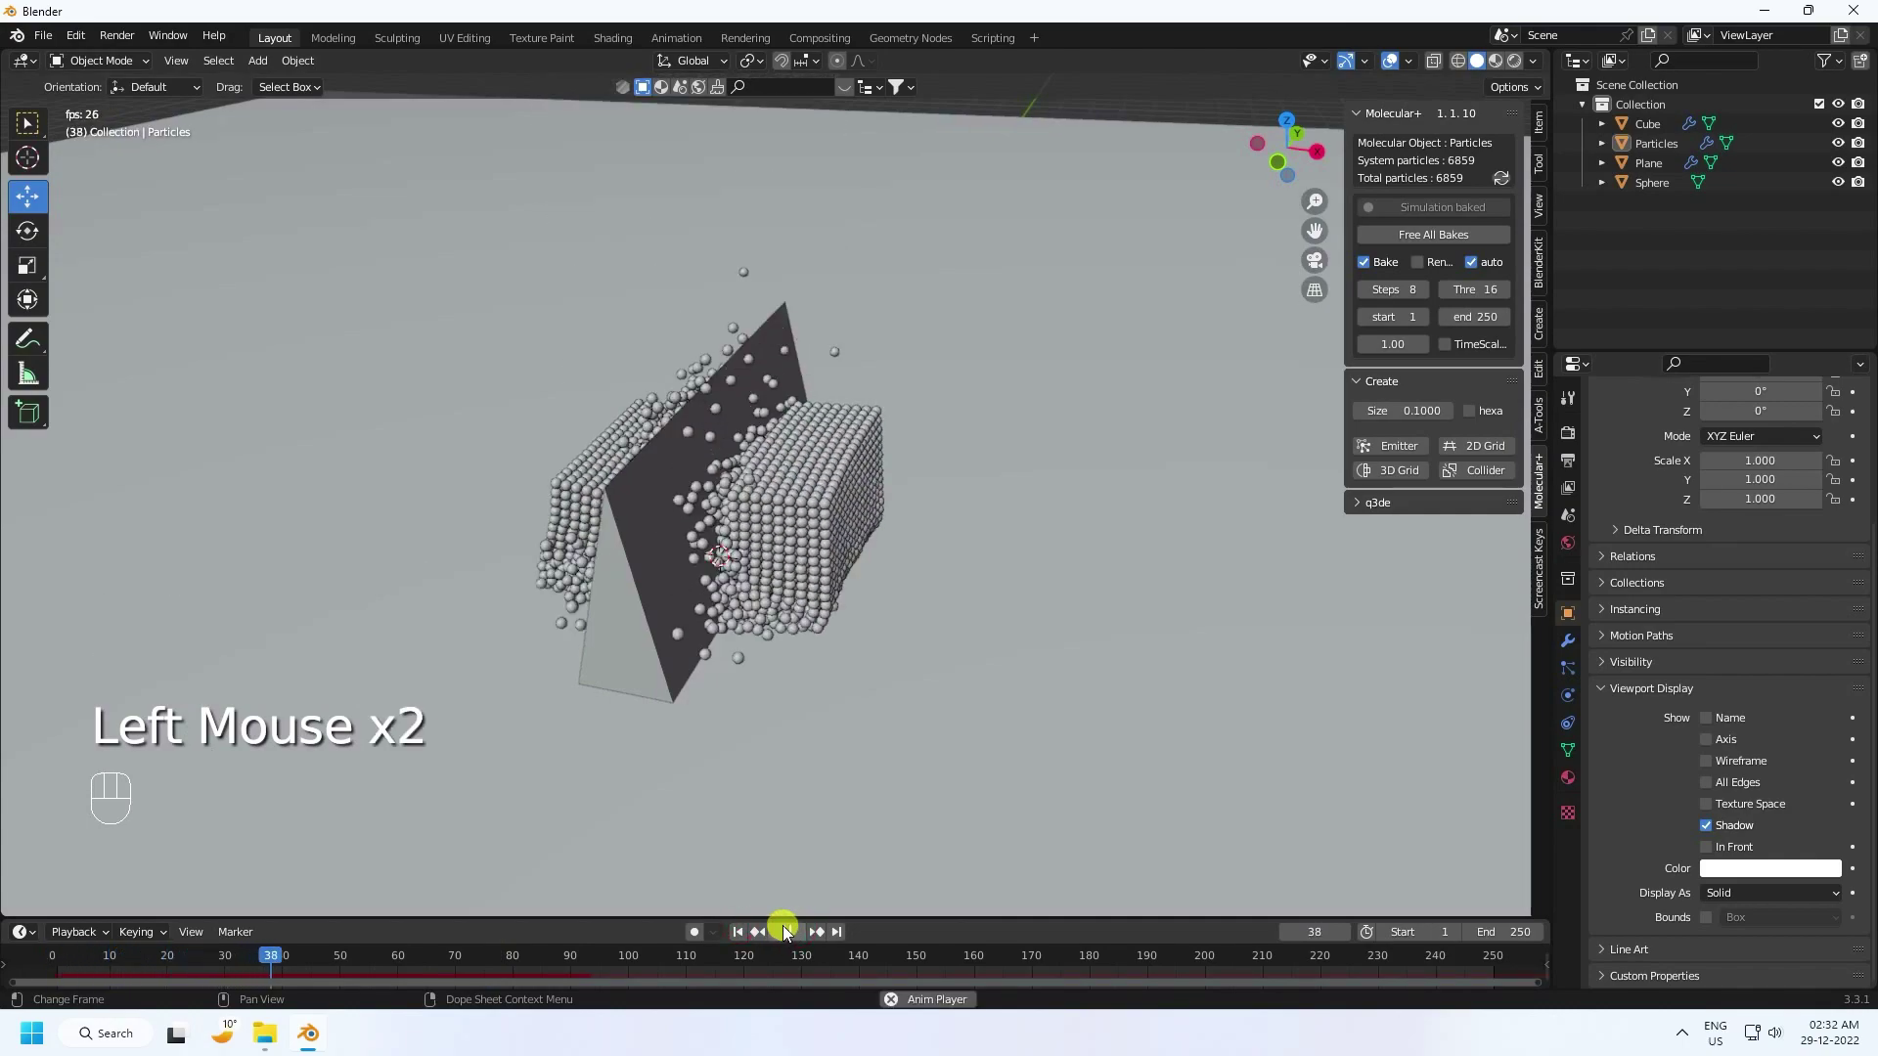
pyautogui.click(791, 934)
pyautogui.click(748, 933)
# Step: Switch to front orthographic view with Numpad 1 and select the Sphere
pyautogui.scroll(-3)
pyautogui.moveTo(805, 460); pyautogui.dragTo(742, 594)
pyautogui.moveTo(734, 598); pyautogui.dragTo(757, 545)
pyautogui.scroll(-3)
pyautogui.press('KP_1')
pyautogui.scroll(3)
pyautogui.middleClick(892, 471)
pyautogui.click(1242, 684)
pyautogui.click(1238, 601)
pyautogui.scroll(3)
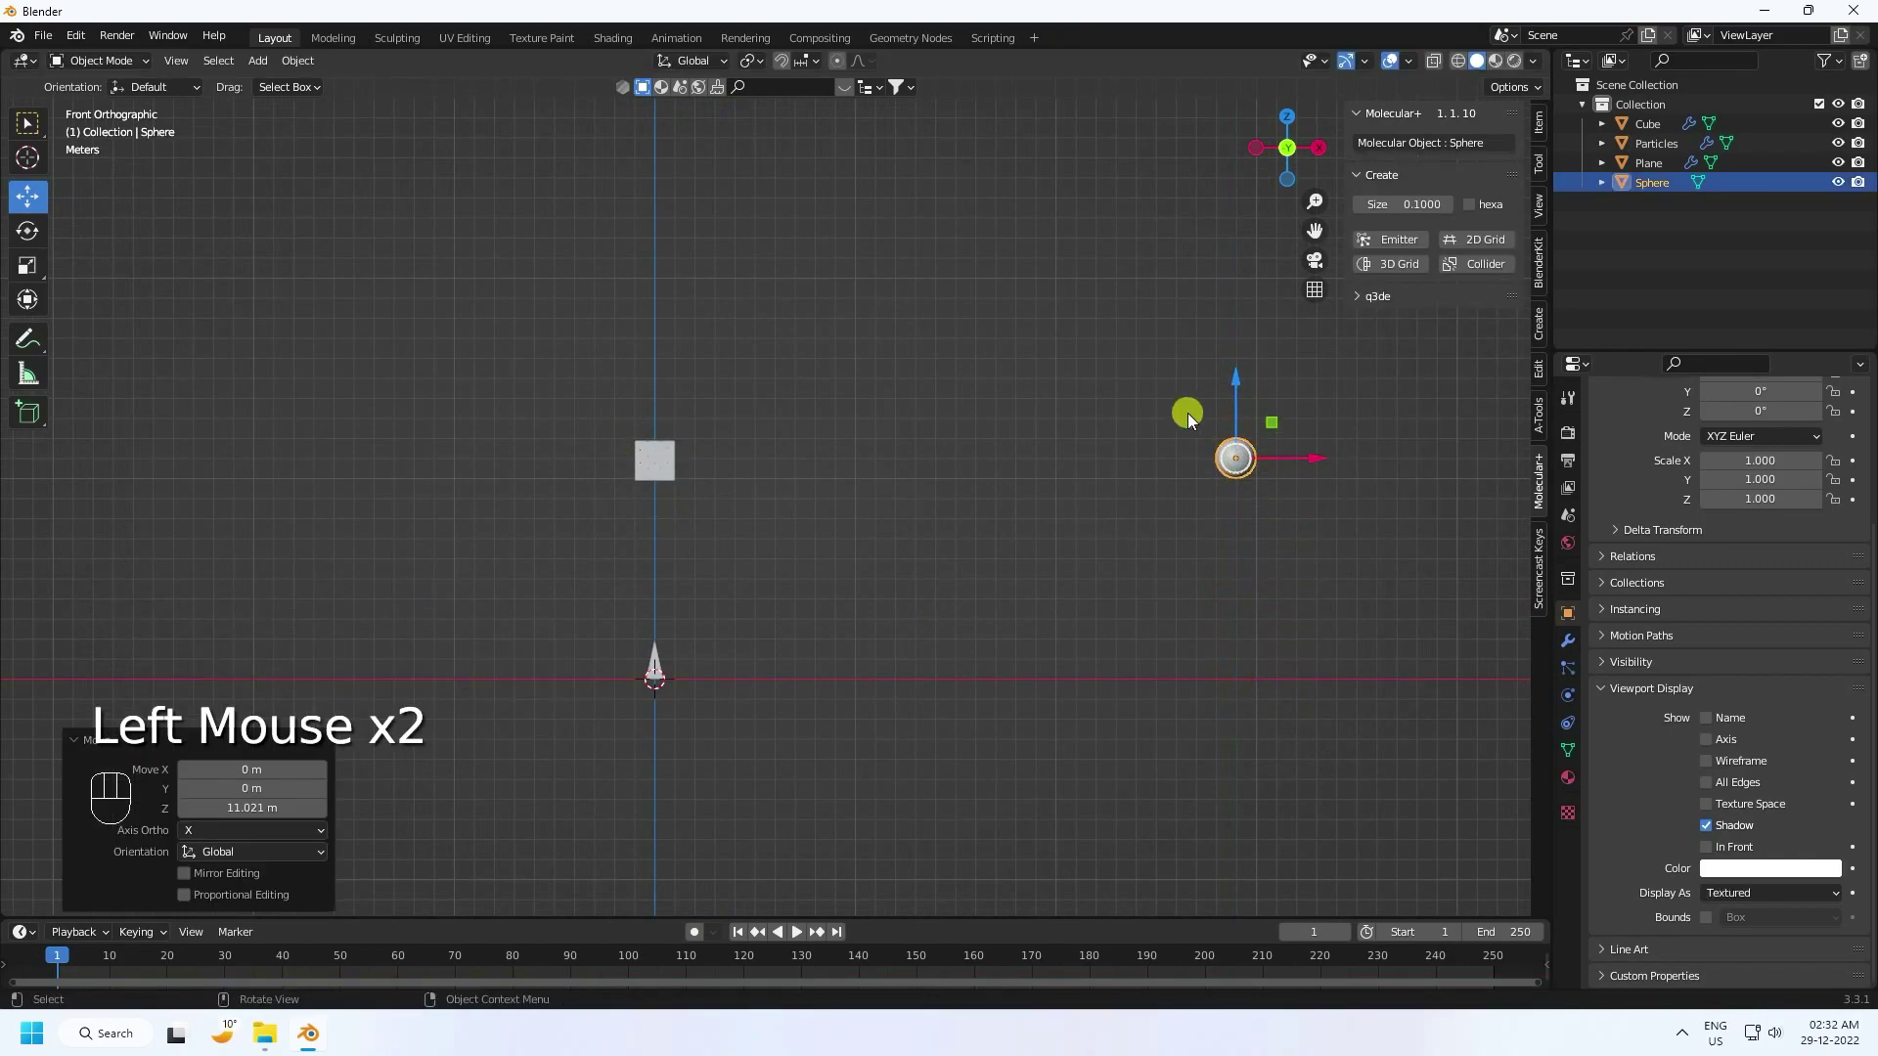
# Step: Copy and paste the Sphere and Particles cube as Sphere.001 and Particles.001 raised above the originals
pyautogui.click(1015, 395)
pyautogui.click(1678, 153)
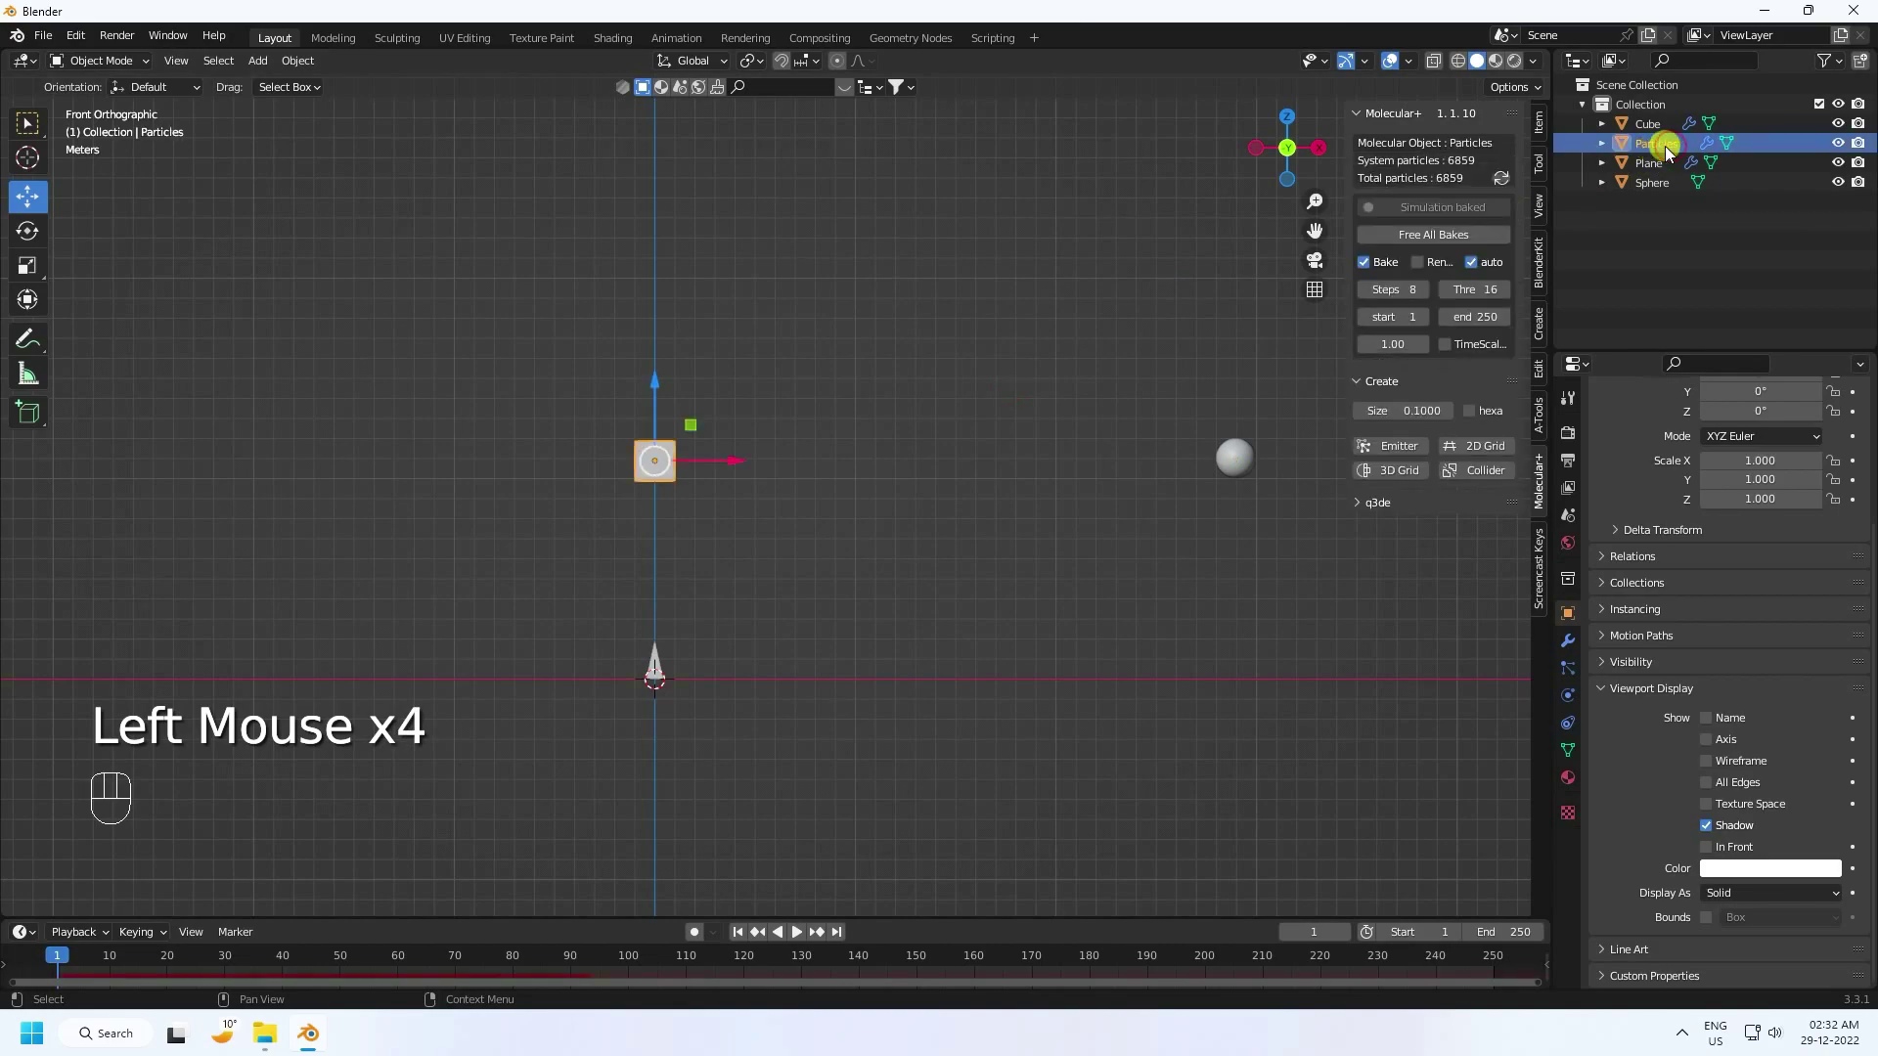
pyautogui.scroll(3)
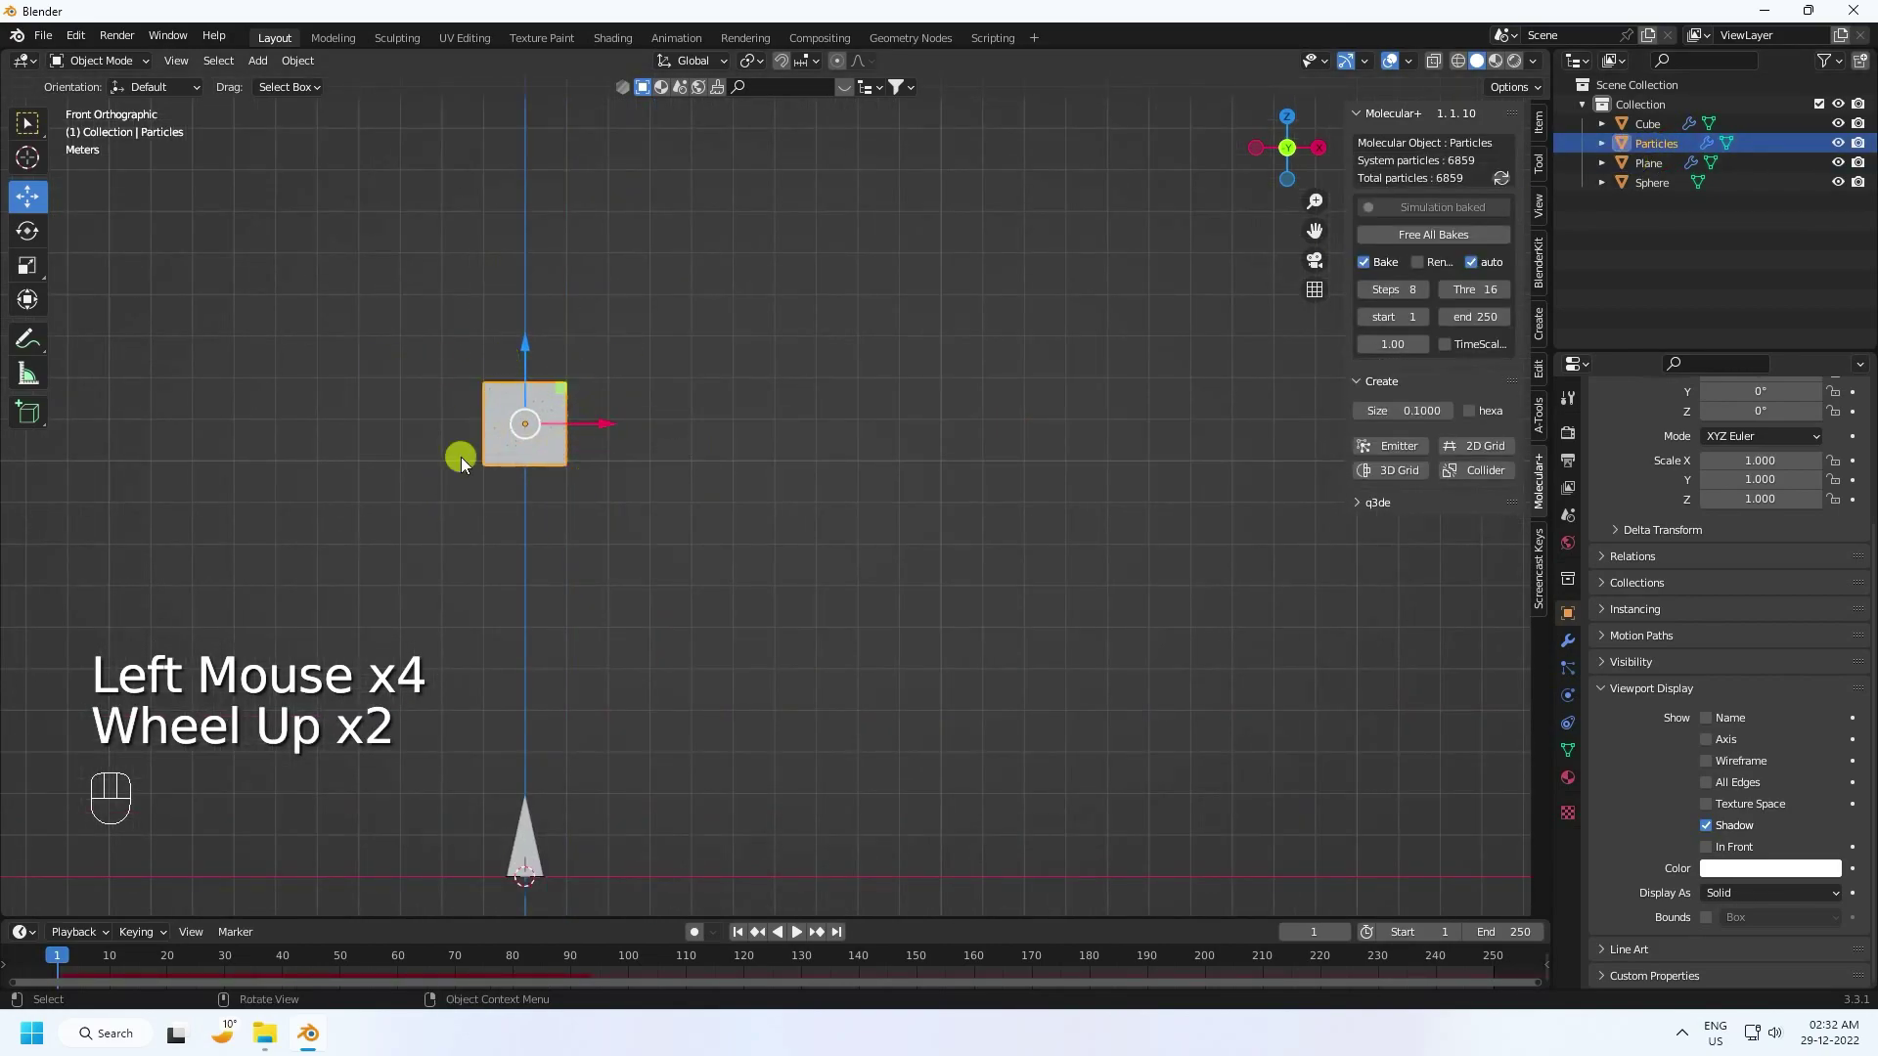
pyautogui.middleClick(600, 530)
pyautogui.scroll(-3)
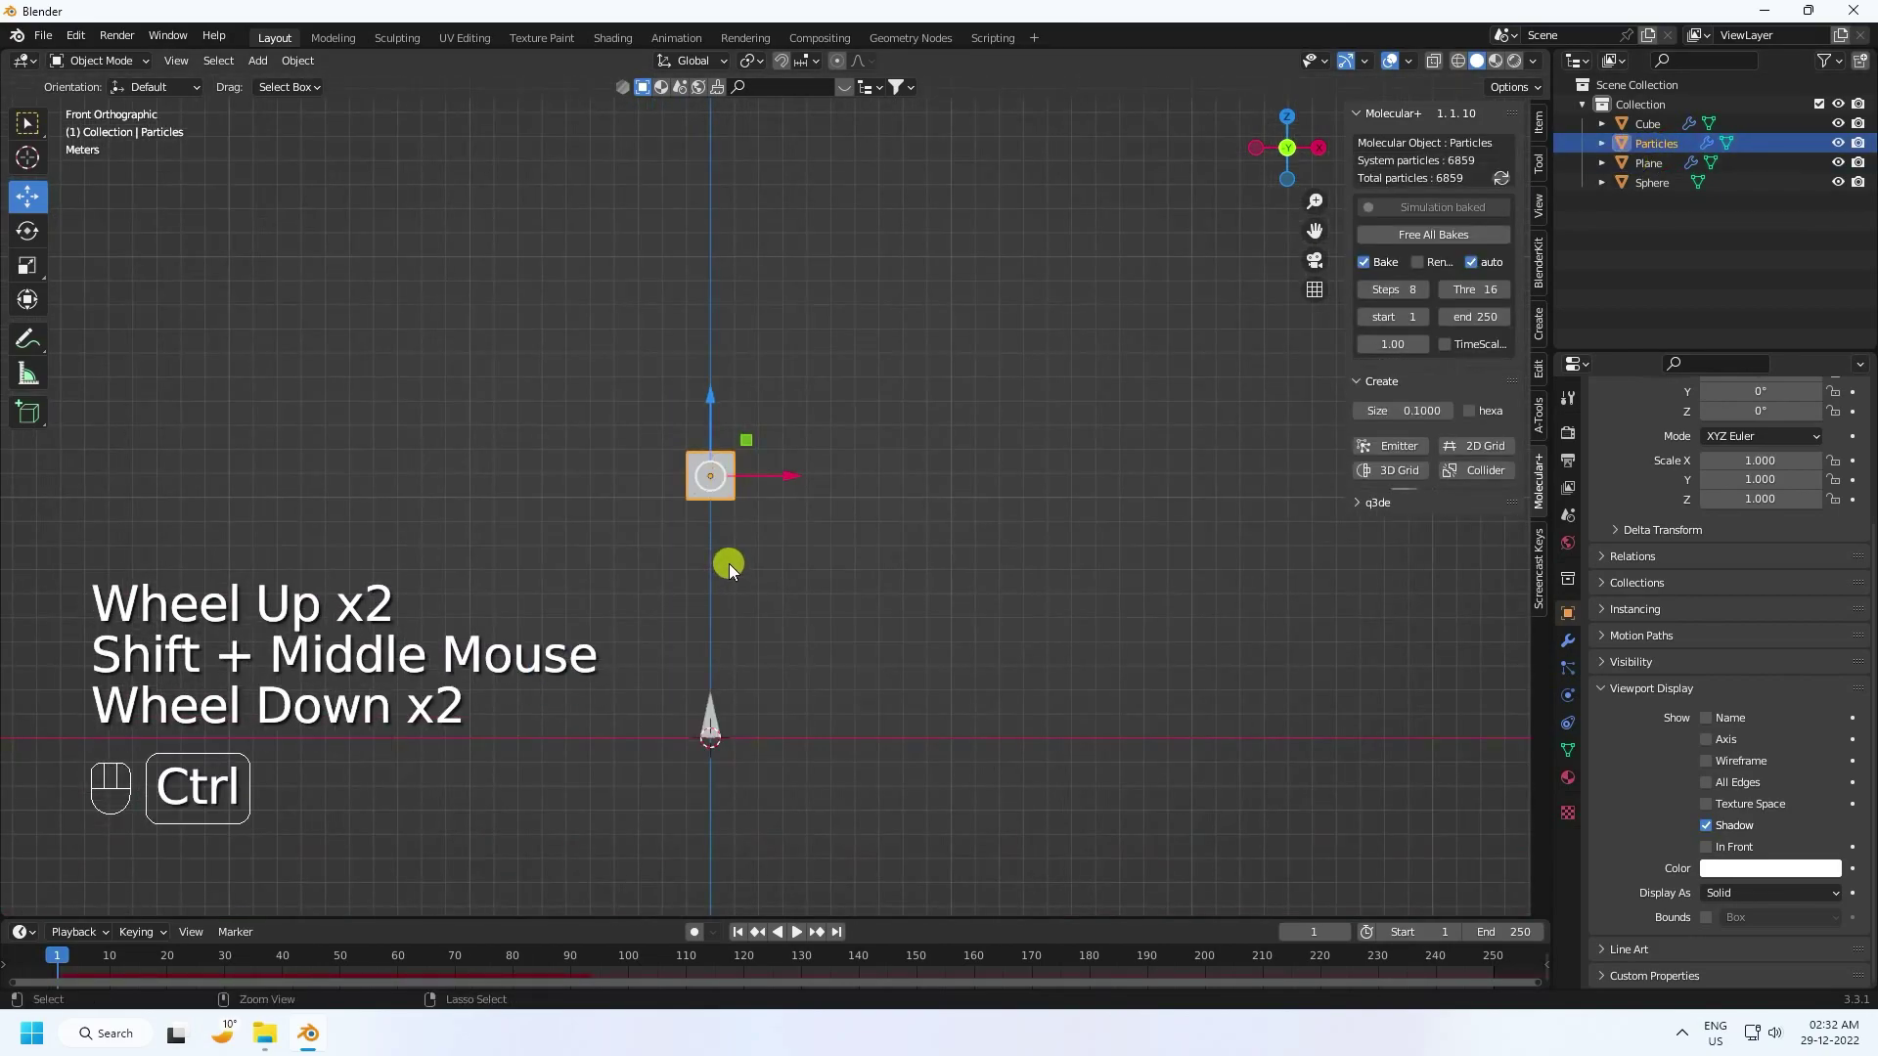
pyautogui.press('ctrl+c')
pyautogui.press('ctrl+v')
pyautogui.click(720, 412)
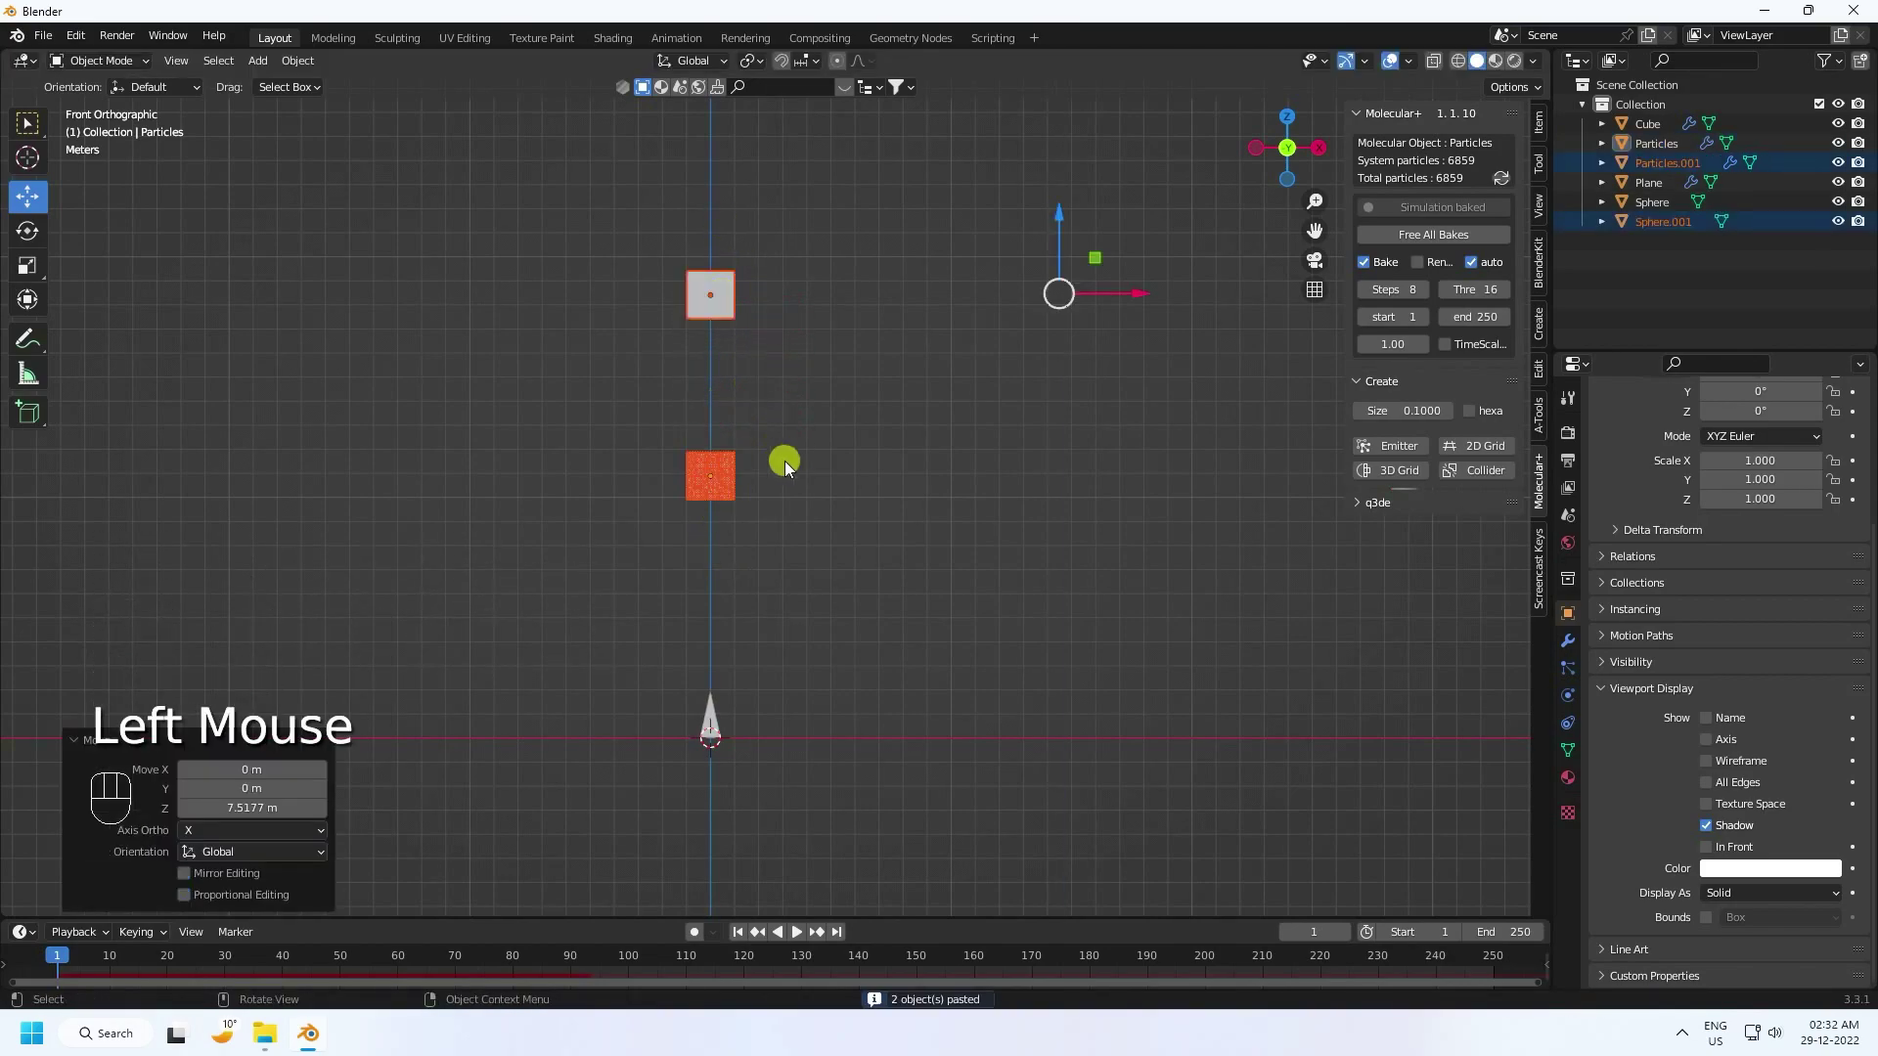
# Step: Check the copy with a short playback, rewind to frame 1 and Free All Bakes
pyautogui.moveTo(800, 470); pyautogui.dragTo(719, 529)
pyautogui.middleClick(746, 503)
pyautogui.moveTo(856, 337); pyautogui.dragTo(812, 369)
pyautogui.scroll(3)
pyautogui.middleClick(777, 398)
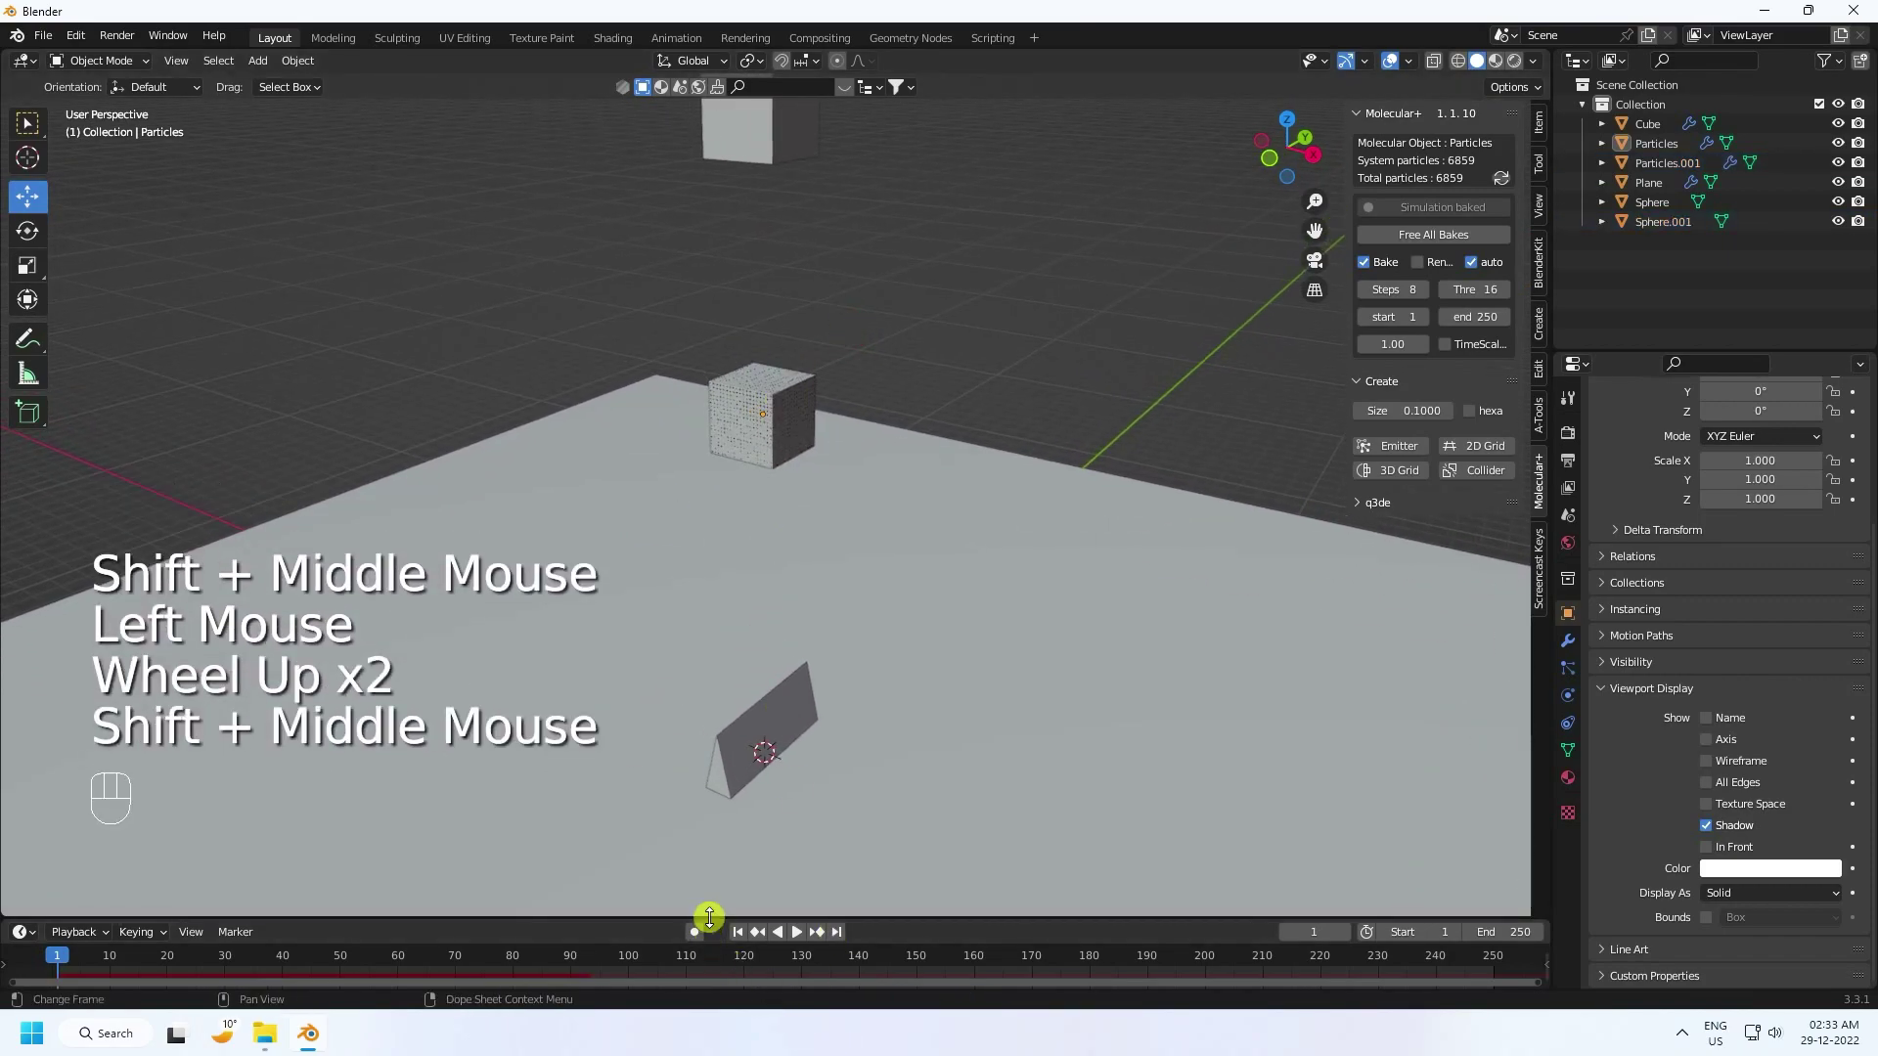
pyautogui.click(745, 939)
pyautogui.click(803, 936)
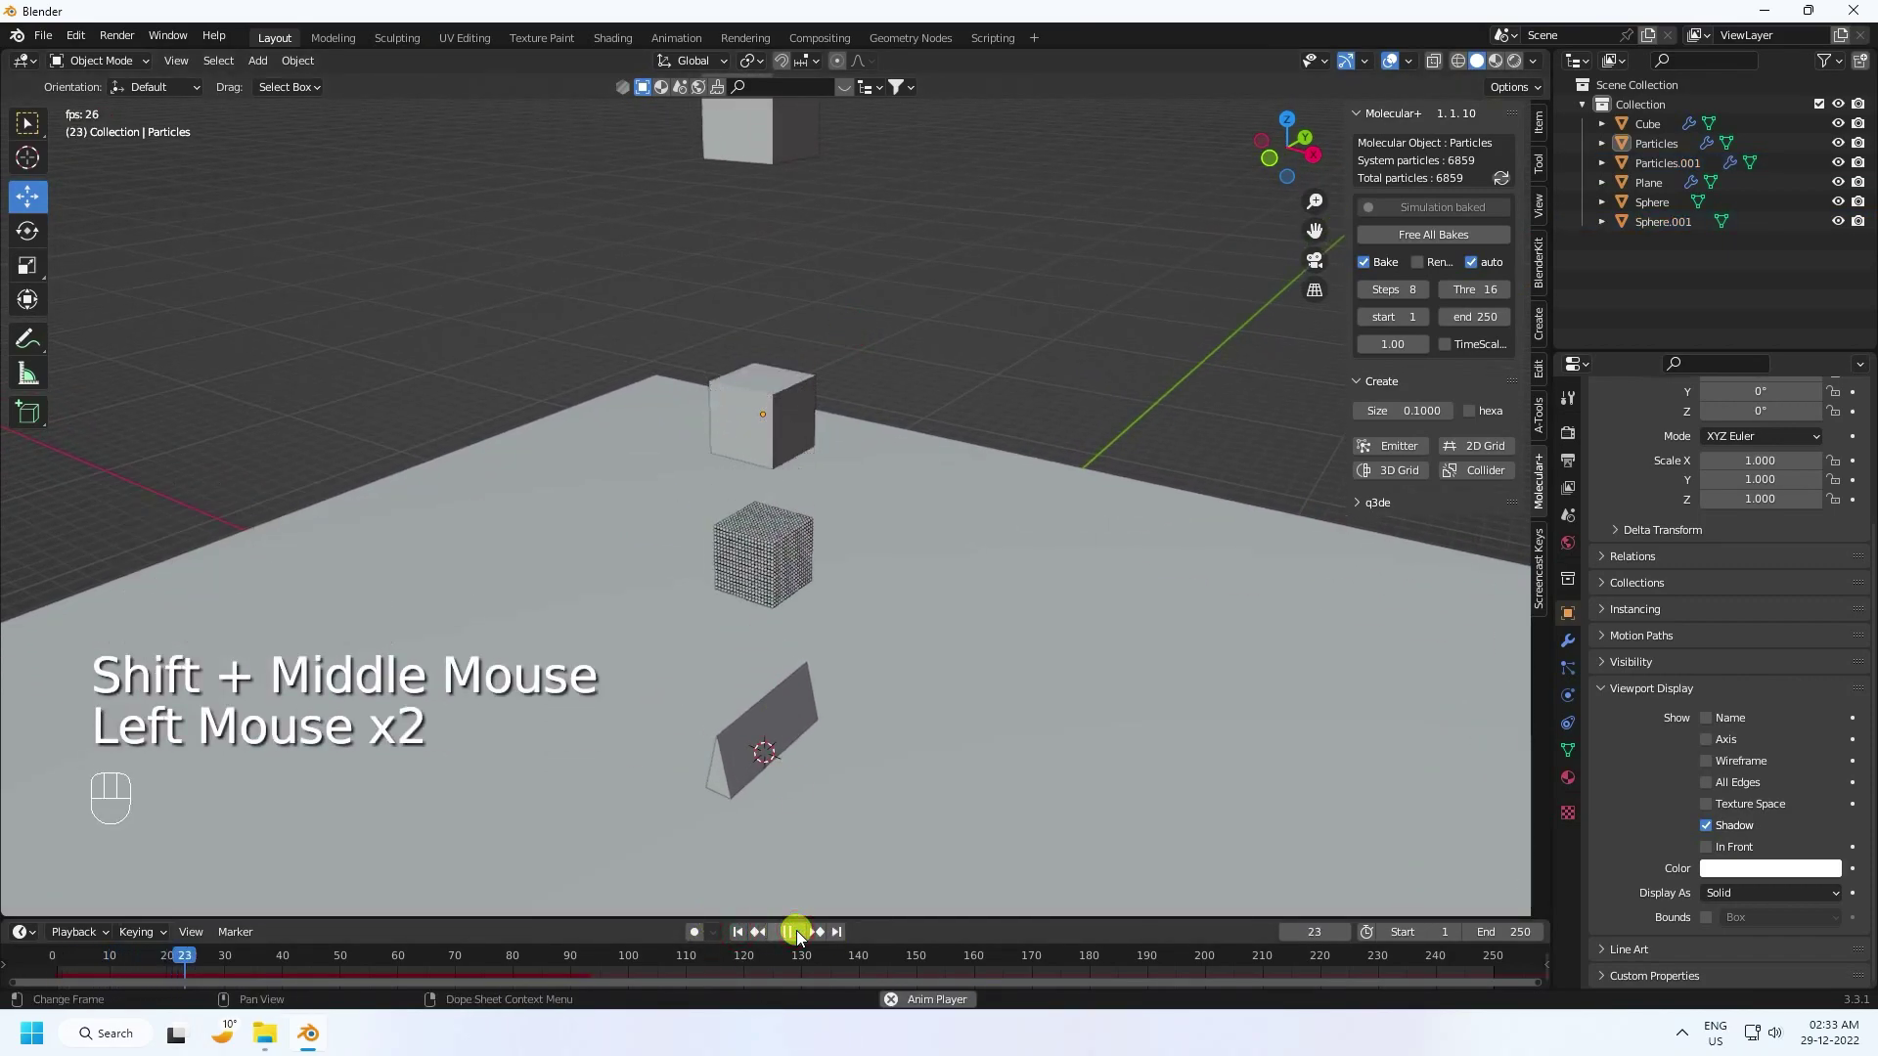
pyautogui.click(803, 936)
pyautogui.click(753, 937)
pyautogui.click(1436, 246)
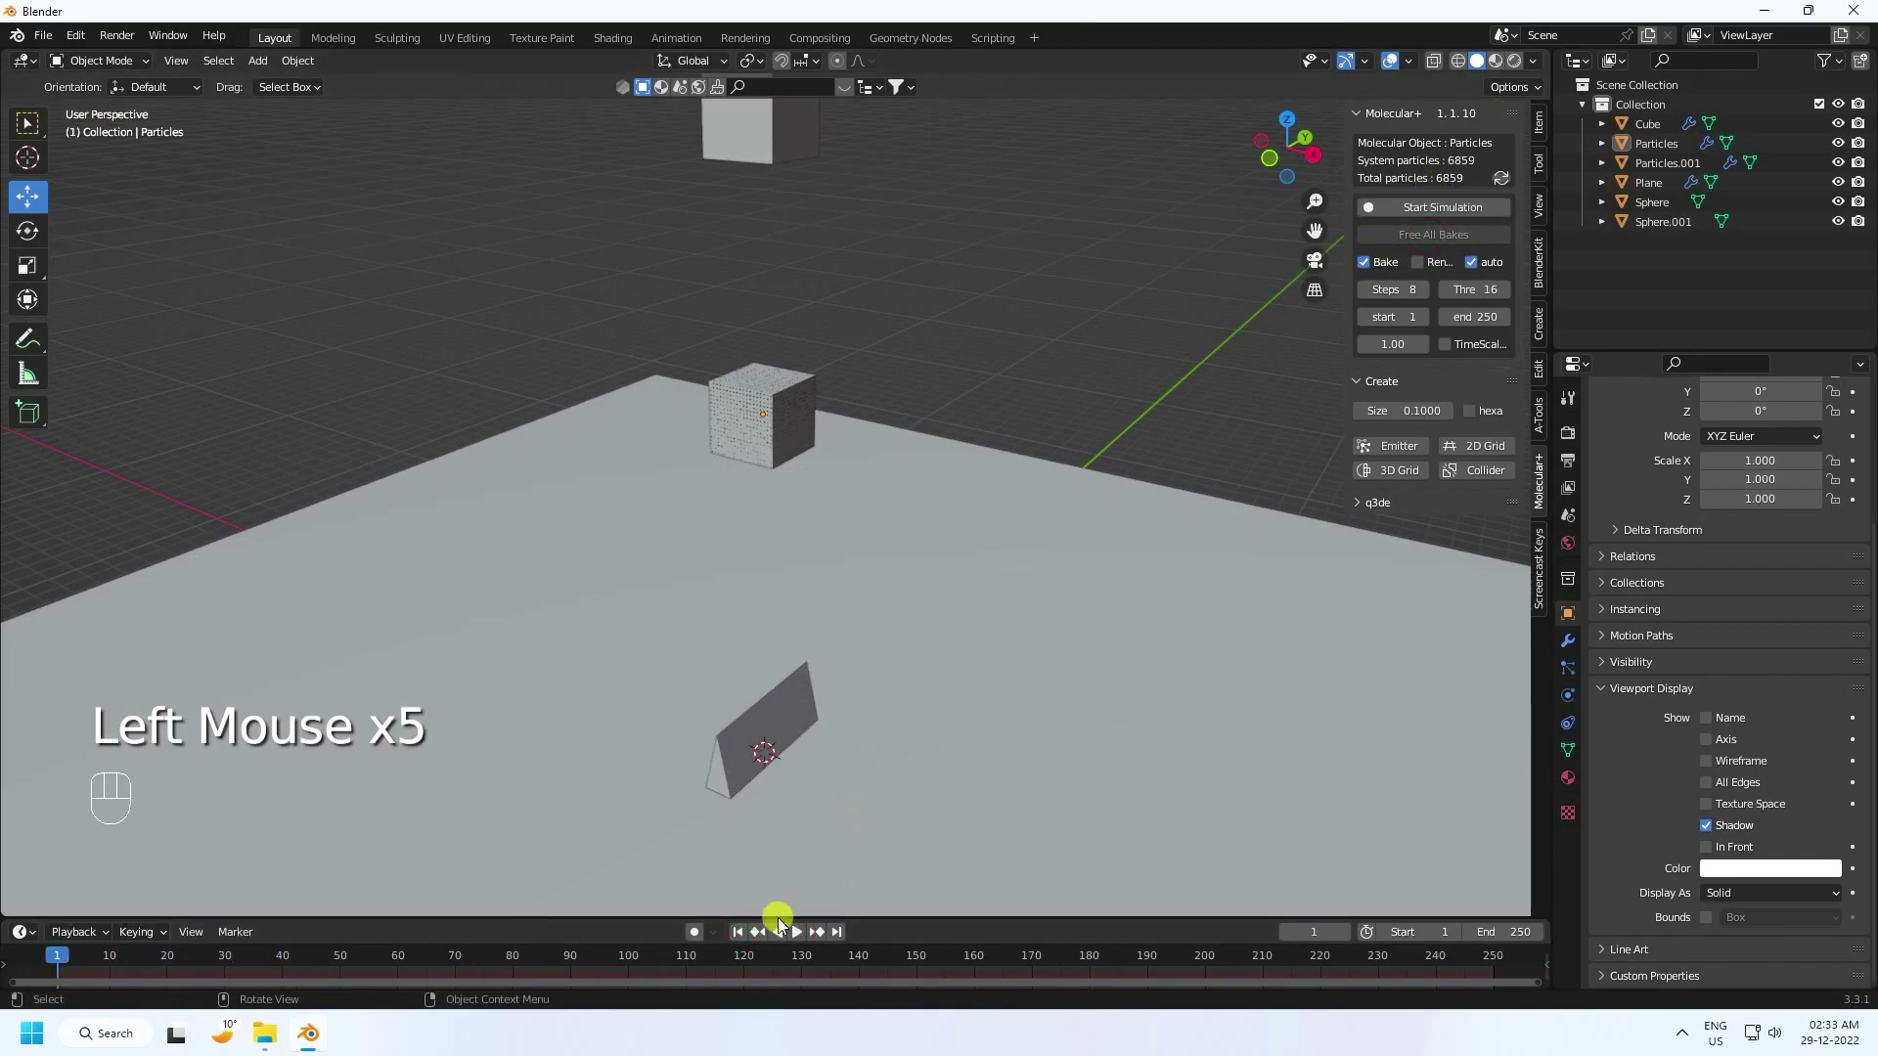
# Step: Start the Molecular+ bake covering both particle cubes, orbiting toward the ramp while it runs
pyautogui.doubleClick(740, 935)
pyautogui.click(805, 938)
pyautogui.press('ctrl+z')
pyautogui.click(745, 939)
pyautogui.click(1416, 214)
pyautogui.click(888, 265)
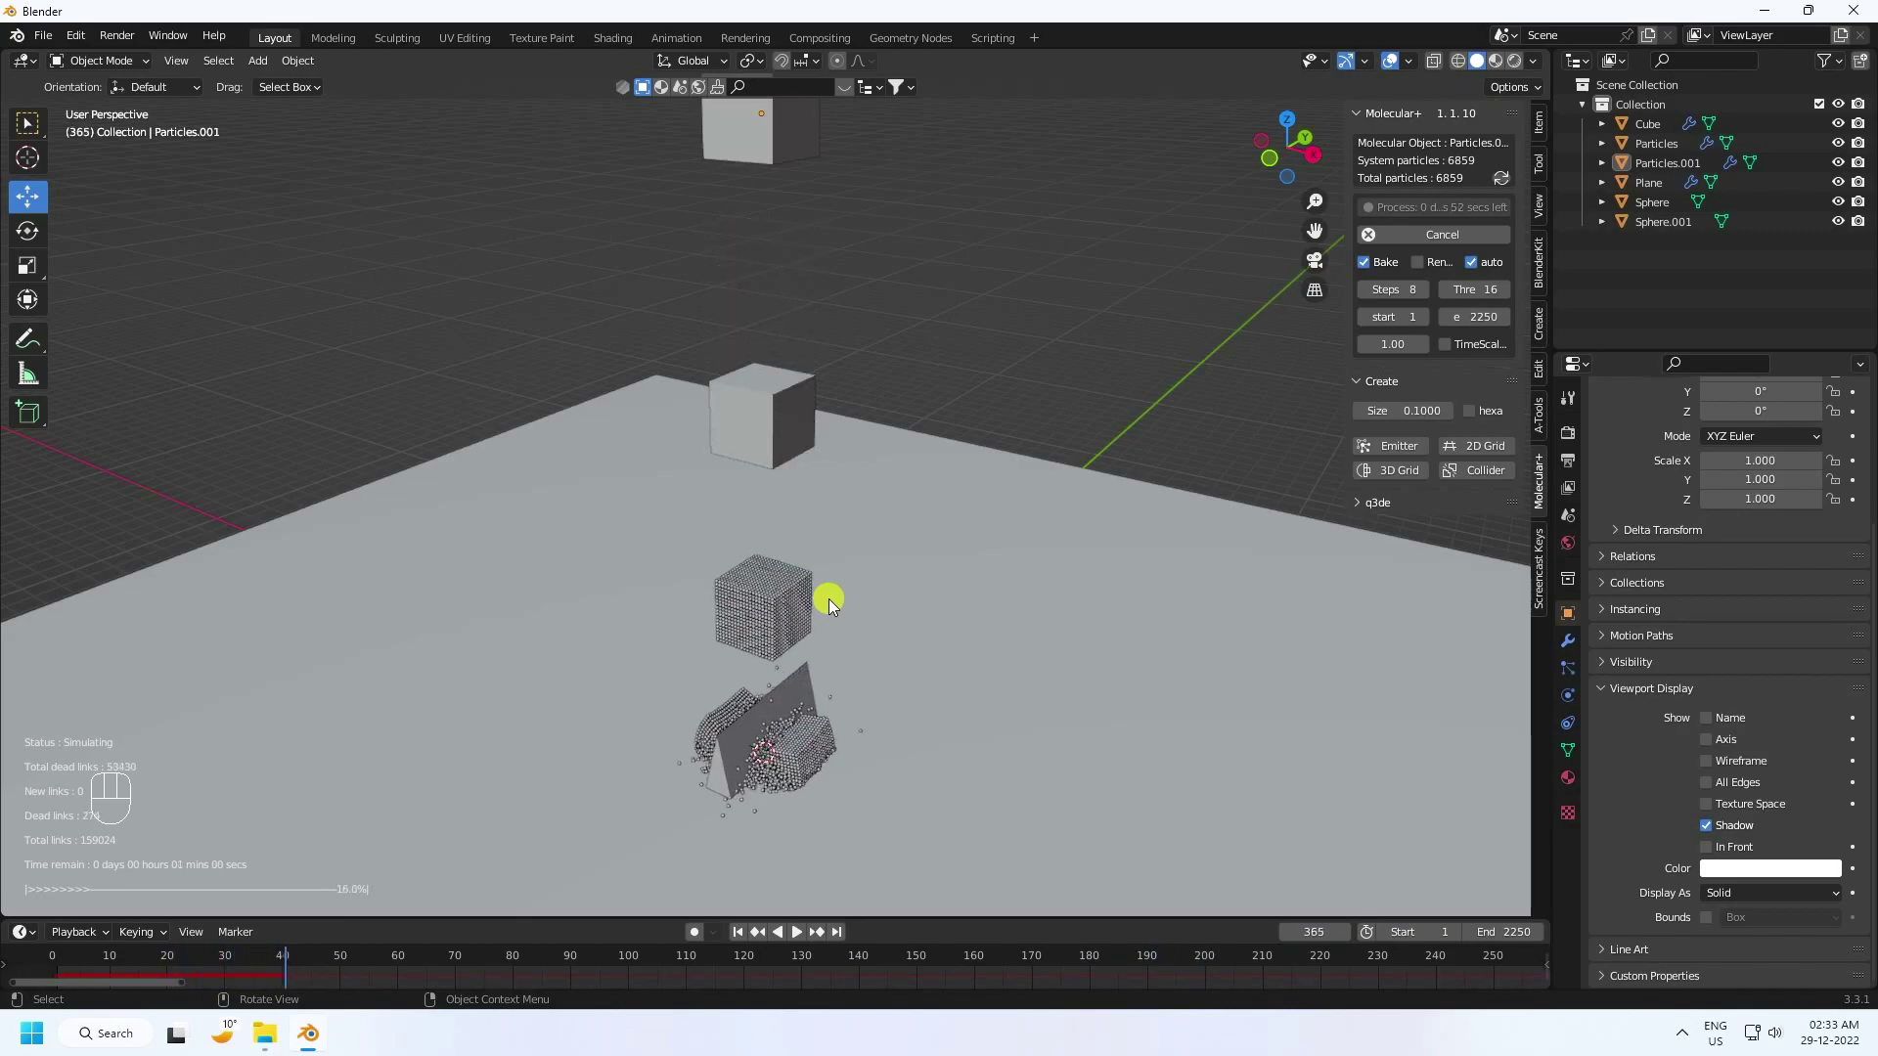
pyautogui.scroll(3)
pyautogui.moveTo(807, 561); pyautogui.dragTo(793, 405)
pyautogui.middleClick(774, 352)
pyautogui.scroll(3)
pyautogui.moveTo(736, 551); pyautogui.dragTo(757, 538)
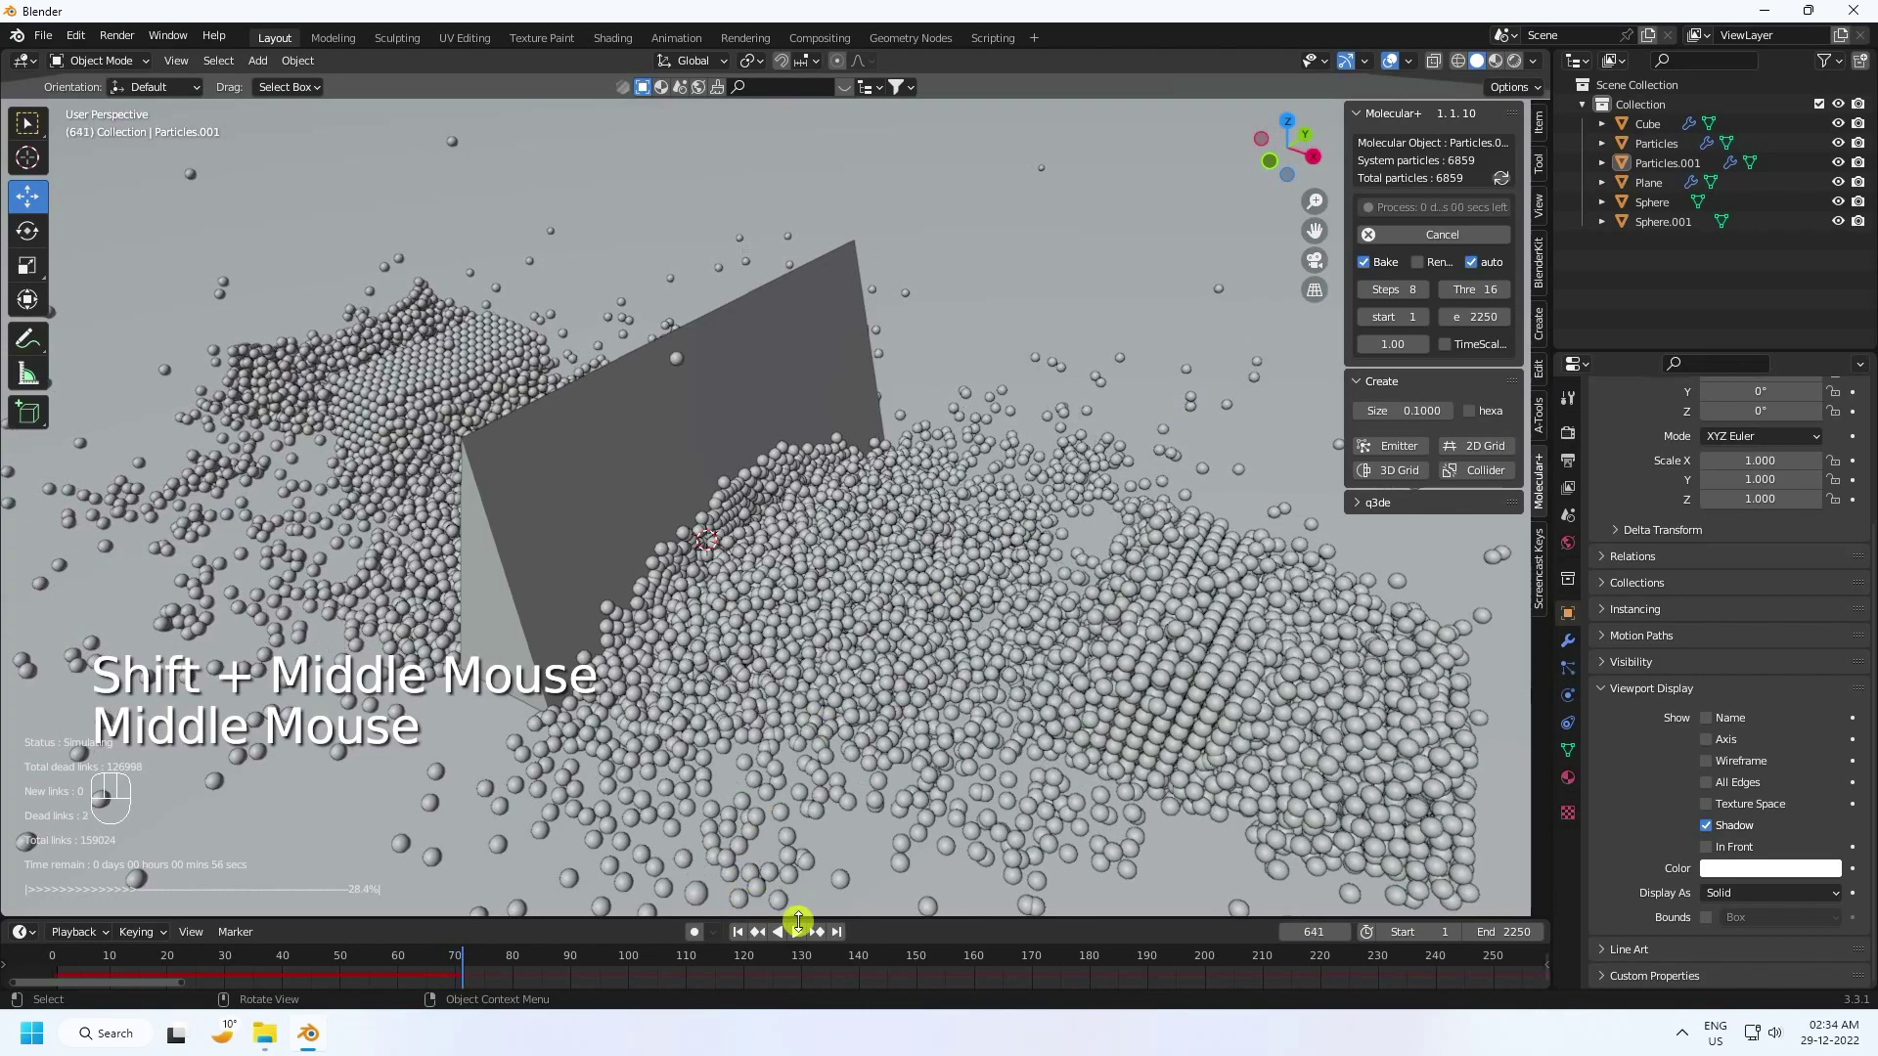
pyautogui.middleClick(1431, 485)
pyautogui.click(1429, 237)
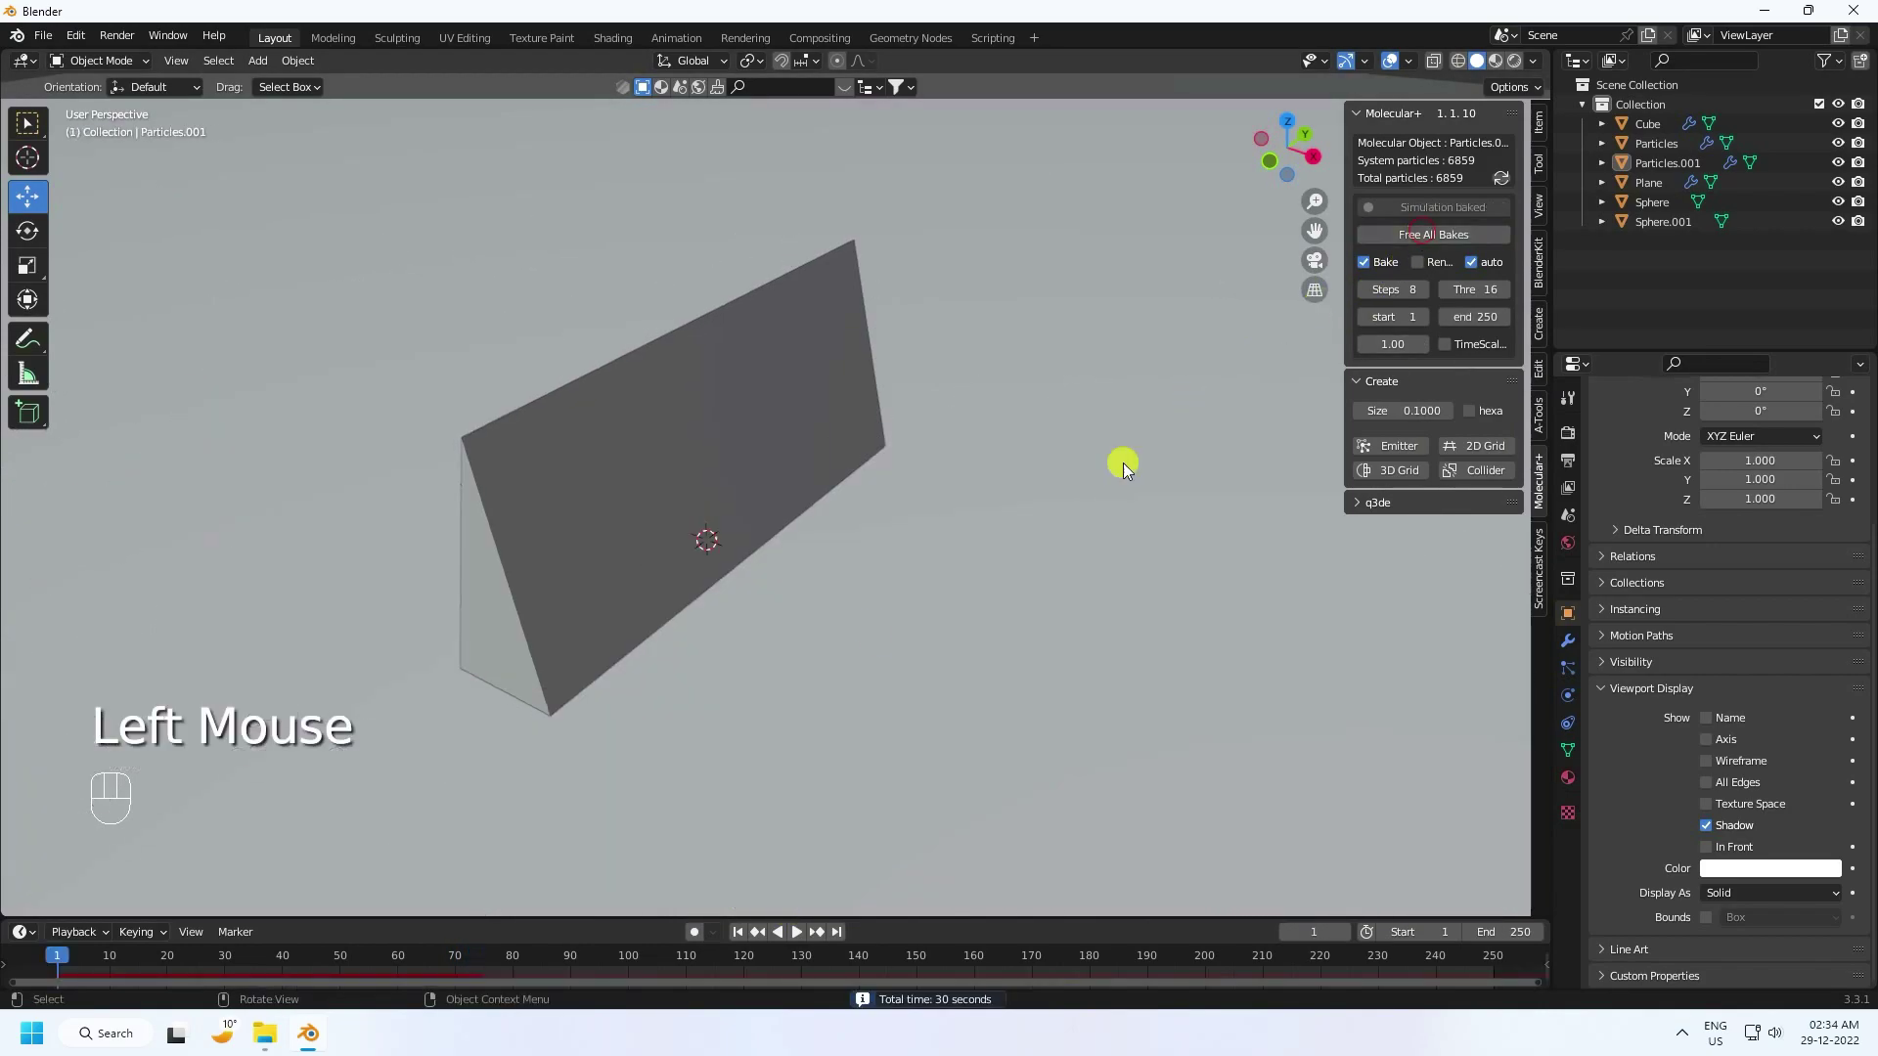
# Step: Play back the baked two-cube fall, restarting from frame 1 to review it
pyautogui.click(742, 935)
pyautogui.click(804, 940)
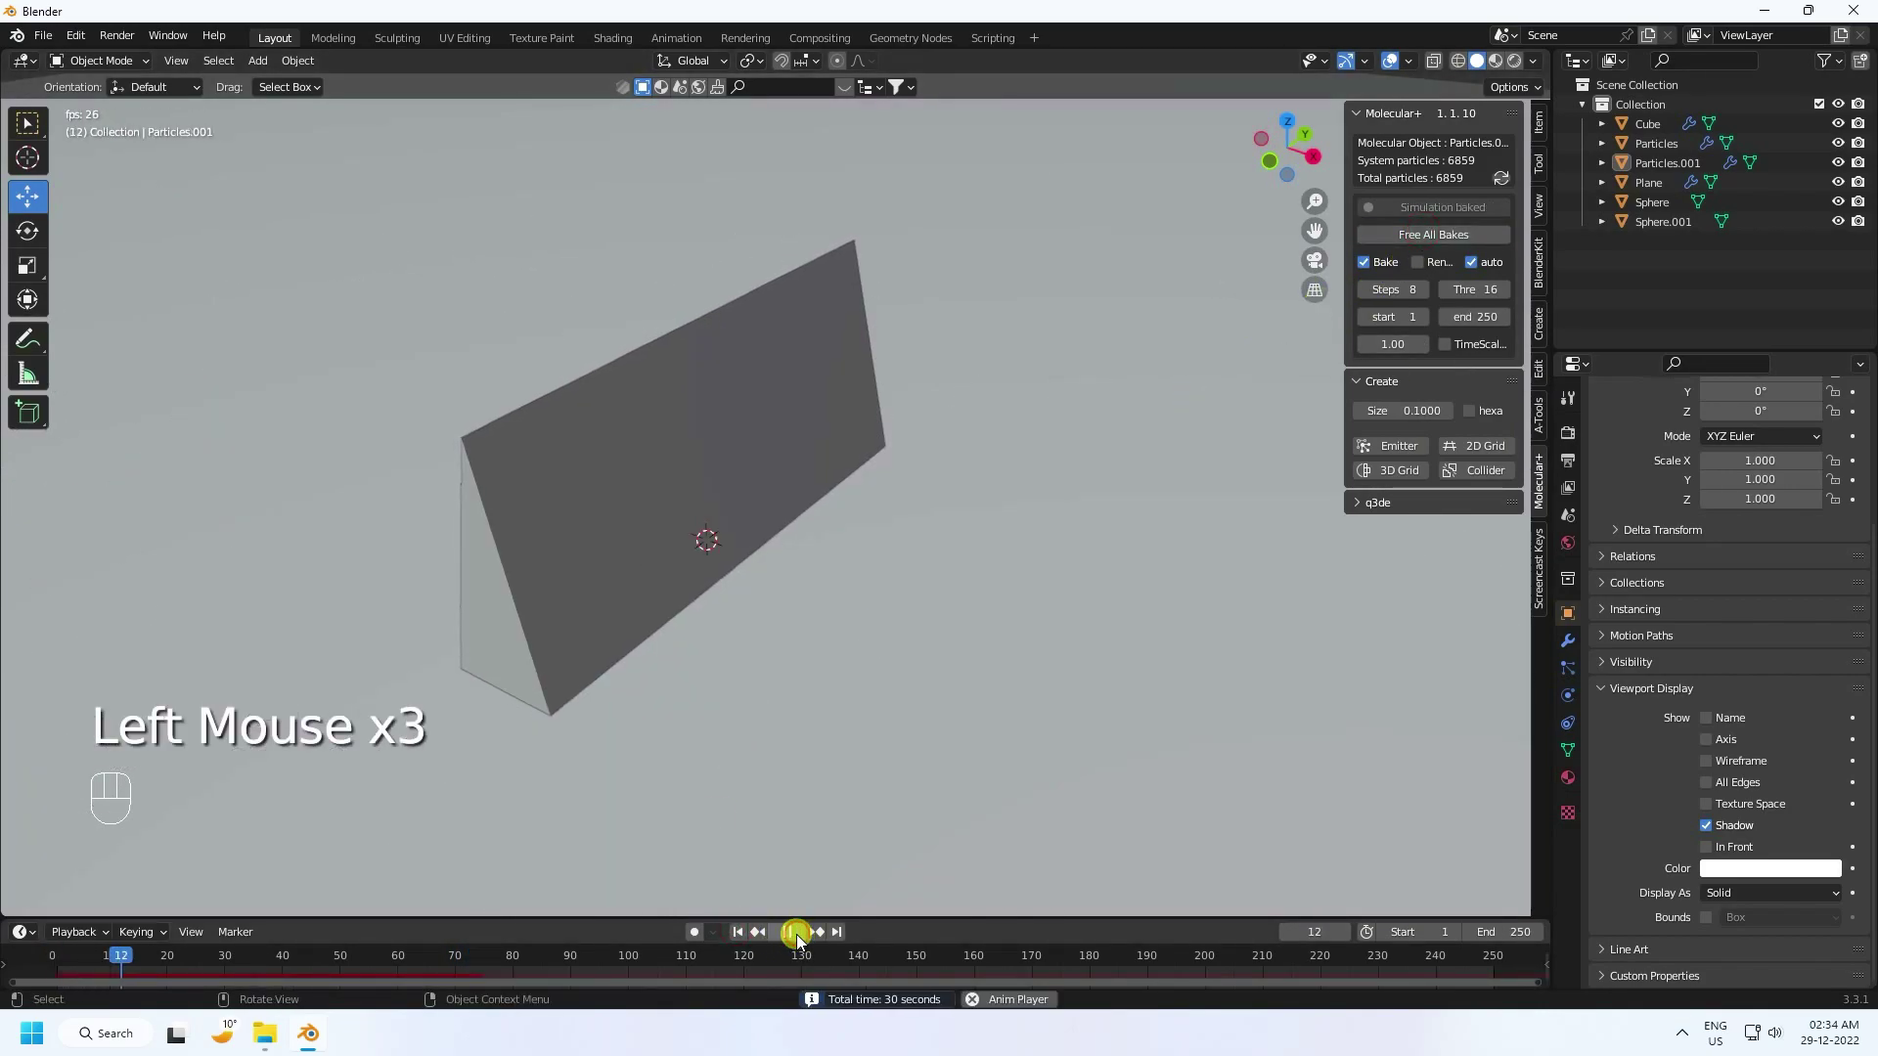
pyautogui.moveTo(735, 652); pyautogui.dragTo(787, 719)
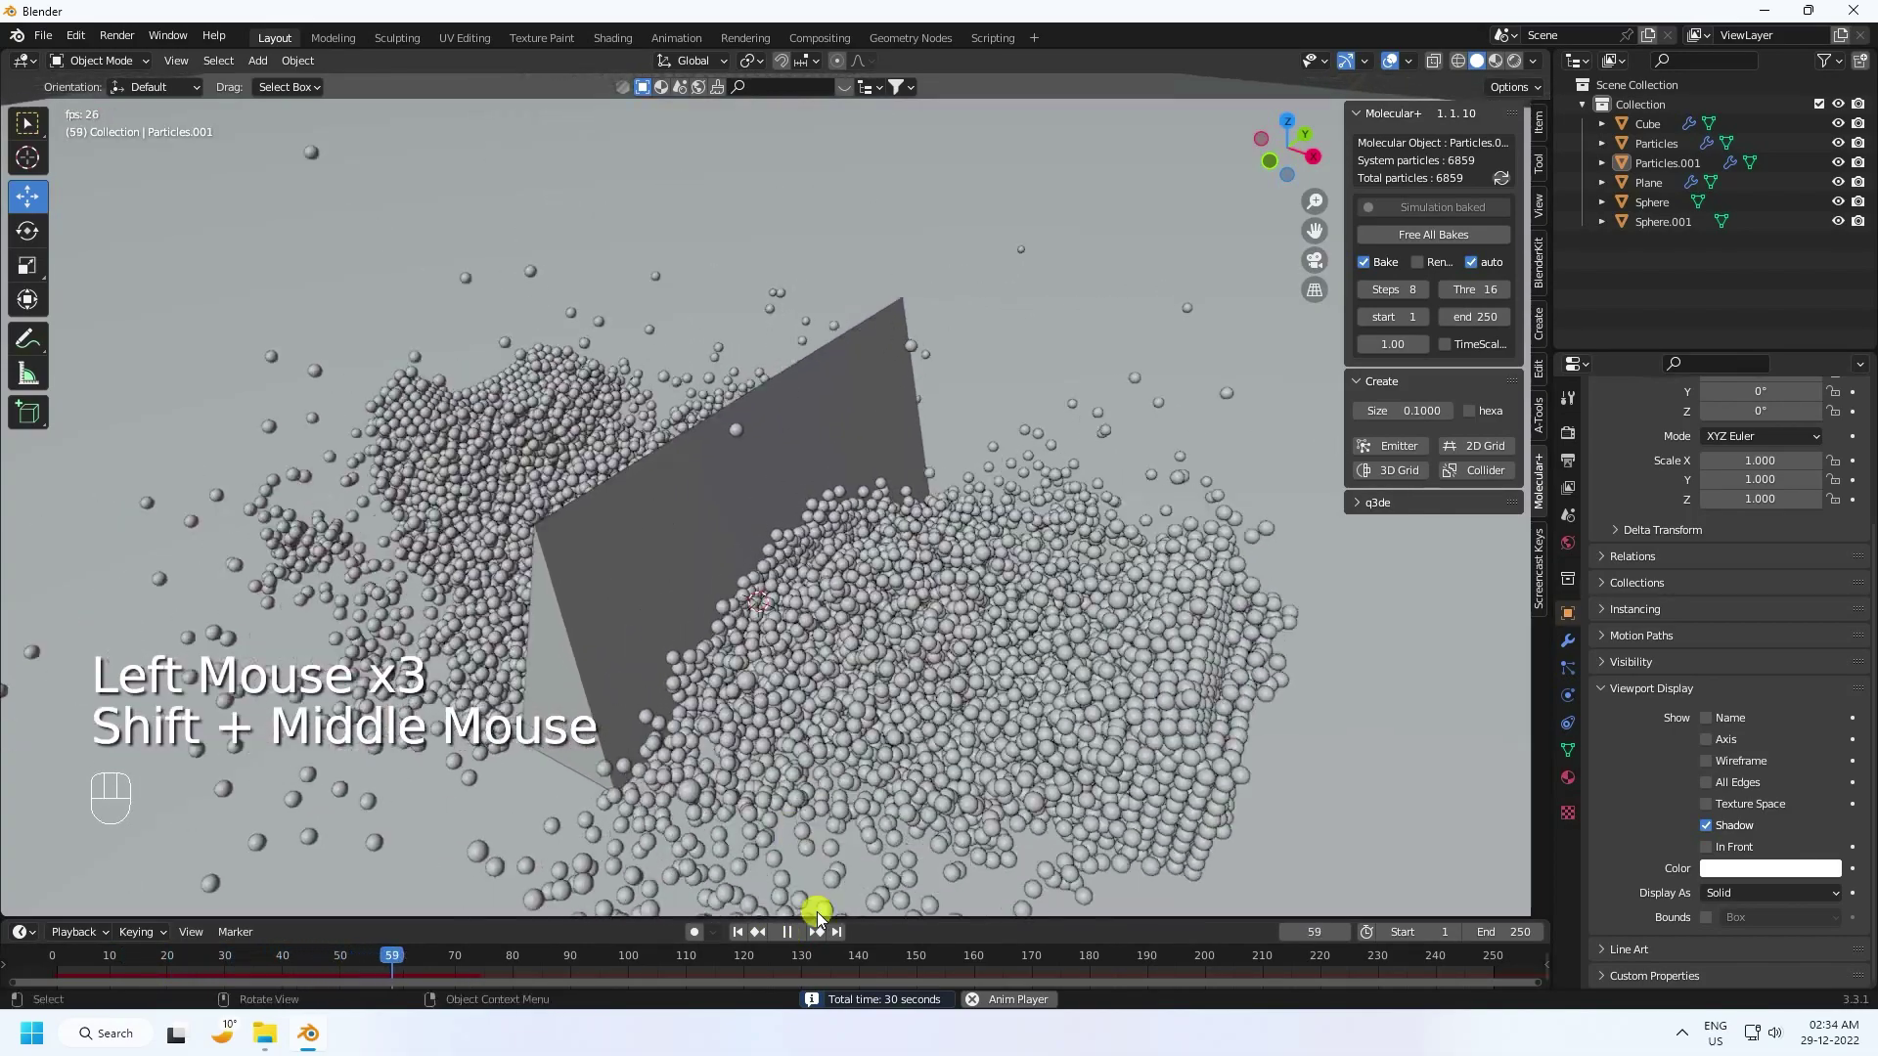
pyautogui.click(796, 941)
pyautogui.click(746, 936)
pyautogui.doubleClick(798, 938)
pyautogui.click(741, 935)
pyautogui.click(802, 935)
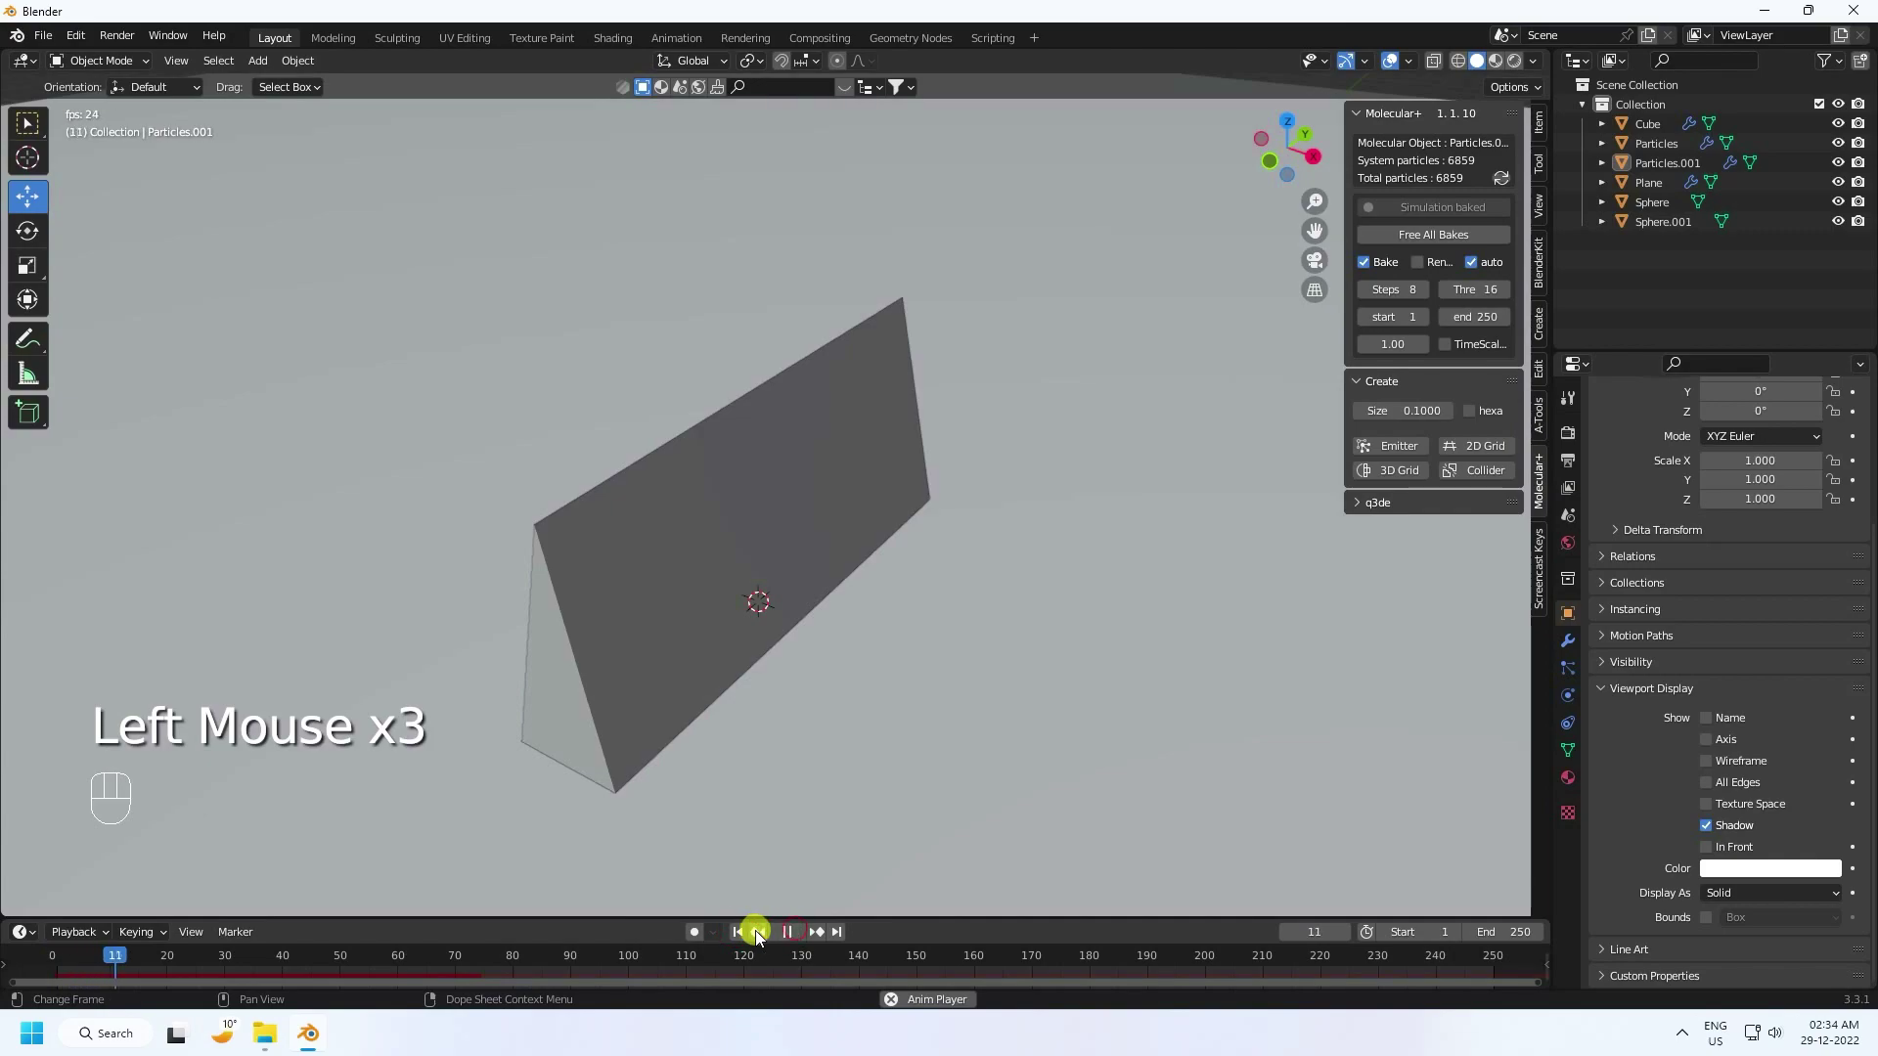
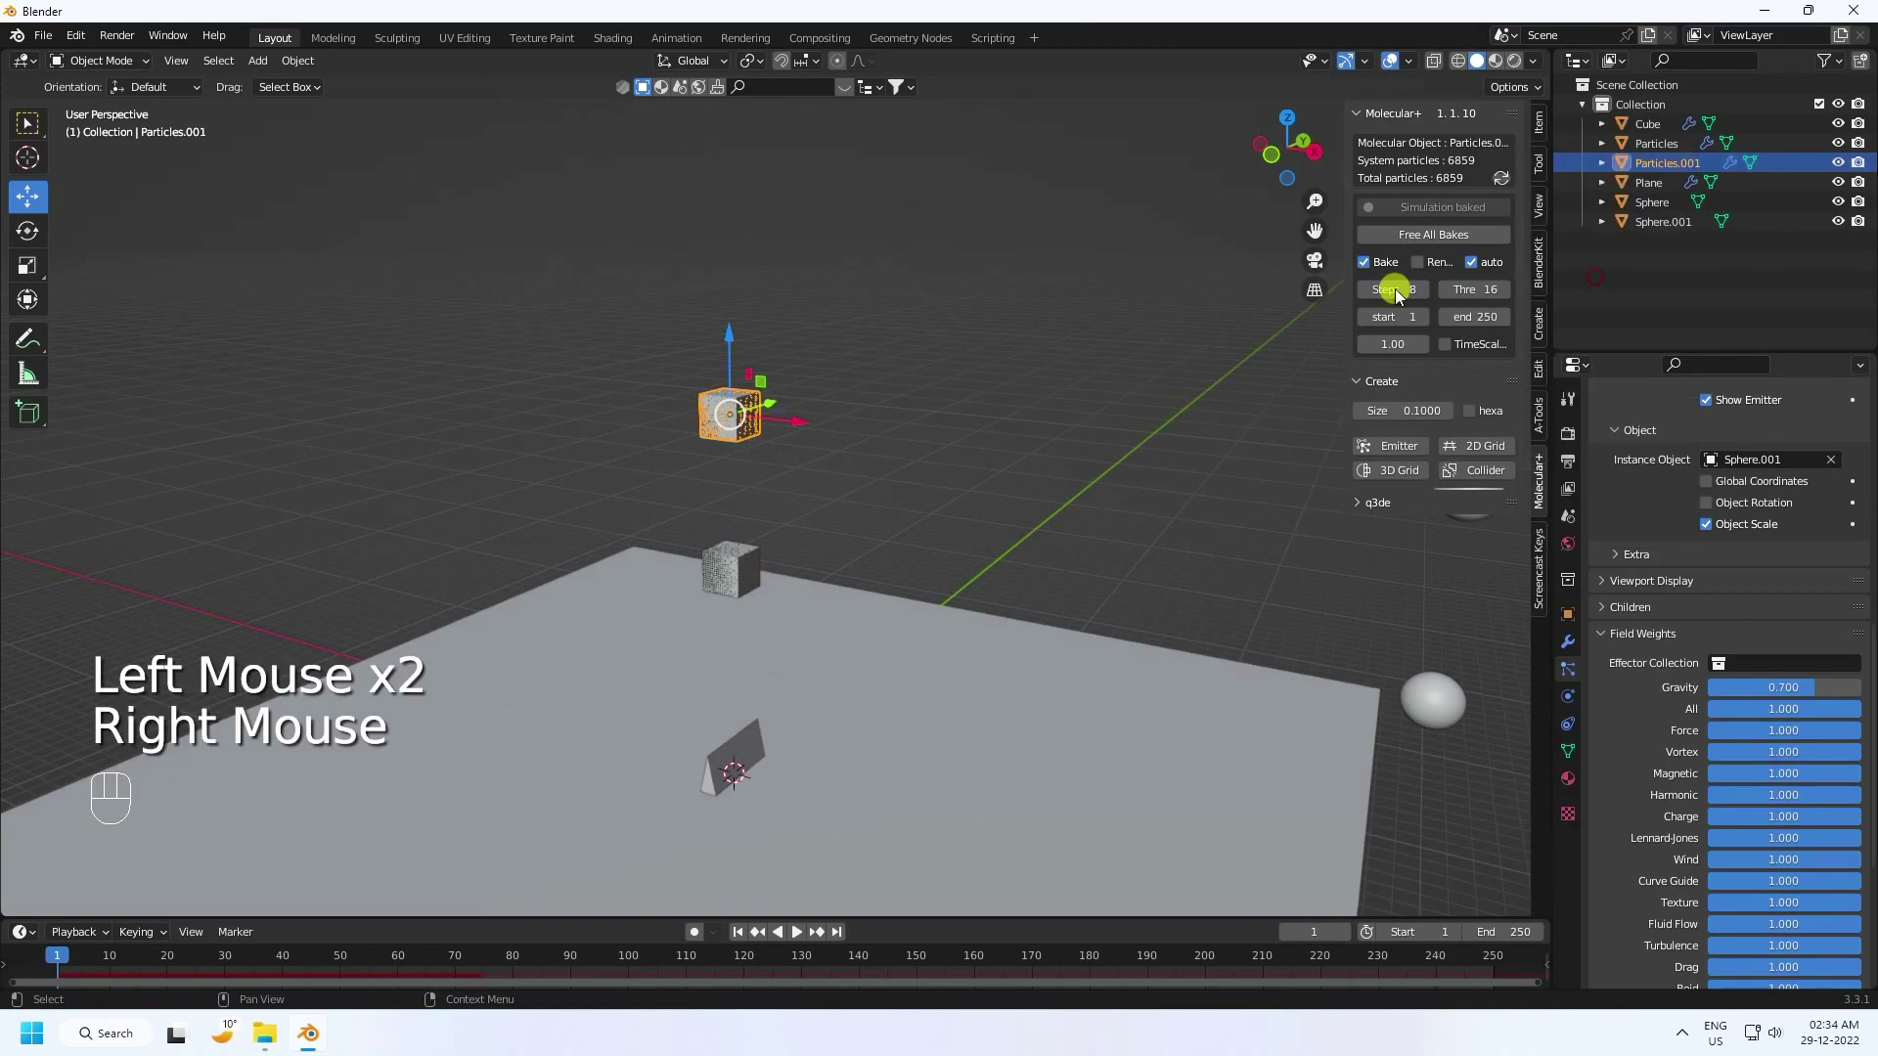
# Step: Paste another cube and sphere pair and raise it above the others
pyautogui.scroll(-3)
pyautogui.press('ctrl+c')
pyautogui.press('ctrl+v')
pyautogui.scroll(-3)
pyautogui.click(743, 355)
pyautogui.click(744, 342)
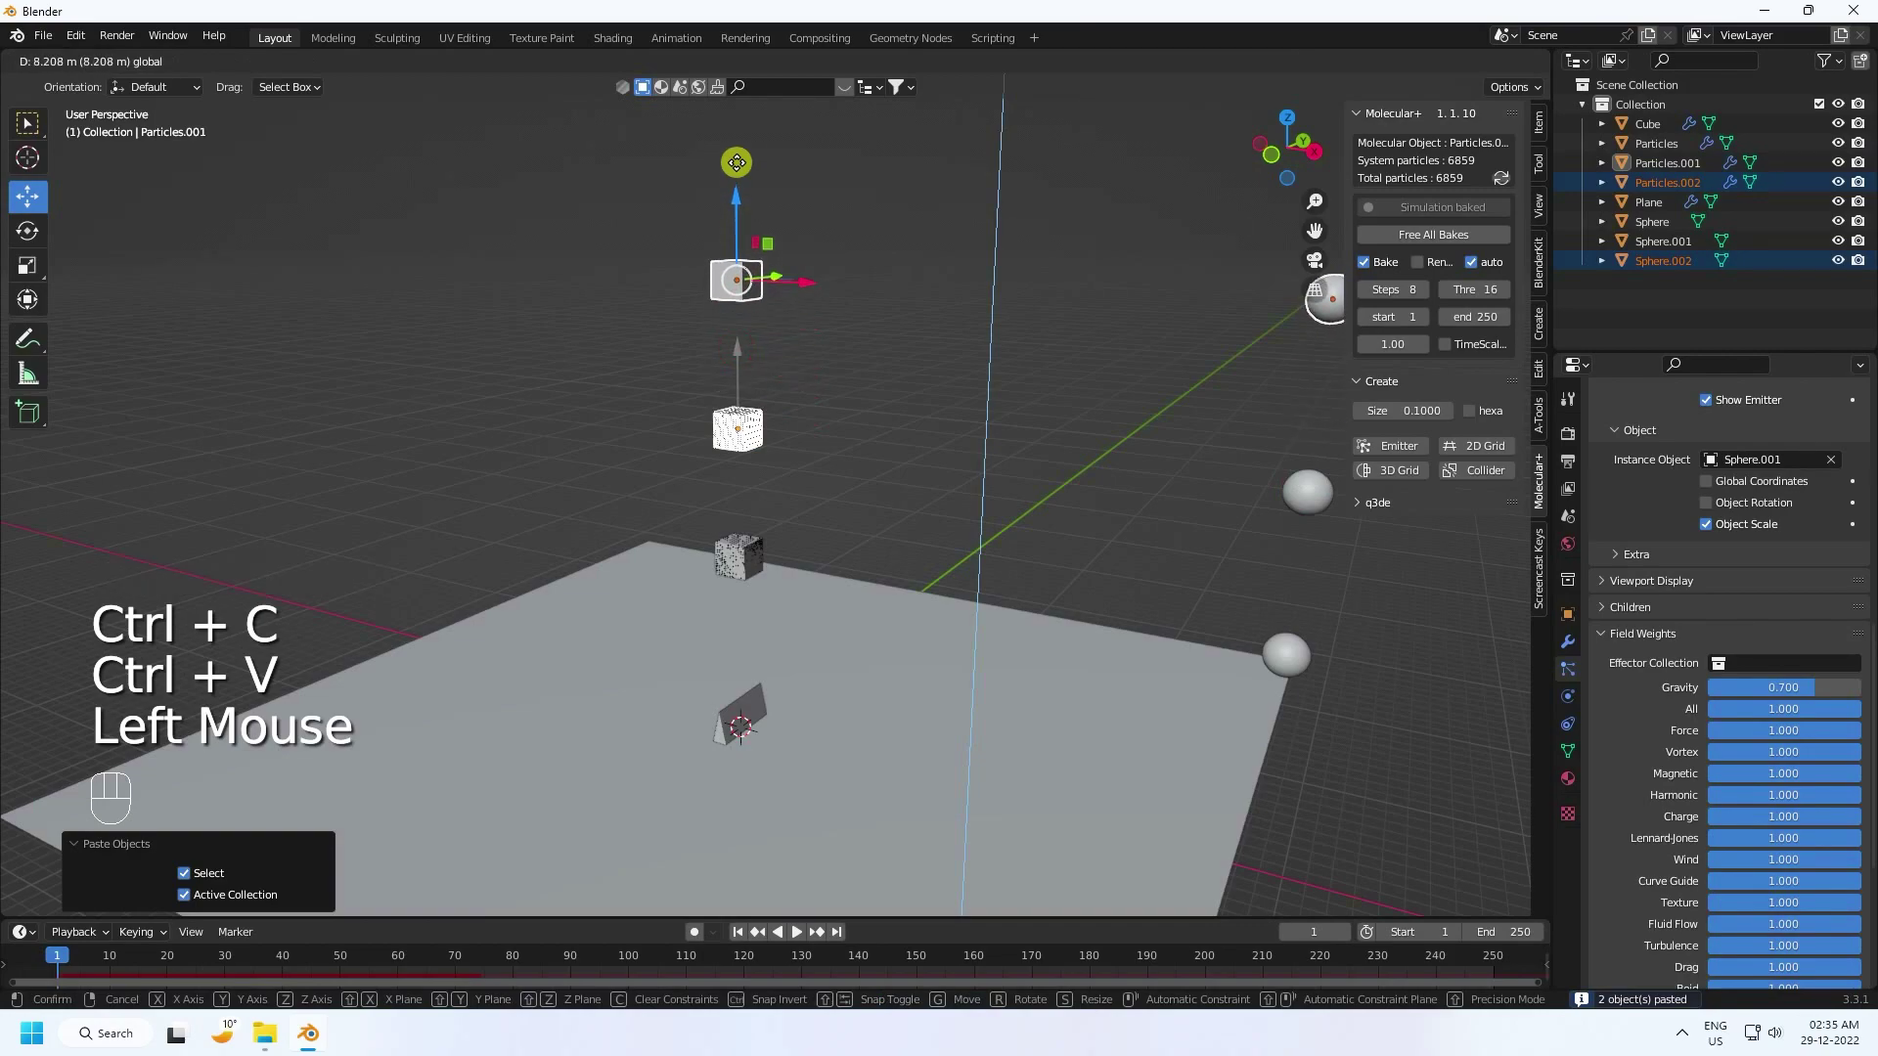
pyautogui.scroll(-3)
pyautogui.moveTo(825, 321); pyautogui.dragTo(828, 345)
# Step: Paste two further pairs up to Particles.004 and Sphere.004, stacked higher above the ramp
pyautogui.press('ctrl+c')
pyautogui.press('ctrl+v')
pyautogui.doubleClick(931, 318)
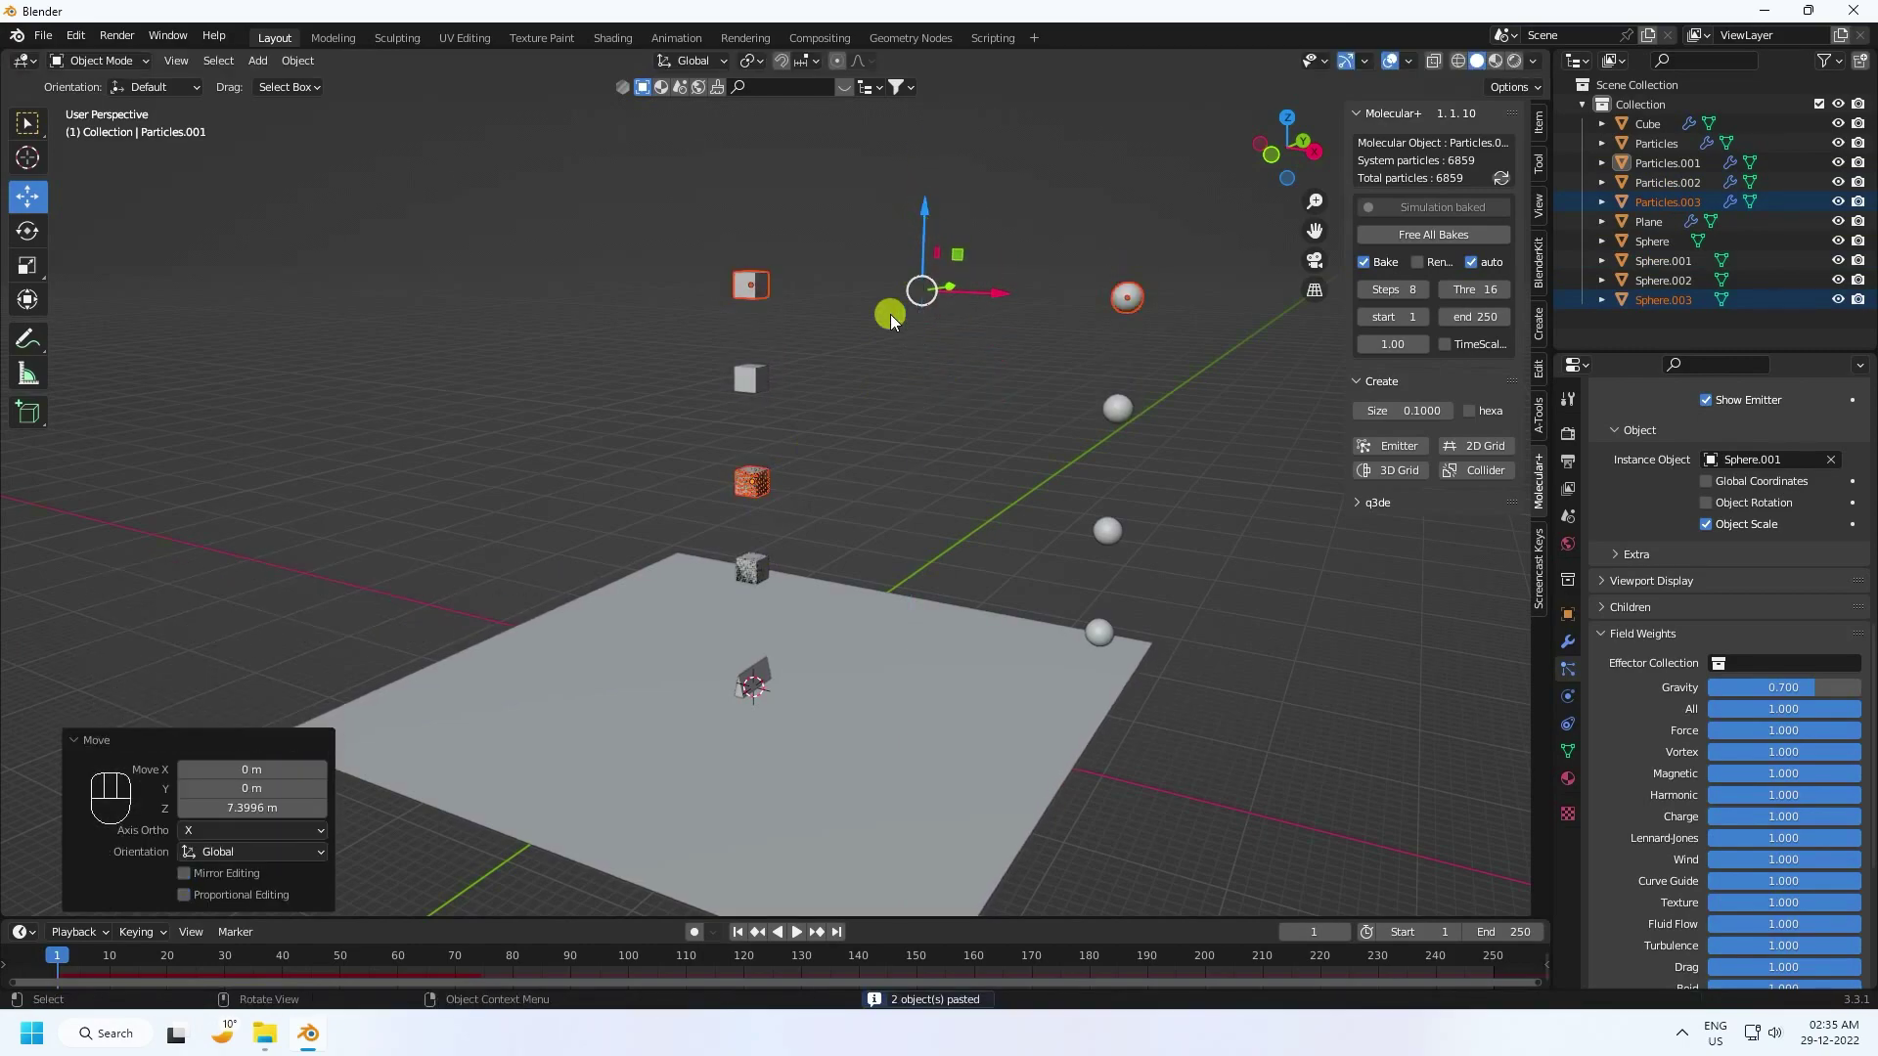
pyautogui.press('ctrl+c')
pyautogui.press('ctrl+v')
pyautogui.click(938, 216)
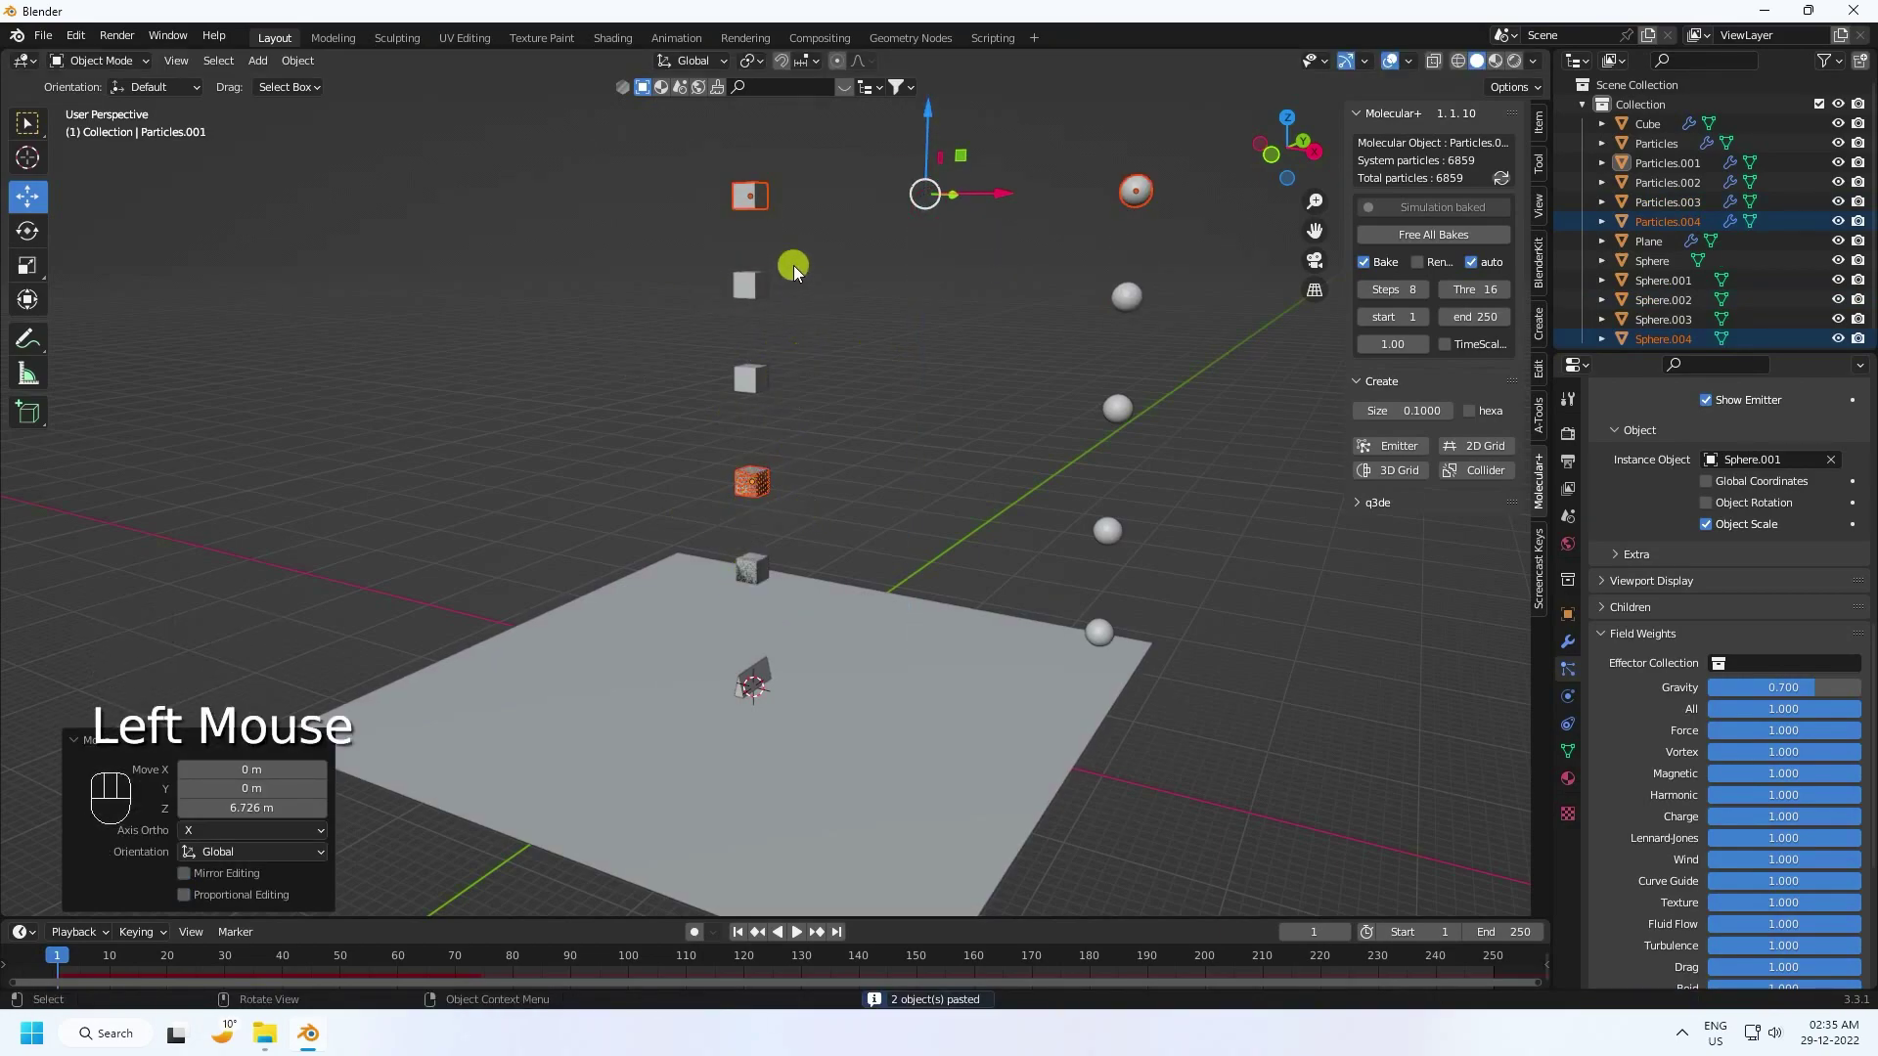
# Step: Select Particles.001 in the Outliner and start moving it down along Z with G, Z
pyautogui.scroll(3)
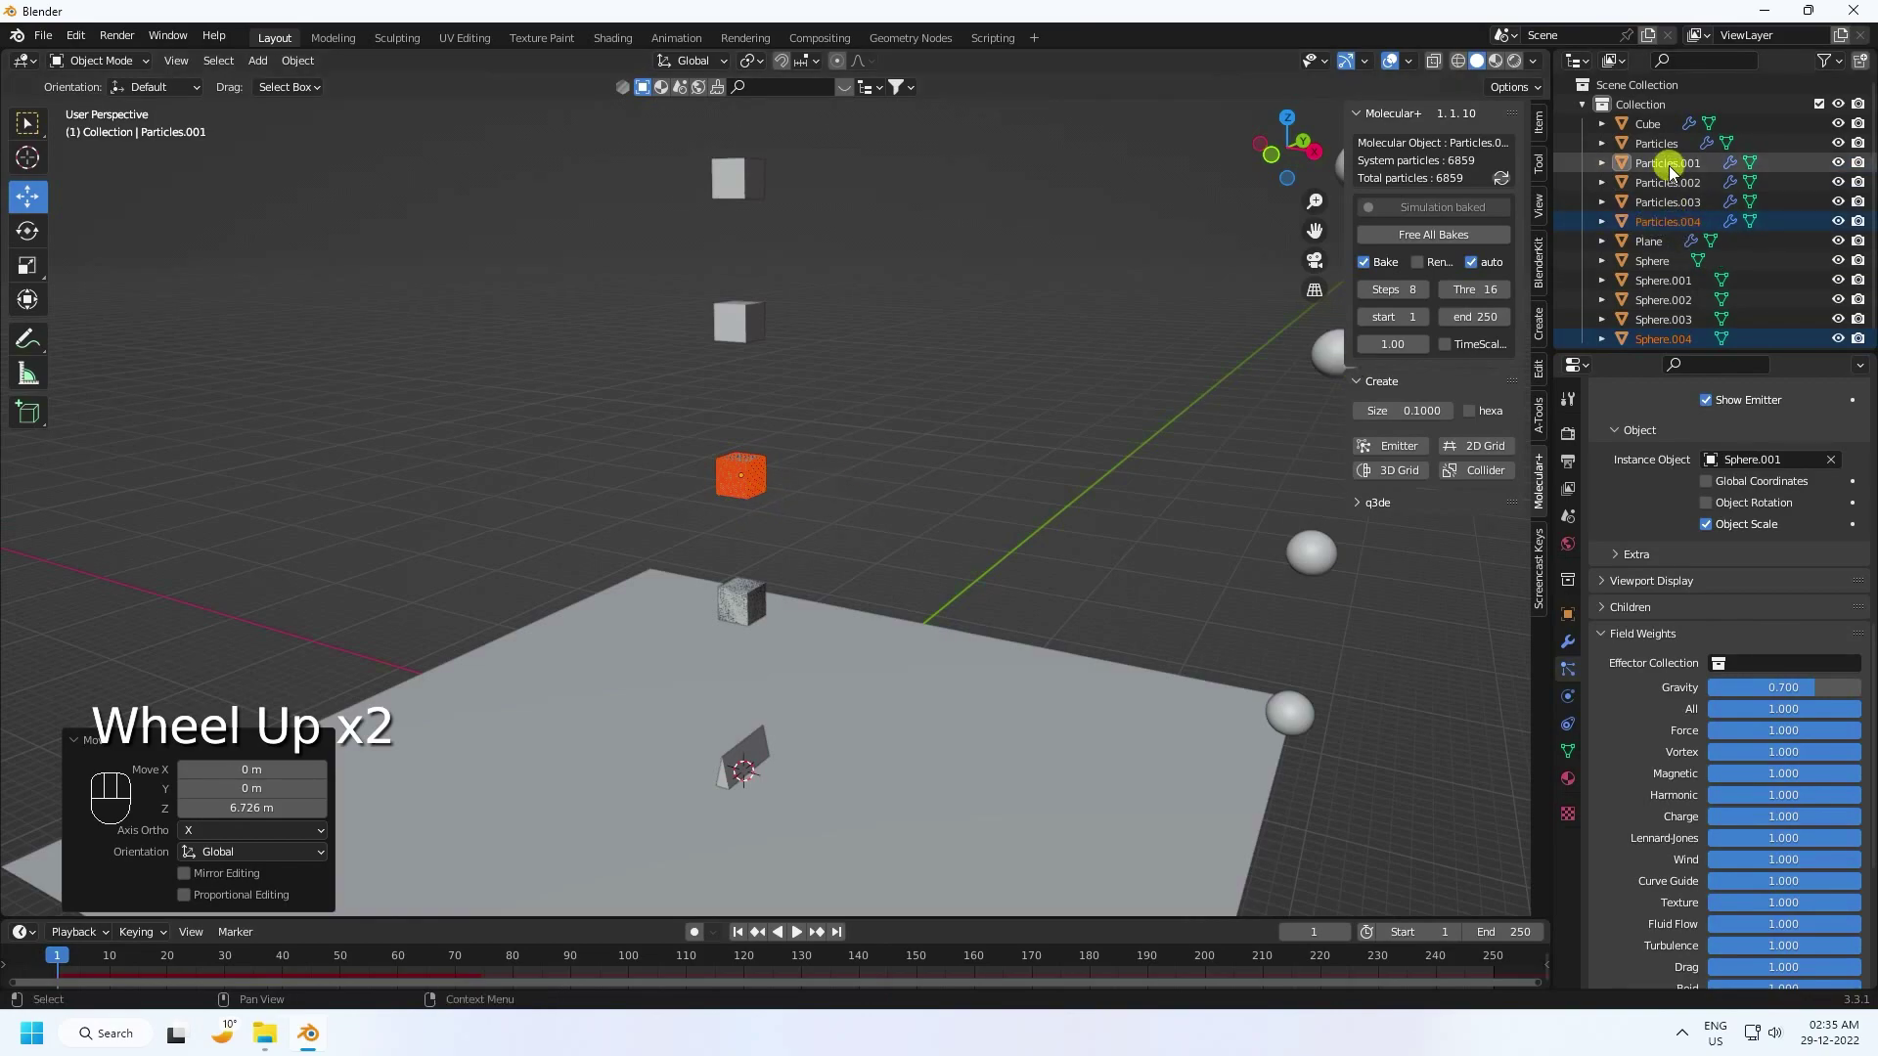
pyautogui.click(1675, 173)
pyautogui.click(751, 410)
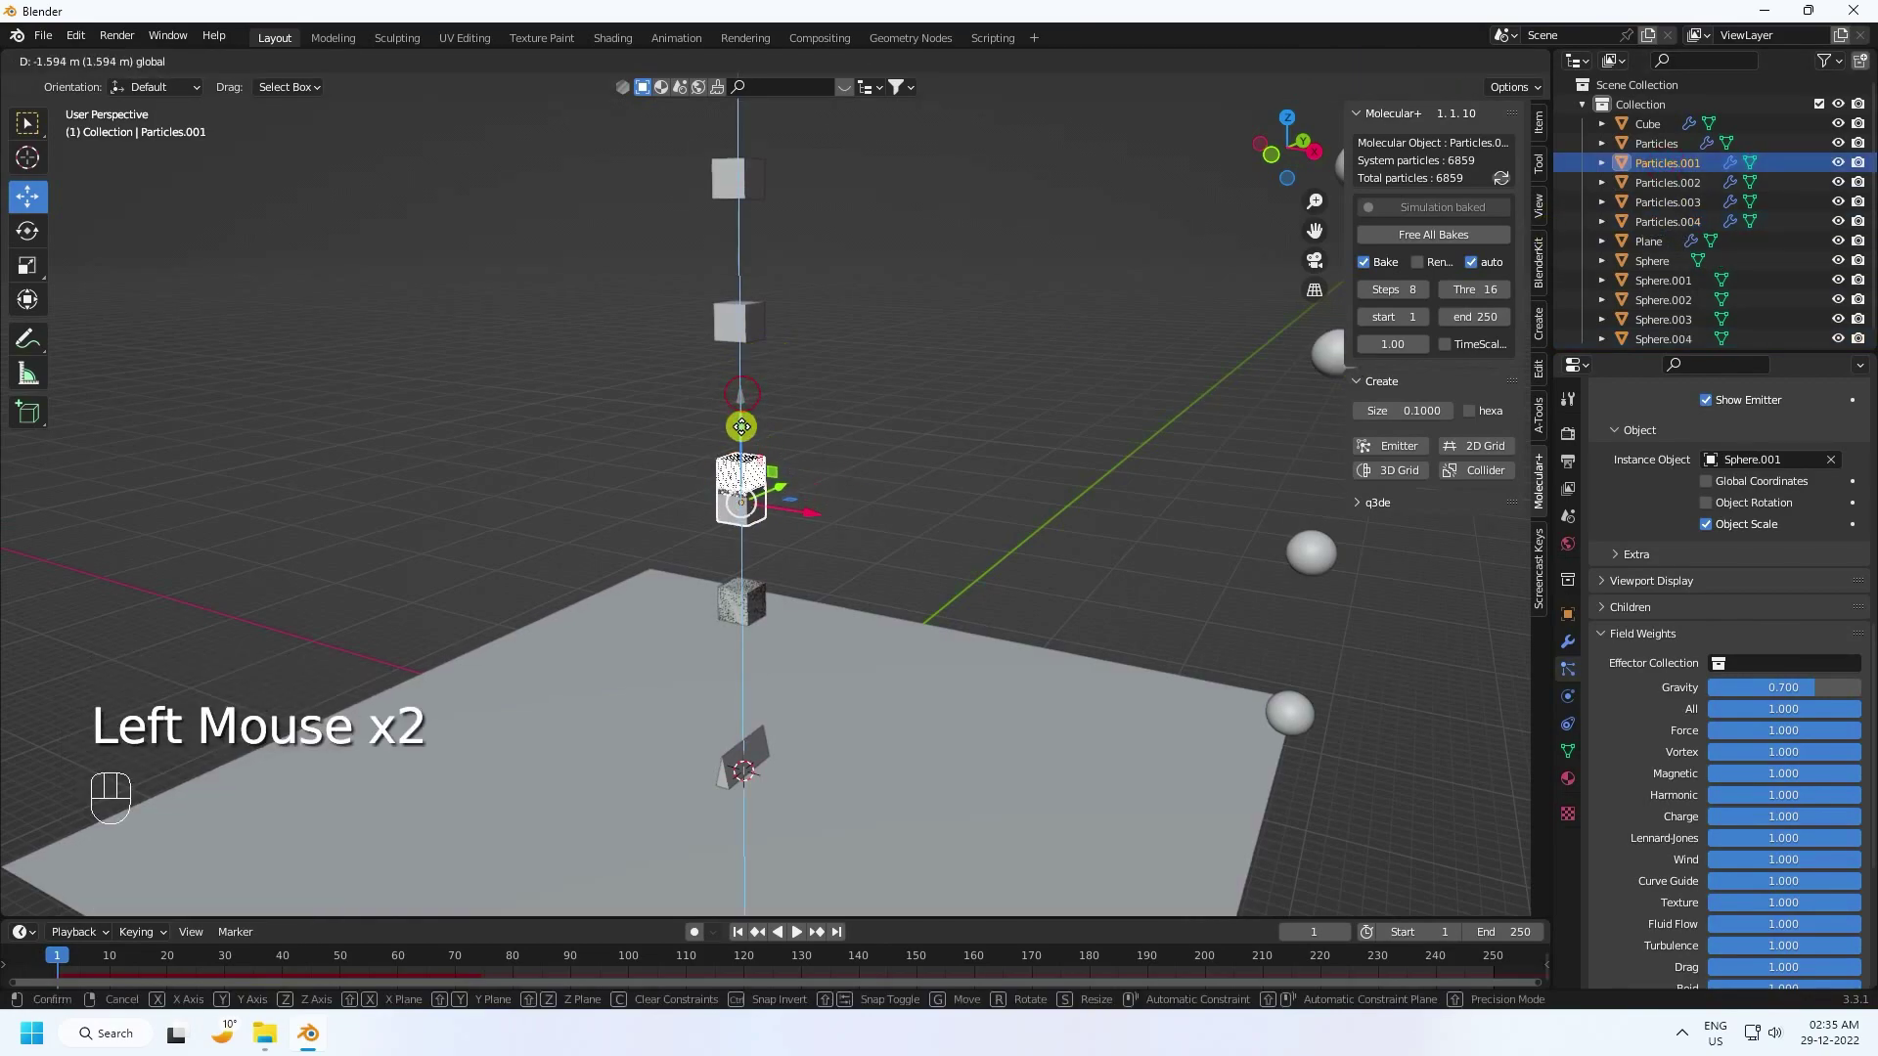
# Step: Lock in the lowered cube's position and adjust the simulation and scene end frames
pyautogui.click(740, 936)
pyautogui.click(1445, 231)
pyautogui.click(734, 935)
pyautogui.click(747, 936)
pyautogui.doubleClick(747, 934)
pyautogui.scroll(3)
pyautogui.scroll(-3)
pyautogui.click(805, 934)
pyautogui.doubleClick(741, 942)
# Step: Run a quick test bake, cancel it, and restore the end frame to 250
pyautogui.click(1439, 212)
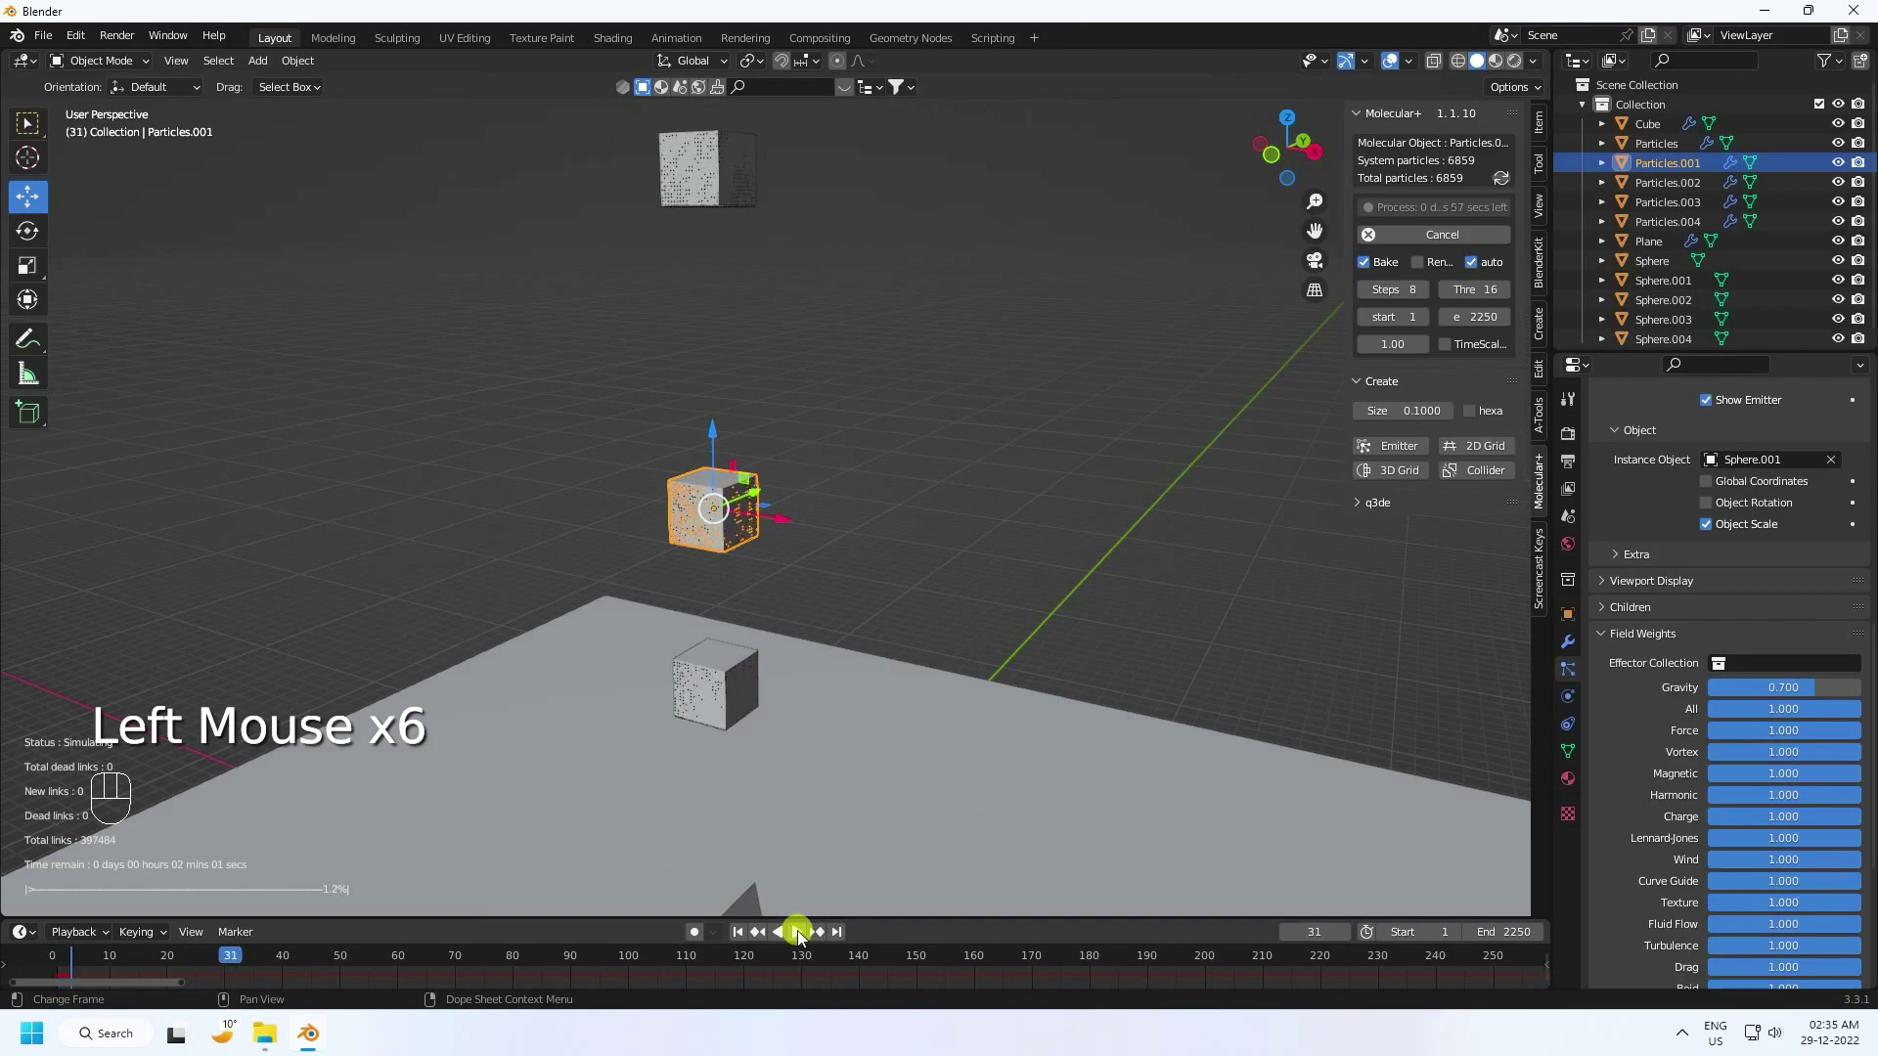
pyautogui.scroll(-3)
pyautogui.moveTo(799, 565); pyautogui.dragTo(722, 282)
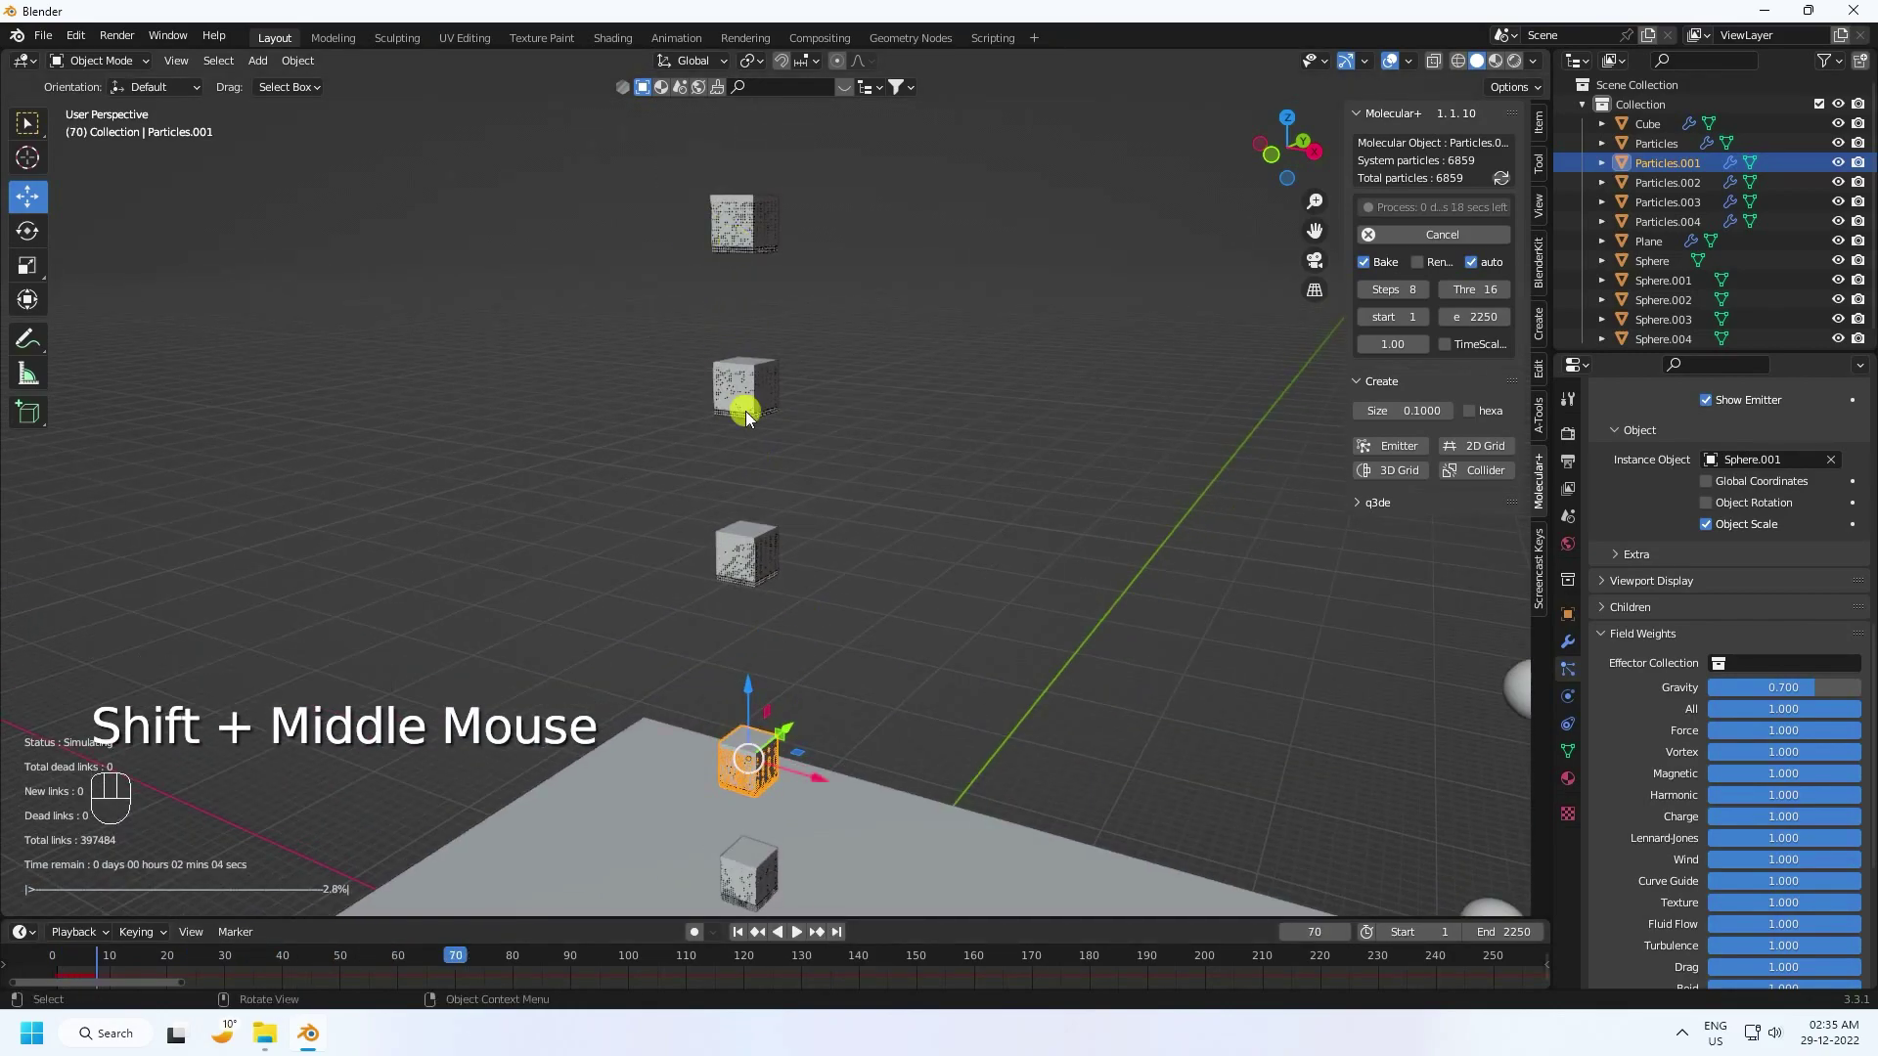
pyautogui.scroll(3)
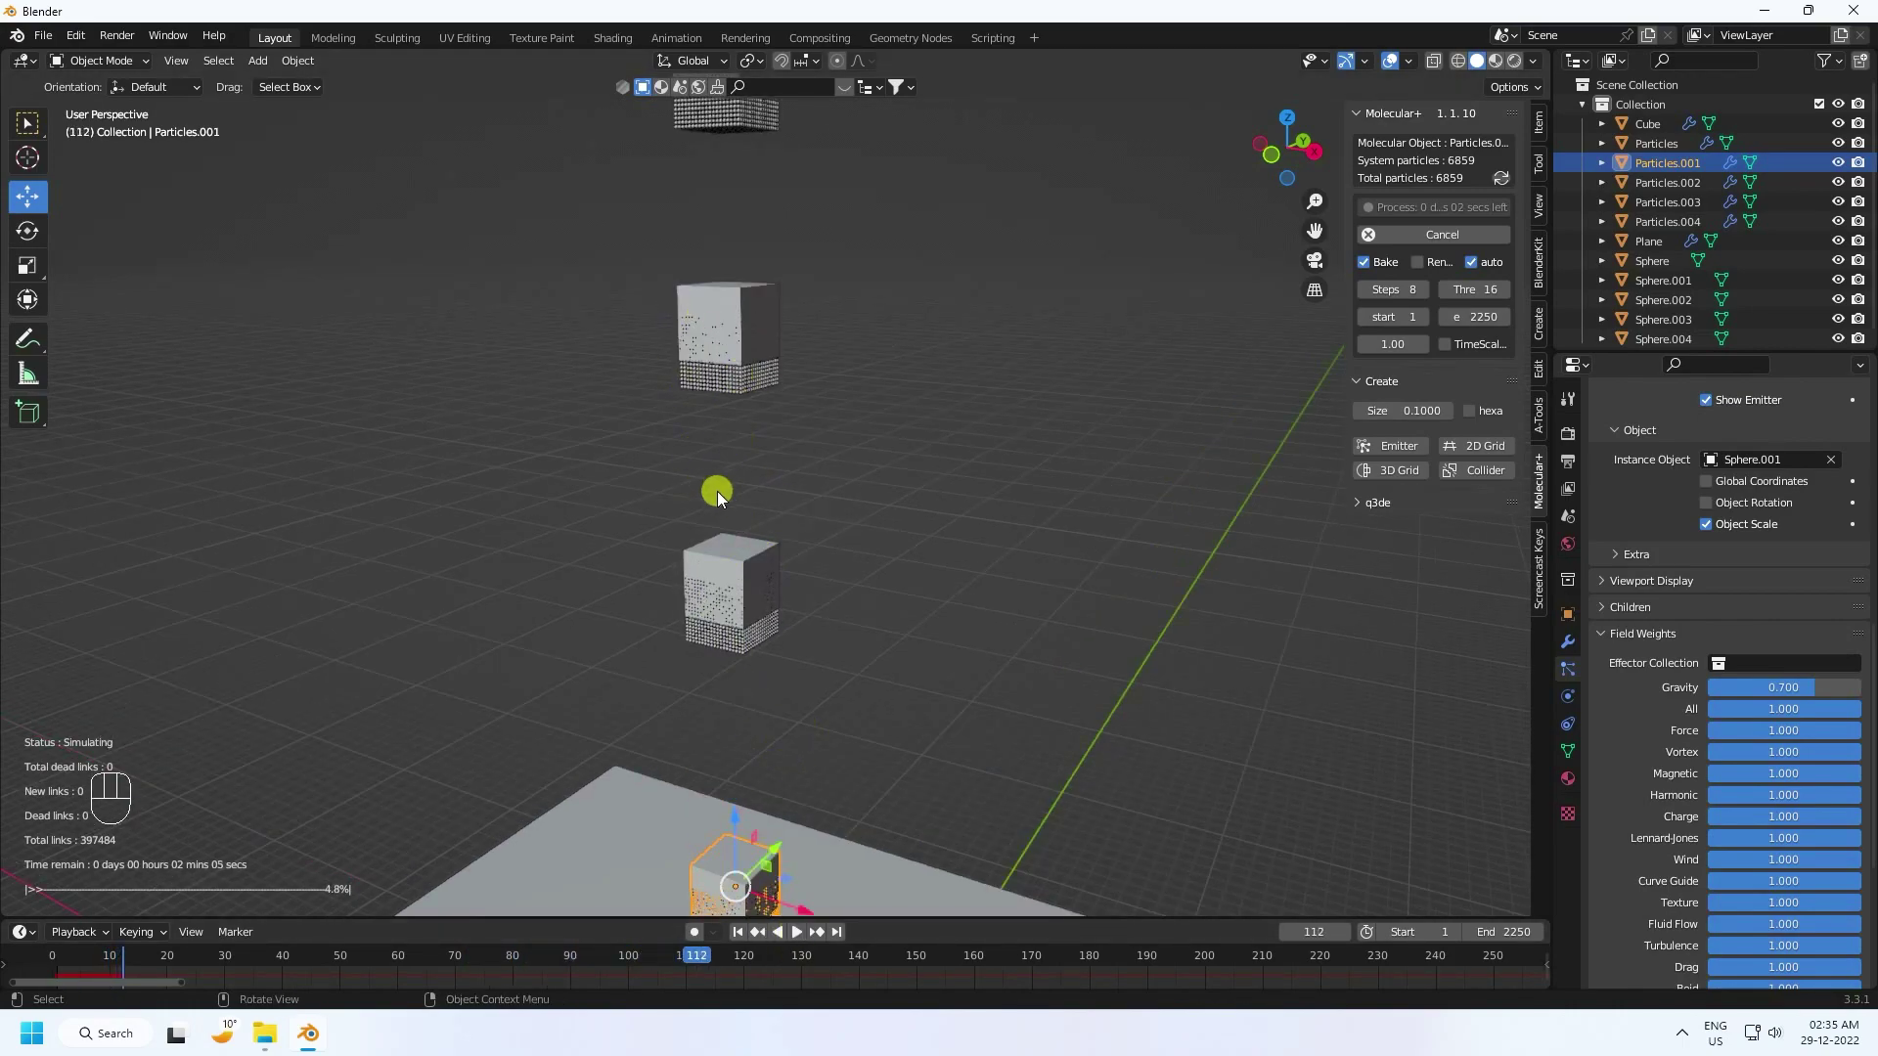
pyautogui.click(1431, 240)
pyautogui.click(744, 943)
pyautogui.doubleClick(744, 943)
# Step: Lower Particles.002, .003 and .004 along Z to complete the column above the ramp
pyautogui.scroll(-3)
pyautogui.moveTo(852, 614); pyautogui.dragTo(867, 656)
pyautogui.moveTo(870, 618); pyautogui.dragTo(872, 544)
pyautogui.scroll(-3)
pyautogui.click(1669, 190)
pyautogui.click(783, 344)
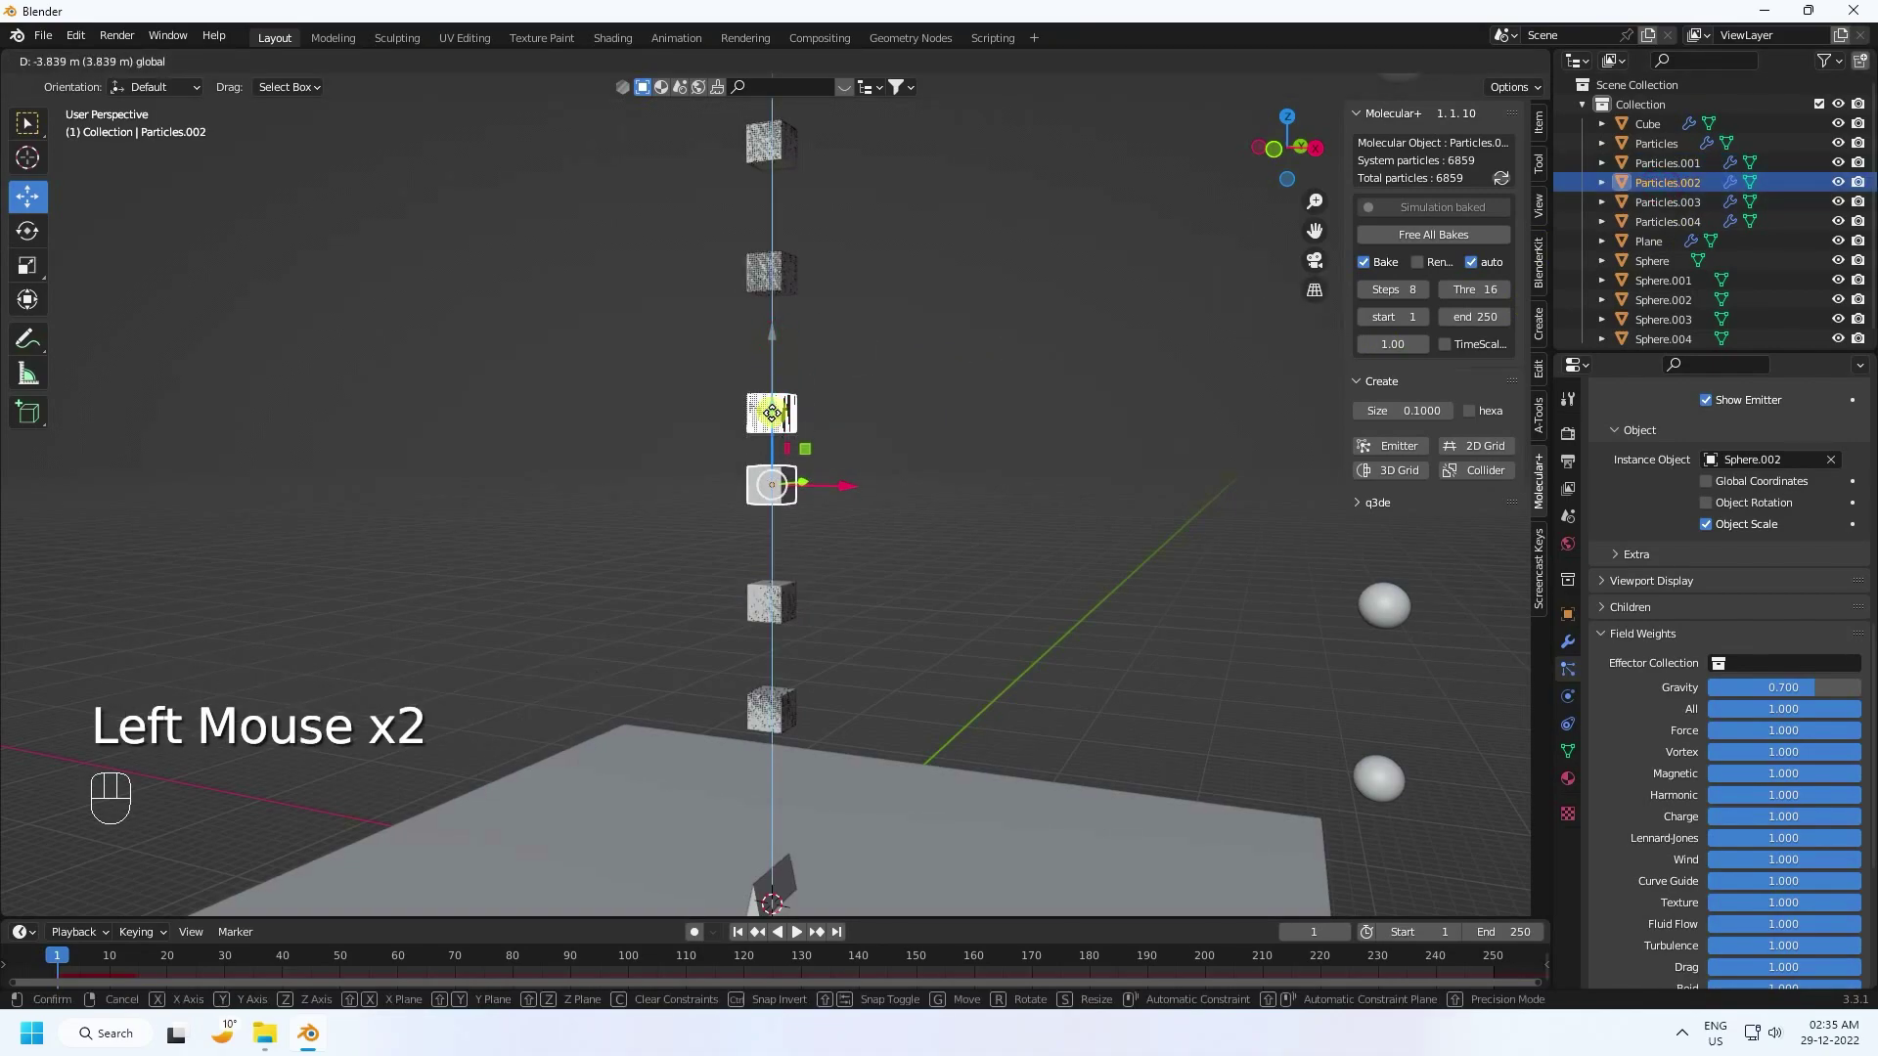
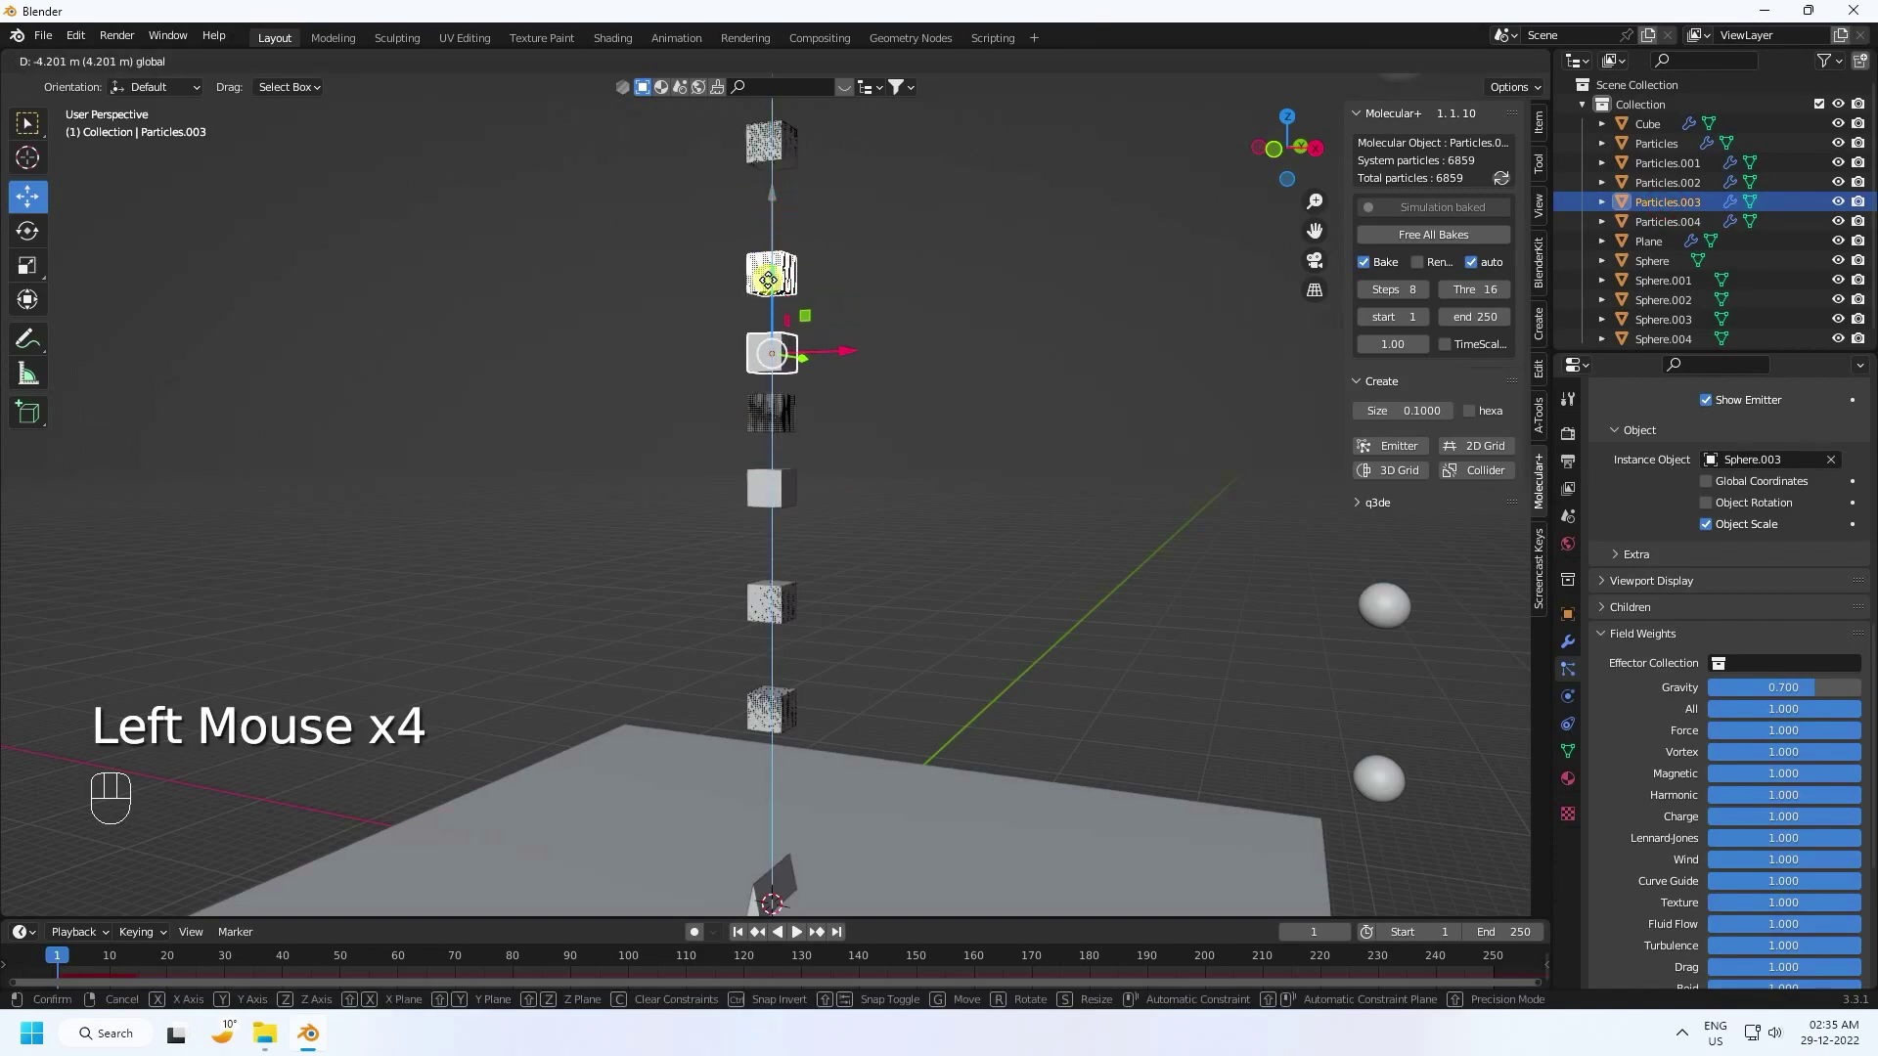
pyautogui.click(1673, 231)
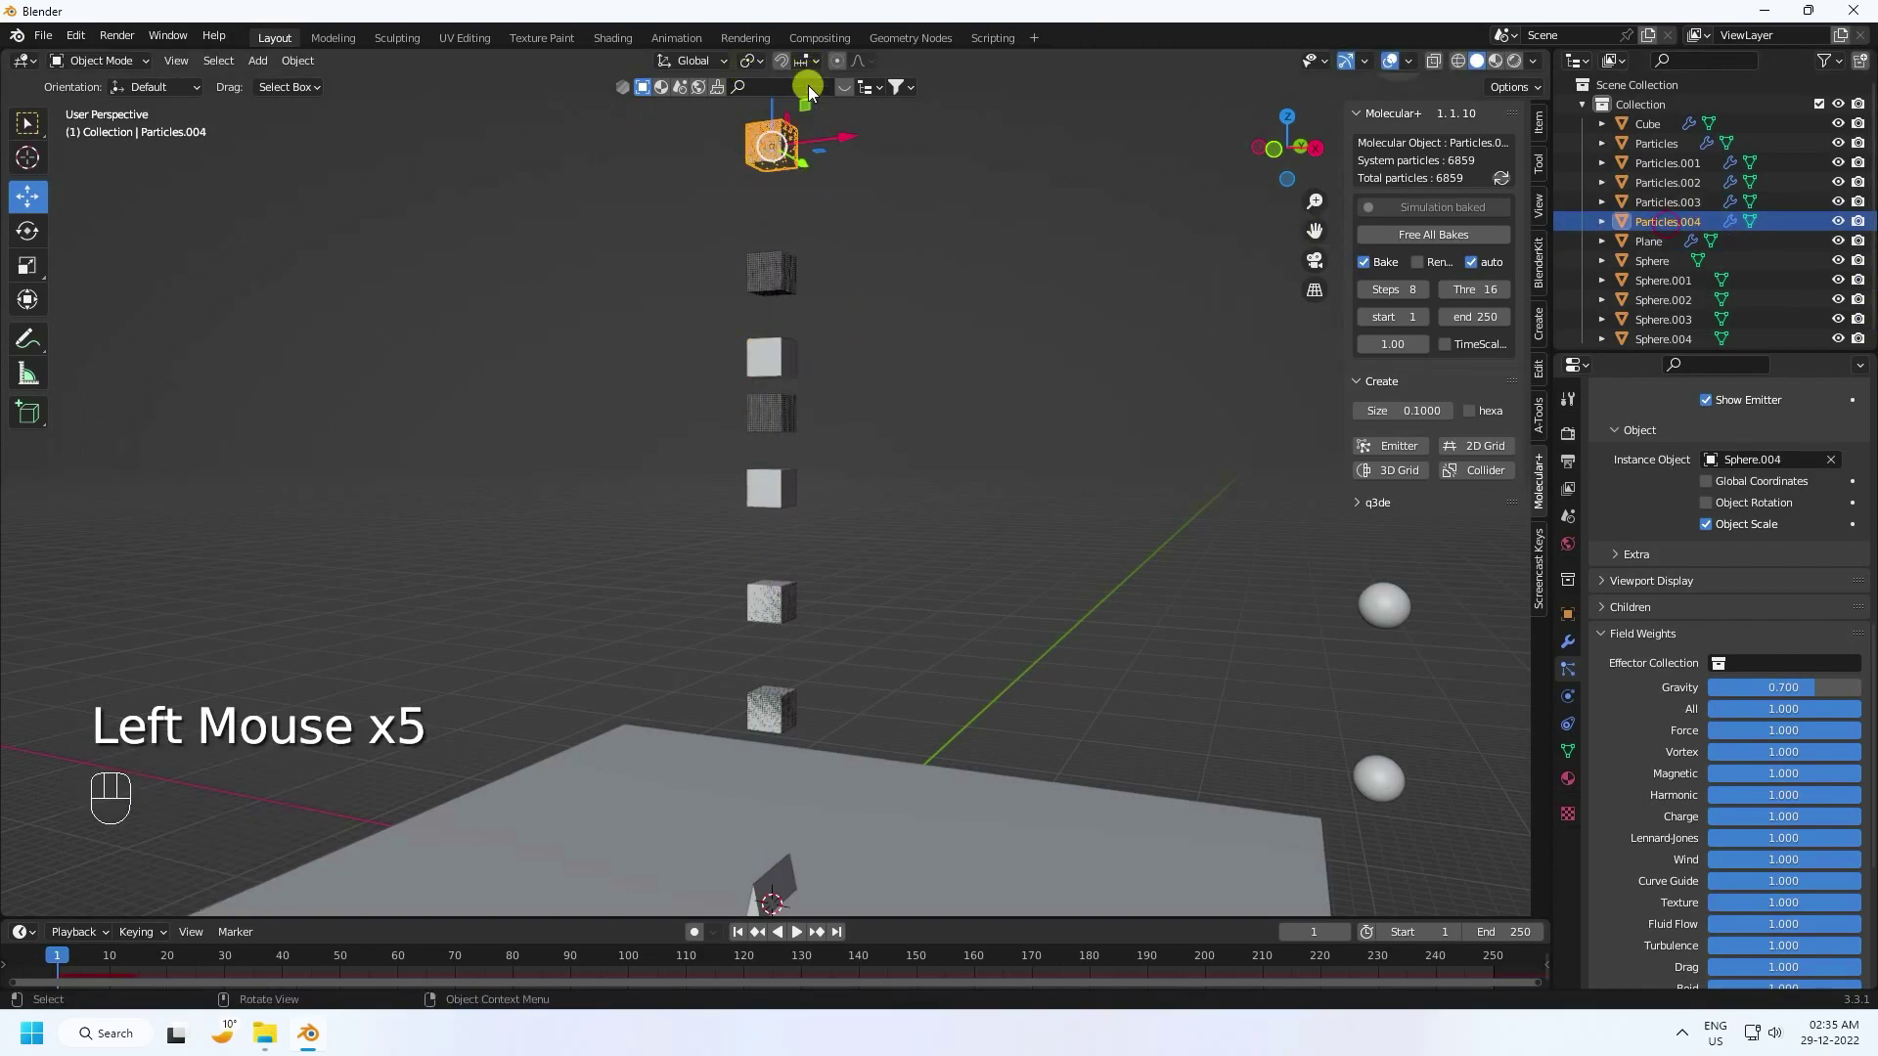
pyautogui.click(777, 116)
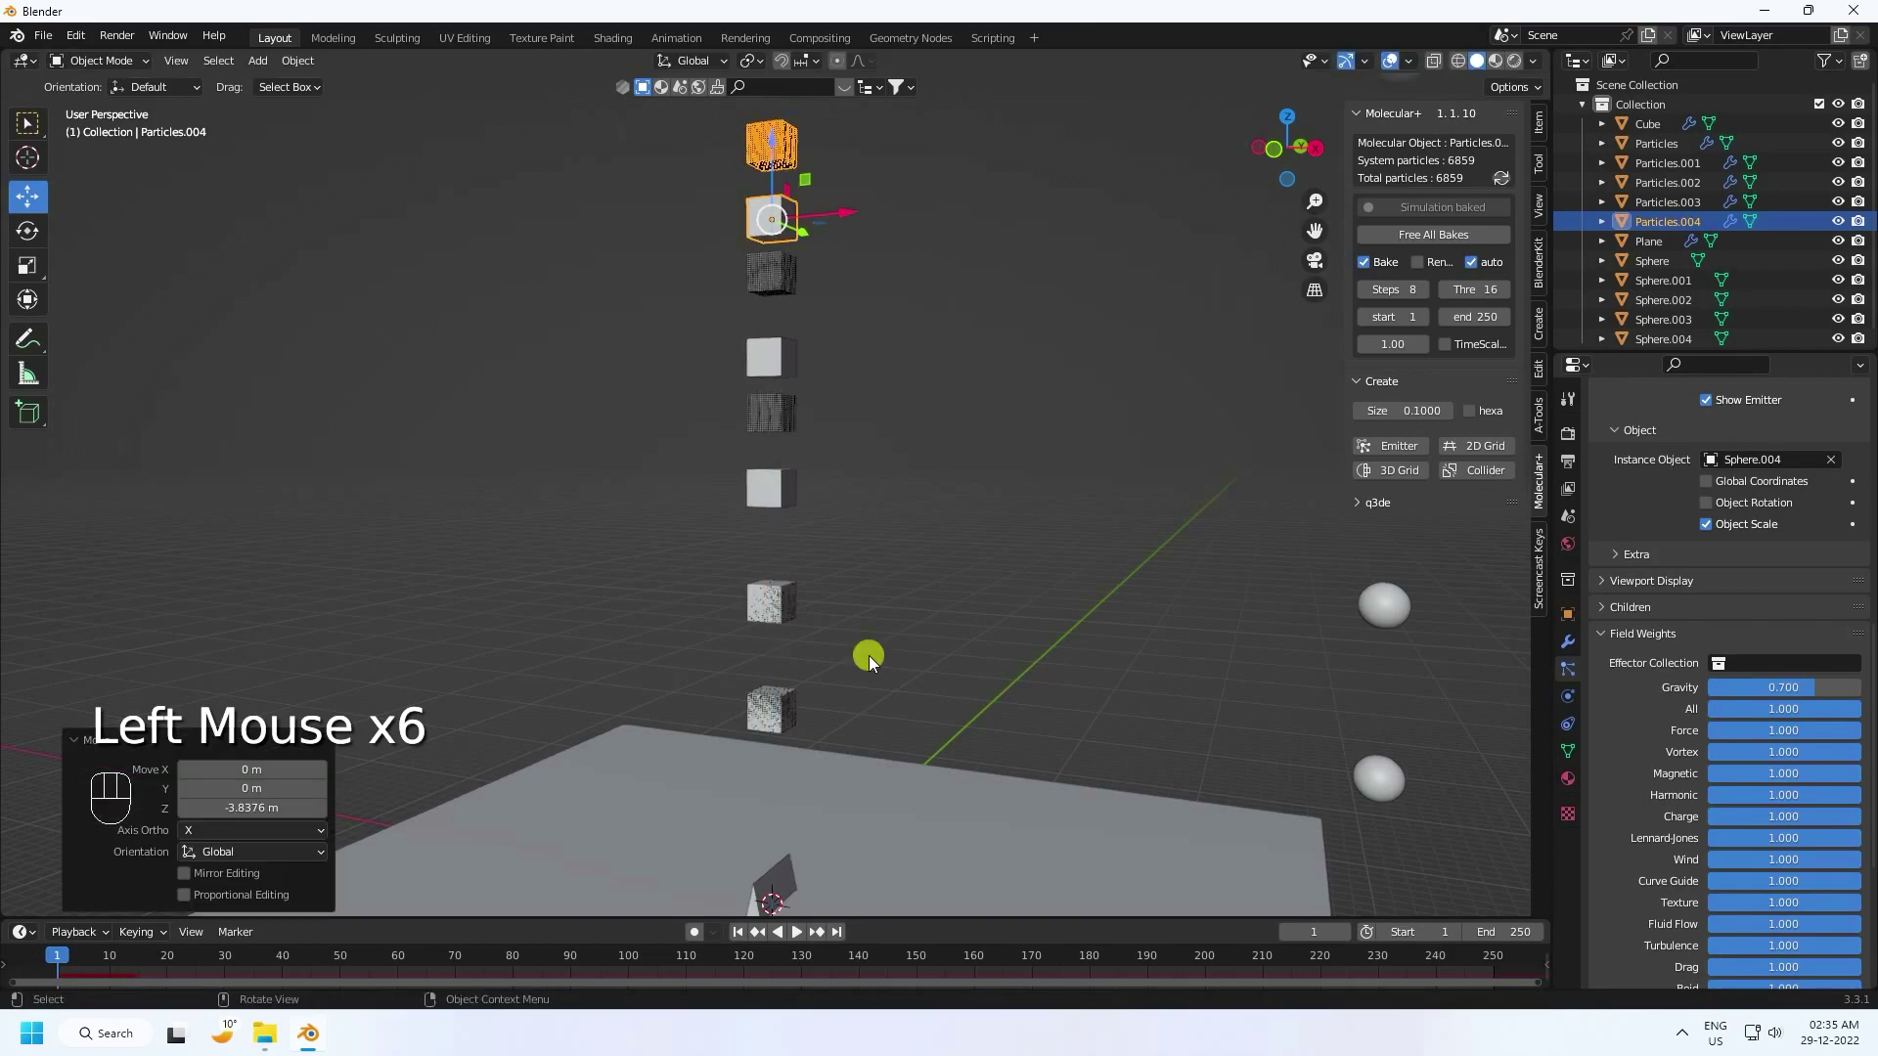
pyautogui.moveTo(888, 578); pyautogui.dragTo(888, 544)
pyautogui.middleClick(900, 543)
pyautogui.doubleClick(743, 942)
pyautogui.click(755, 940)
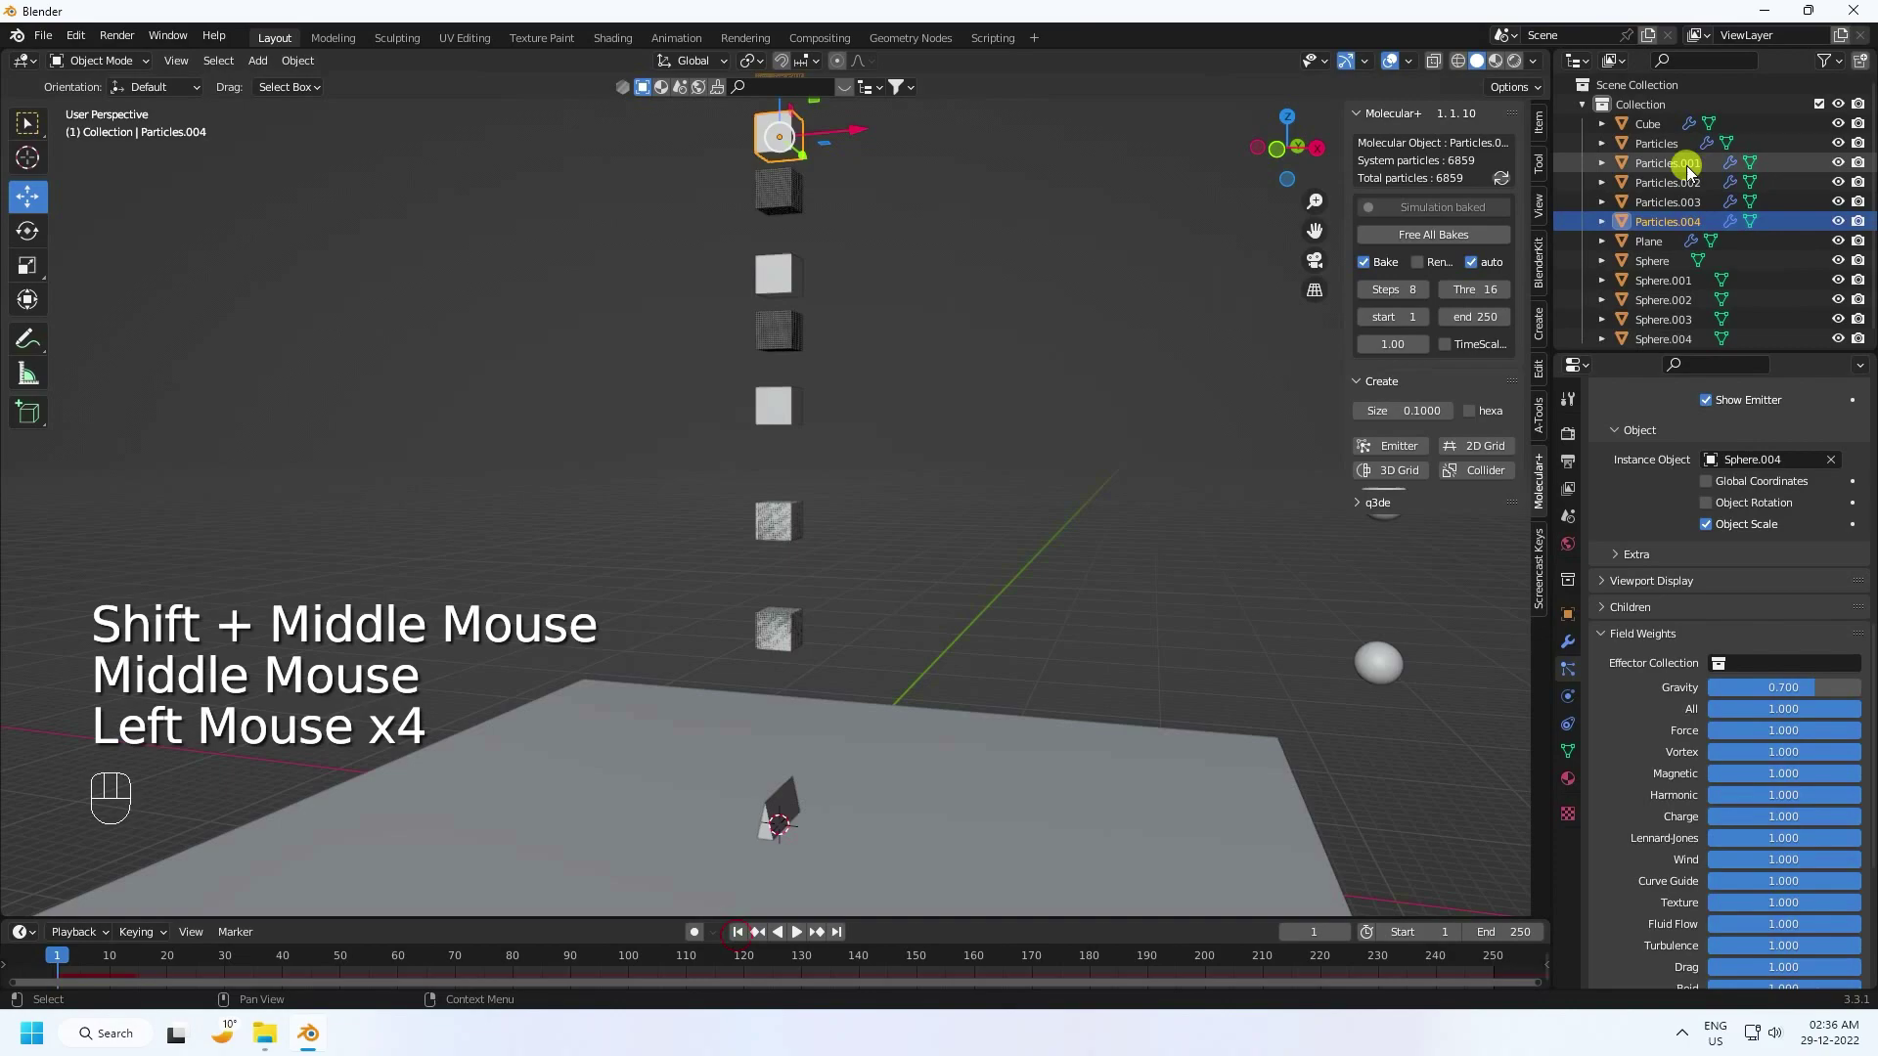
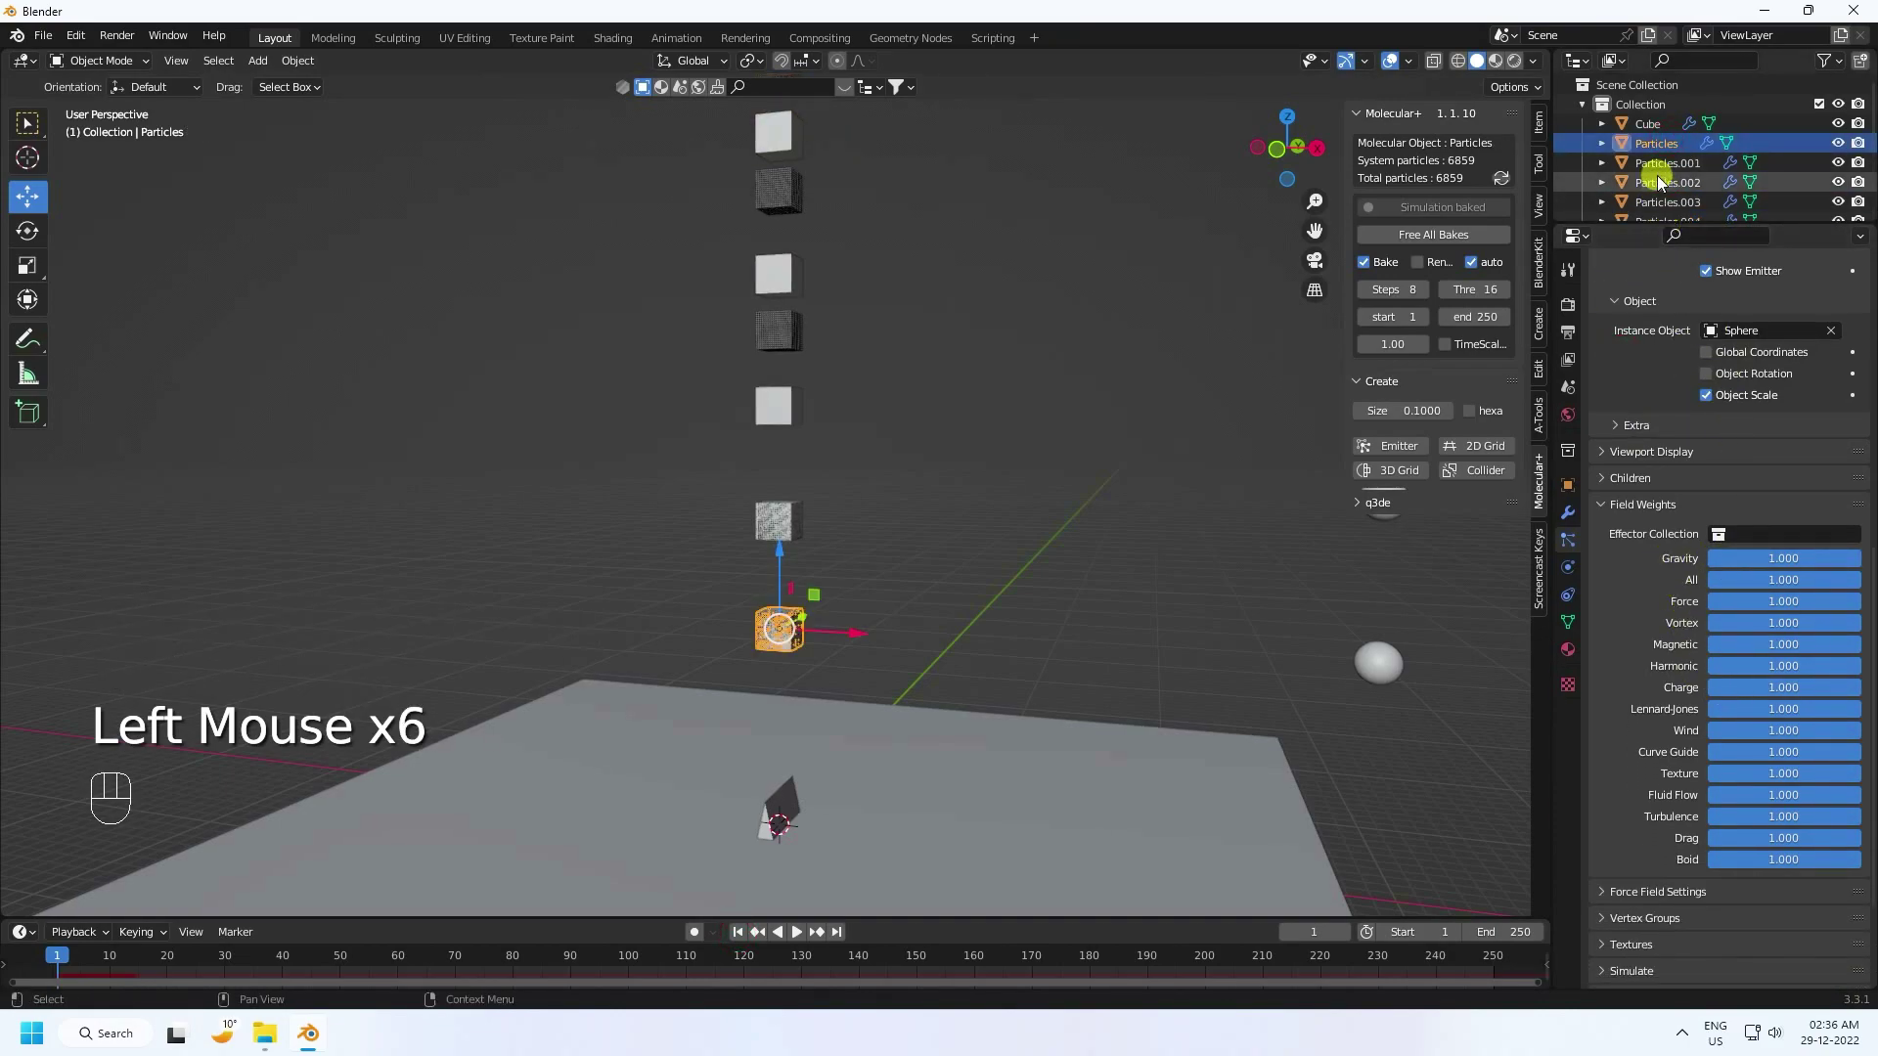
# Step: Set per-cube gravity field weights: 0.7 for Particles.001, 0.3 for Particles.003, 0.2 for Particles.004
pyautogui.click(1668, 172)
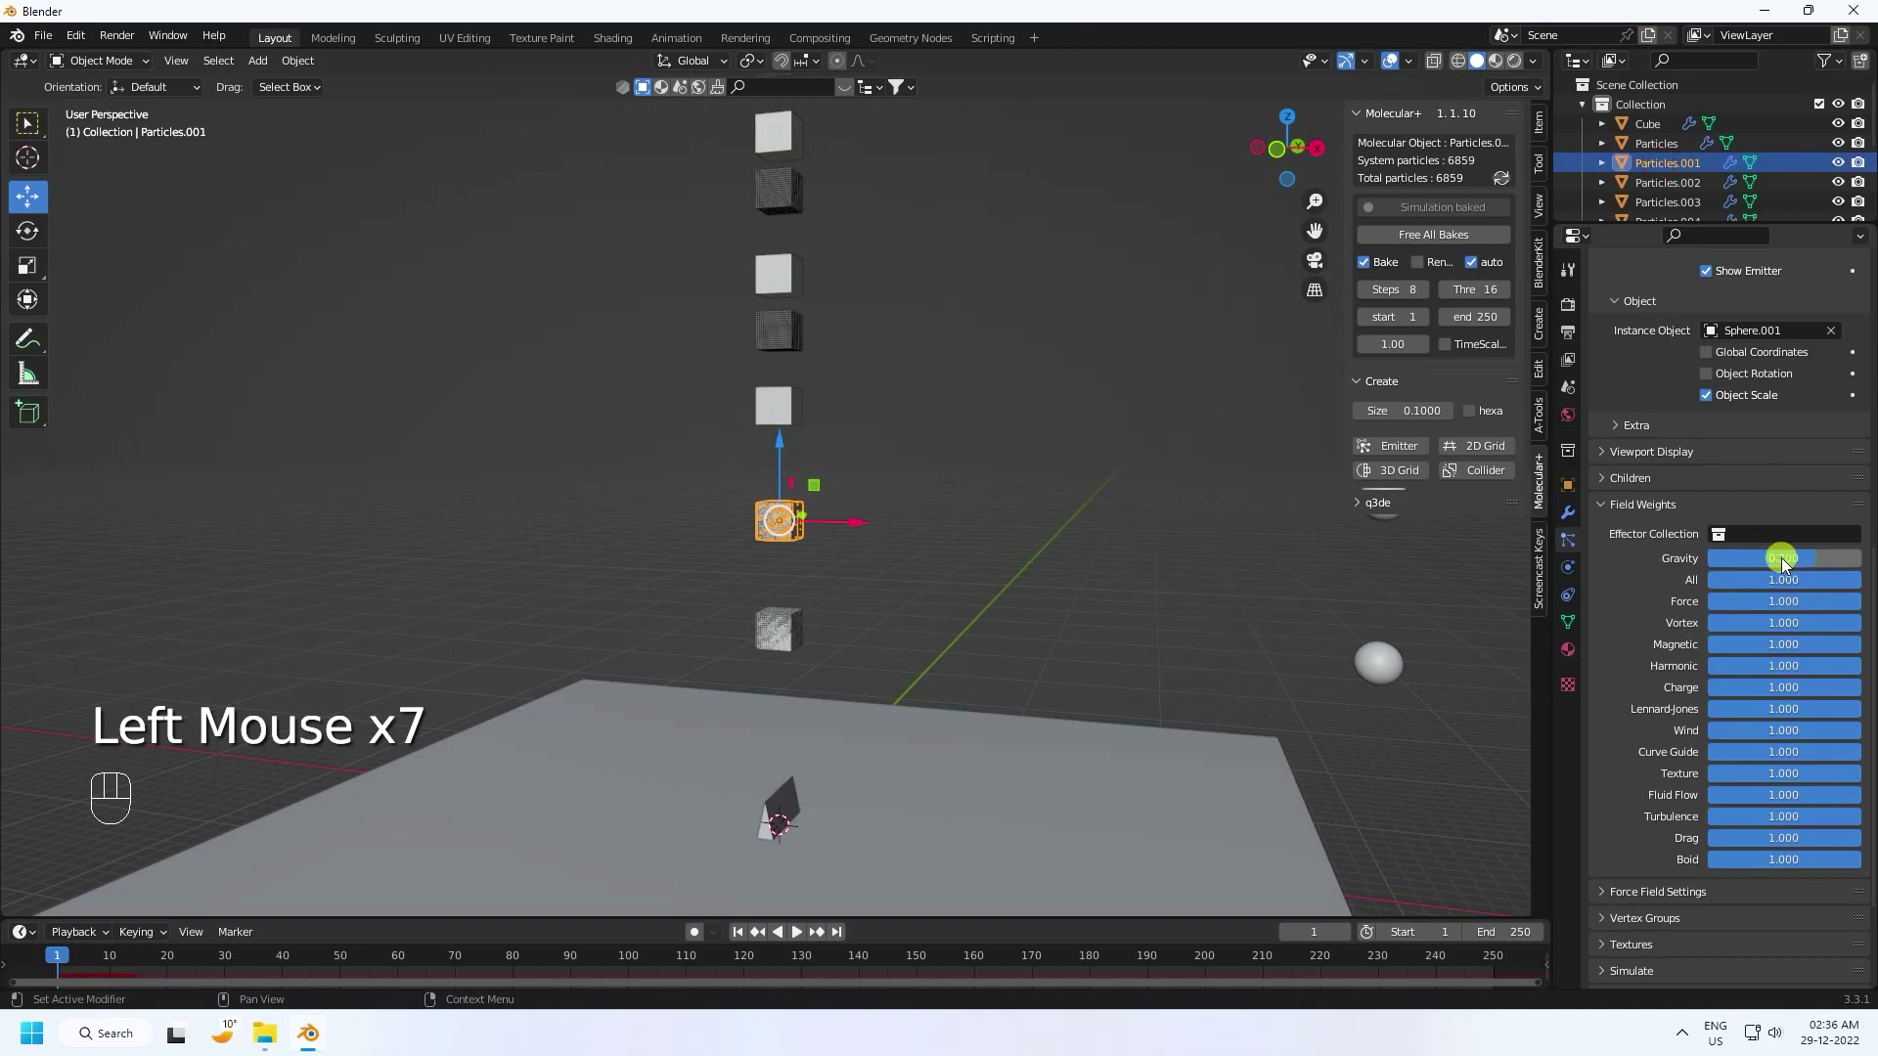
pyautogui.click(1667, 187)
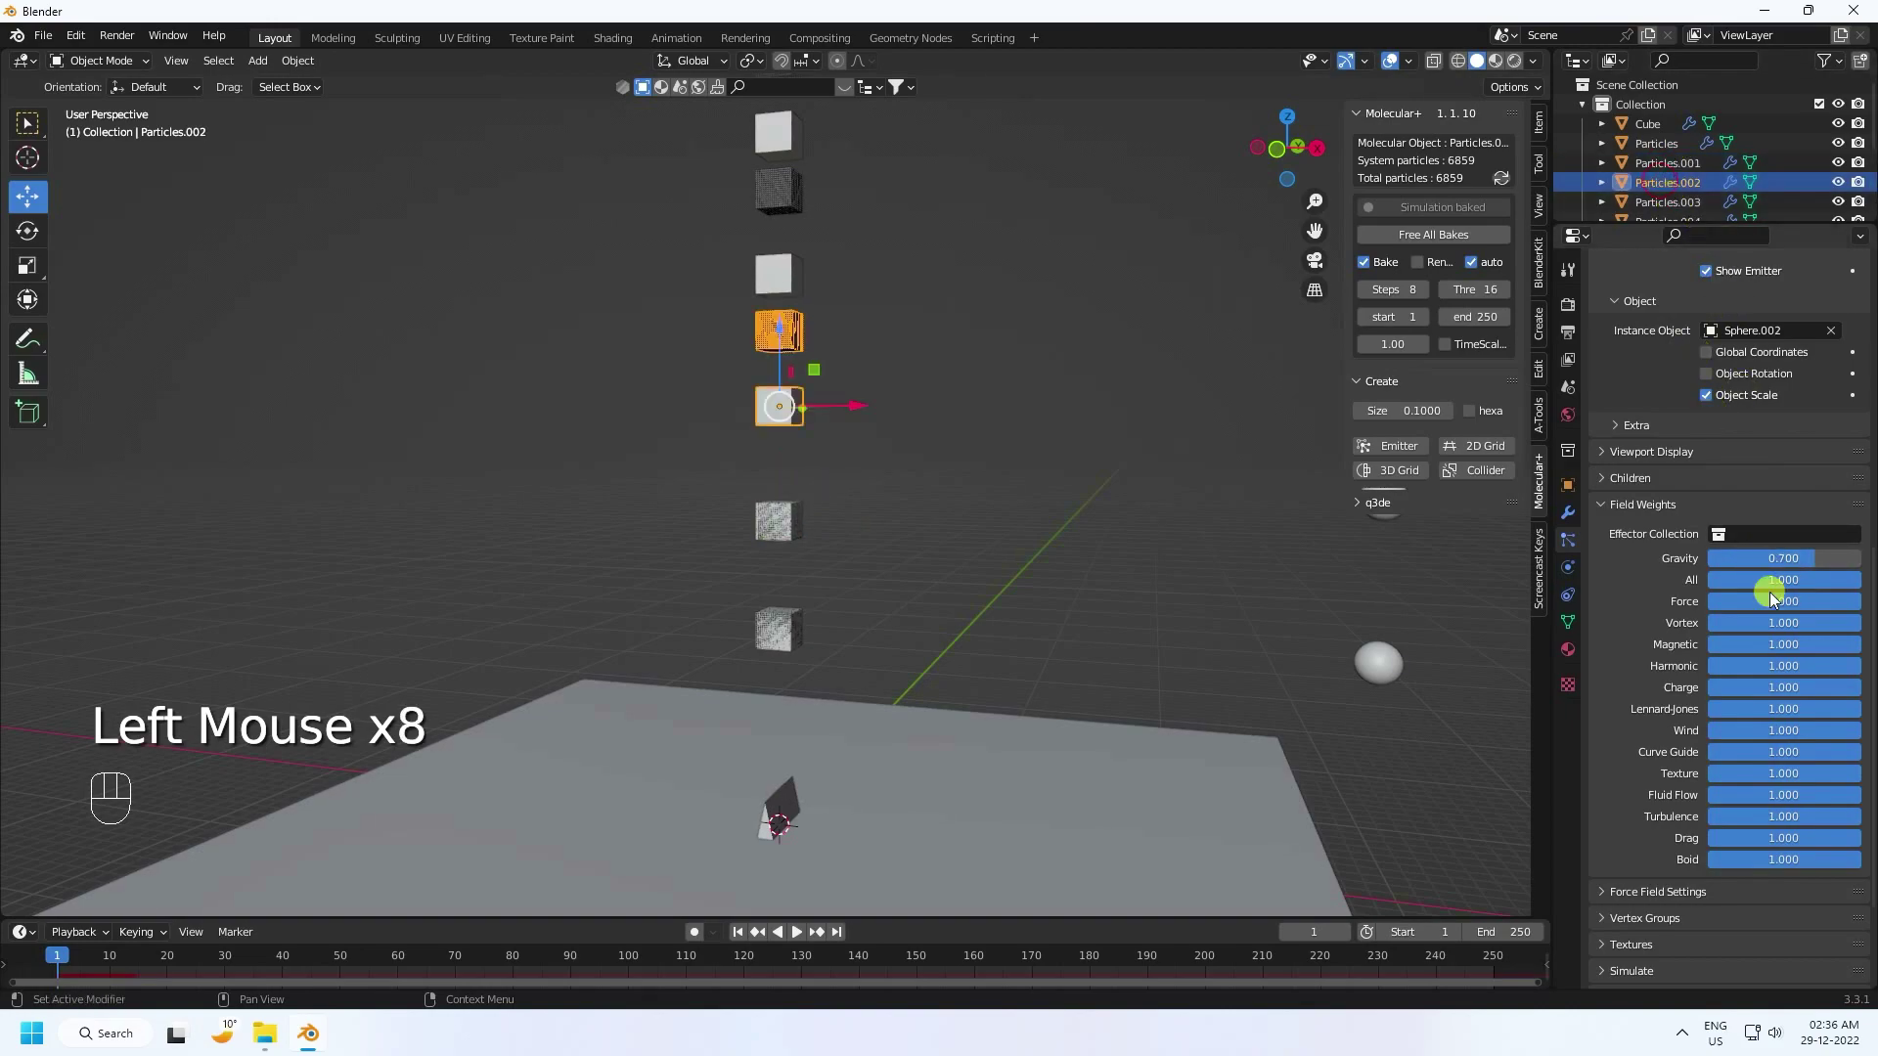
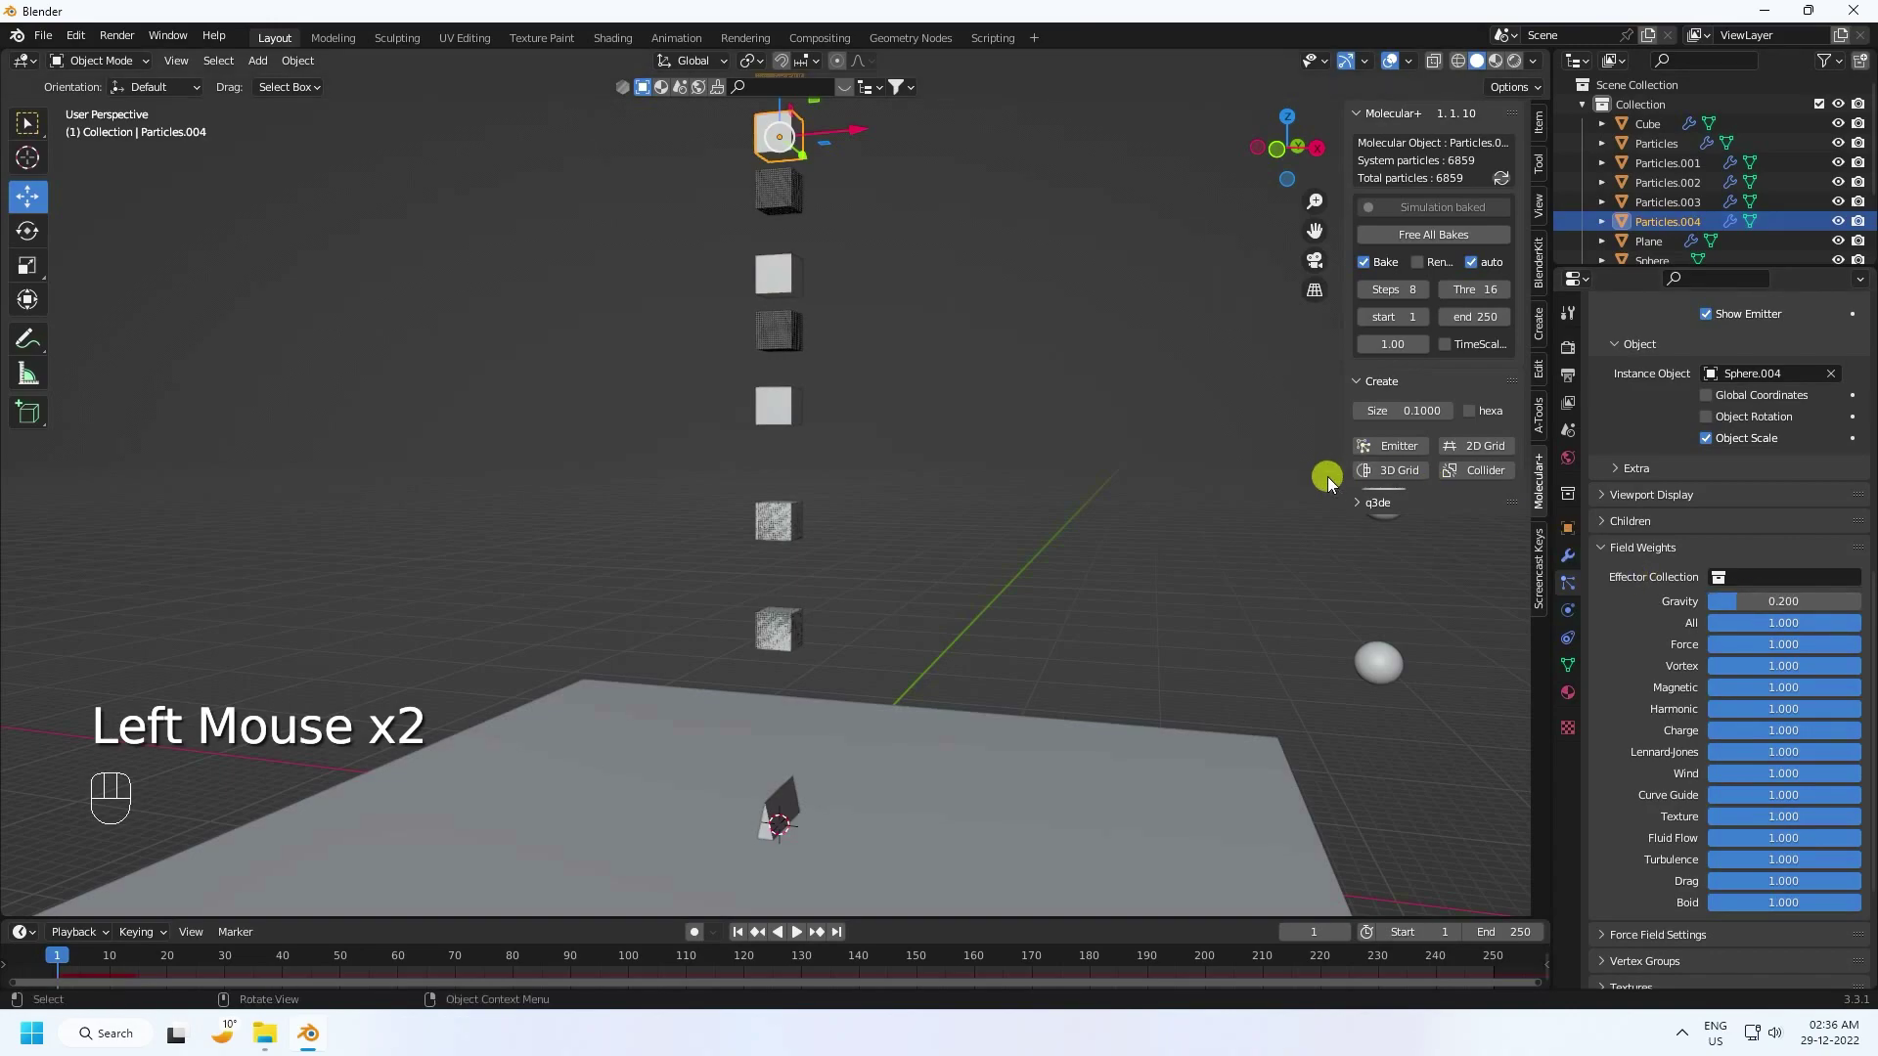
pyautogui.doubleClick(745, 939)
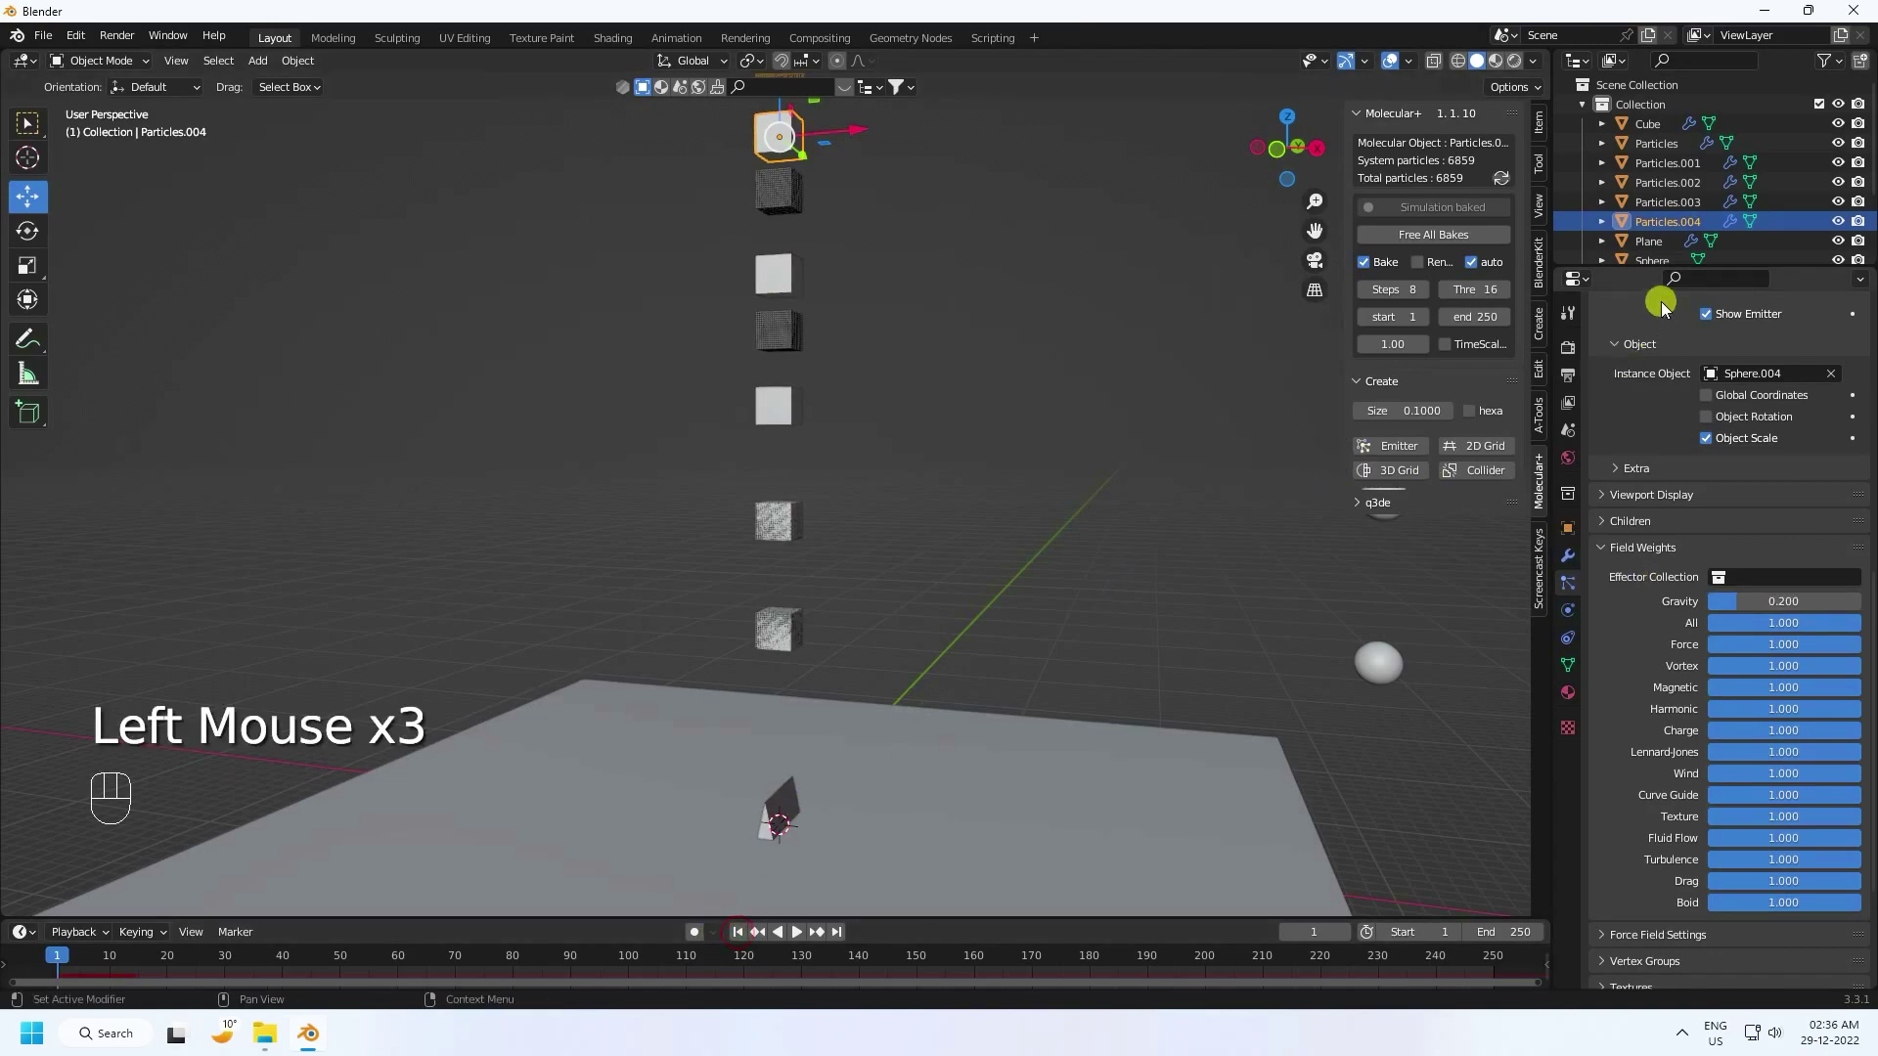
pyautogui.click(1660, 151)
pyautogui.click(1660, 169)
pyautogui.click(1656, 151)
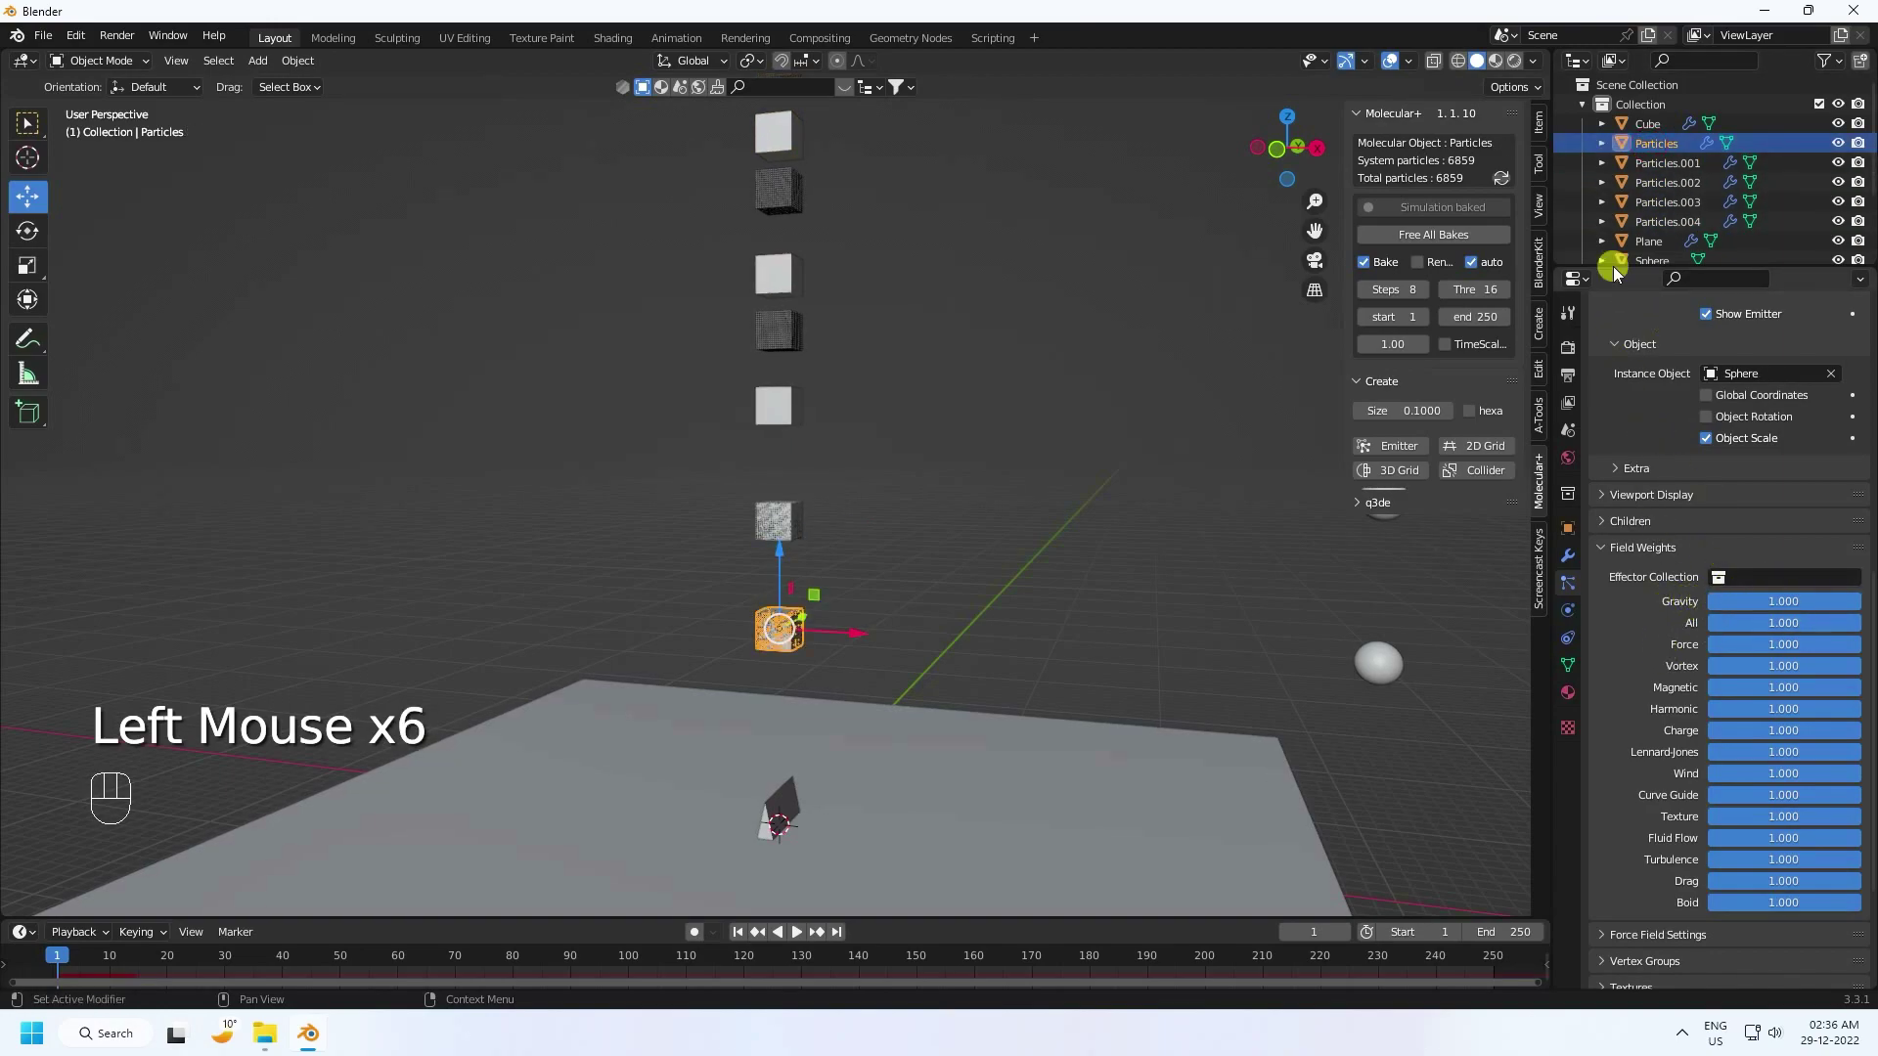
pyautogui.click(1653, 168)
pyautogui.click(1682, 183)
pyautogui.click(1682, 205)
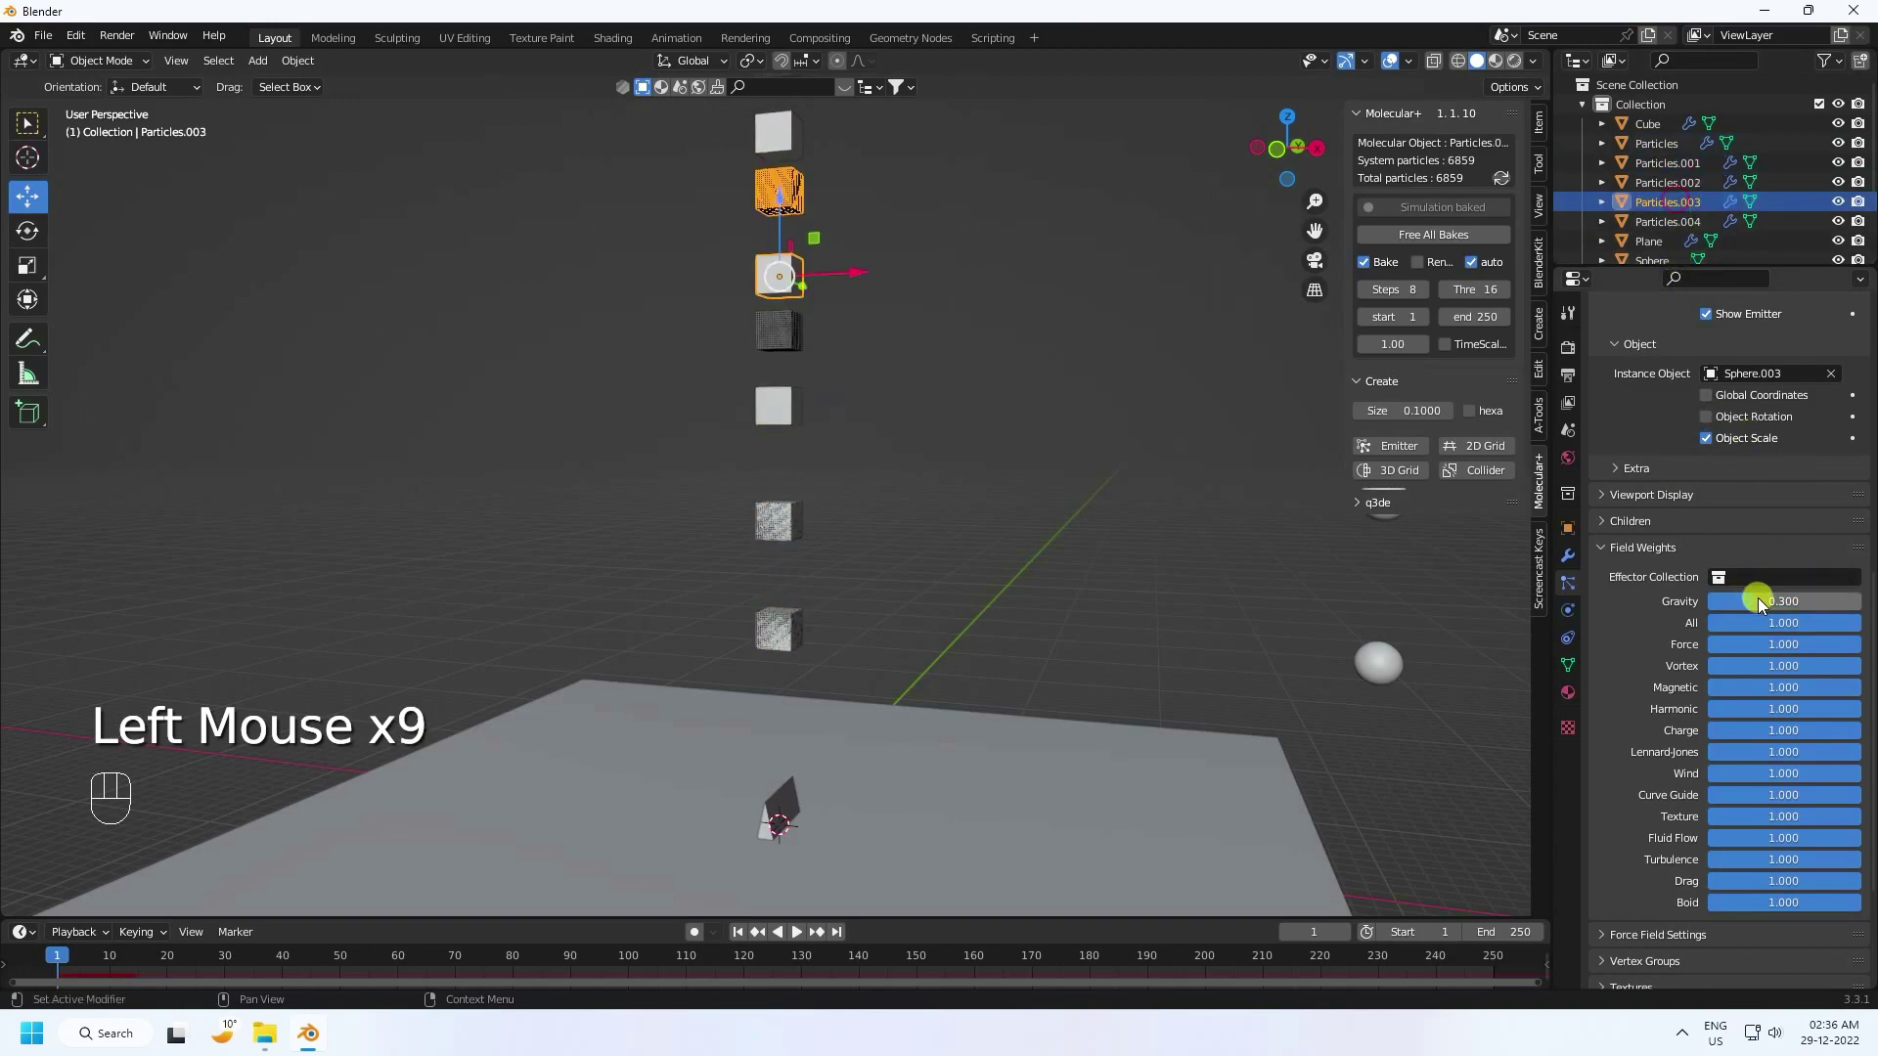
pyautogui.click(1675, 233)
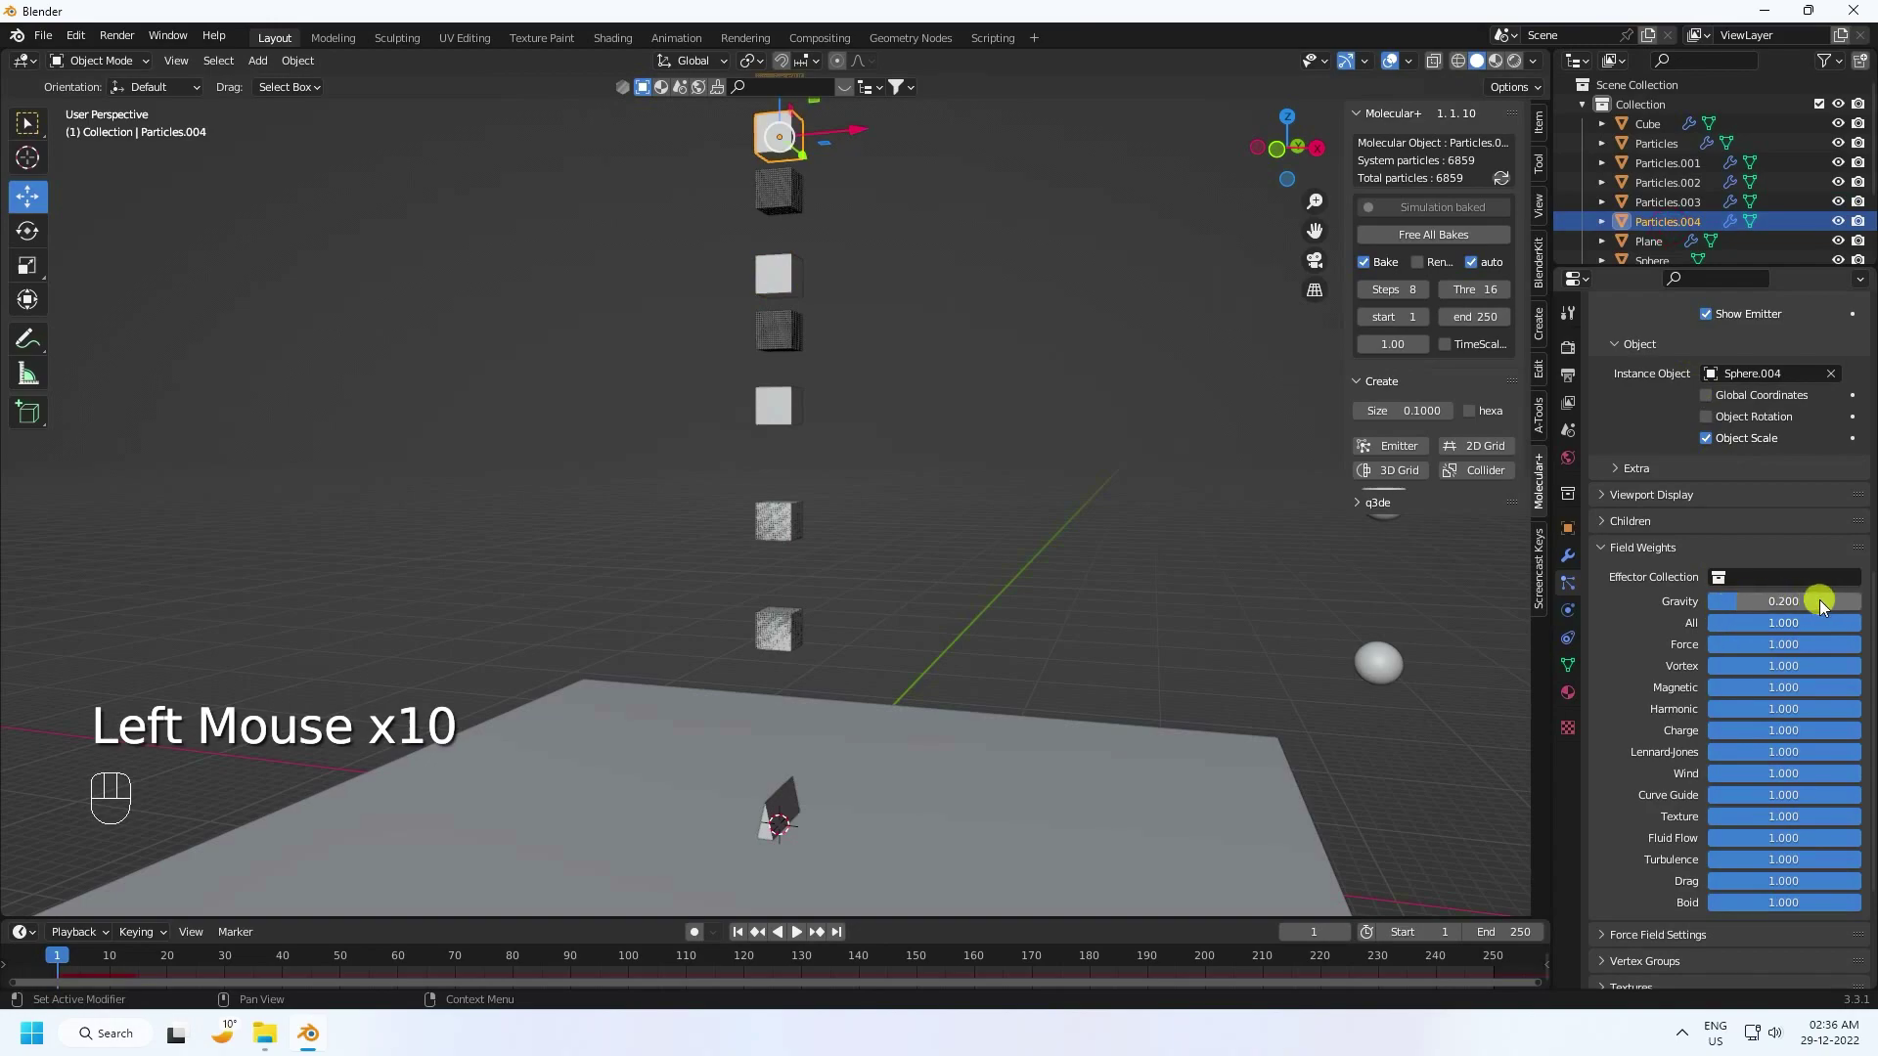
# Step: Free all existing Molecular+ bakes and rebake the five-cube simulation from frame 1
pyautogui.doubleClick(747, 938)
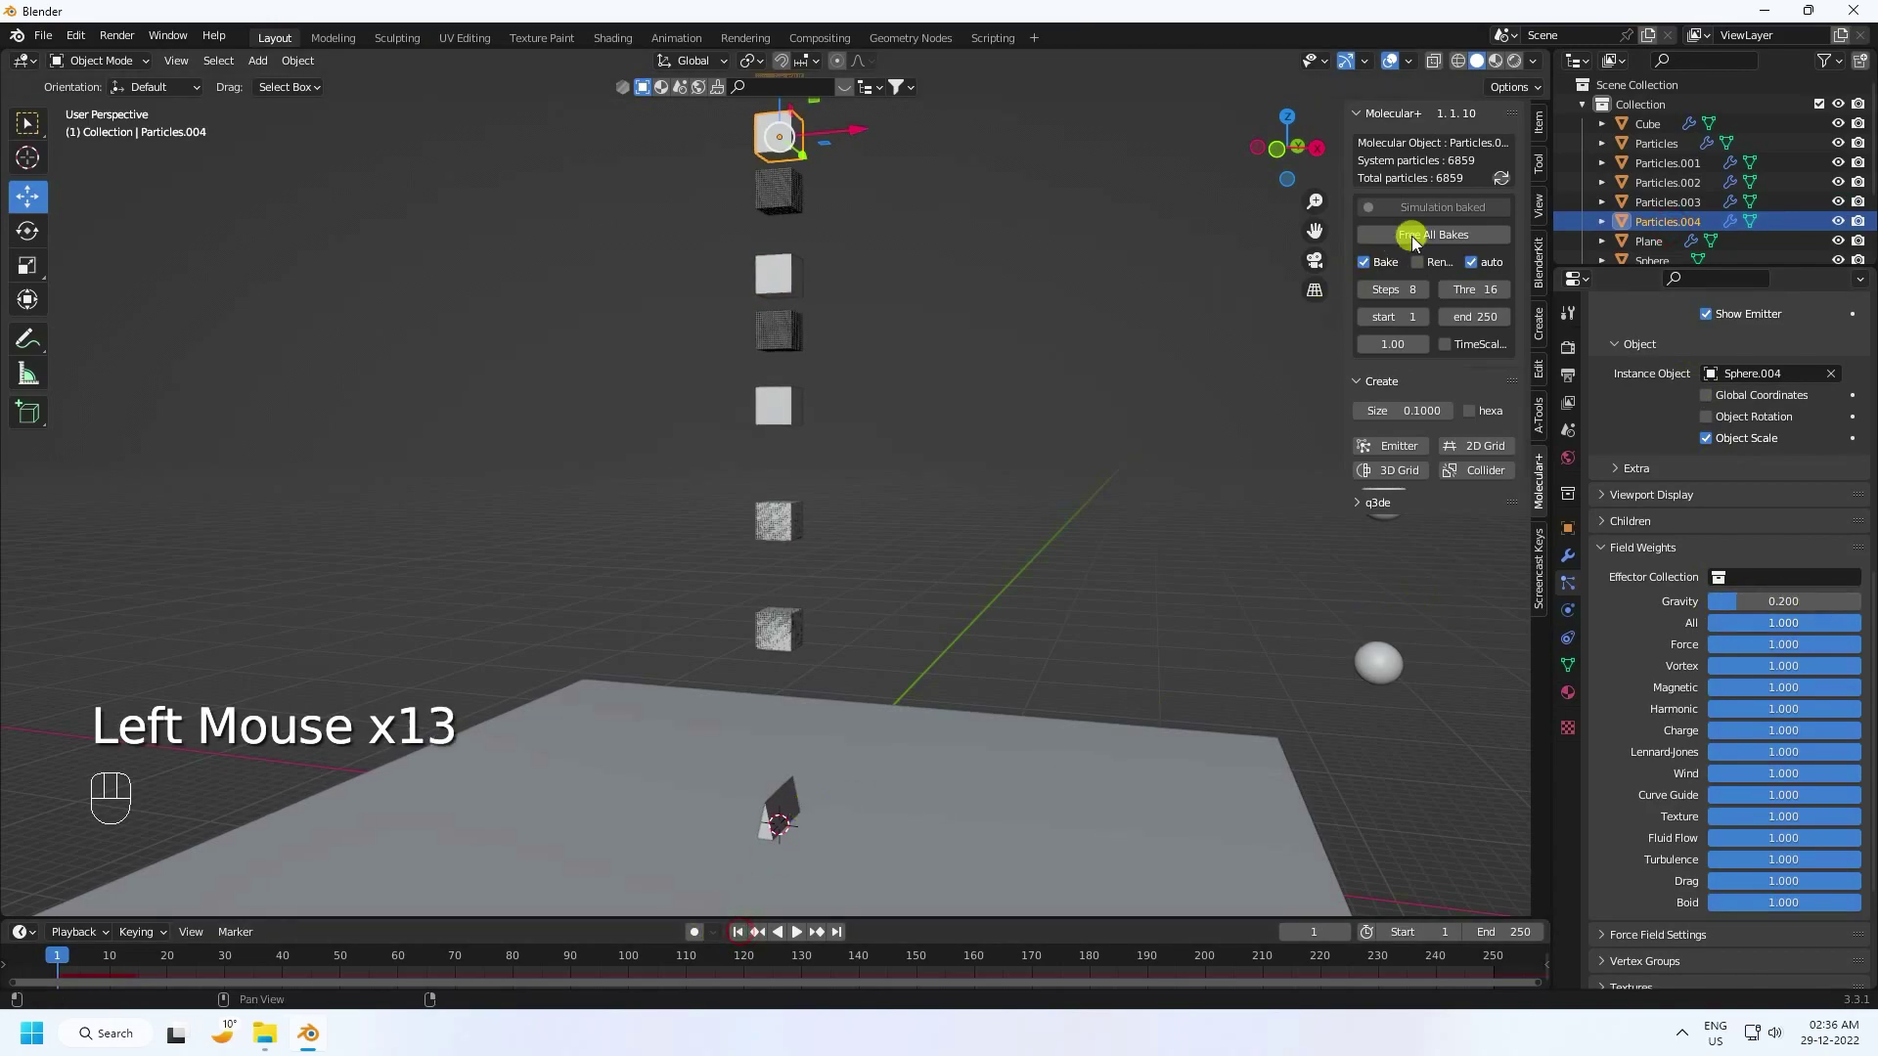
pyautogui.click(1411, 242)
pyautogui.click(746, 934)
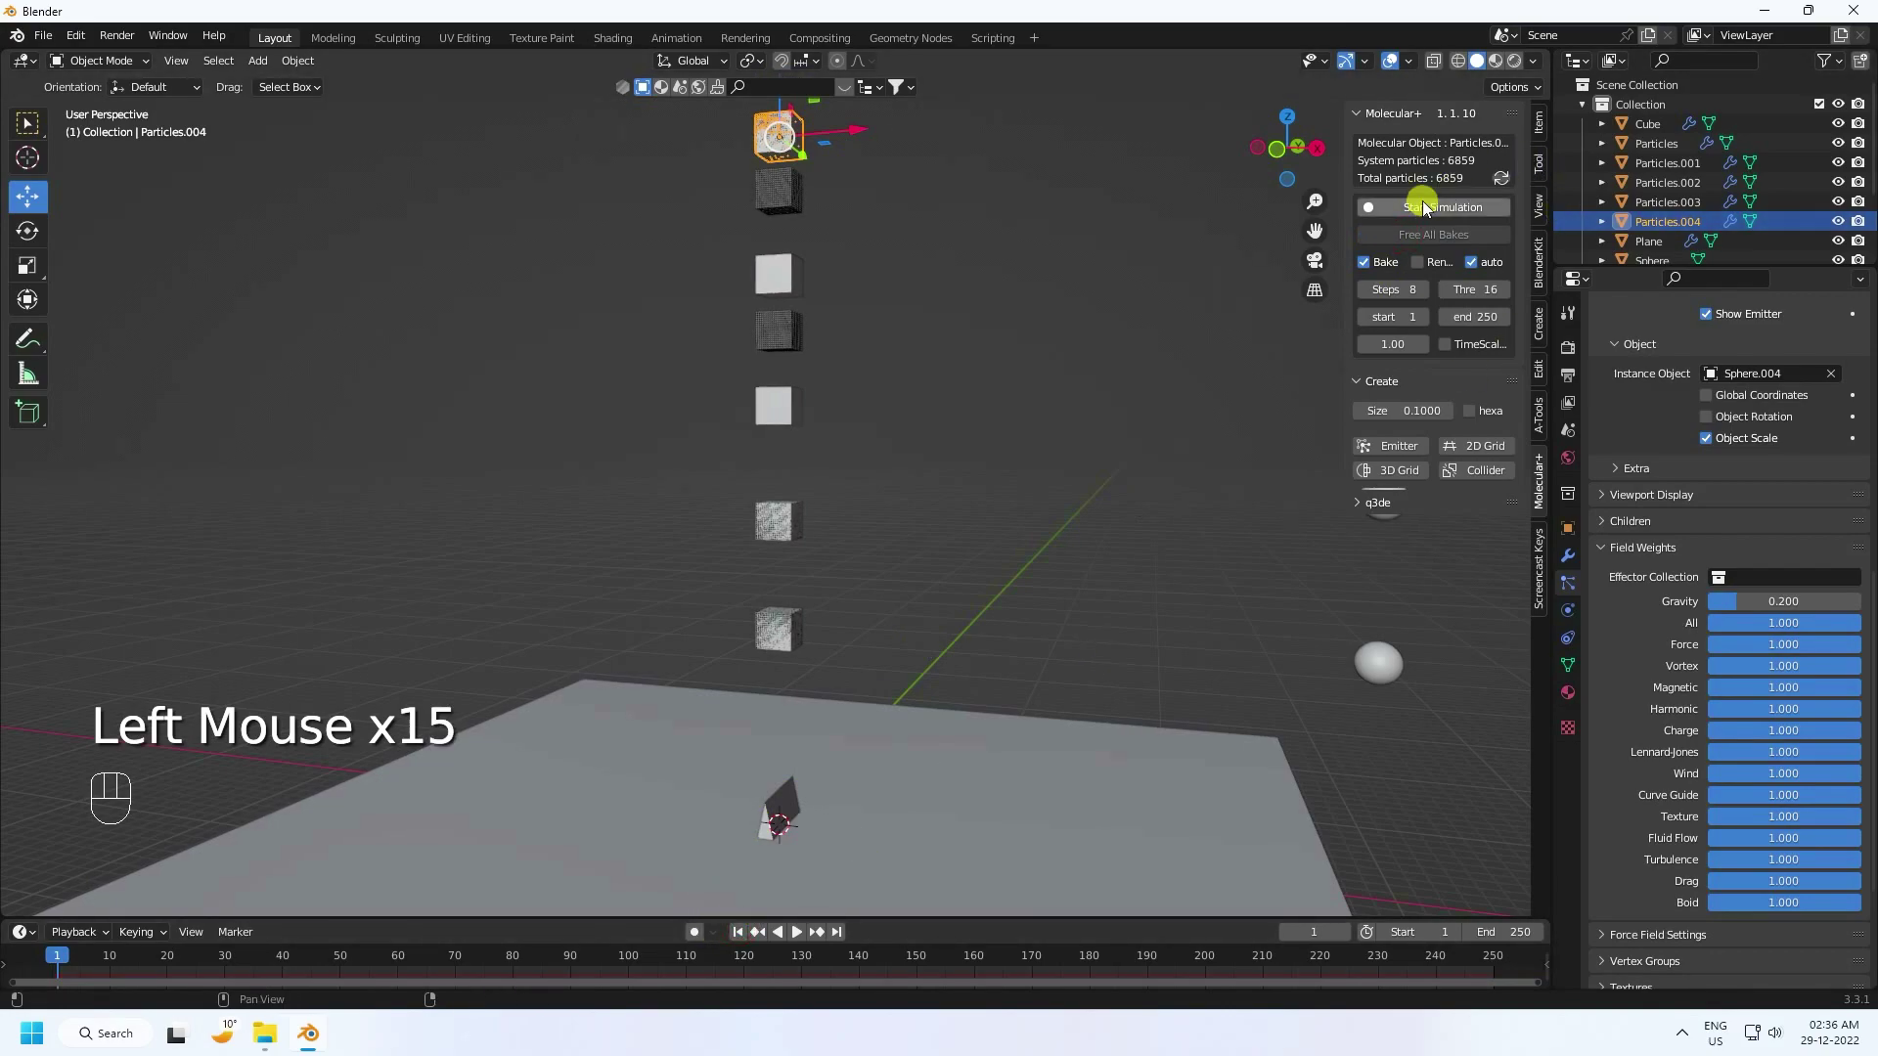
pyautogui.click(1416, 211)
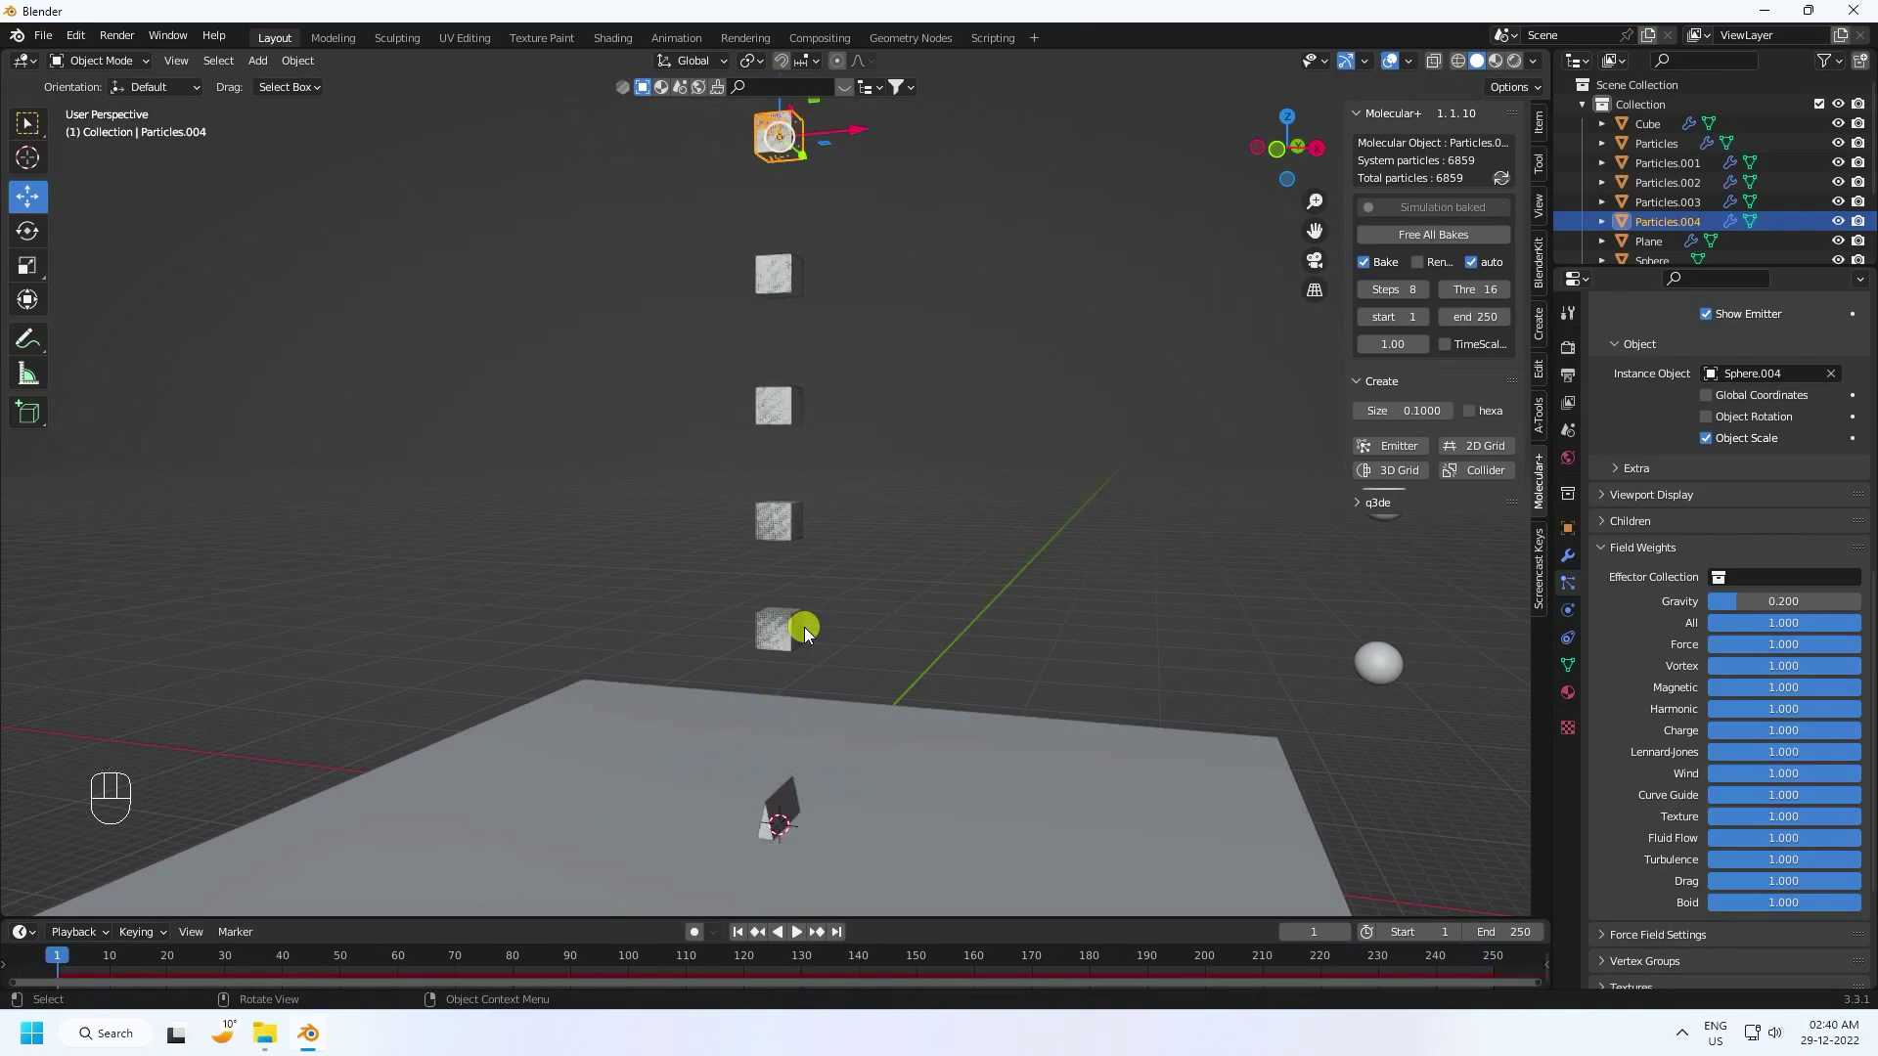
# Step: Orbit the view to look across the ramp and ground plane before playback
pyautogui.click(713, 611)
pyautogui.scroll(3)
pyautogui.middleClick(801, 547)
pyautogui.moveTo(696, 518); pyautogui.dragTo(790, 356)
pyautogui.moveTo(804, 522); pyautogui.dragTo(760, 568)
pyautogui.middleClick(793, 557)
pyautogui.middleClick(845, 495)
pyautogui.moveTo(856, 465); pyautogui.dragTo(830, 504)
pyautogui.scroll(3)
# Step: Play the baked fall, orbiting around the collapsing particles, then pause at frame 16
pyautogui.click(741, 939)
pyautogui.click(804, 935)
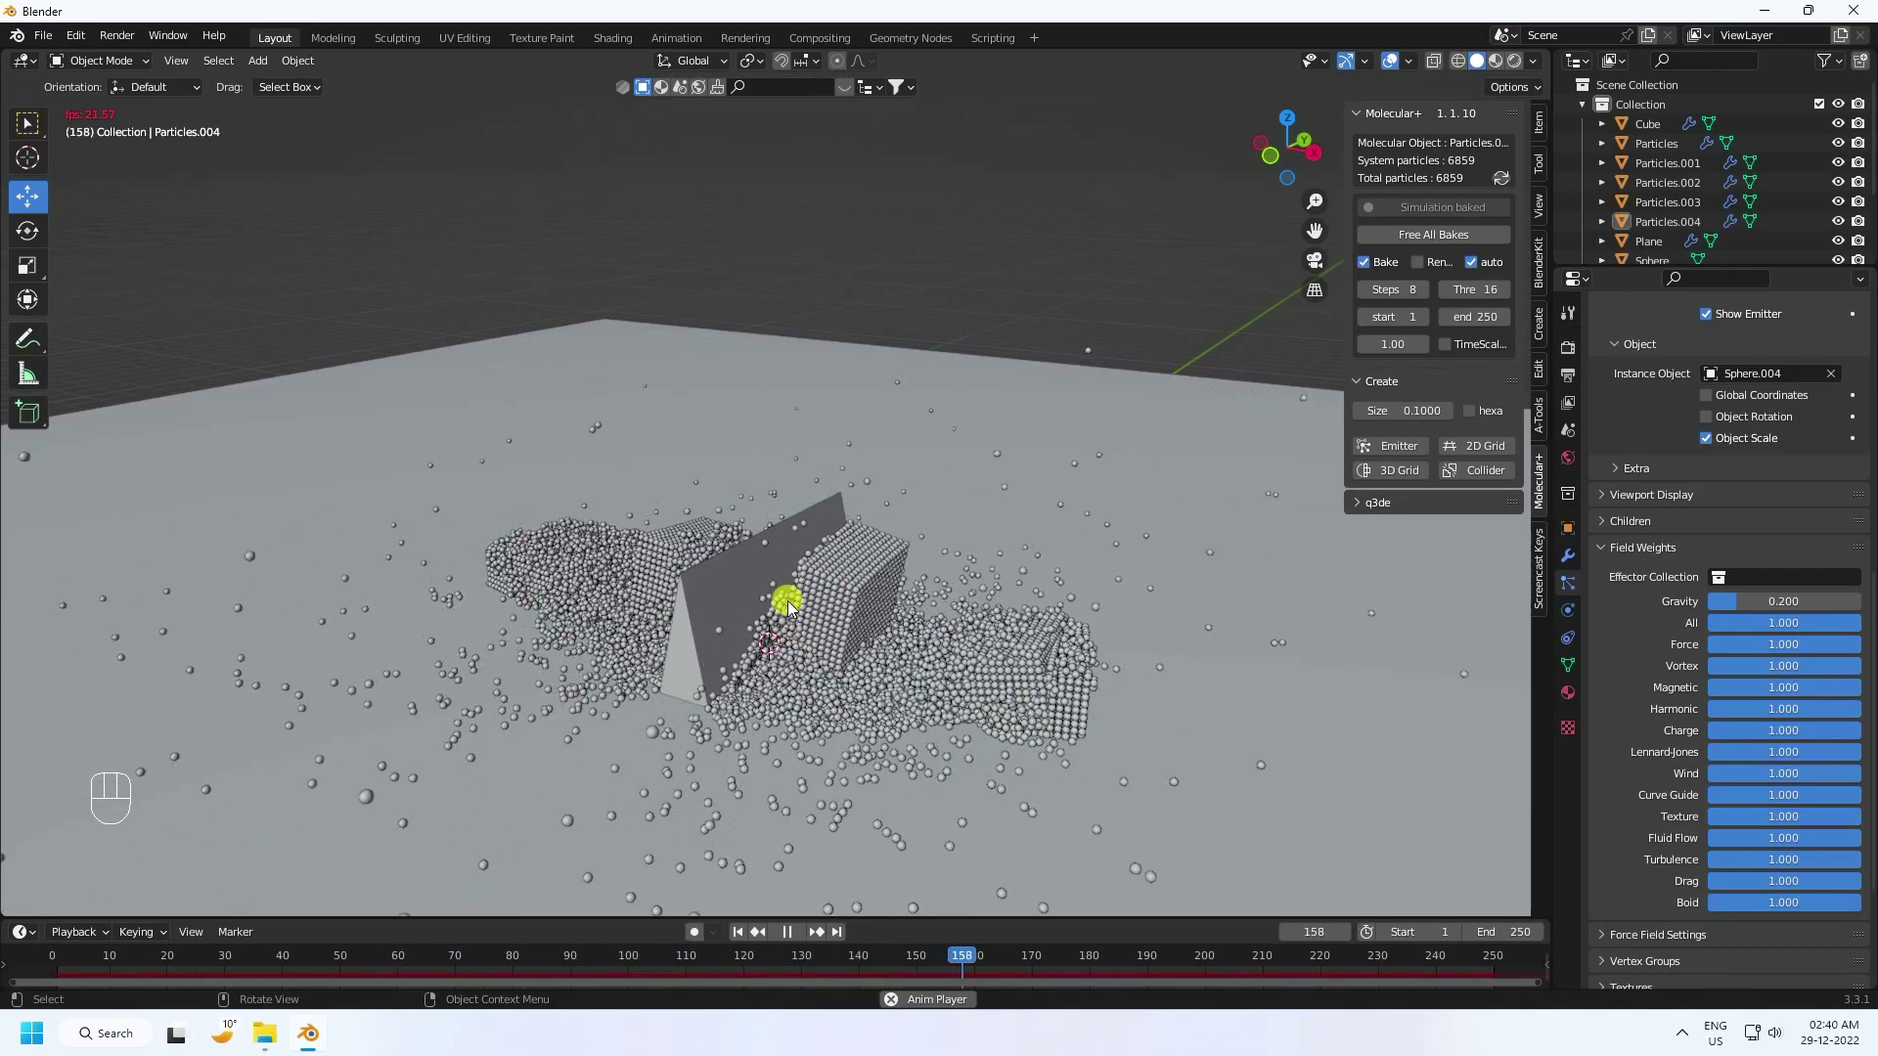
pyautogui.scroll(3)
pyautogui.click(828, 646)
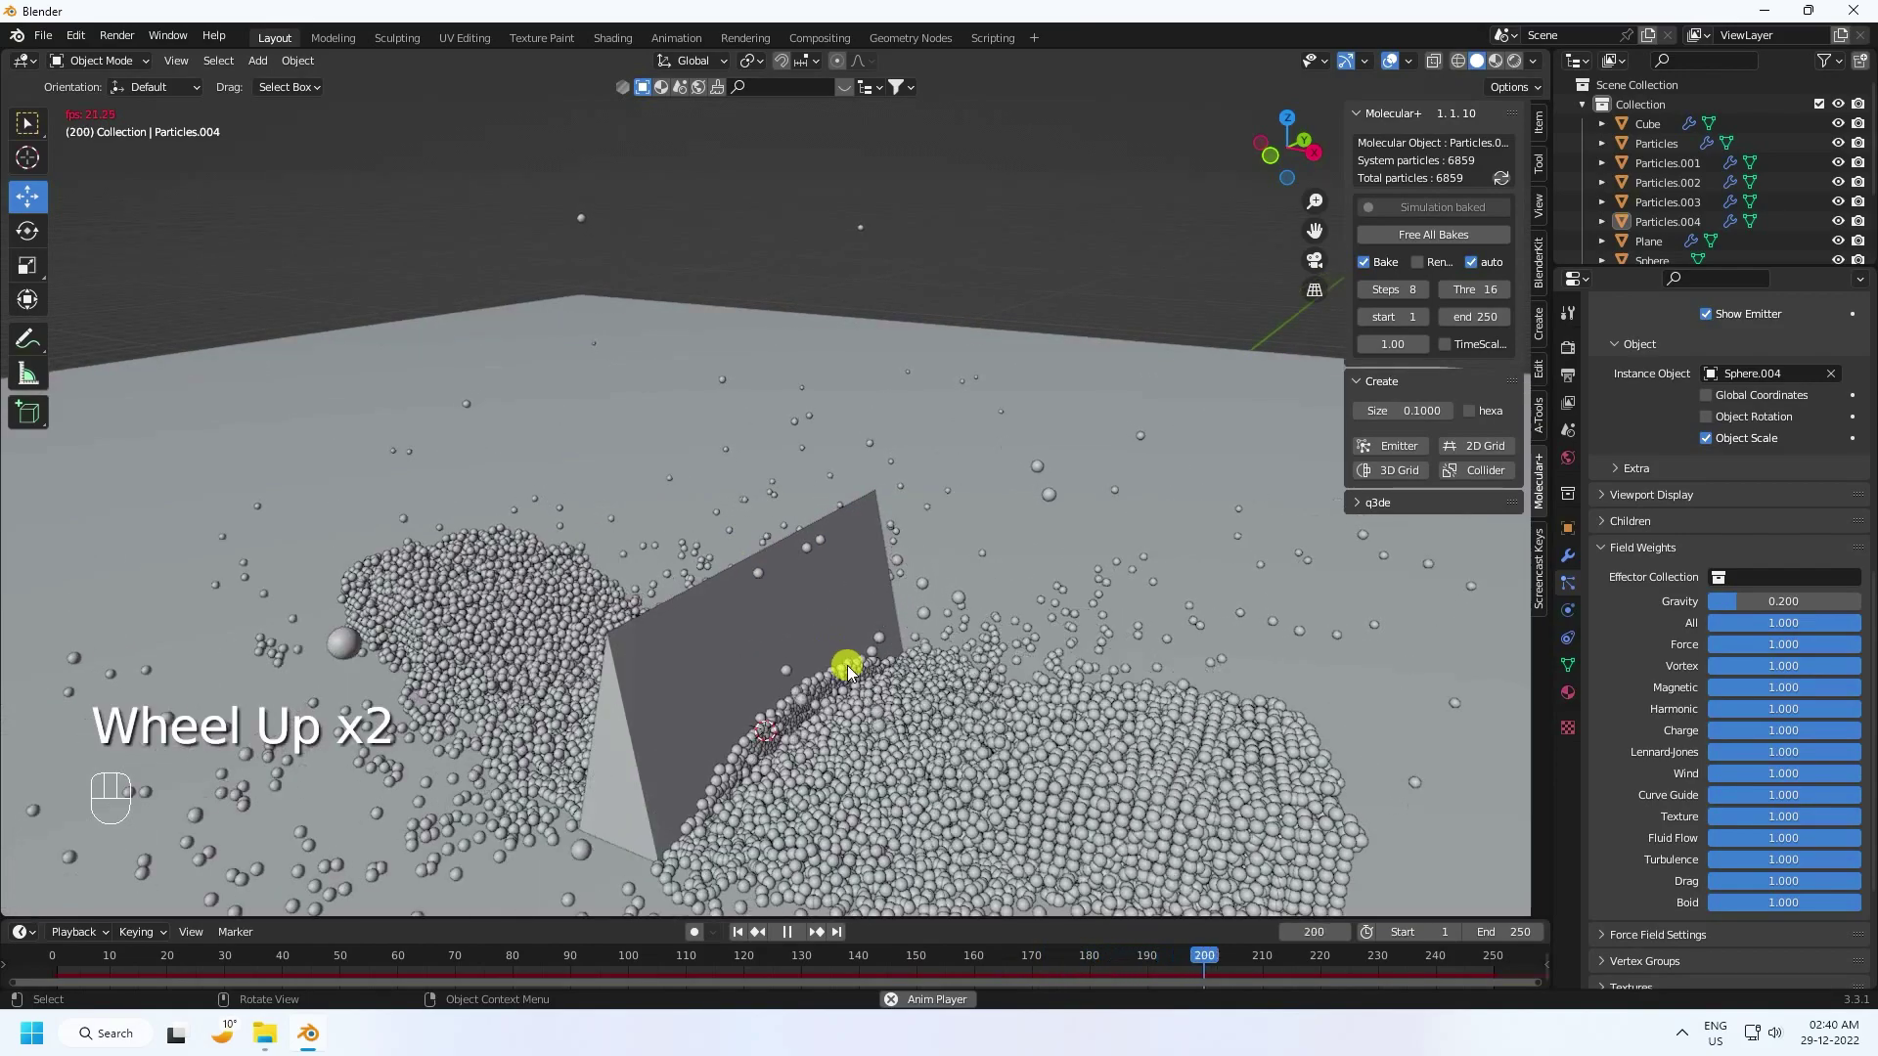
pyautogui.moveTo(829, 662); pyautogui.dragTo(774, 575)
pyautogui.click(791, 597)
pyautogui.middleClick(793, 597)
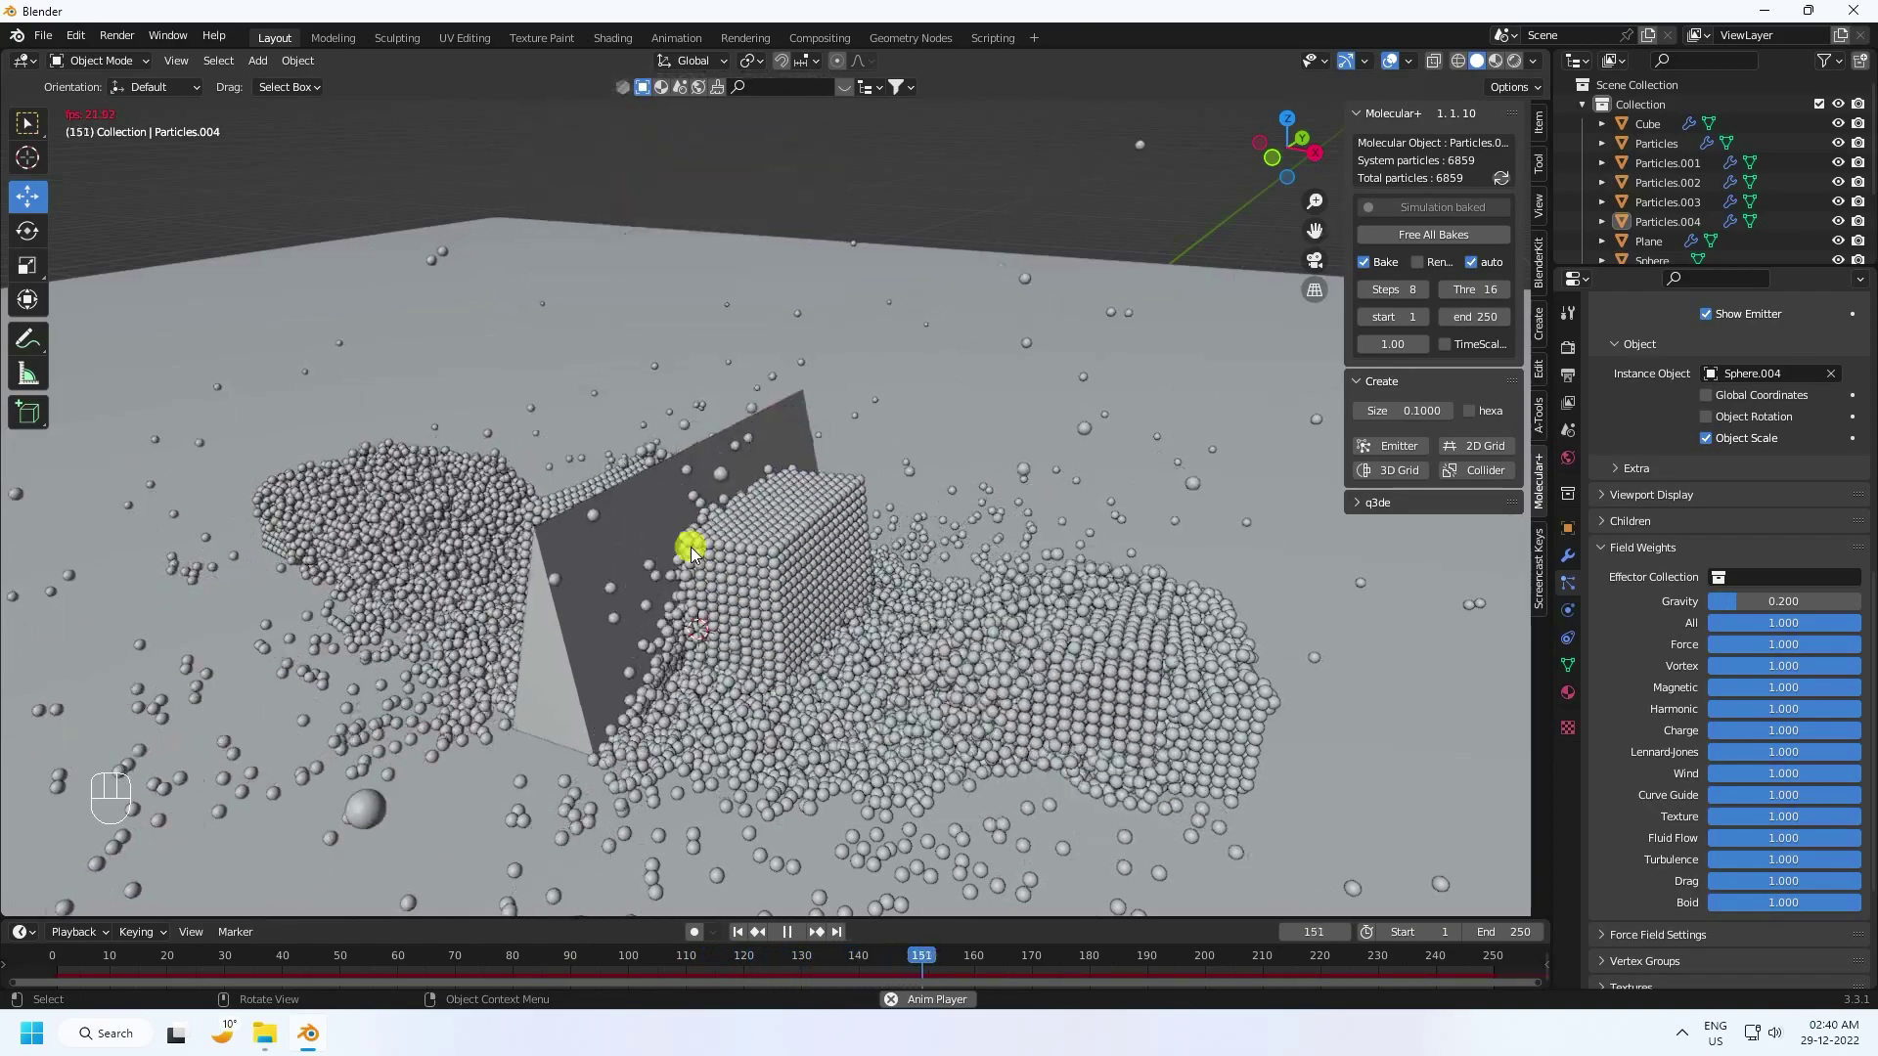
pyautogui.click(743, 939)
# Step: Select the Plane and reframe the view ready for its material setup
pyautogui.click(799, 938)
pyautogui.middleClick(651, 726)
pyautogui.scroll(-3)
pyautogui.moveTo(870, 601); pyautogui.dragTo(1025, 672)
# Step: Give the Plane's white Material.001 metallic 0.5 and roughness 0.3 and view shaded materials
pyautogui.click(1579, 700)
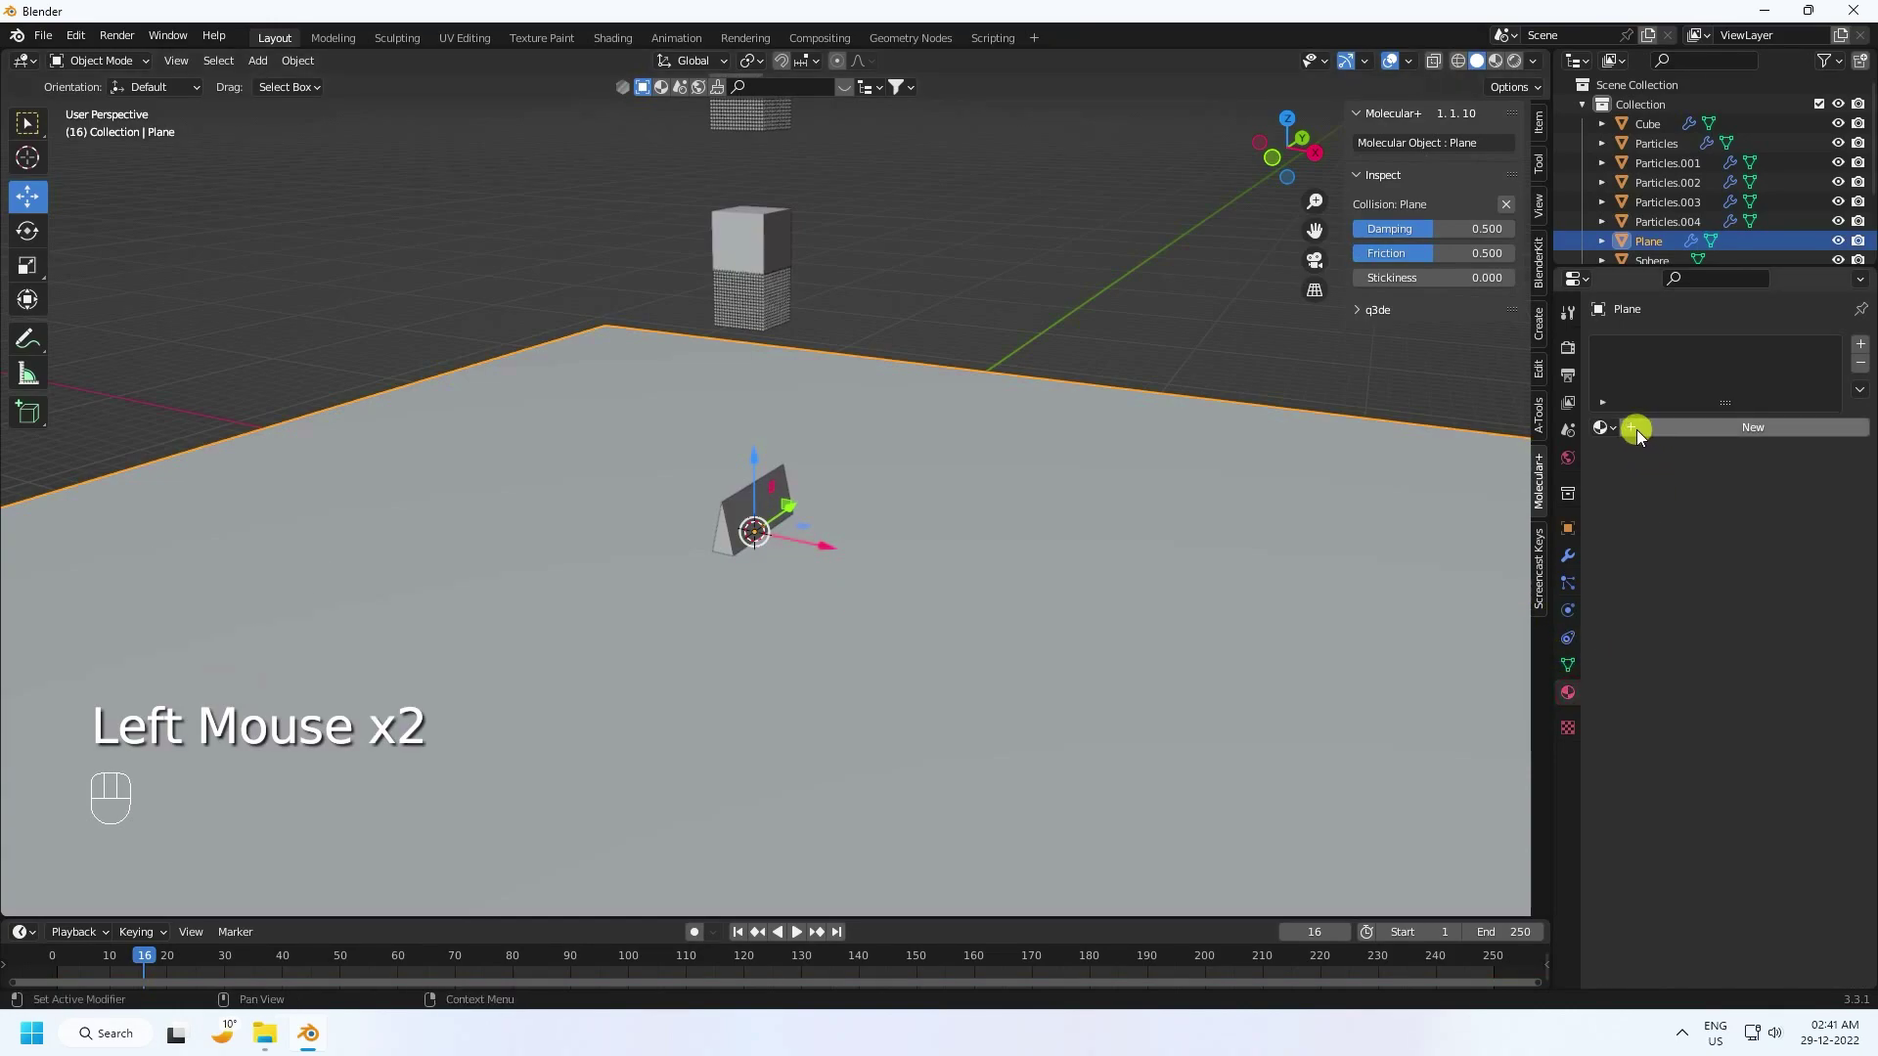
pyautogui.moveTo(1644, 437); pyautogui.dragTo(1662, 587)
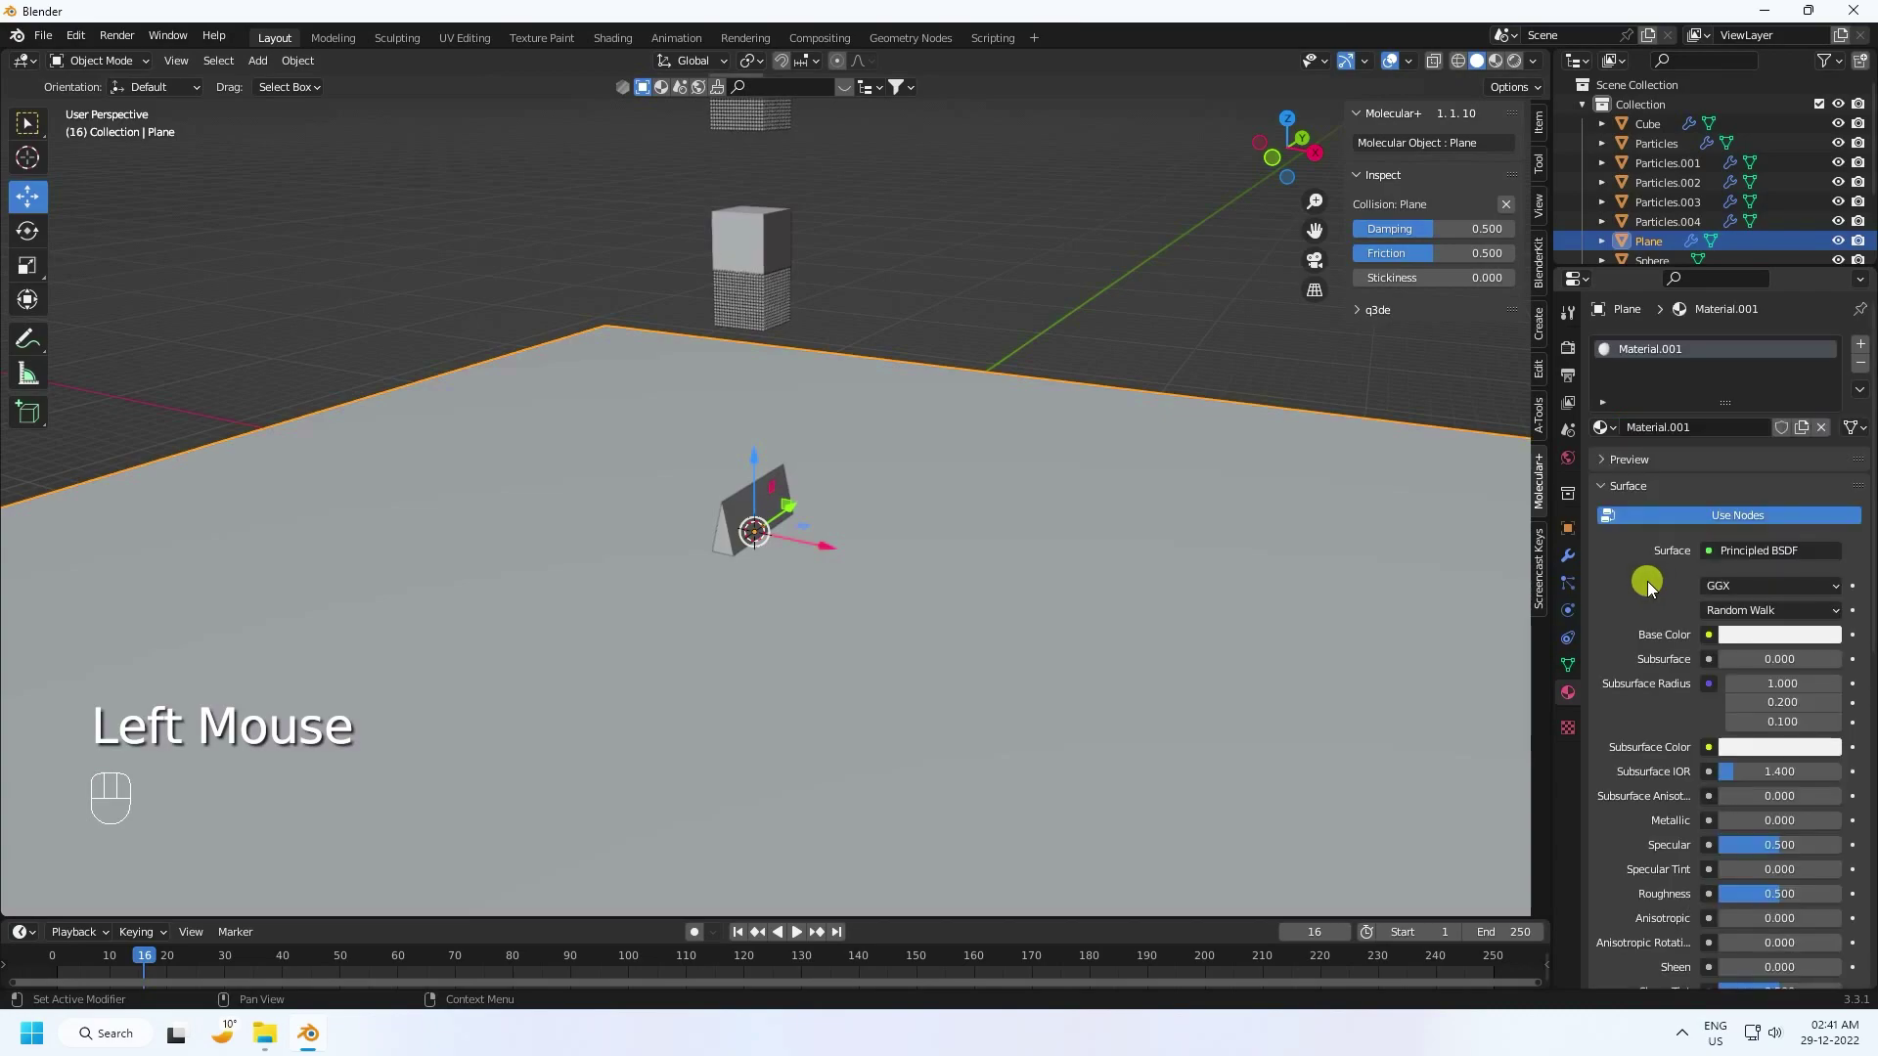
pyautogui.click(1750, 641)
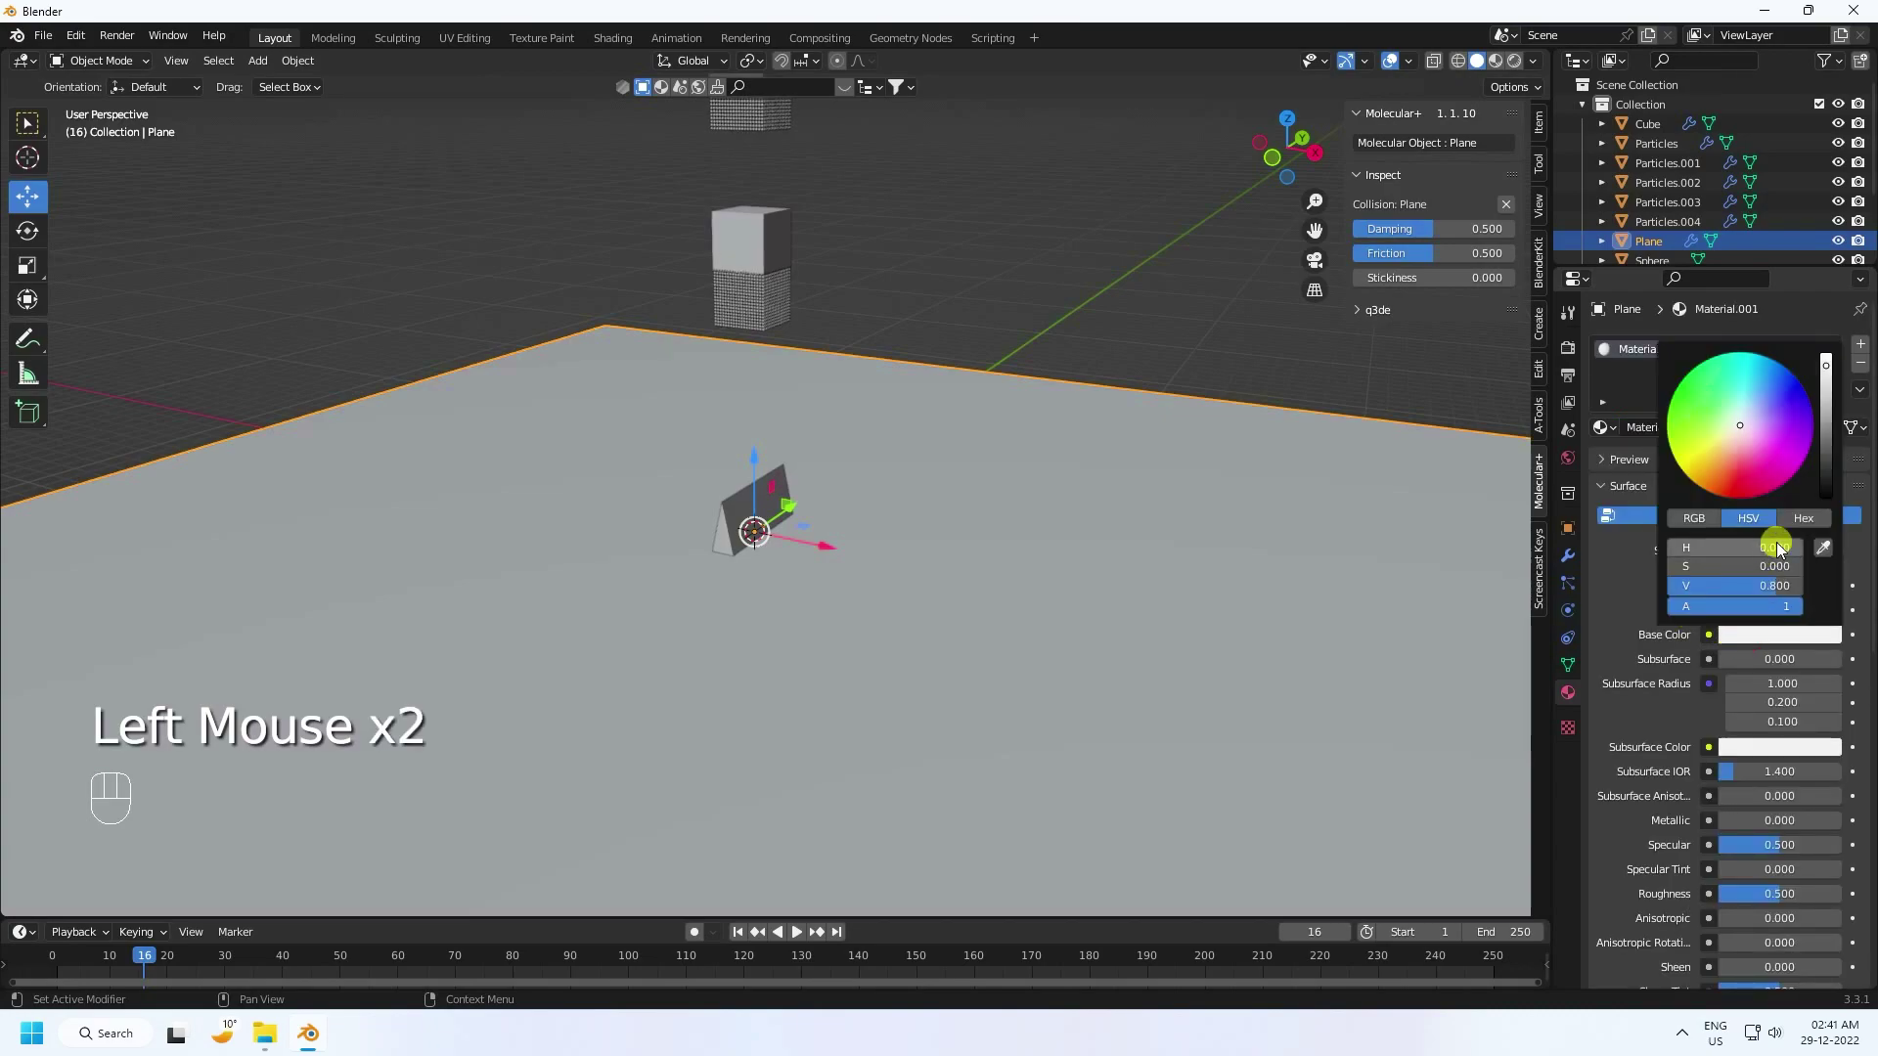
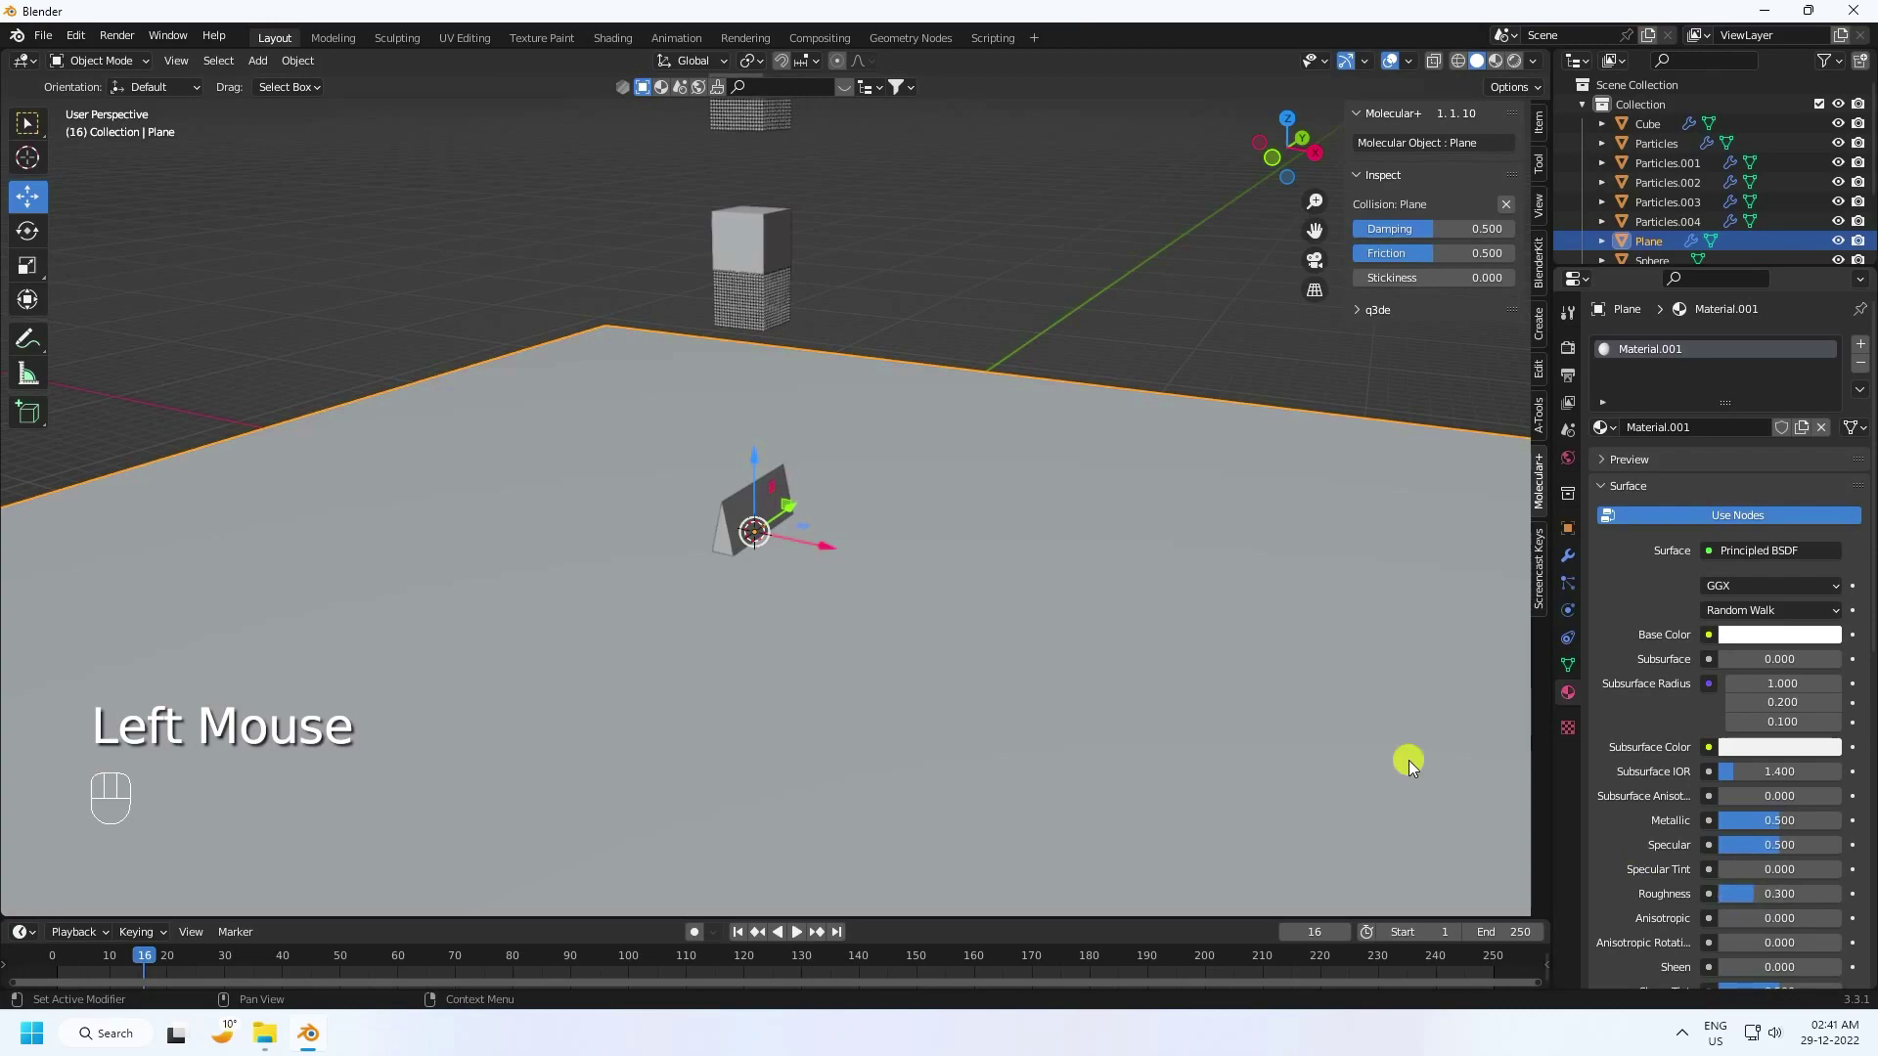
pyautogui.click(1503, 68)
pyautogui.scroll(3)
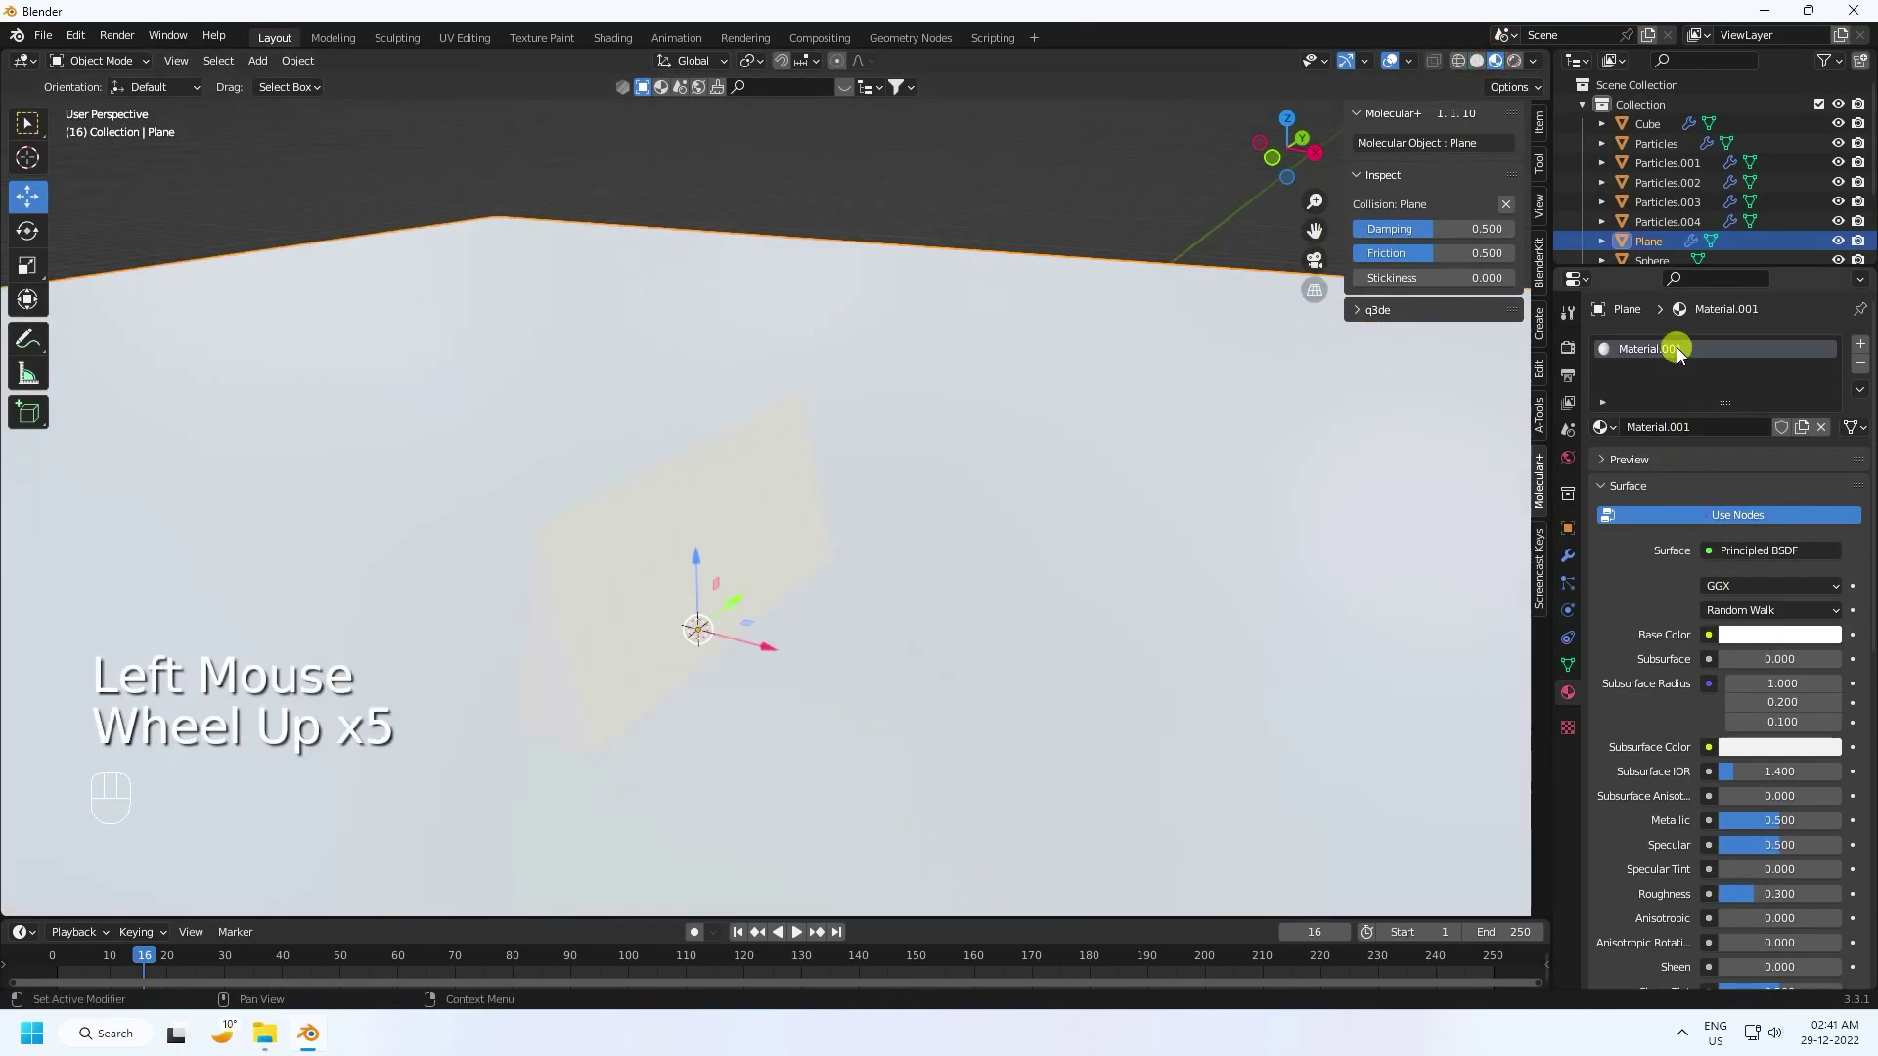
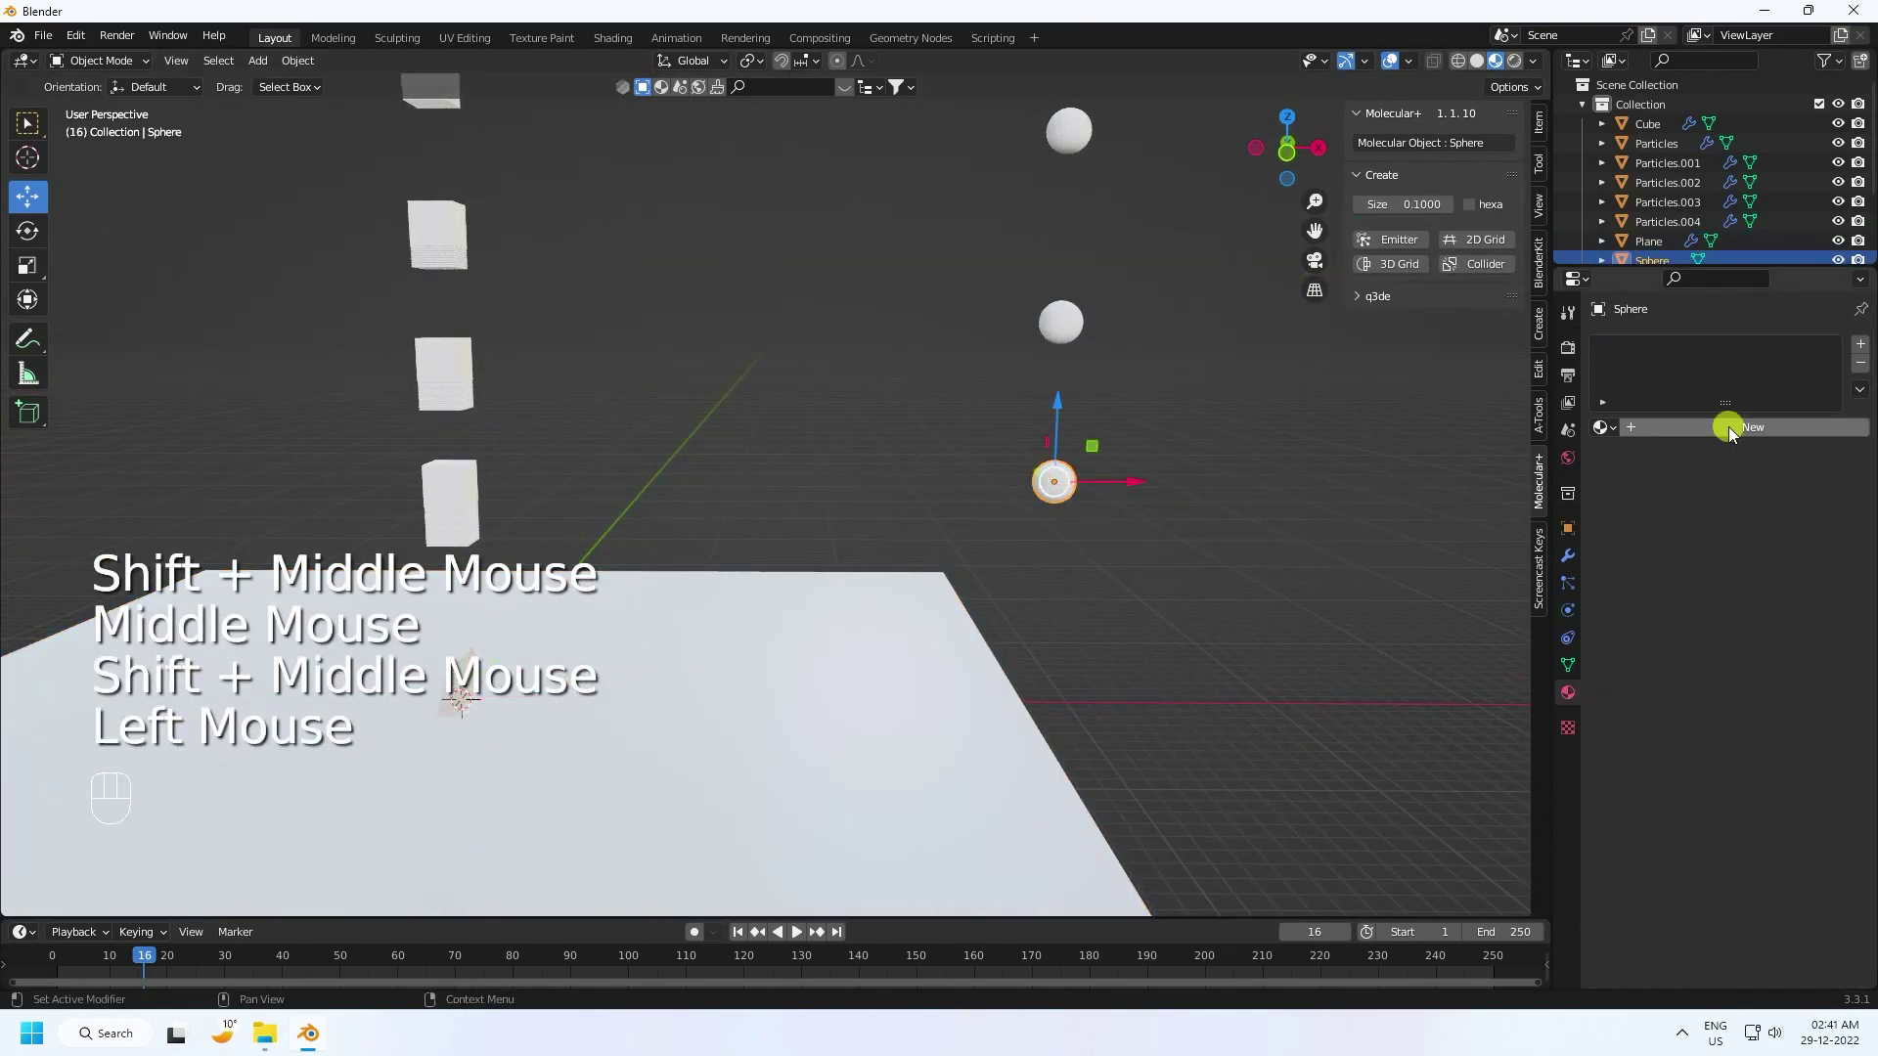
# Step: Create materials for the first two spheres with cyan and magenta base colours
pyautogui.moveTo(1731, 433); pyautogui.dragTo(1689, 566)
pyautogui.click(1755, 646)
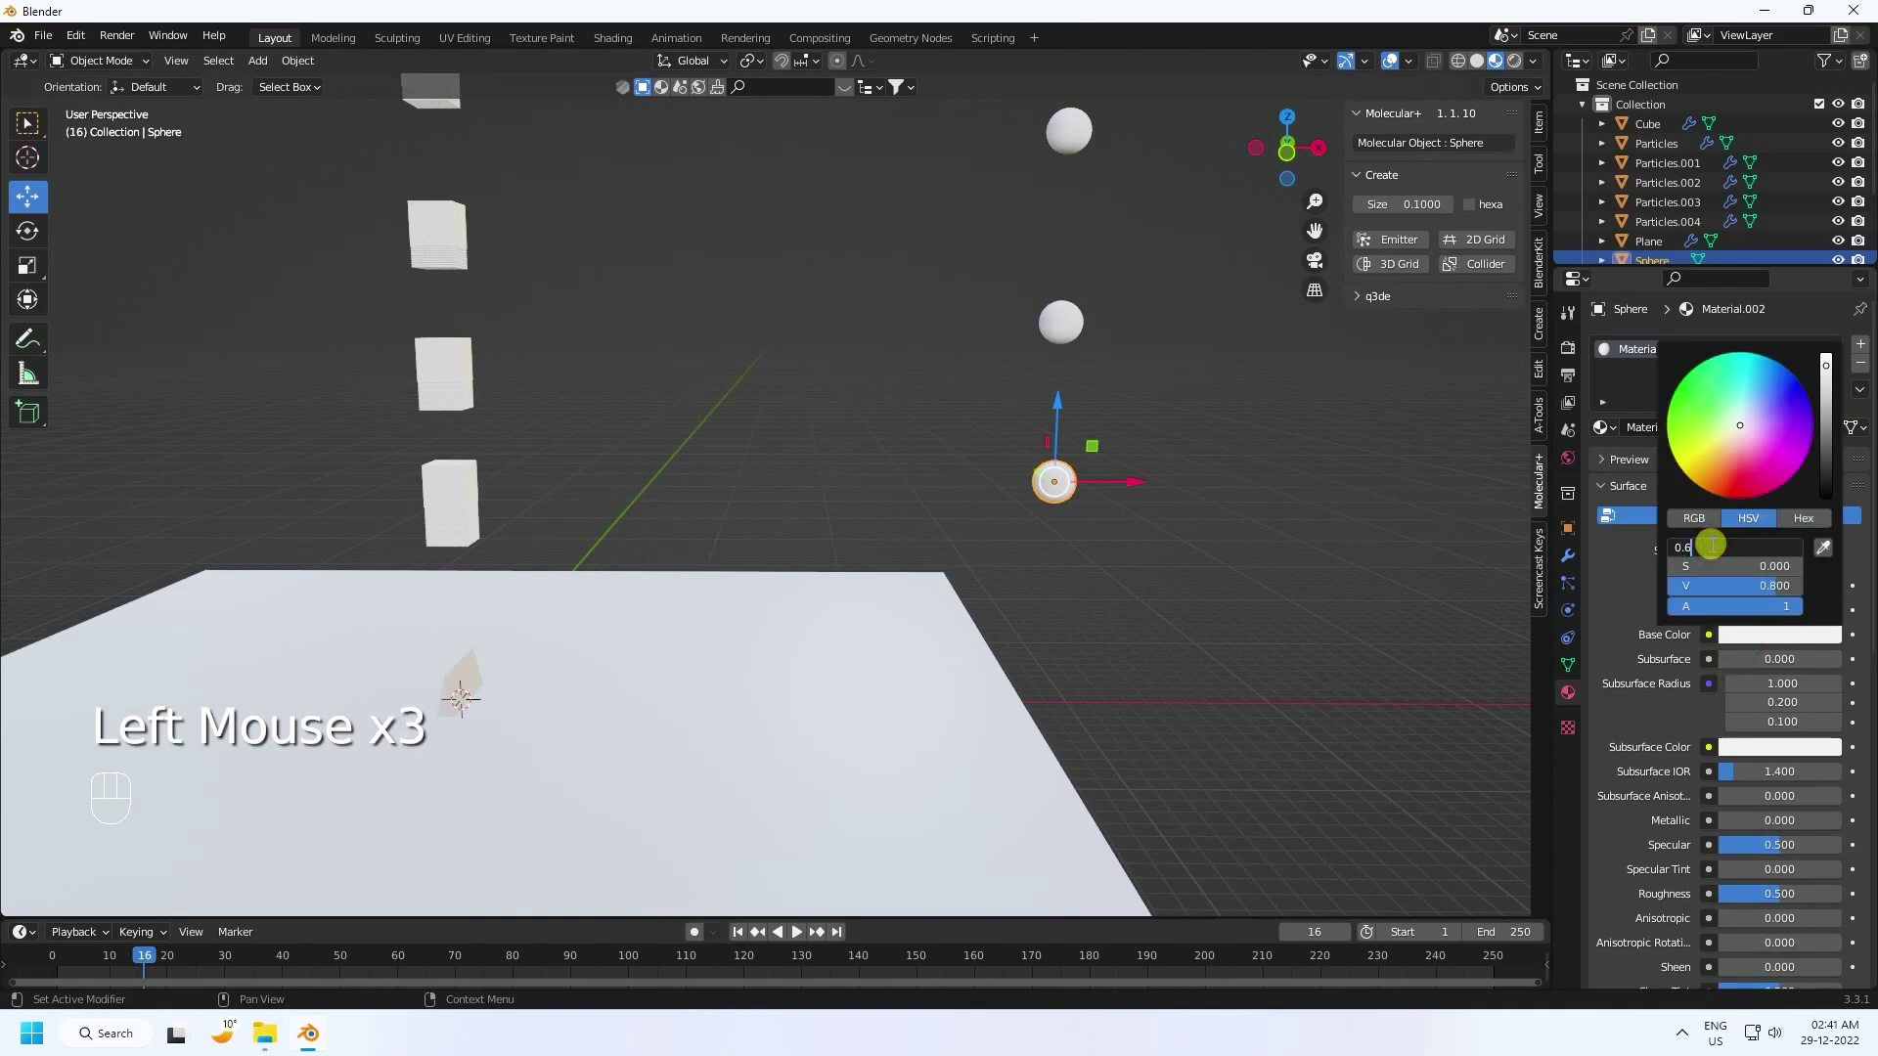
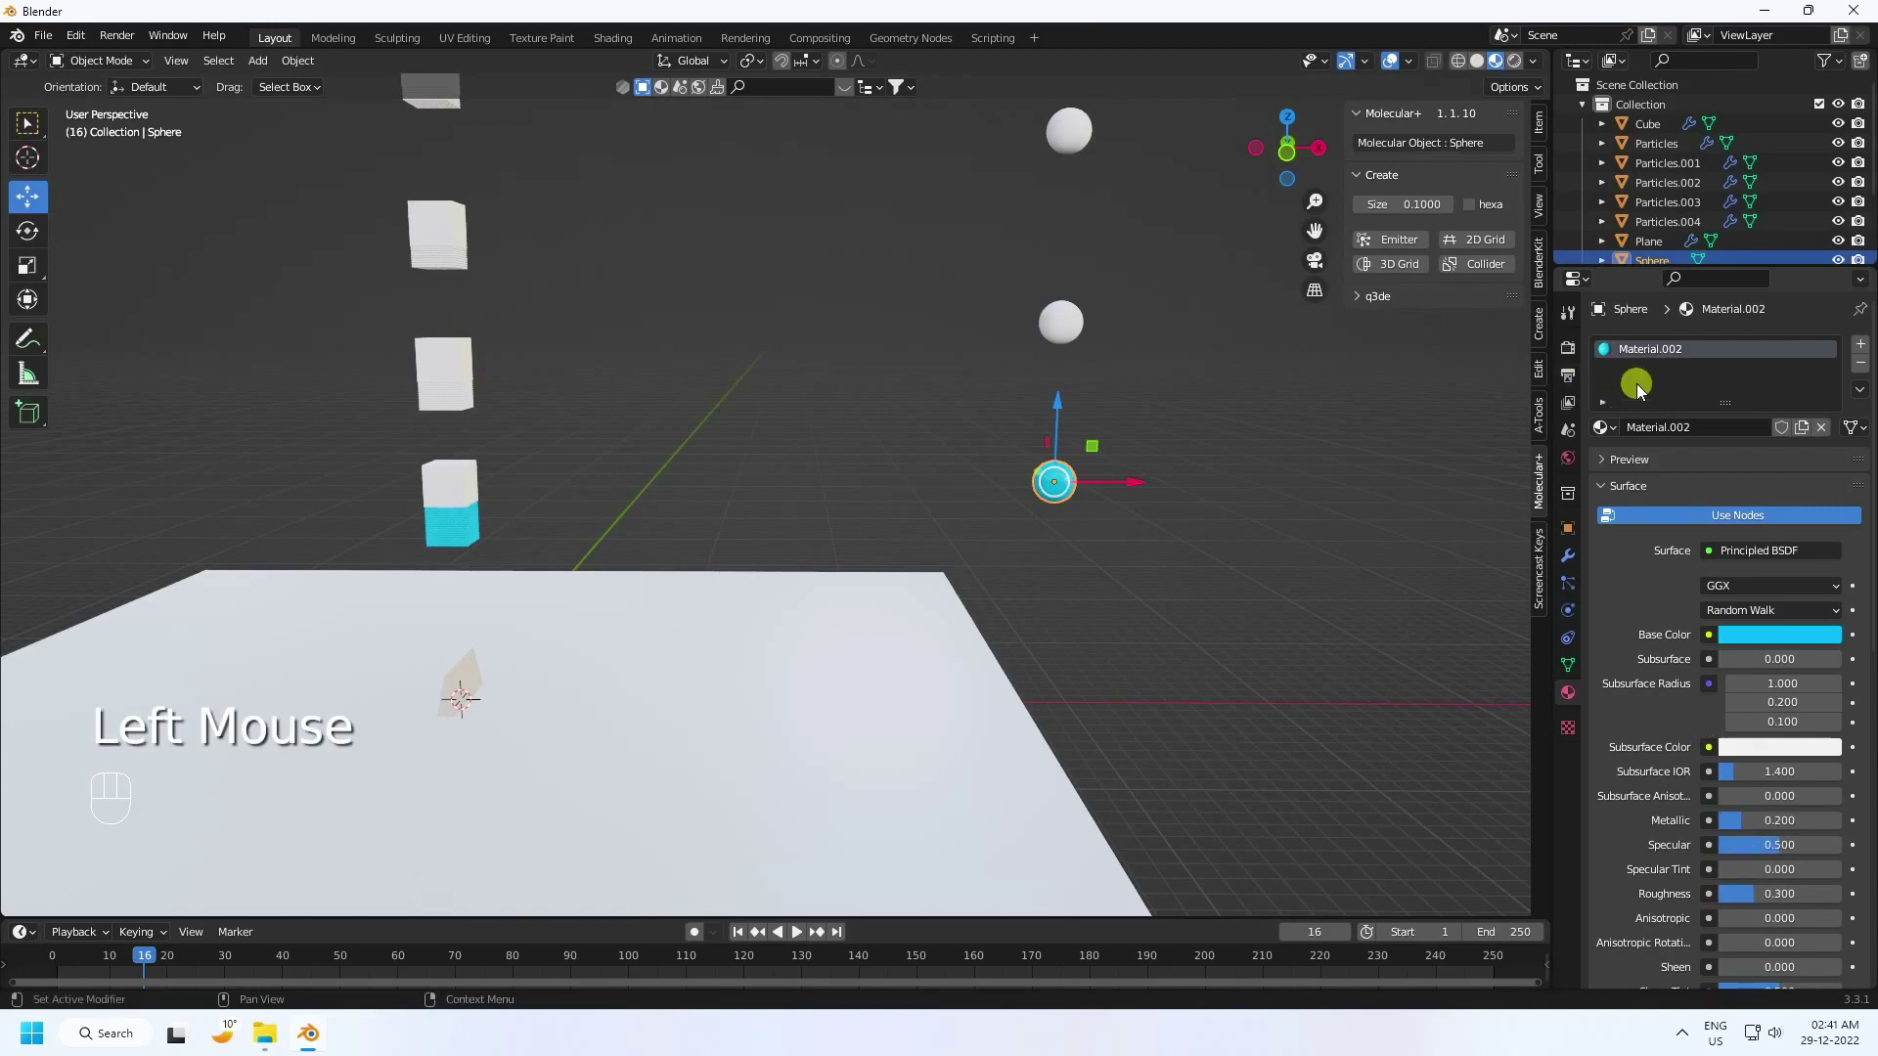
pyautogui.click(1088, 340)
pyautogui.moveTo(1679, 437); pyautogui.dragTo(1708, 541)
pyautogui.click(1738, 644)
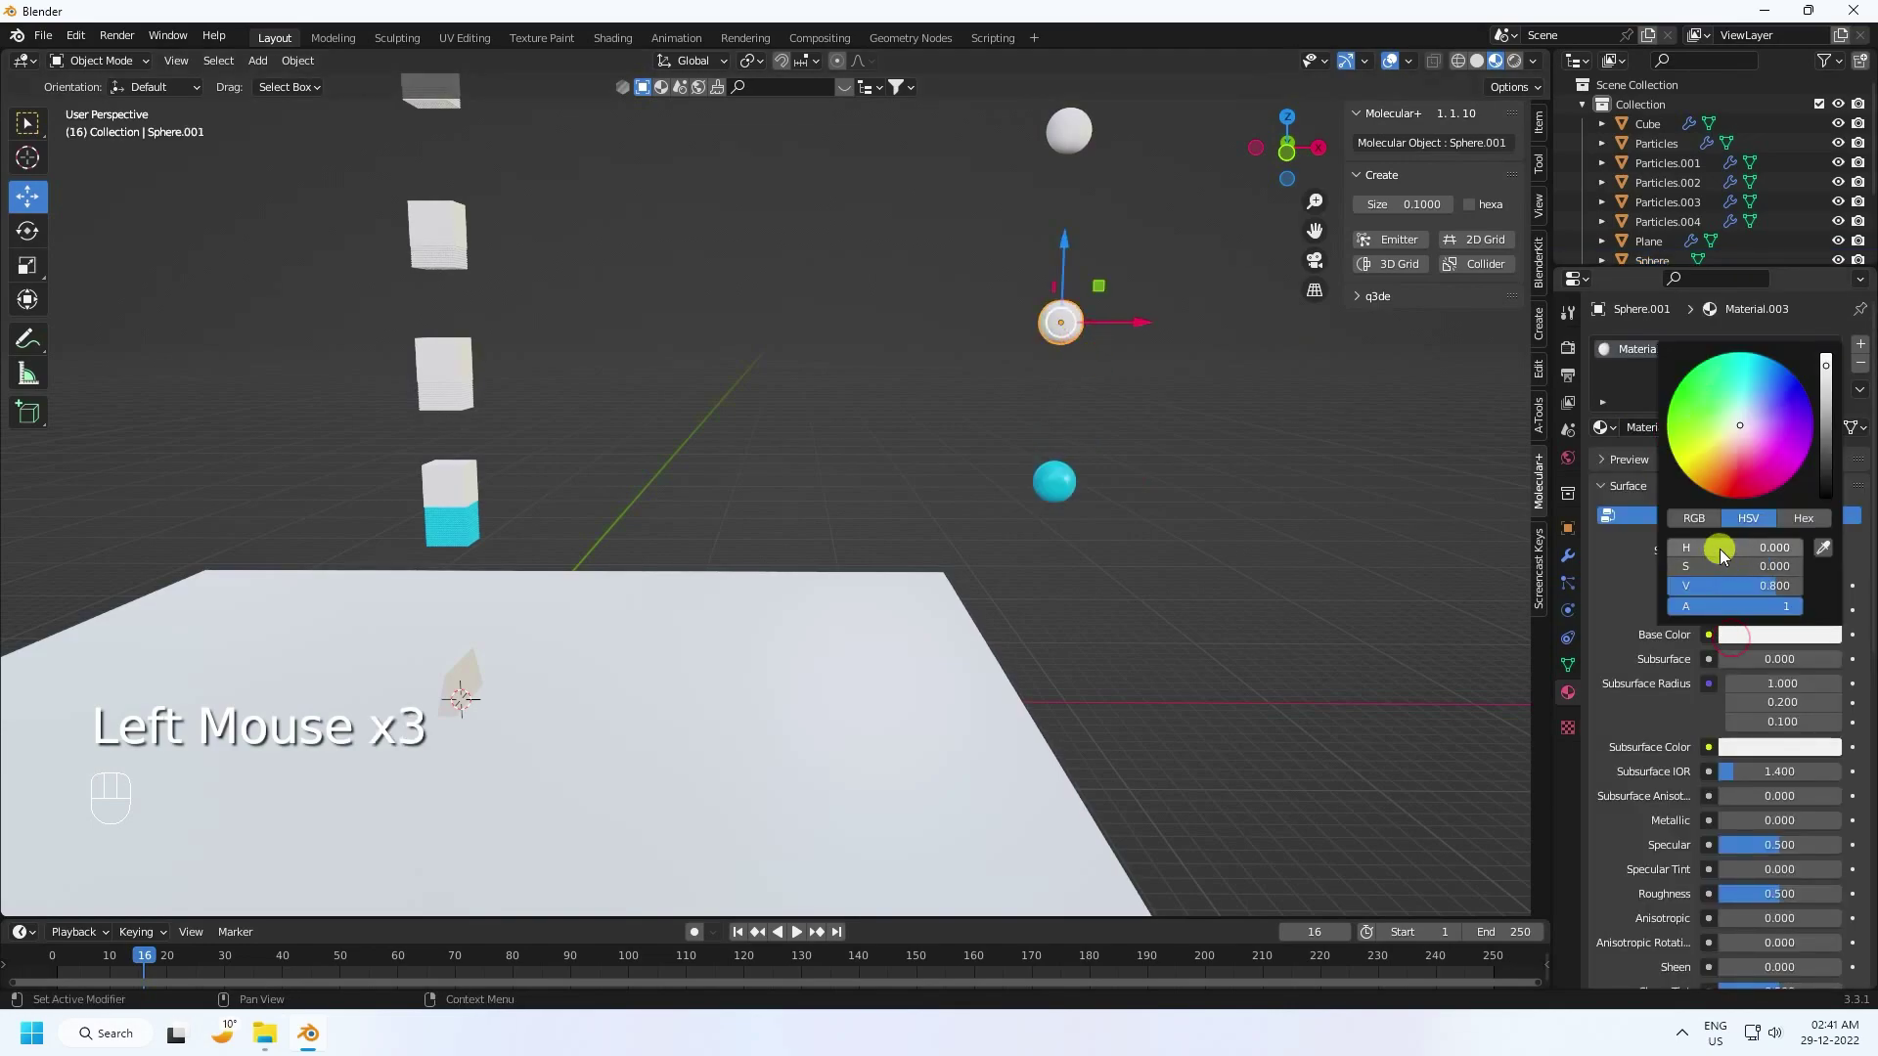
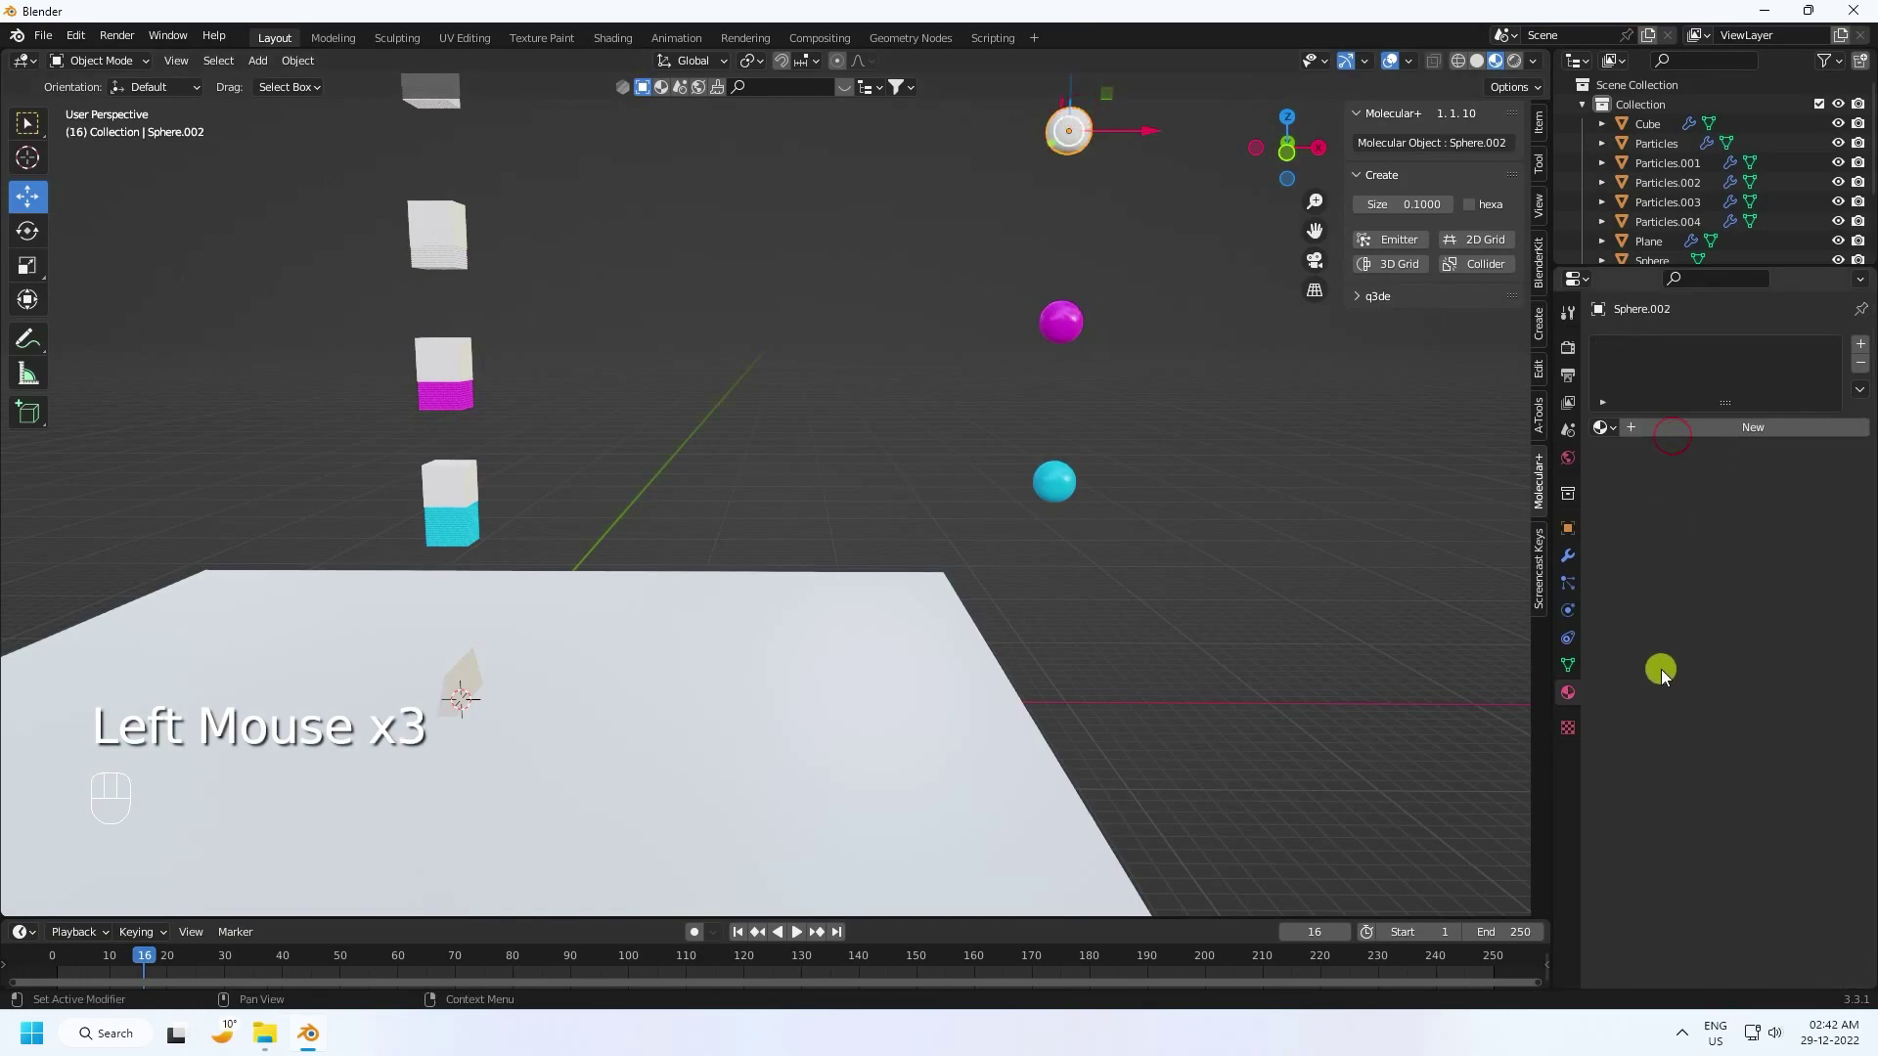
# Step: Give the third sphere a yellow material with raised metallic and adjusted roughness
pyautogui.click(1676, 434)
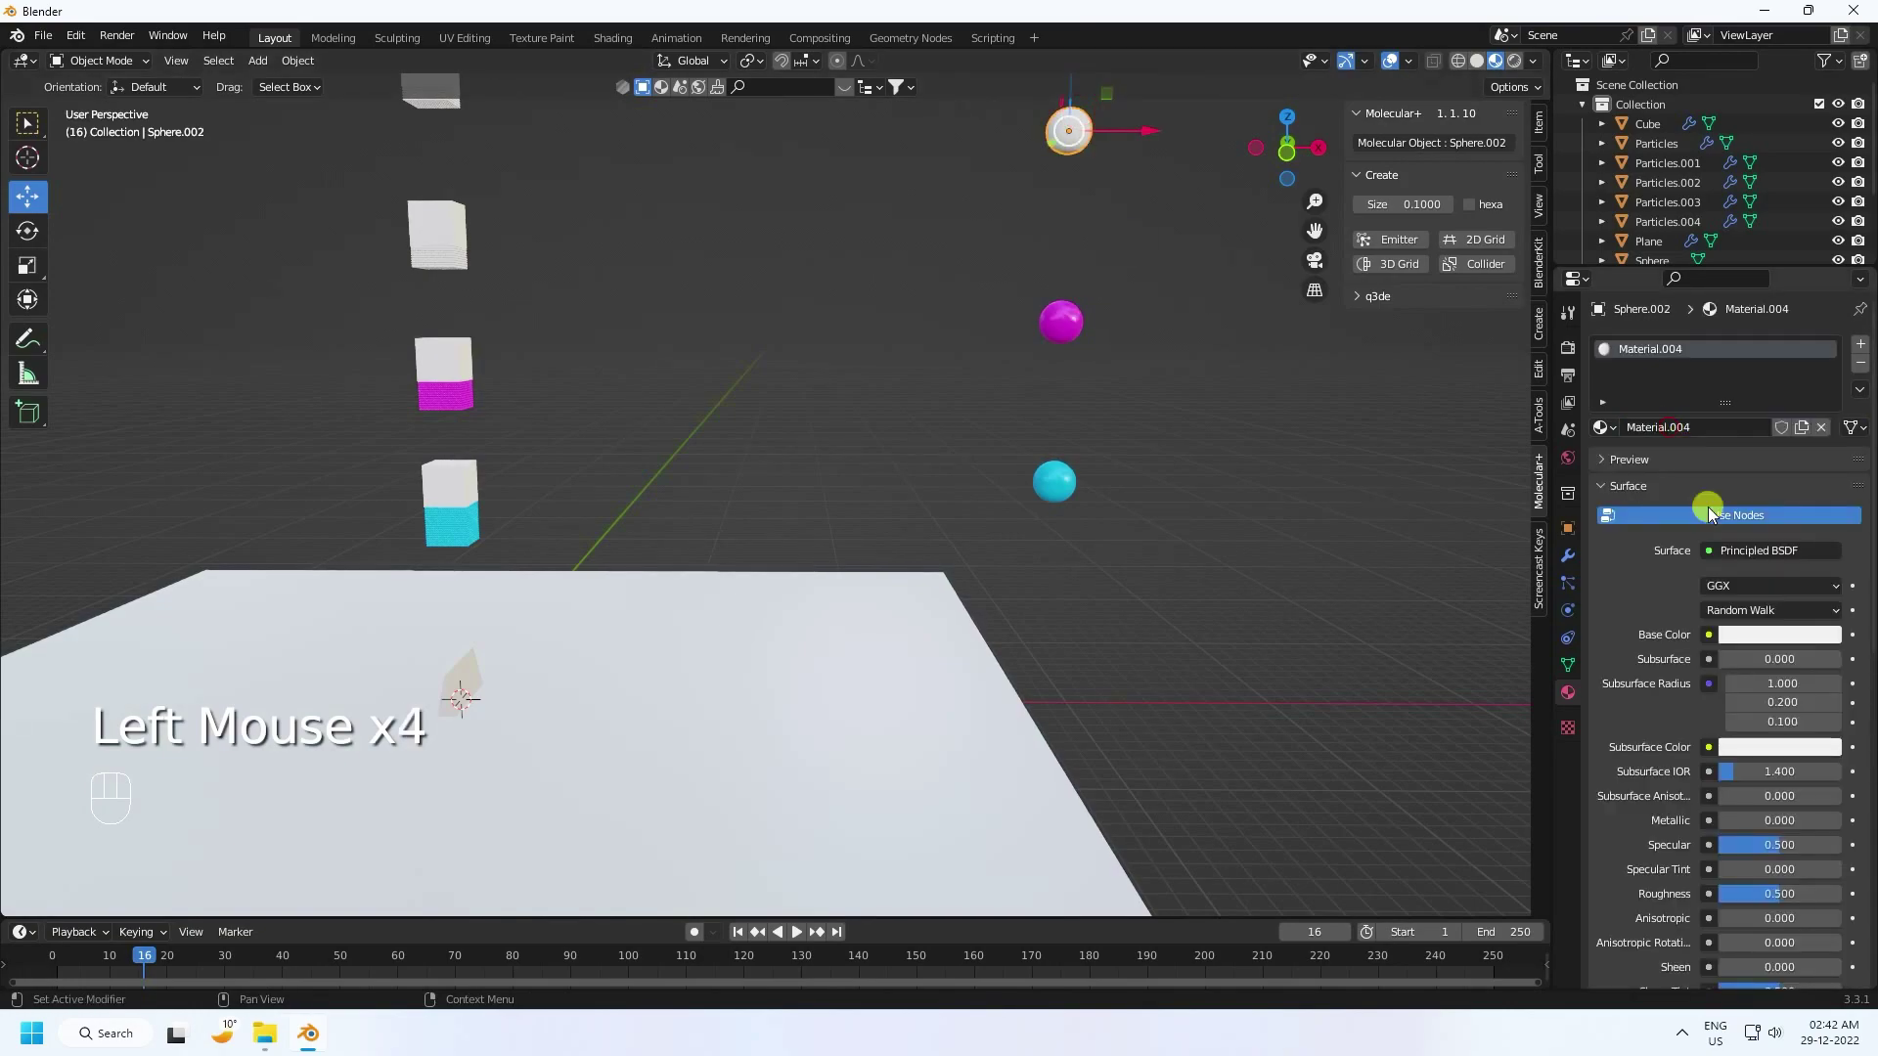
pyautogui.click(1742, 645)
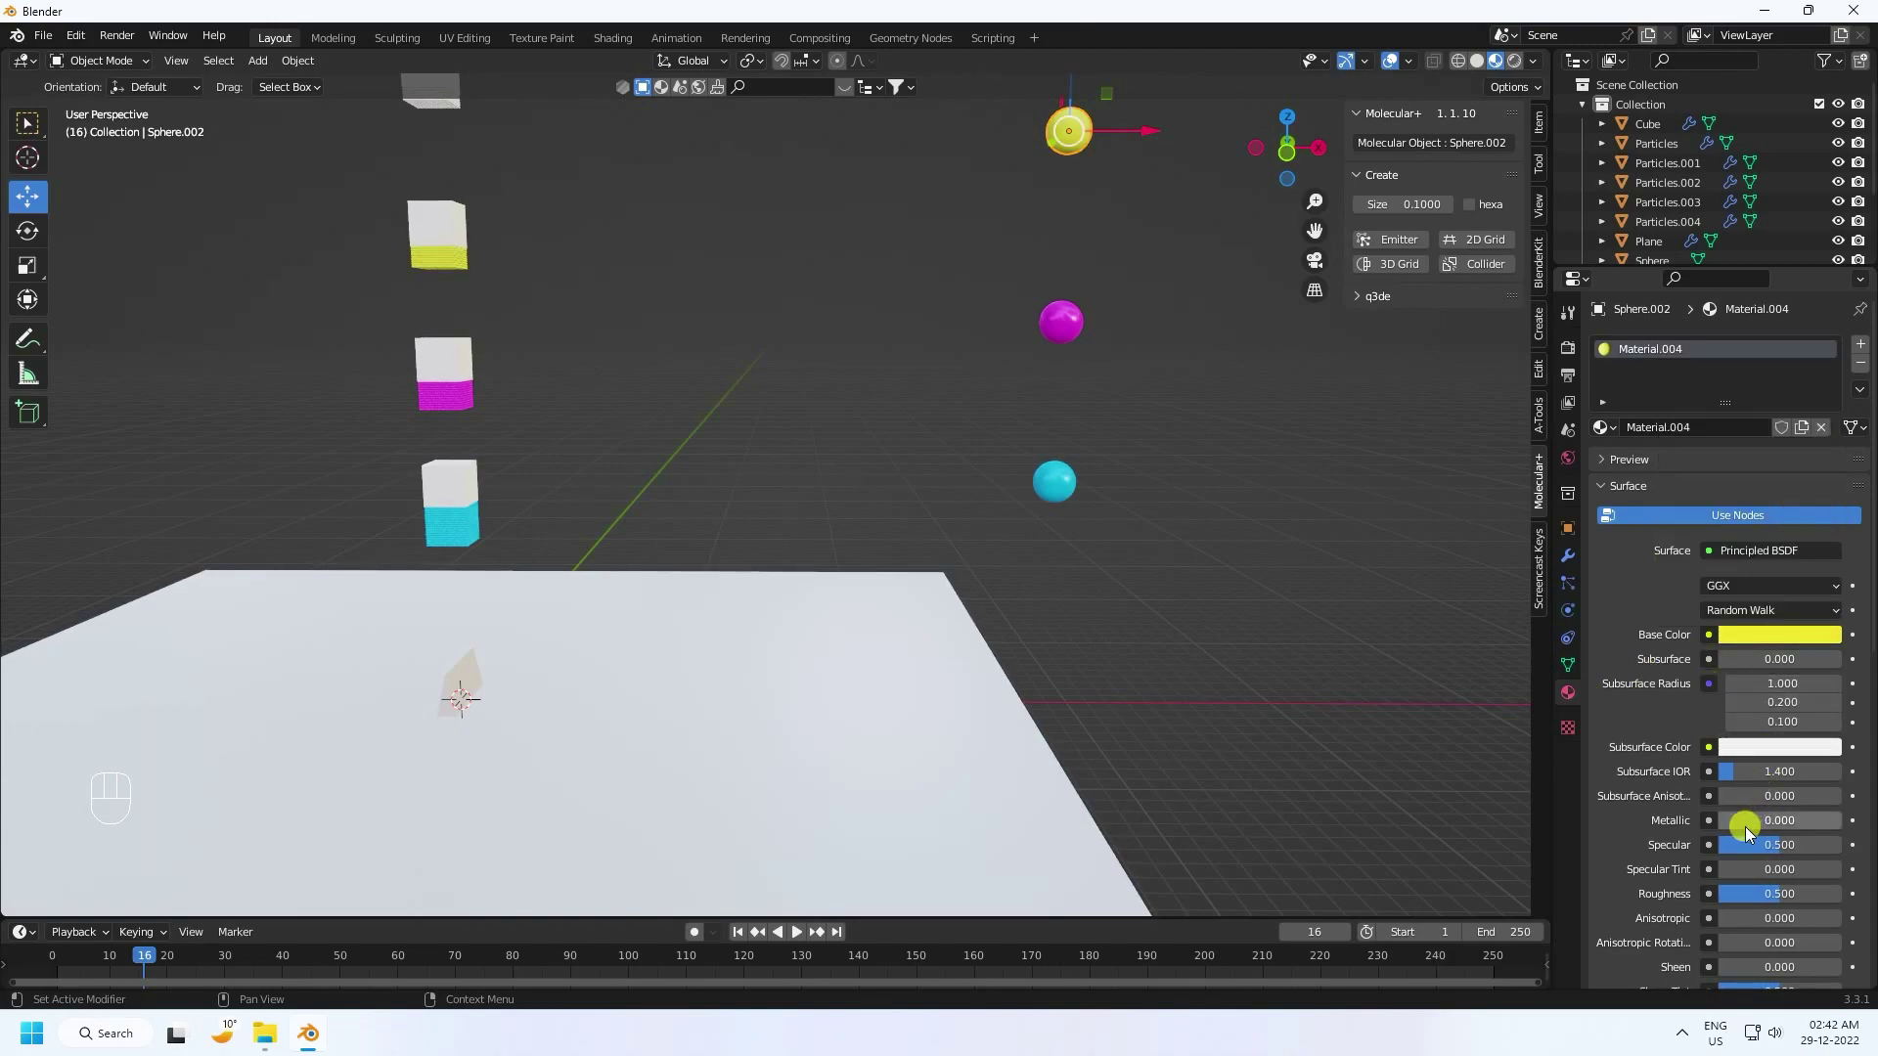
pyautogui.moveTo(1752, 832); pyautogui.dragTo(1745, 896)
pyautogui.moveTo(1745, 896); pyautogui.dragTo(848, 83)
pyautogui.middleClick(1129, 506)
# Step: Colour the fourth sphere green and start colouring the top sphere's new Material.006
pyautogui.click(1065, 337)
pyautogui.moveTo(1681, 432); pyautogui.dragTo(1727, 617)
pyautogui.click(1741, 639)
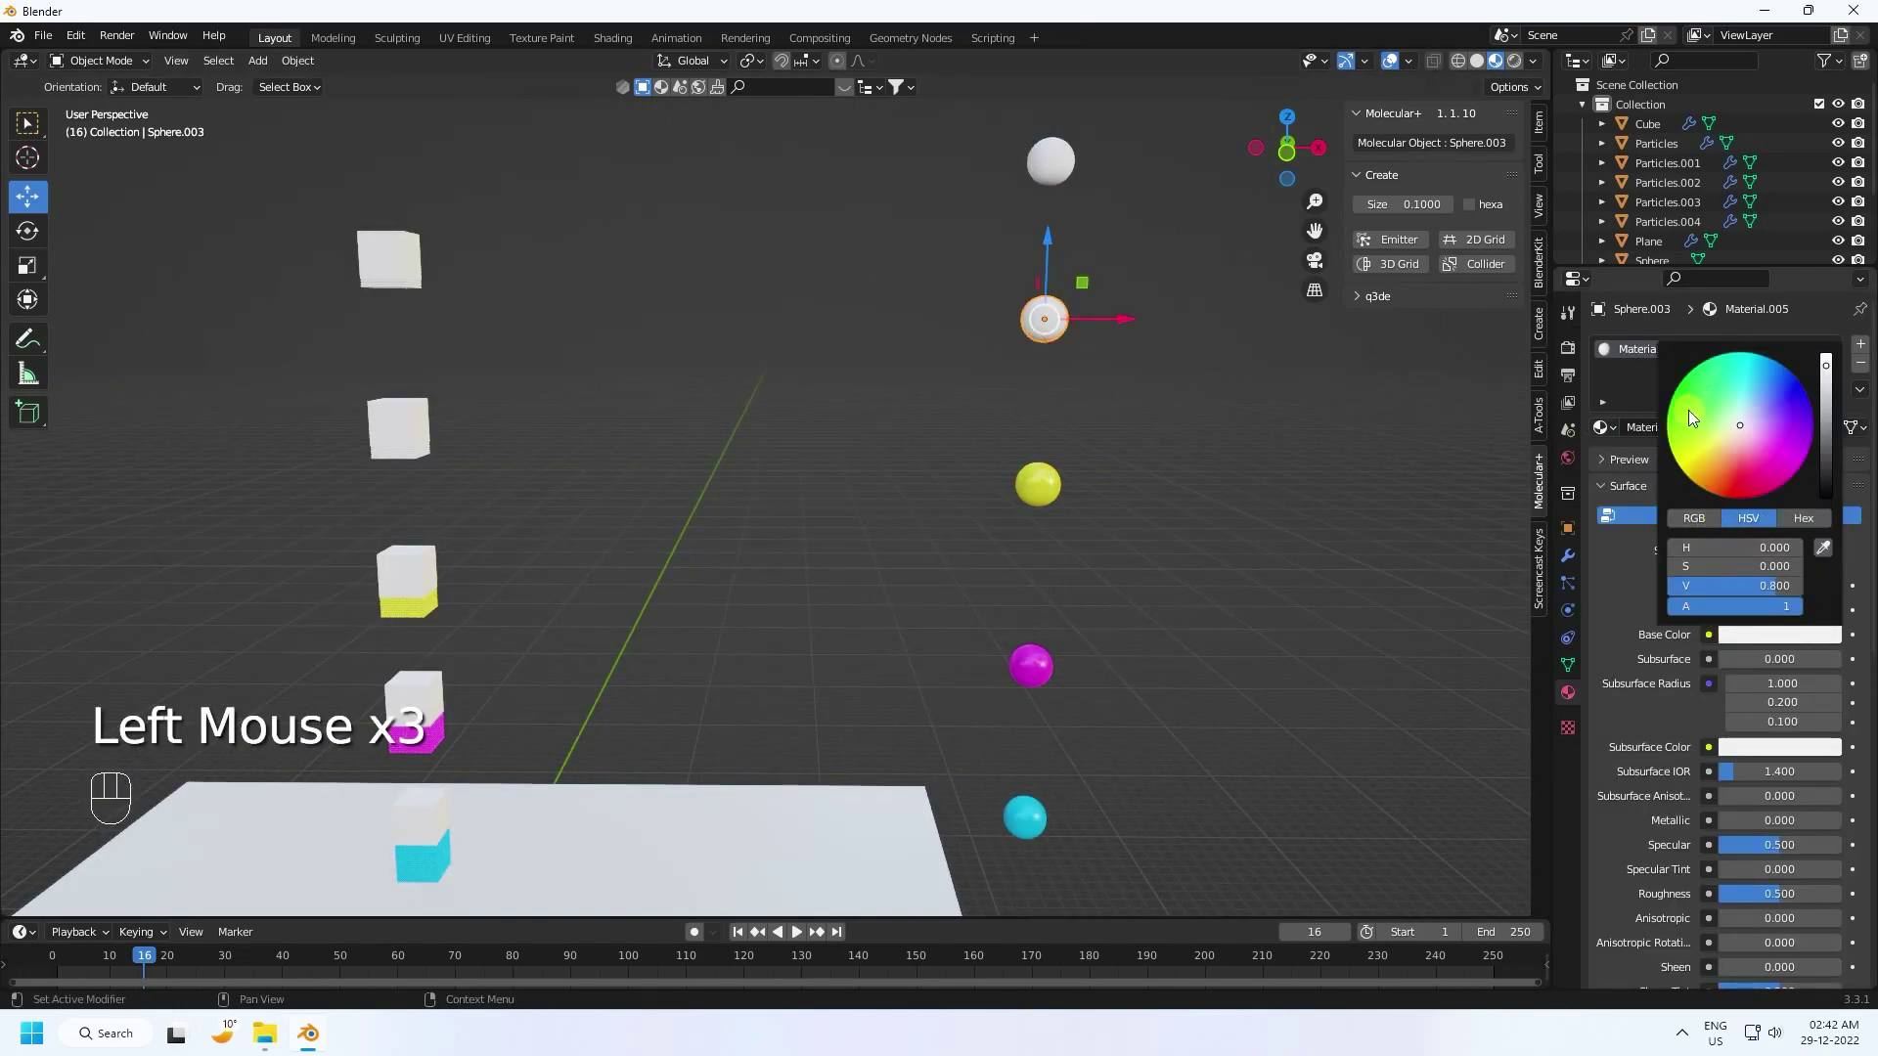
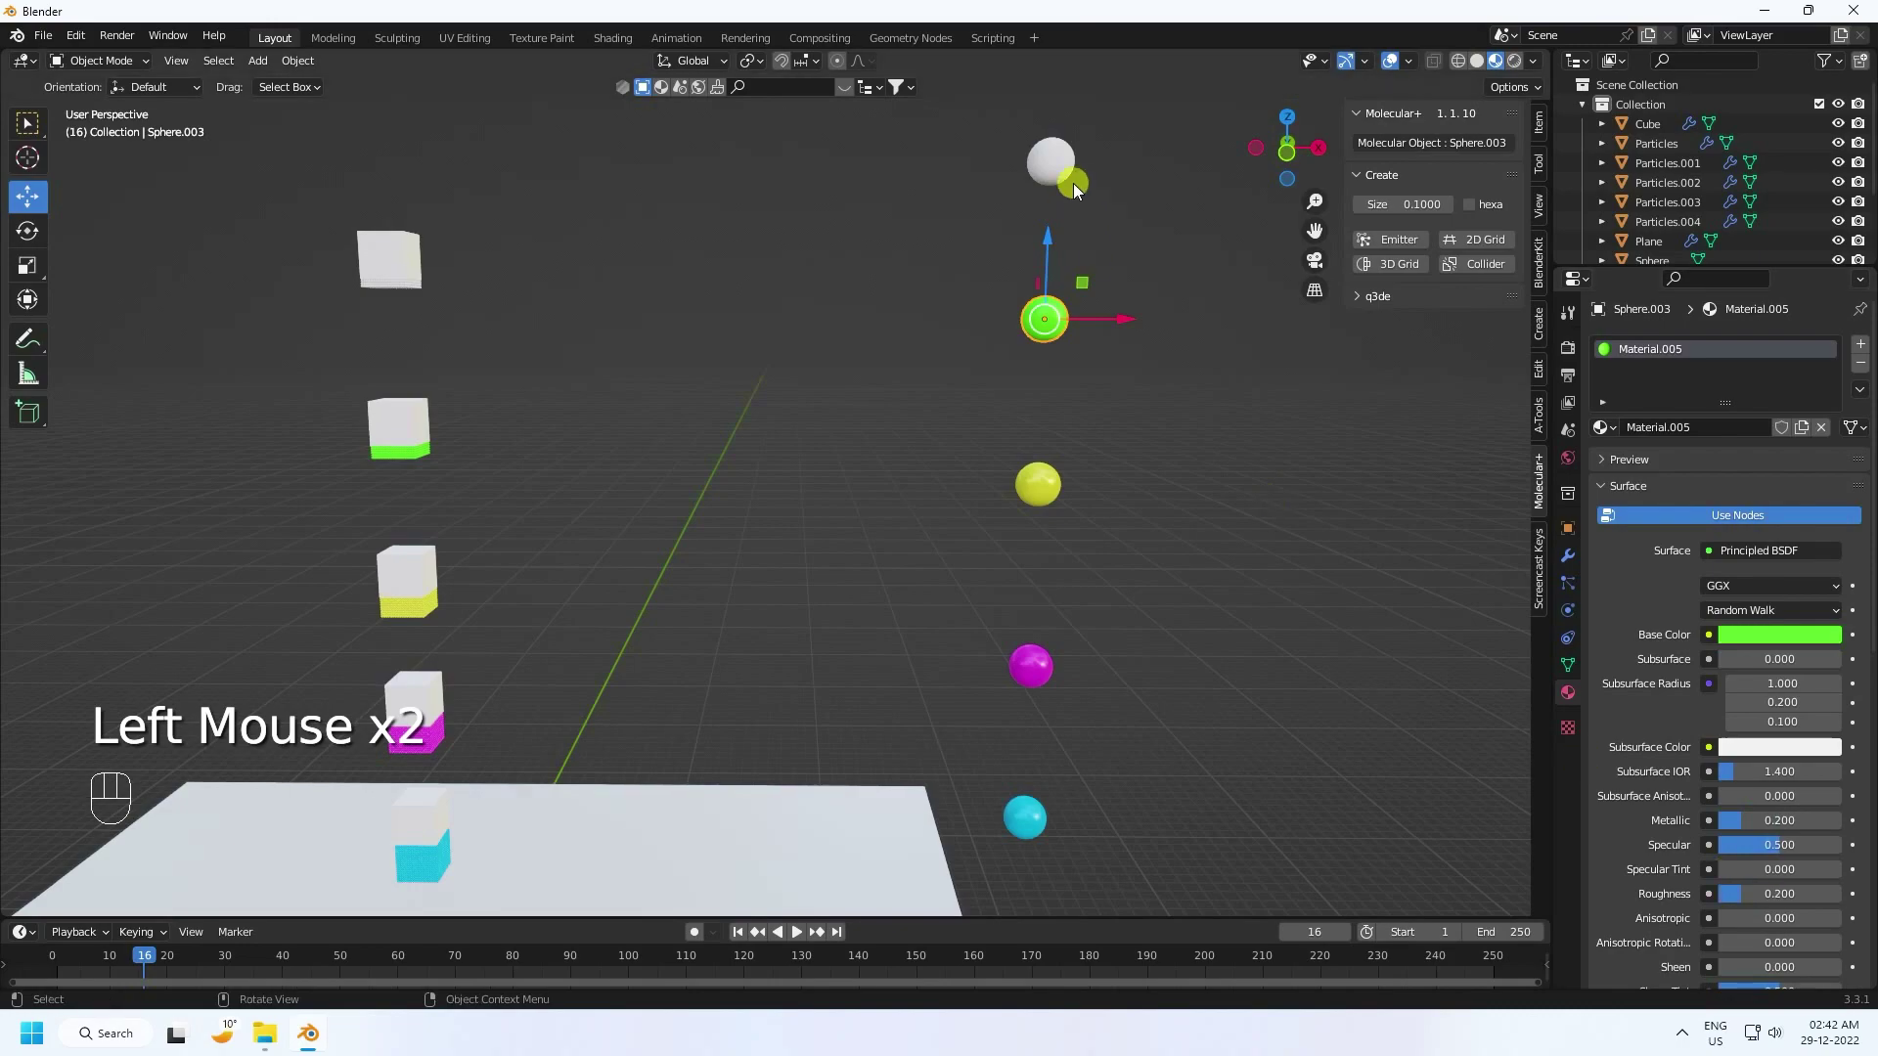
pyautogui.click(1066, 168)
pyautogui.moveTo(1668, 439); pyautogui.dragTo(1741, 639)
pyautogui.moveTo(1740, 636); pyautogui.dragTo(1719, 573)
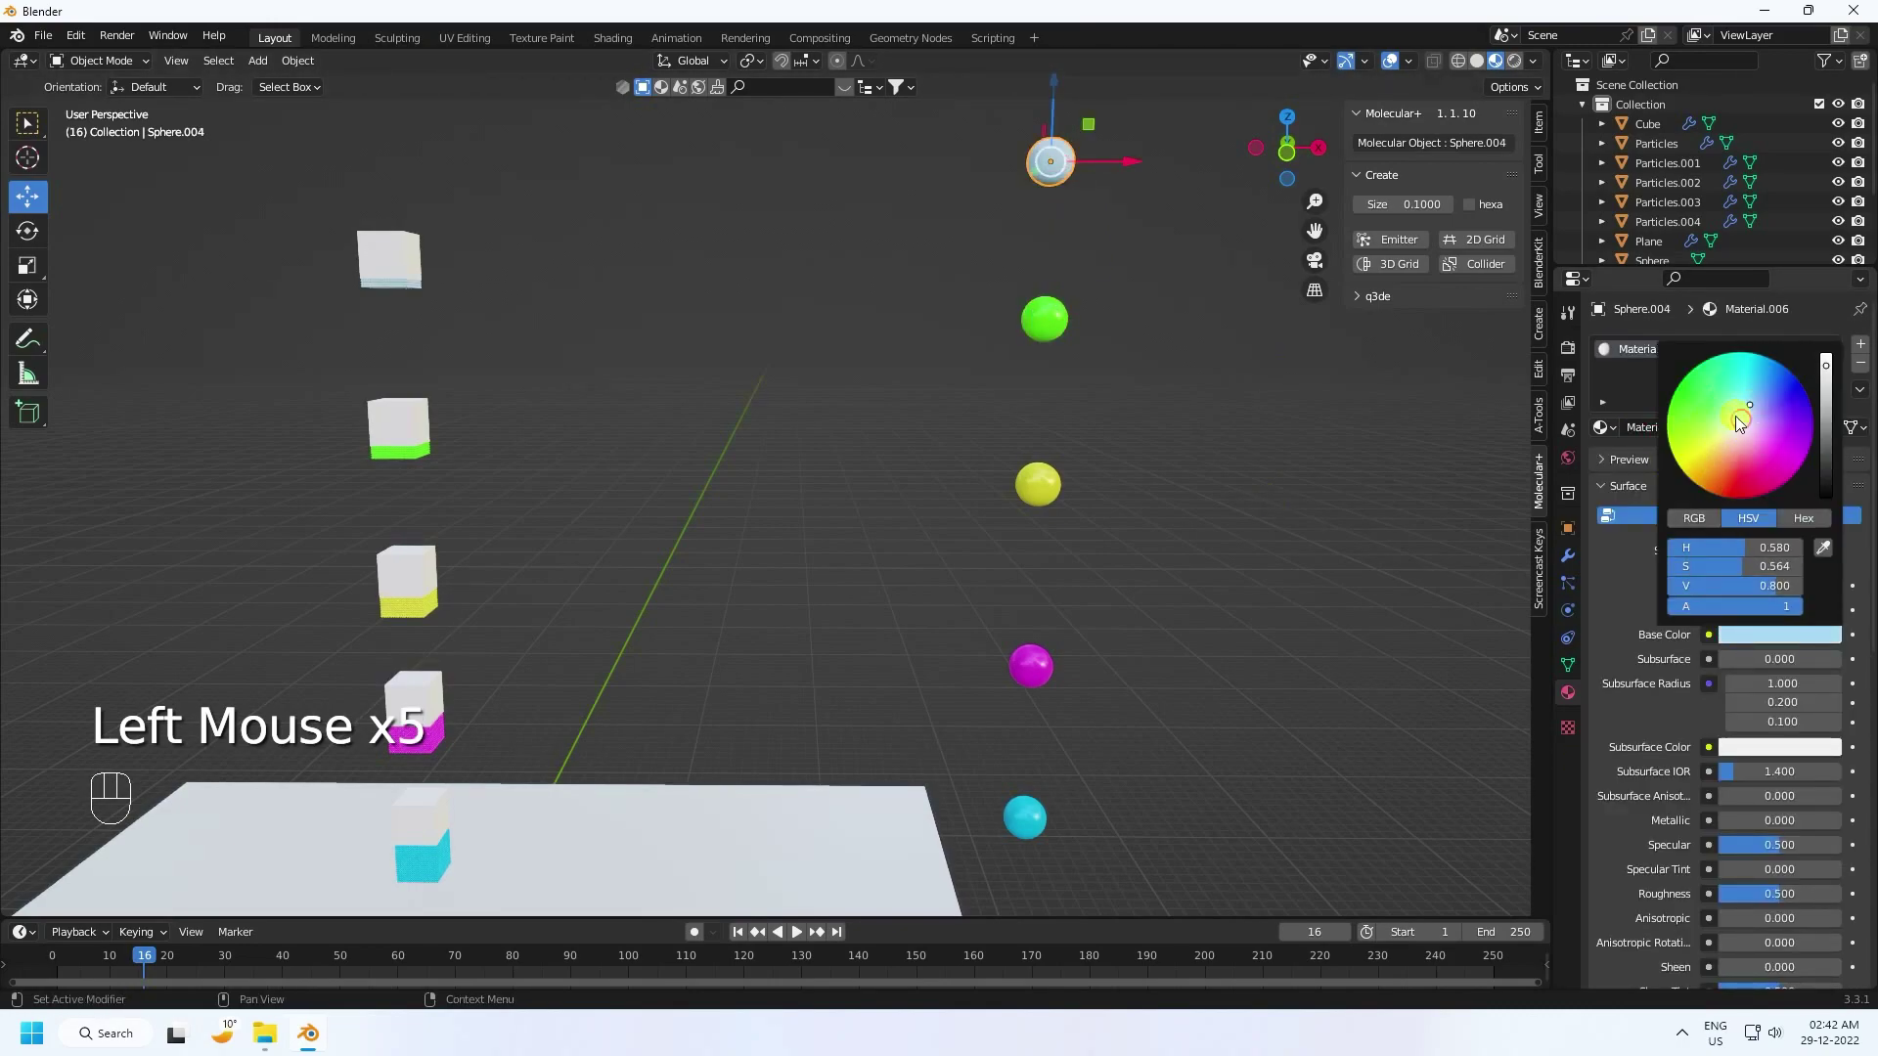
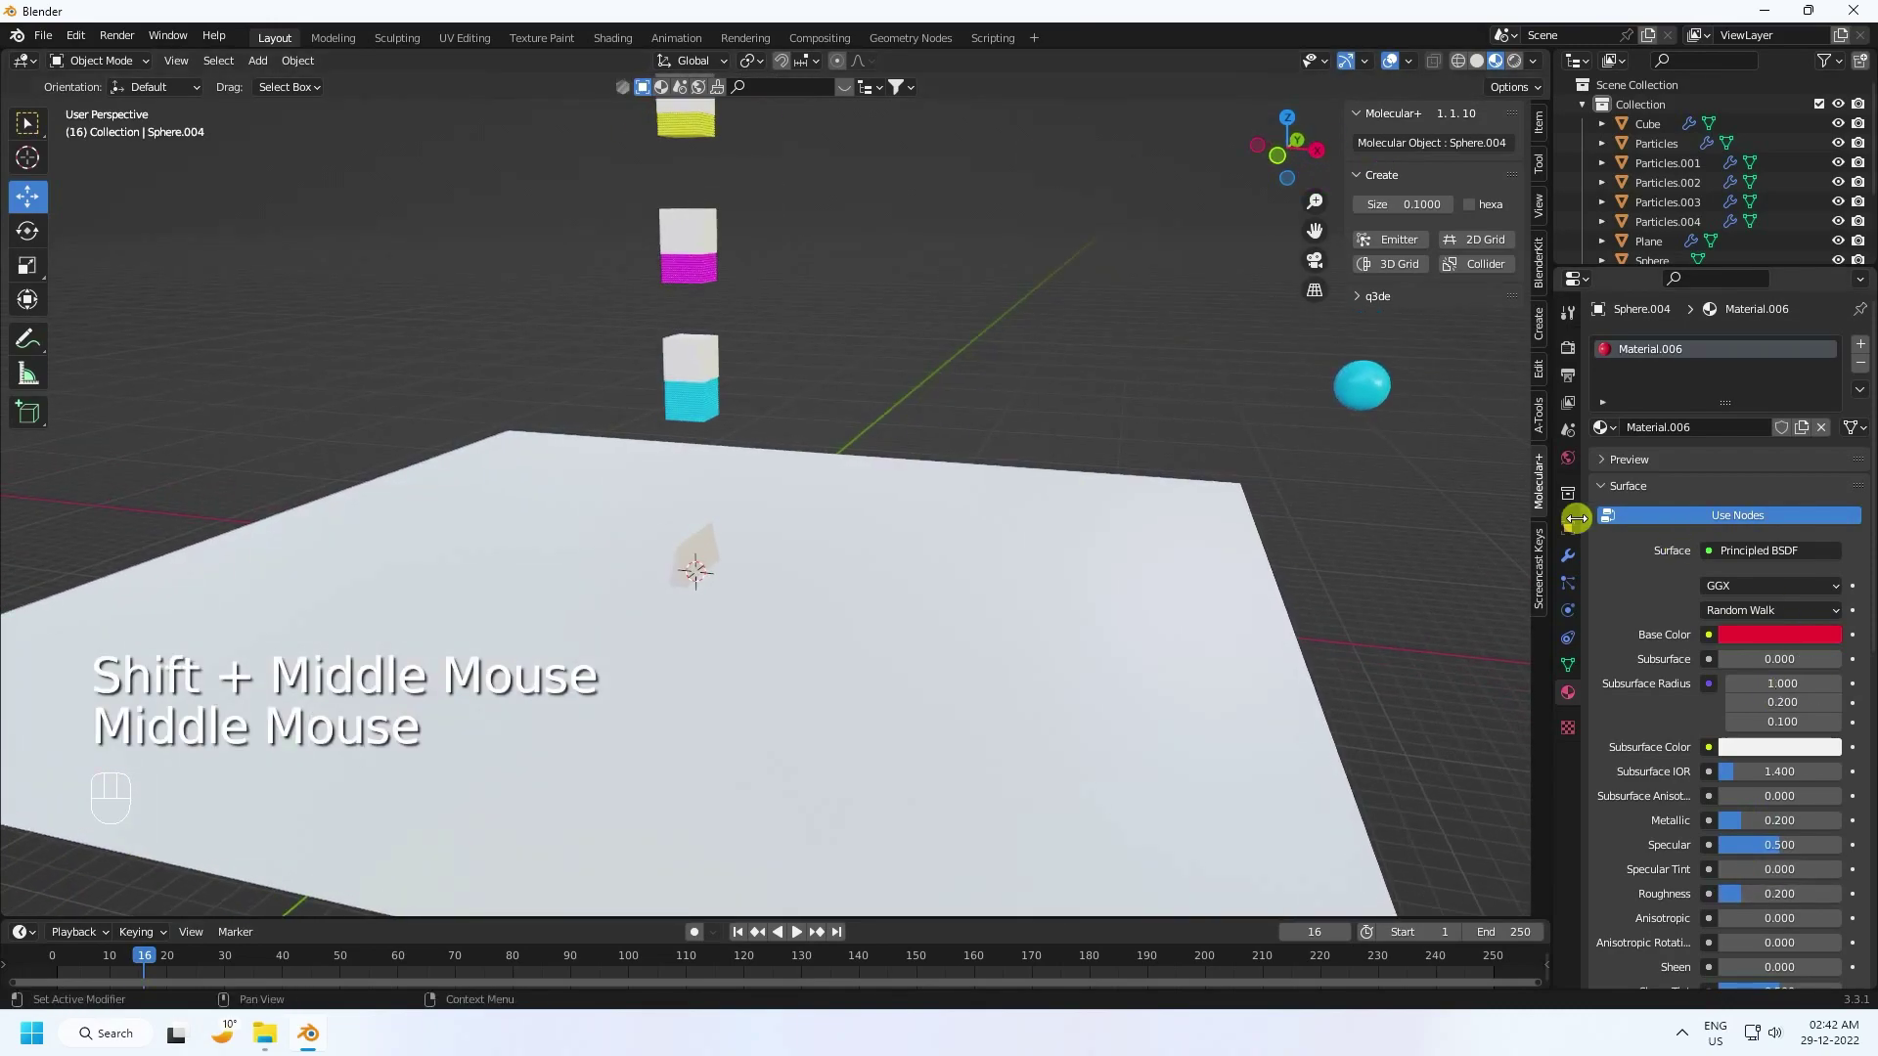
# Step: Set the World colour to an Environment Texture and browse for the artist_workshop_4k HDRI
pyautogui.click(1575, 467)
pyautogui.moveTo(1718, 477); pyautogui.dragTo(1309, 570)
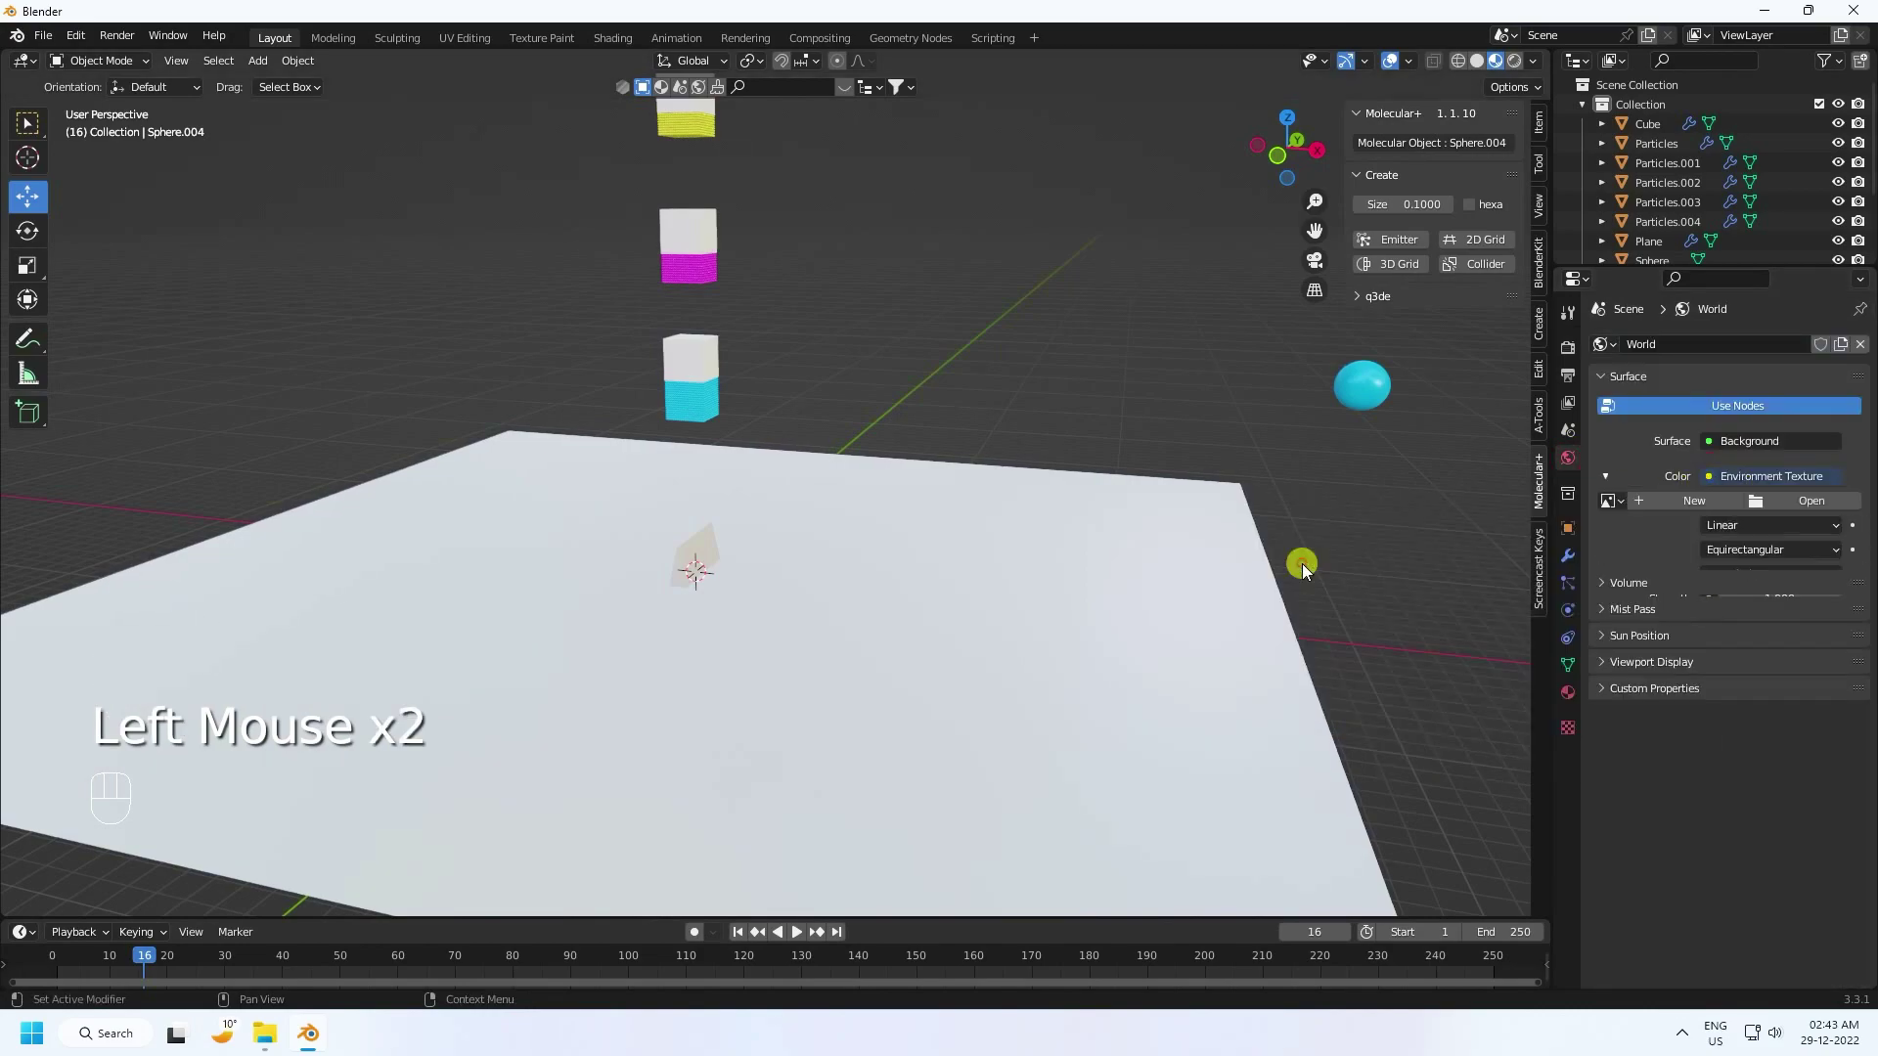
pyautogui.click(1795, 506)
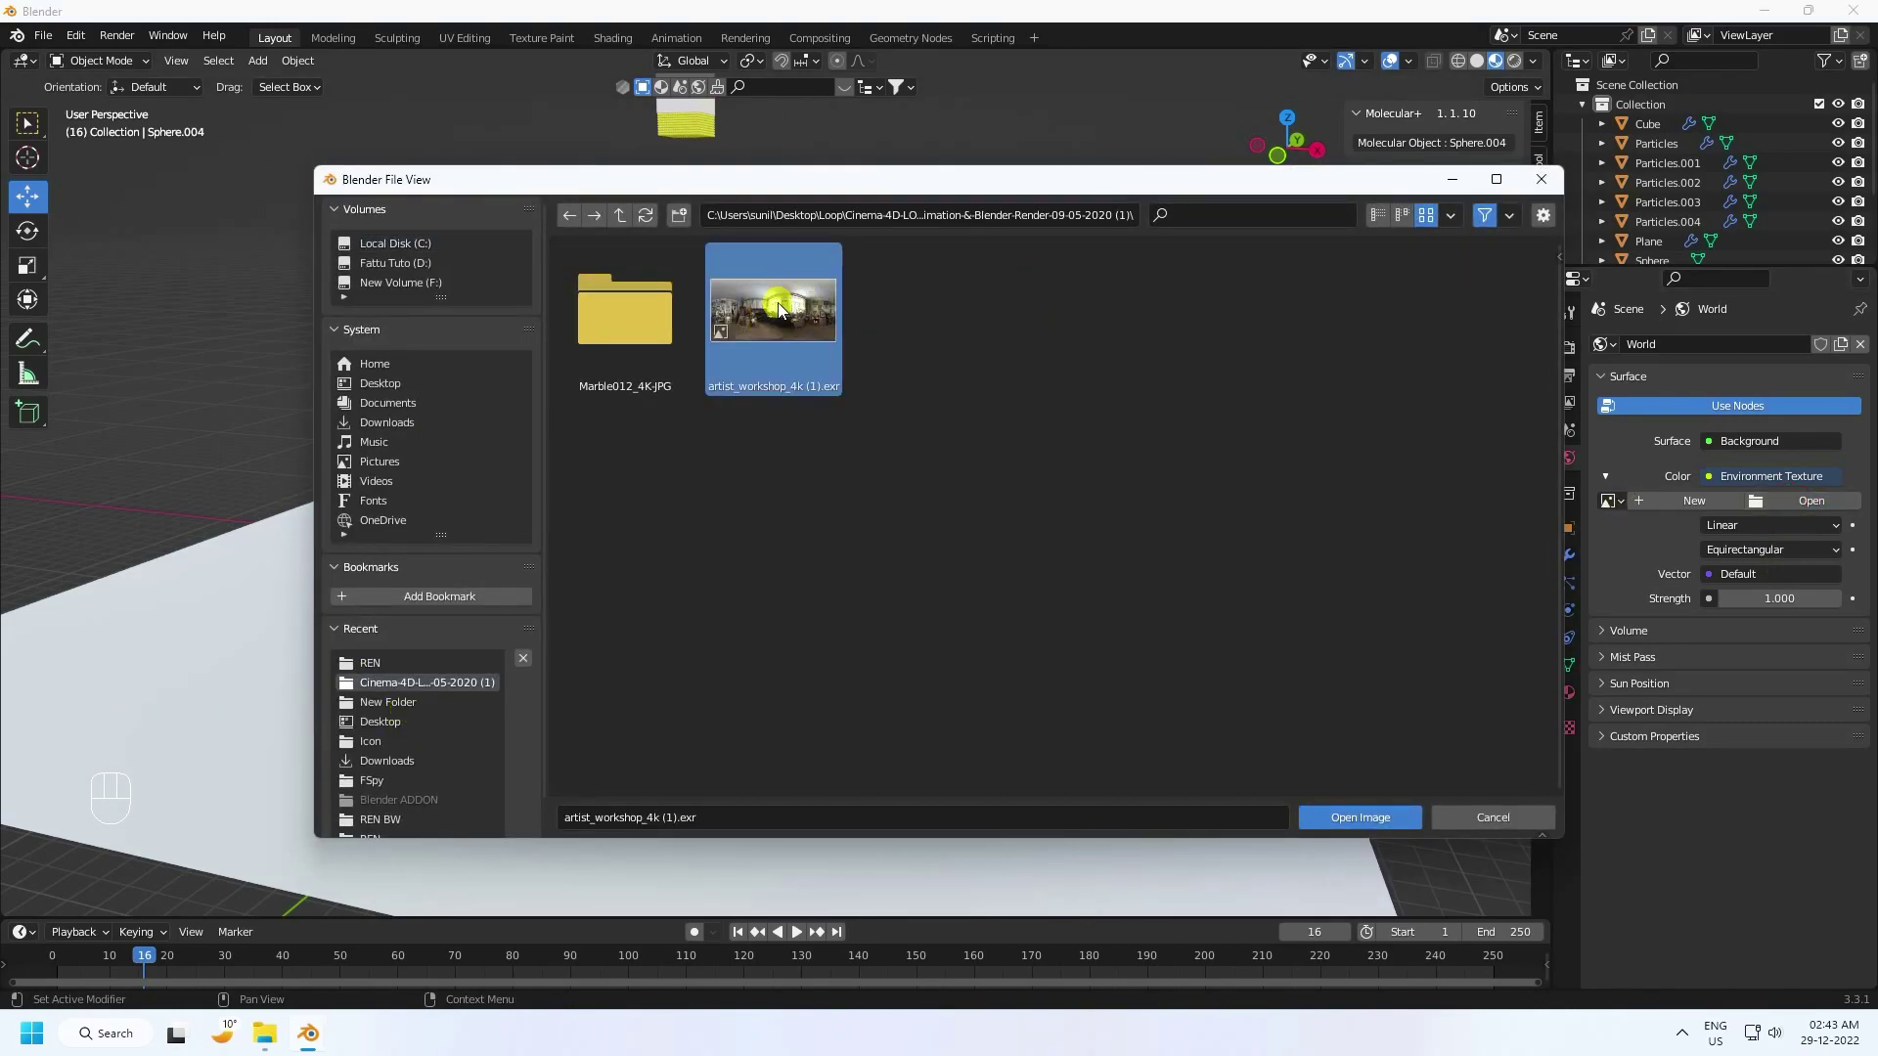
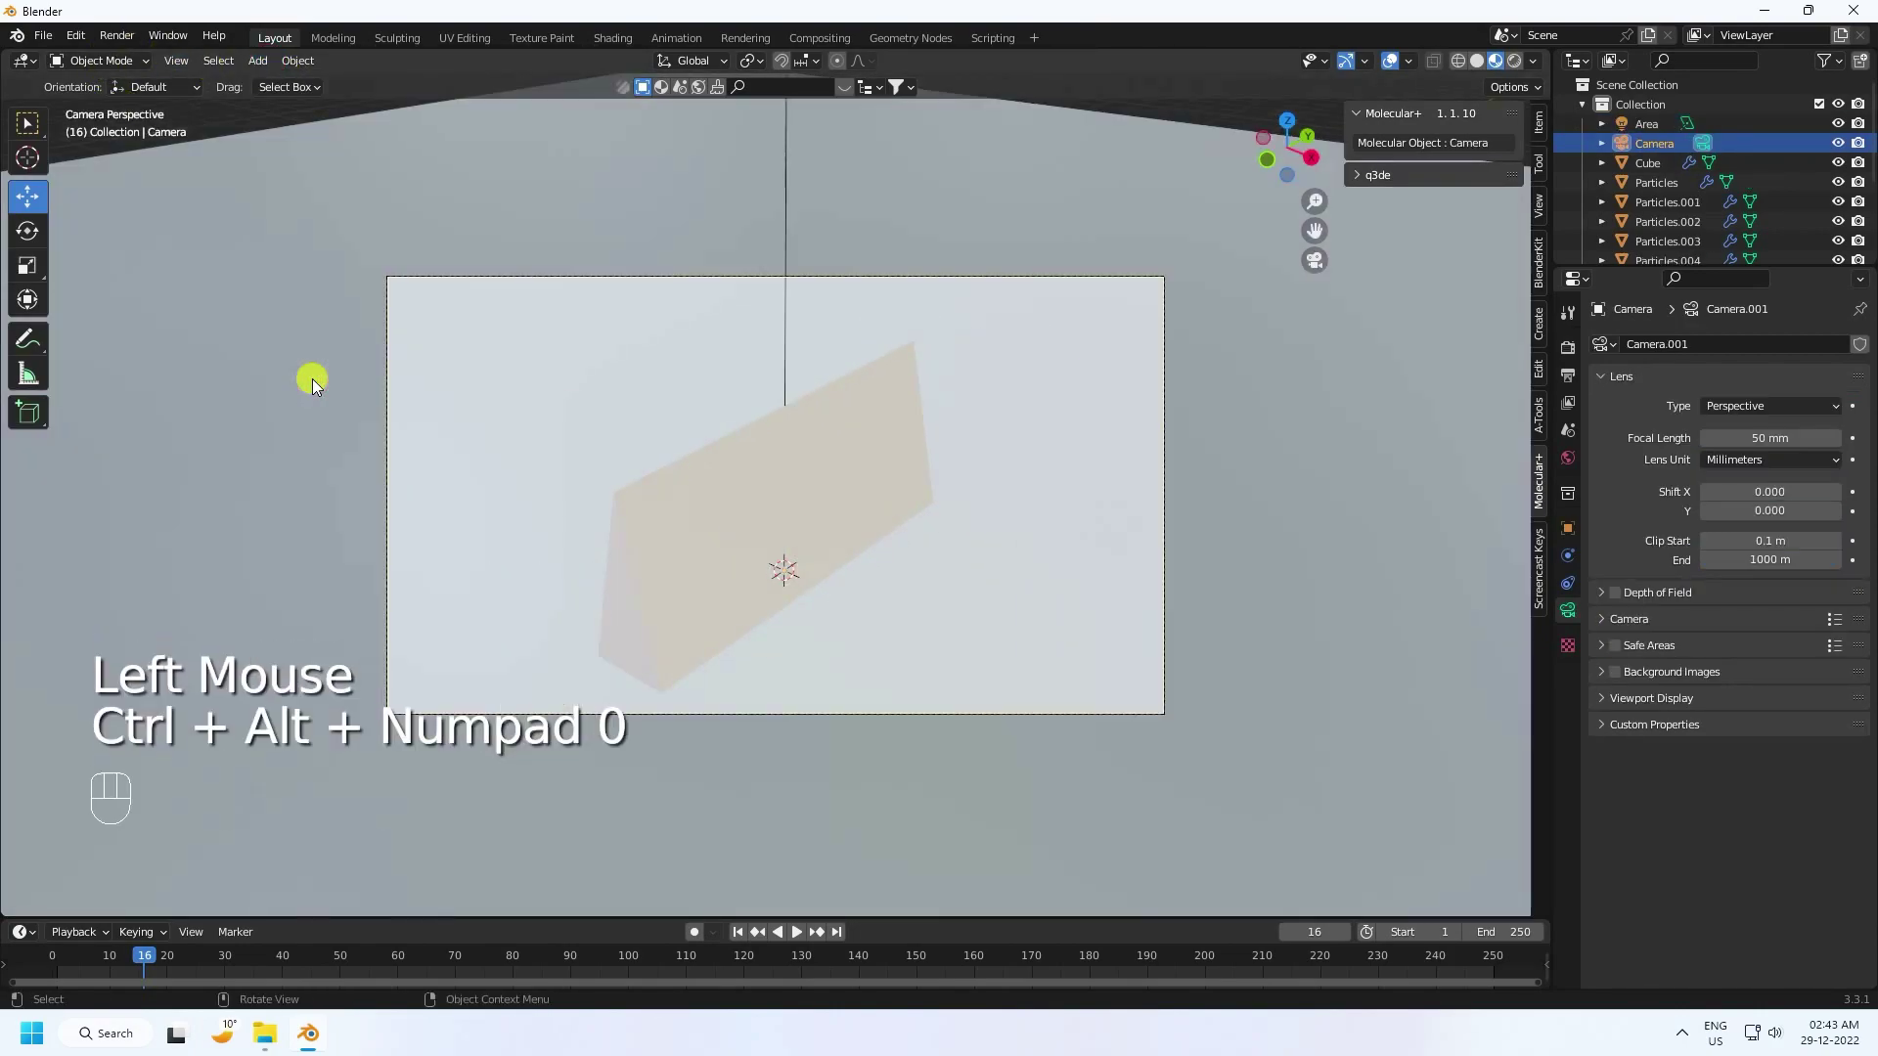
# Step: Look through the new camera and enable Lock Camera to View in the View panel
pyautogui.click(1566, 531)
pyautogui.click(1540, 126)
pyautogui.click(1548, 199)
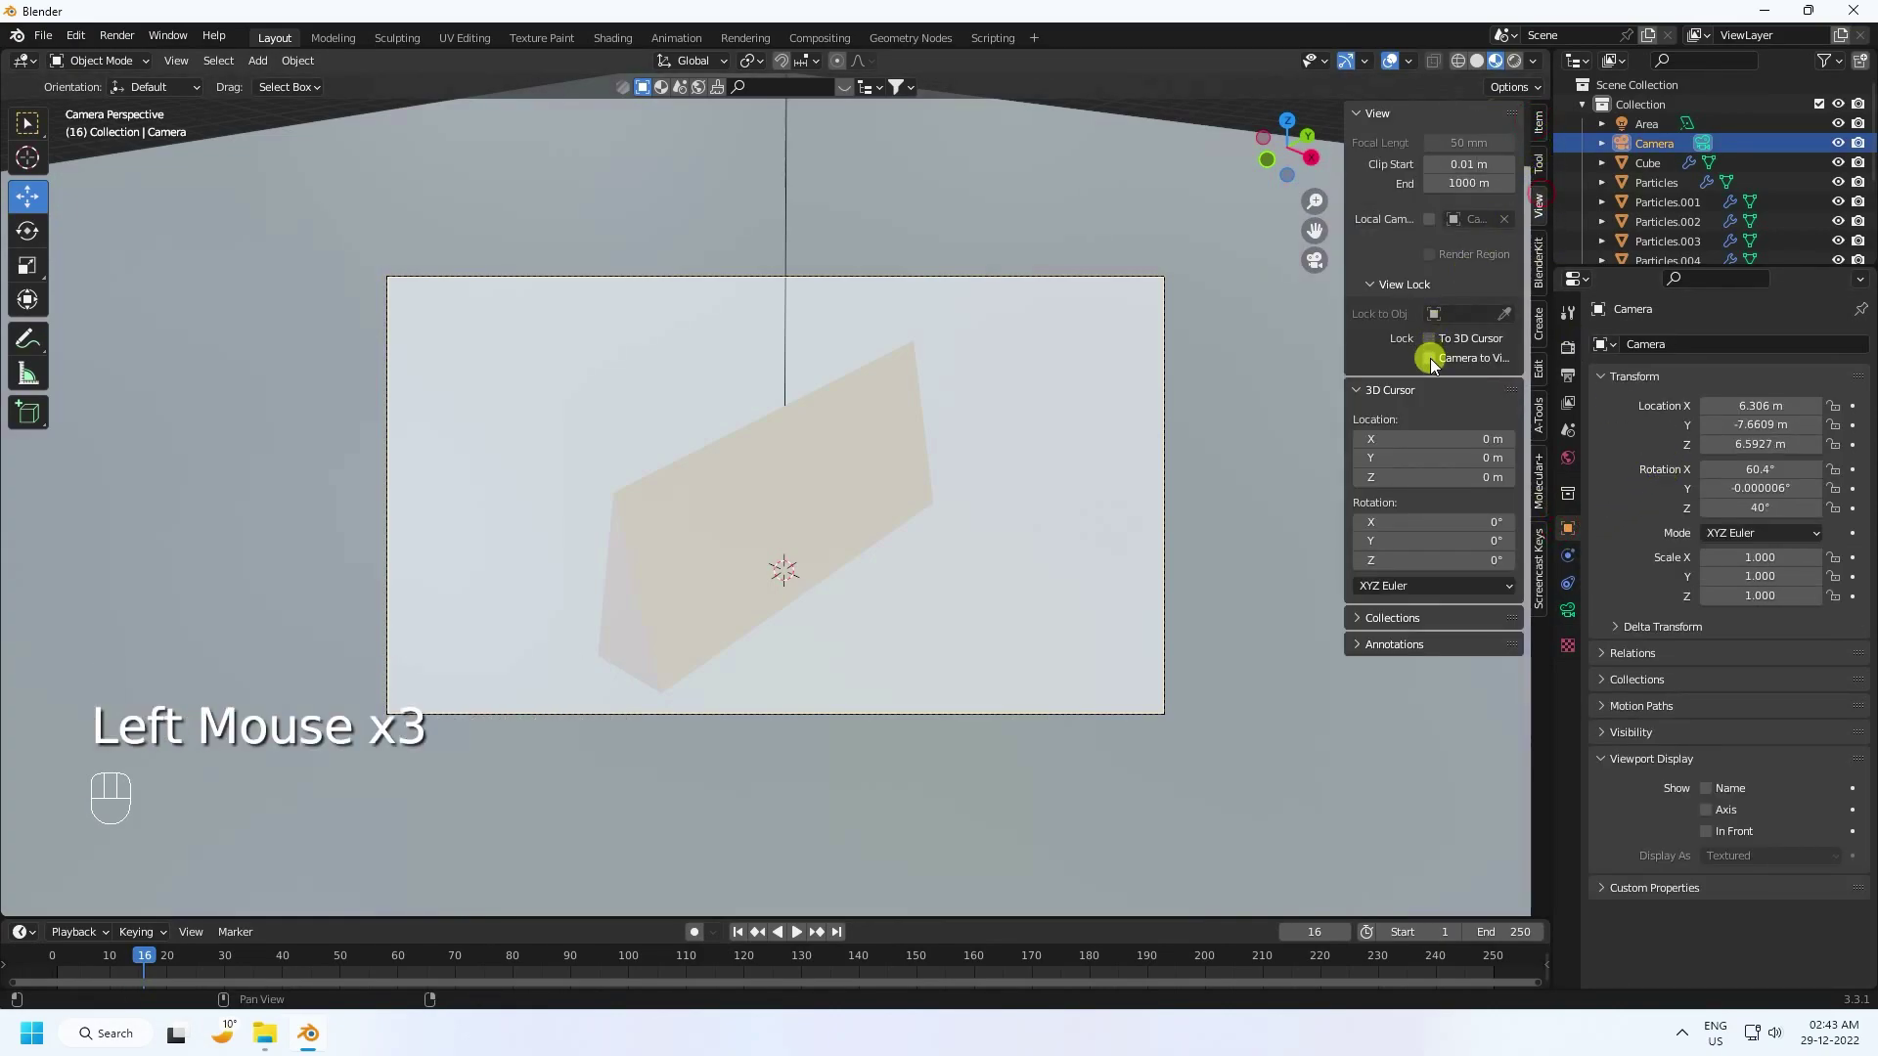
pyautogui.click(1437, 364)
# Step: Frame the scene from about 12 m out, unlock the camera, and start playback
pyautogui.scroll(-3)
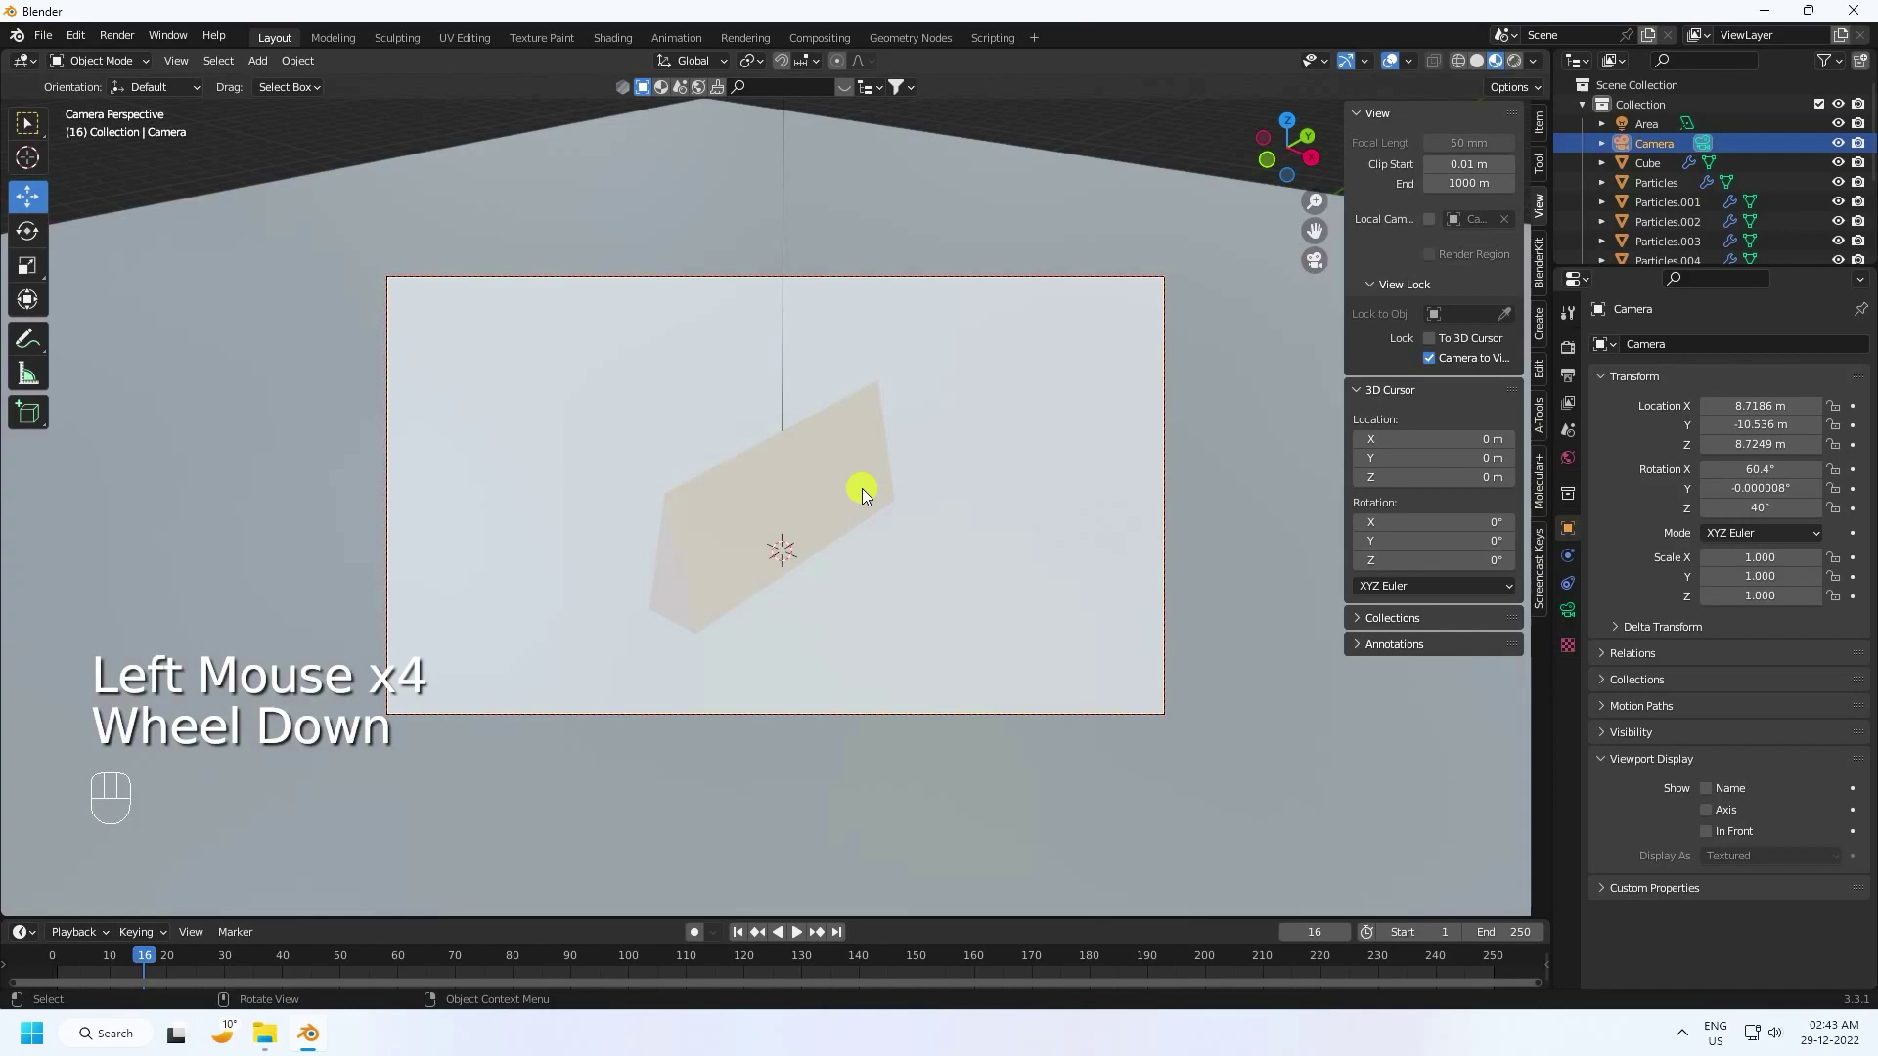
pyautogui.scroll(-3)
pyautogui.middleClick(865, 498)
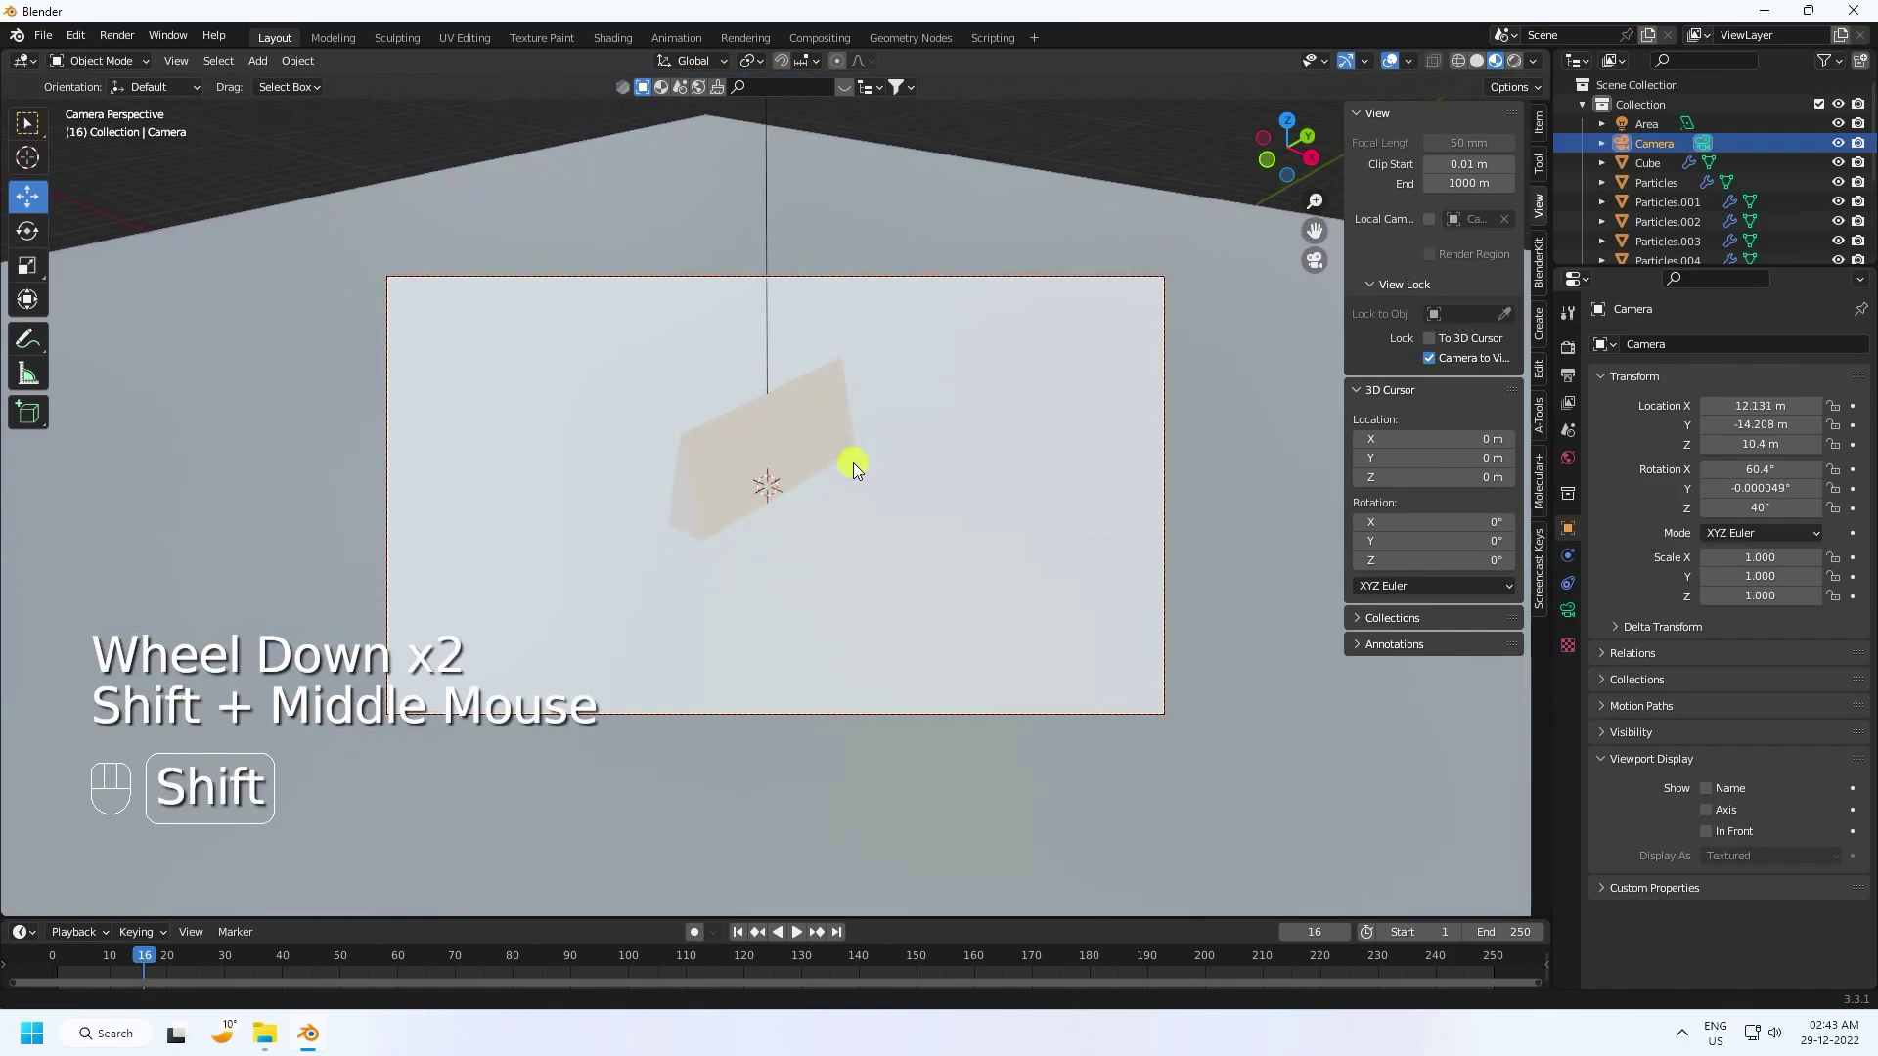
pyautogui.click(1431, 361)
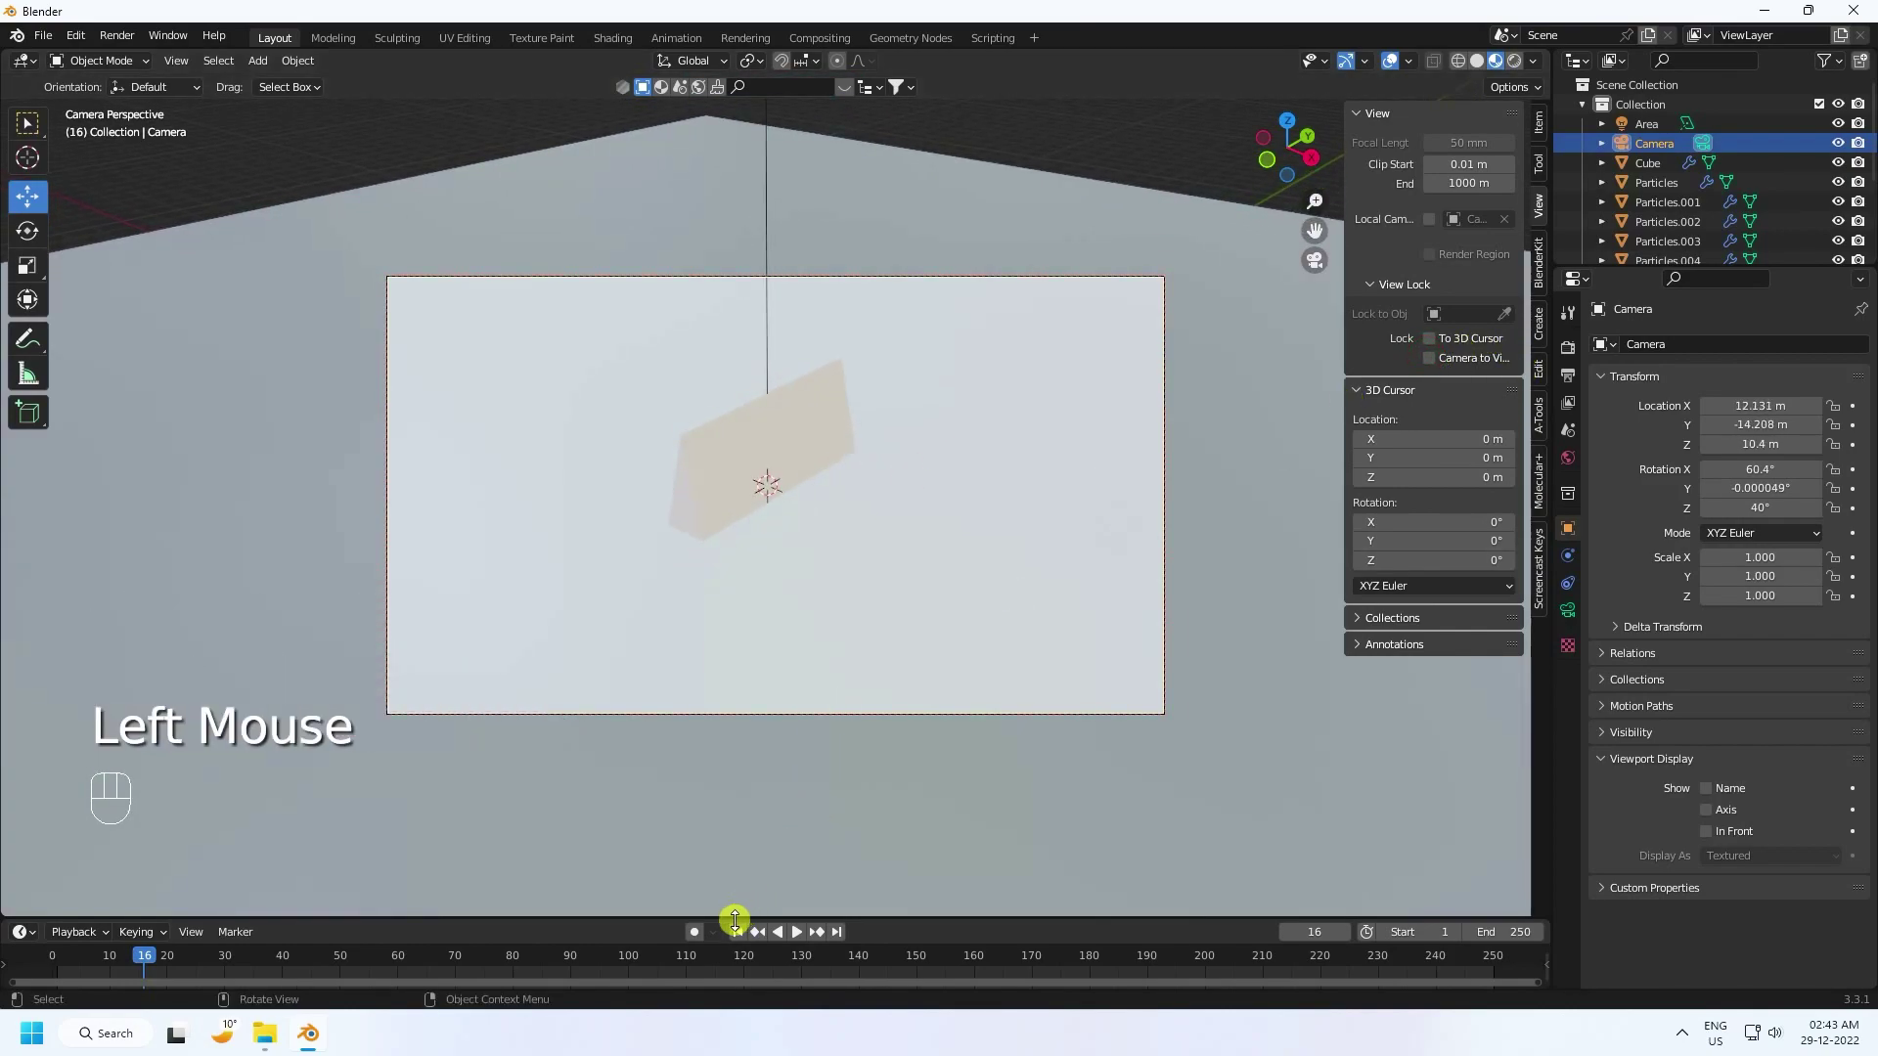
pyautogui.click(744, 944)
pyautogui.click(801, 935)
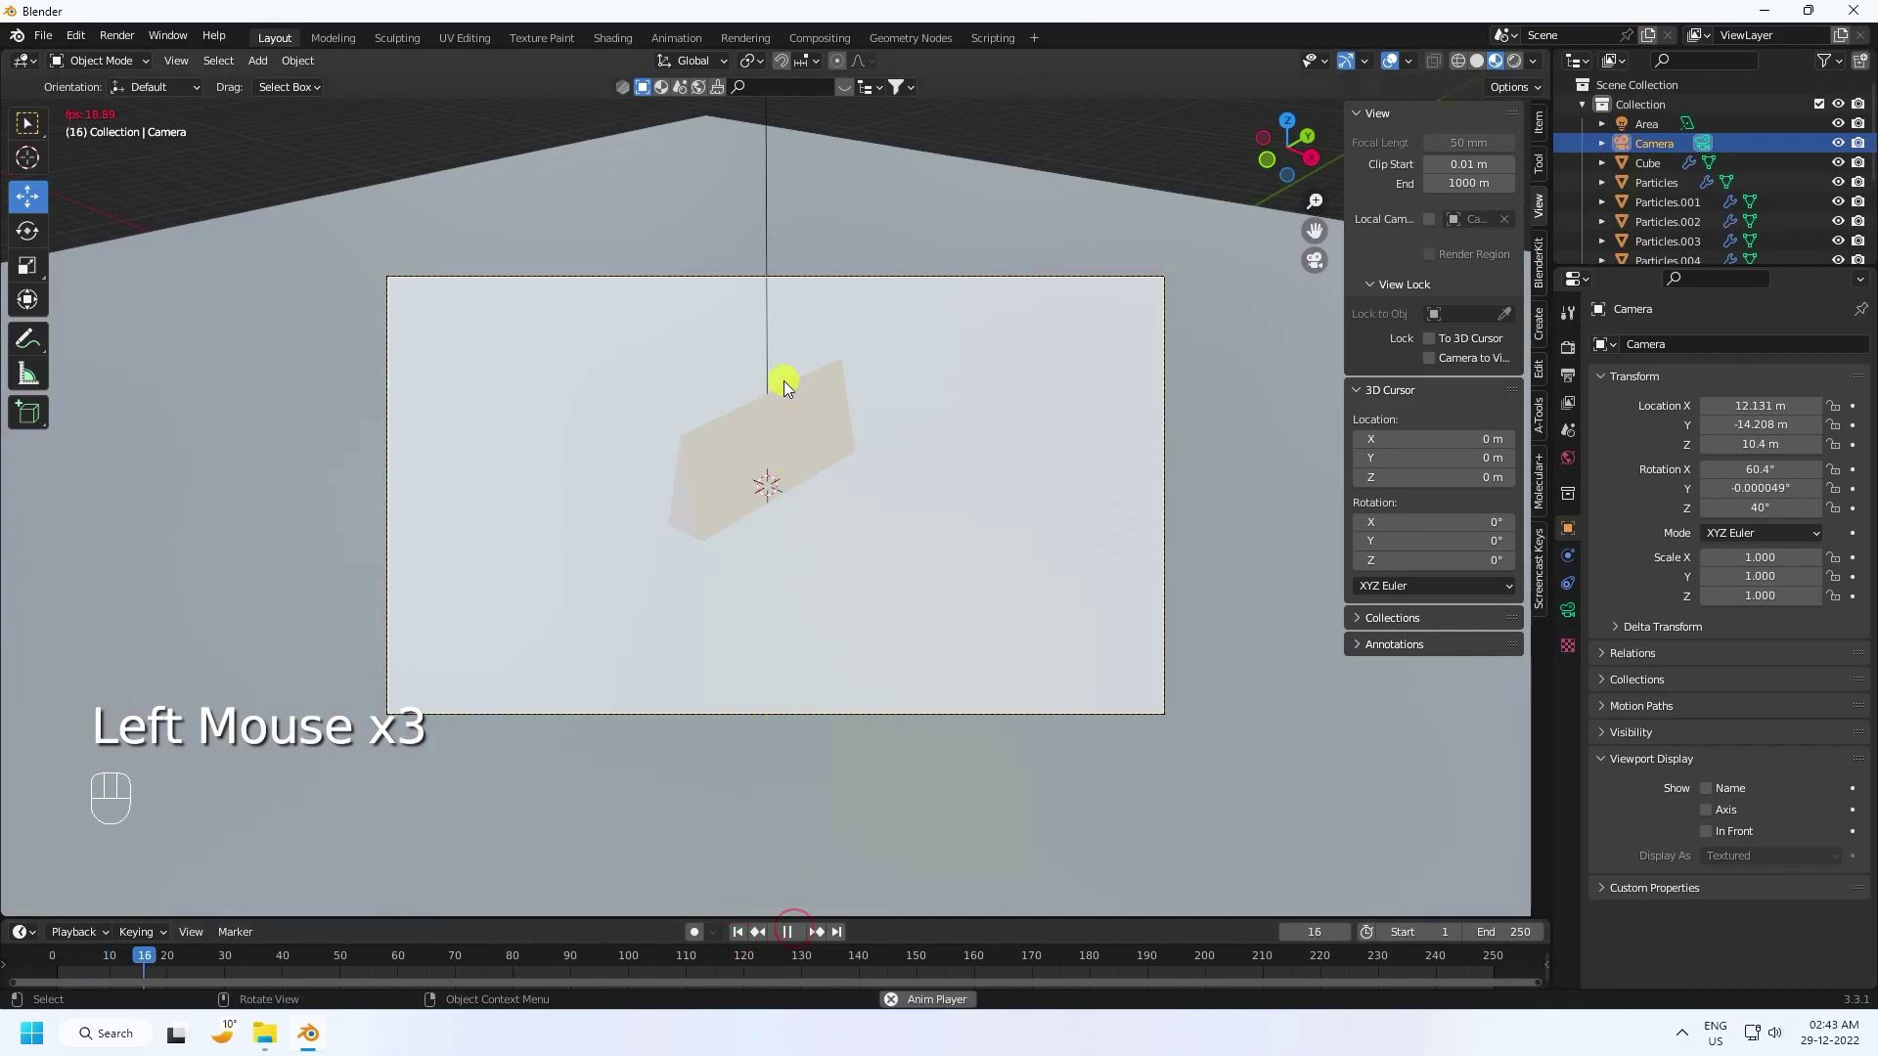
# Step: Pause playback at frame 170 and switch the Cycles render device to GPU Compute
pyautogui.scroll(3)
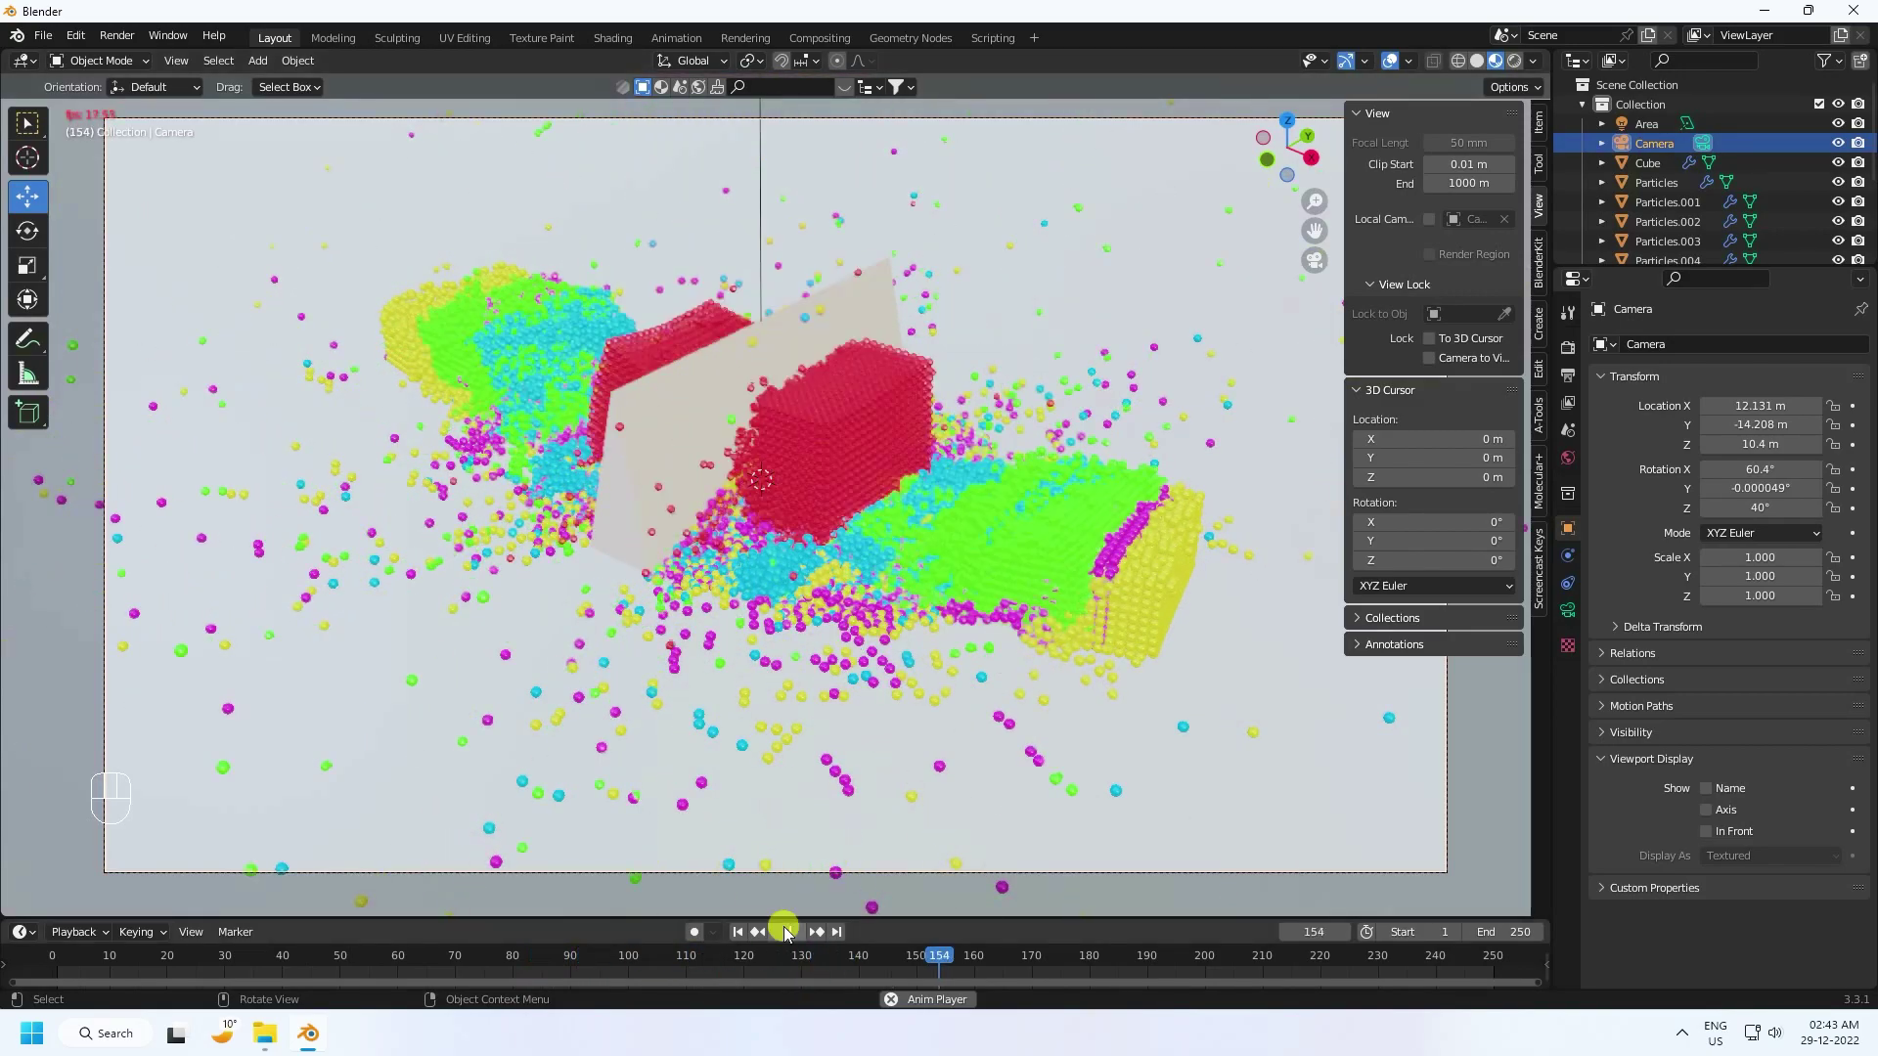
pyautogui.click(786, 938)
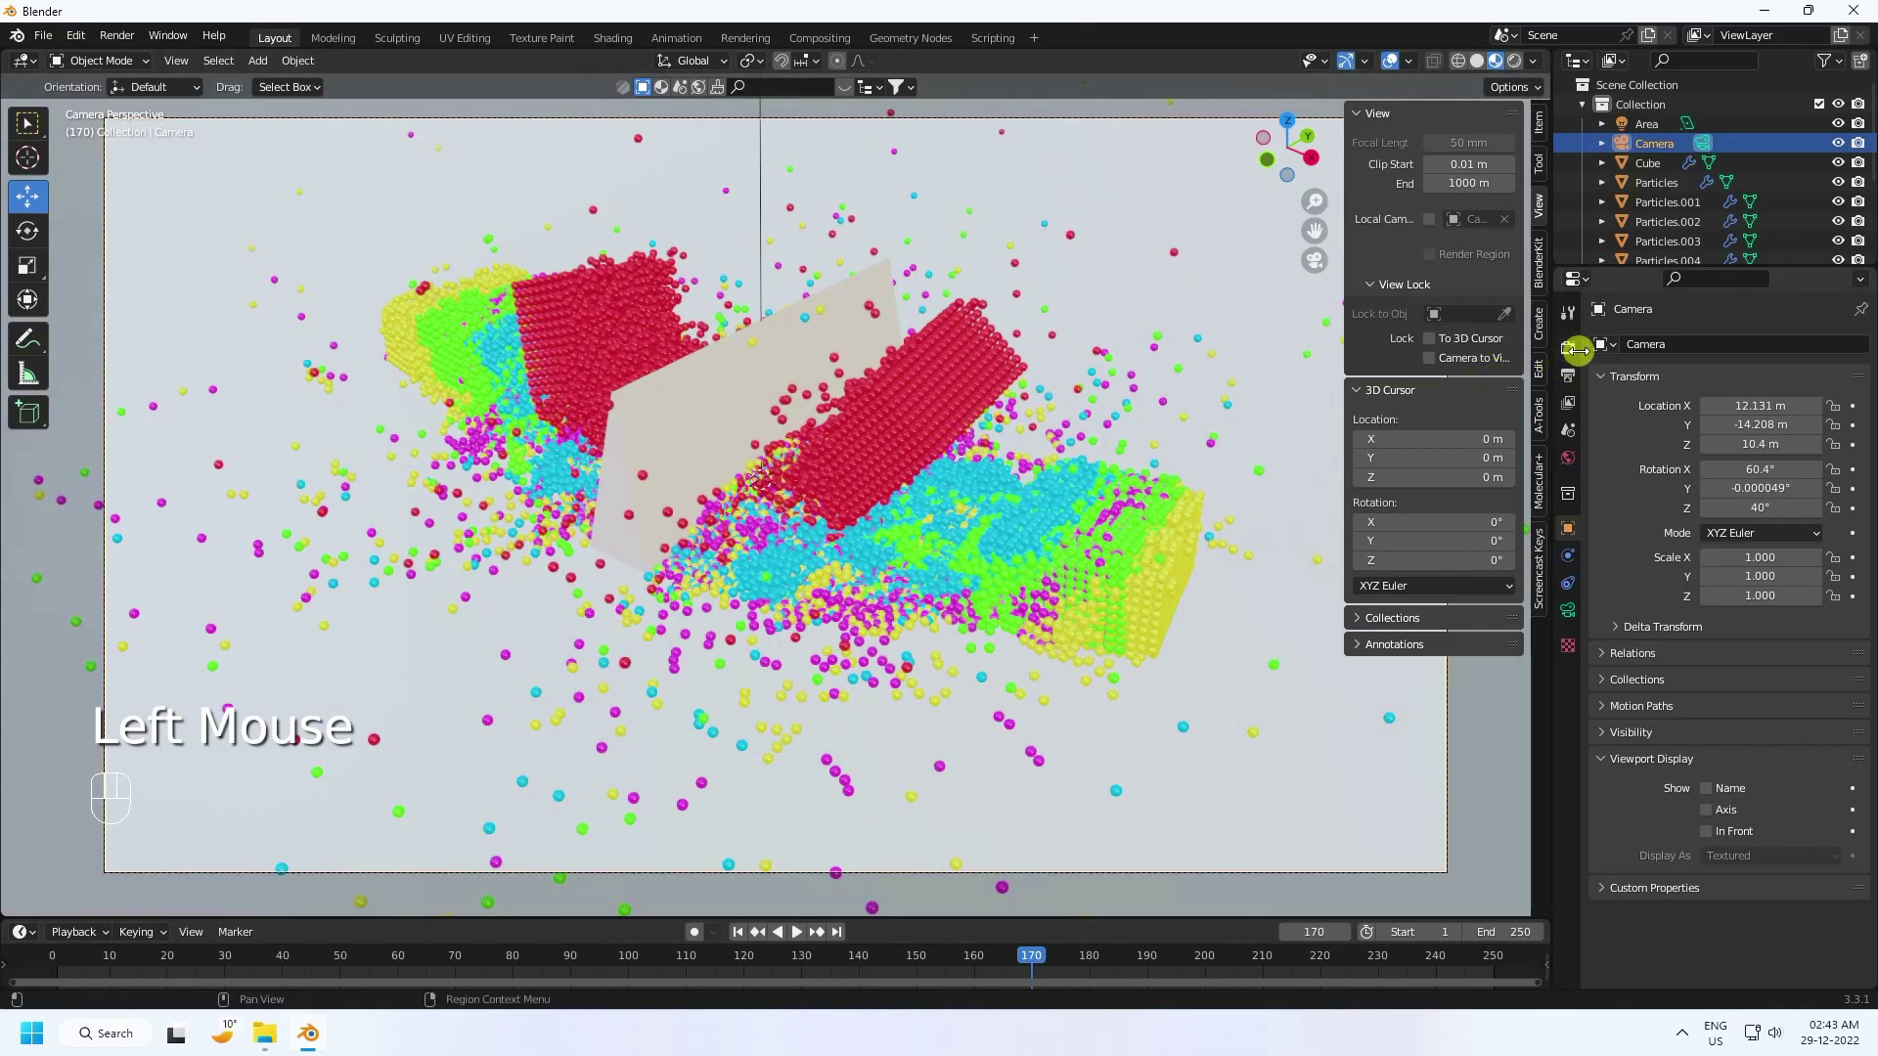
pyautogui.click(1572, 352)
pyautogui.moveTo(1740, 351); pyautogui.dragTo(1738, 396)
pyautogui.click(1748, 423)
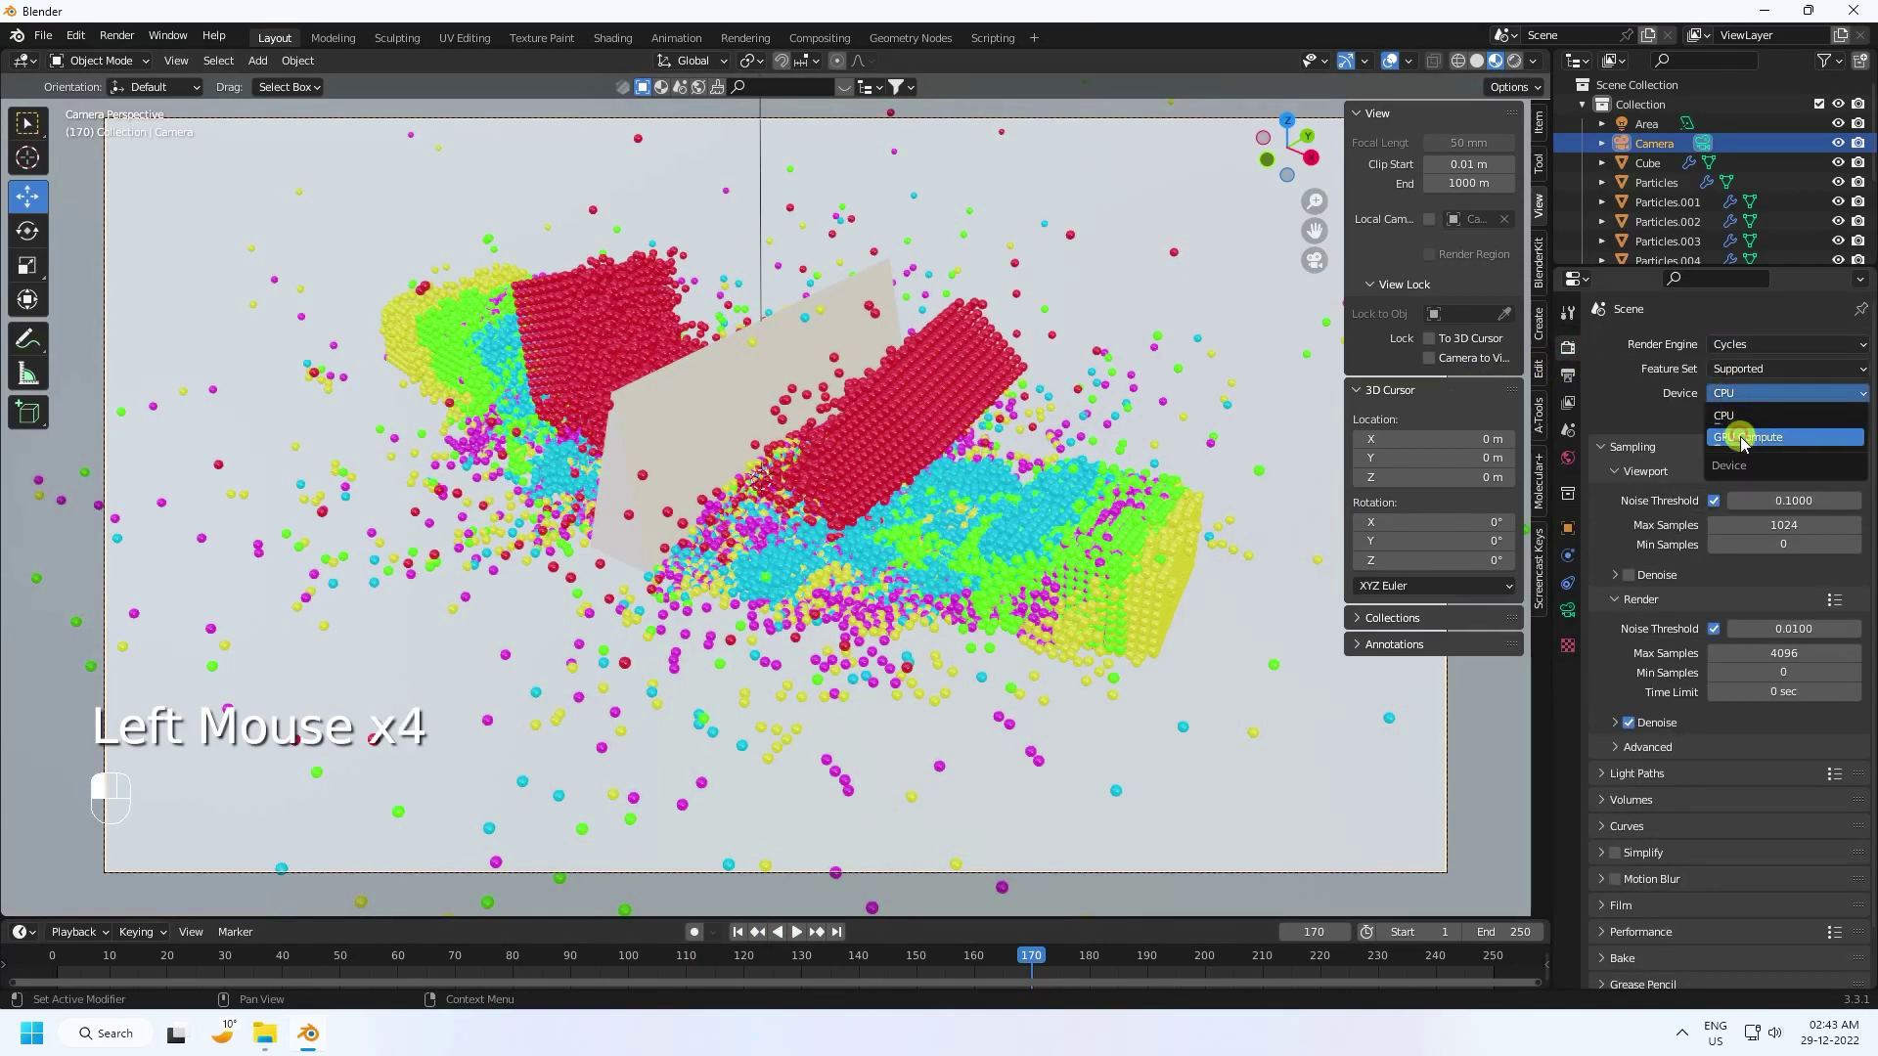